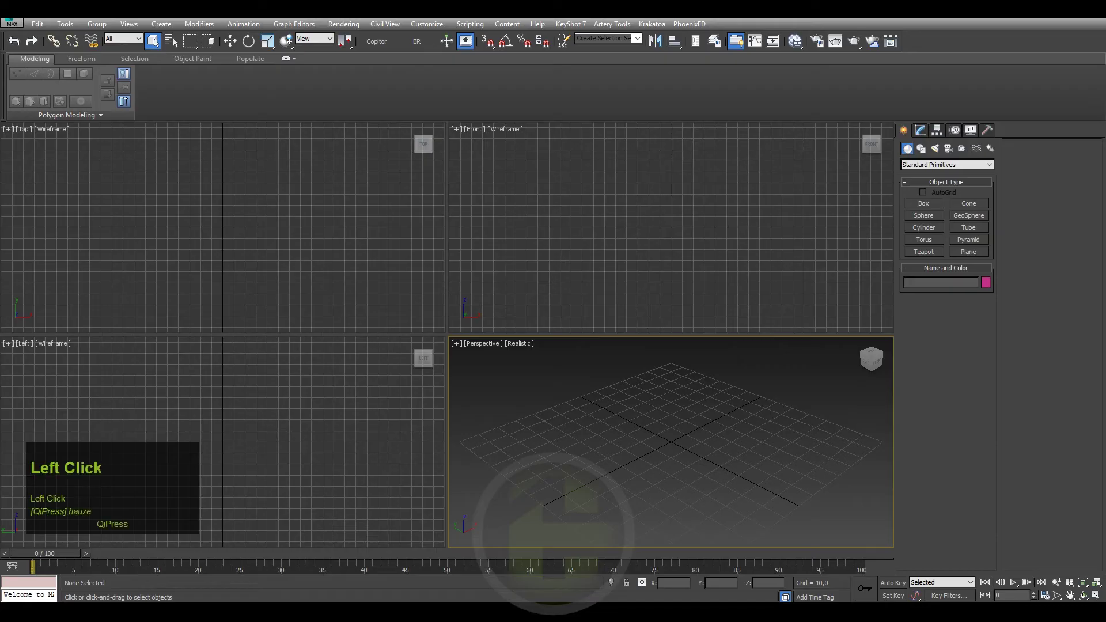
- Start a Box primitive from the Create panel's Standard Primitives
click(896, 485)
click(540, 300)
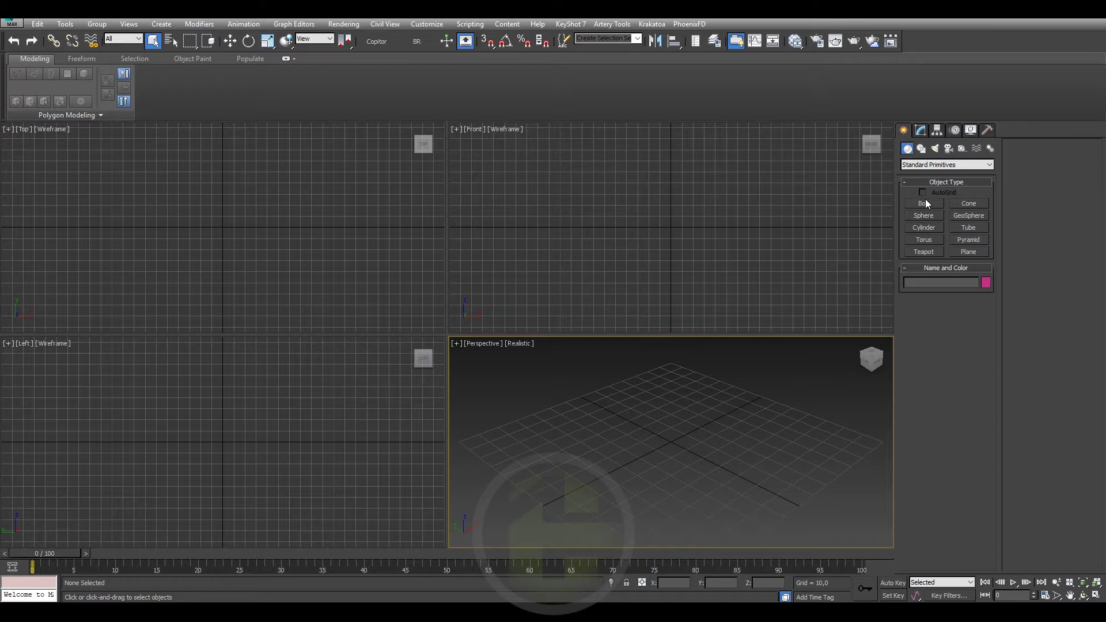
- Discard the flat plane and draw an upright plane in the Front viewport instead
drag(931, 205, 667, 463)
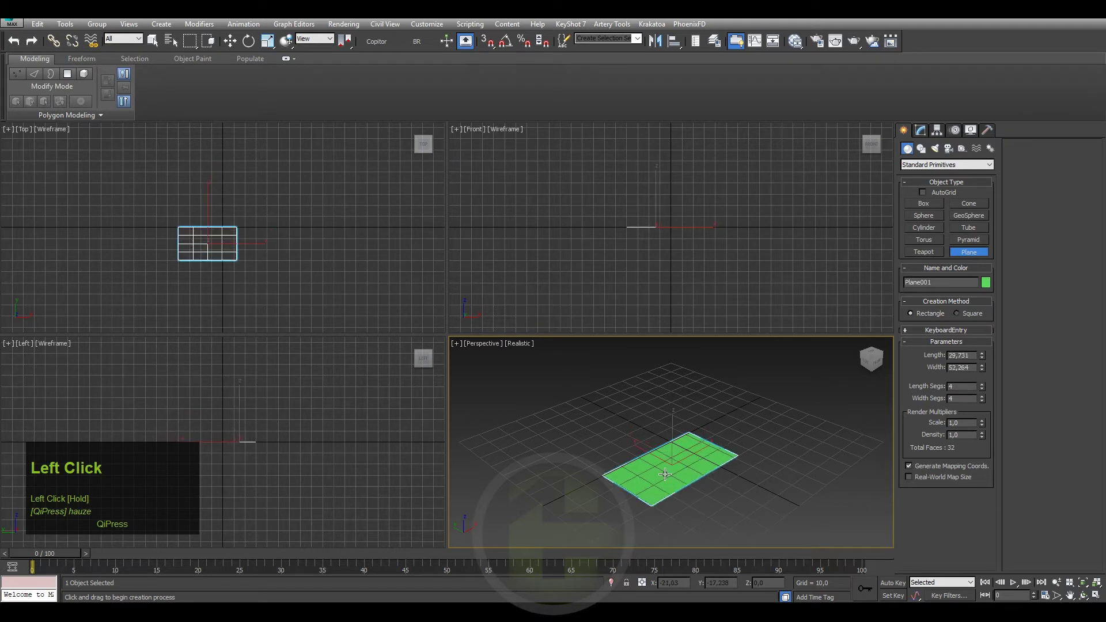
key(Delete)
drag(619, 136, 763, 273)
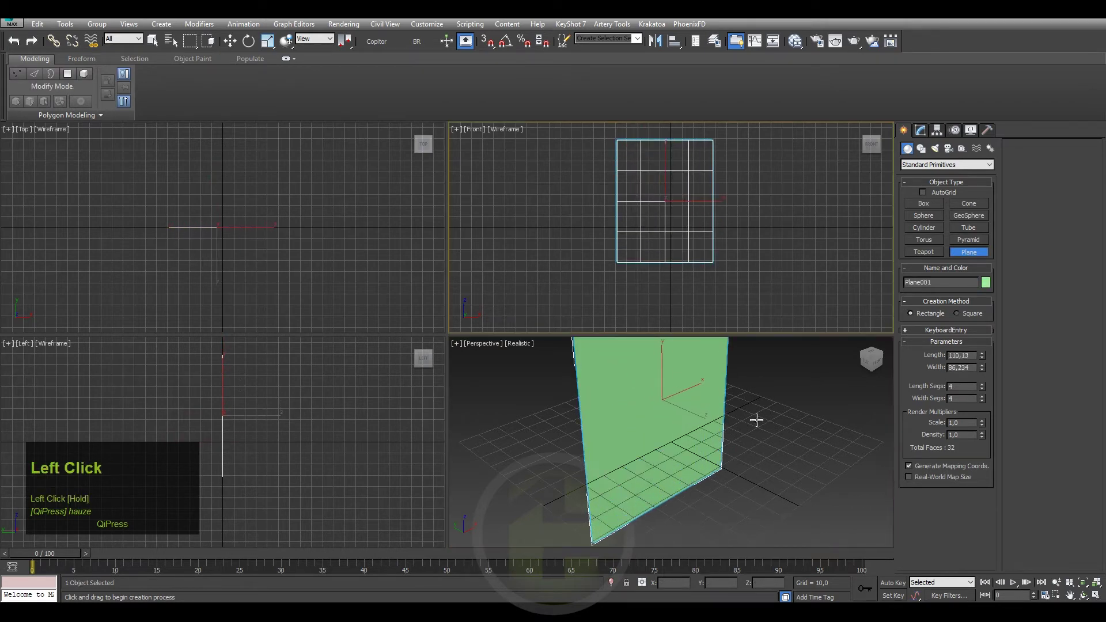
right_click(764, 273)
- Reduce the plane to 1 length and width segment and set its length to 70
click(924, 136)
right_click(982, 326)
middle_click(984, 319)
right_click(983, 327)
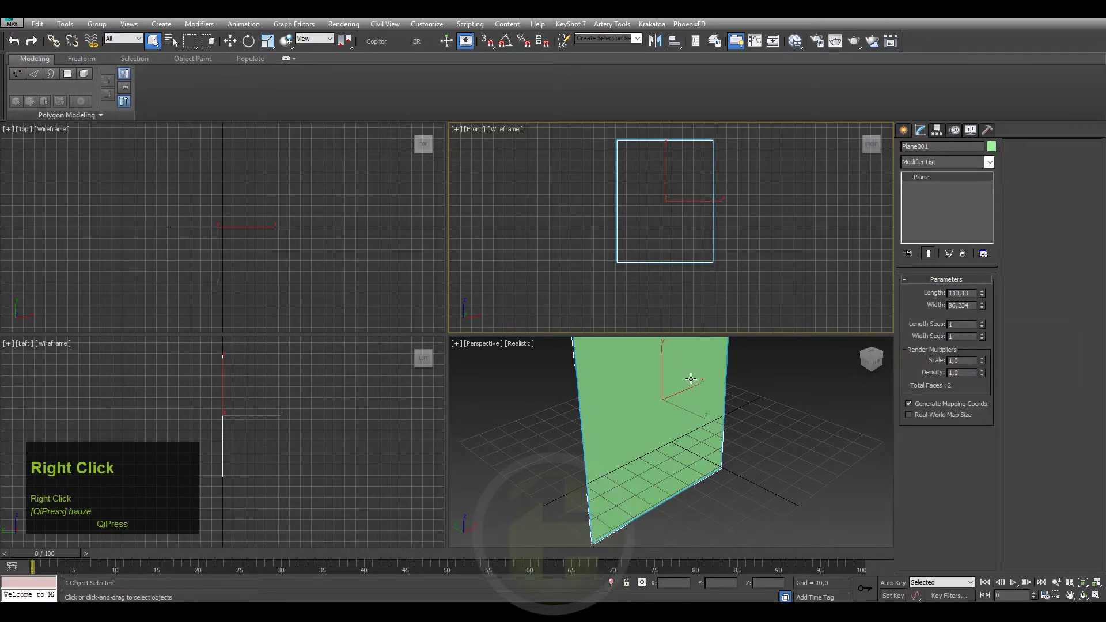
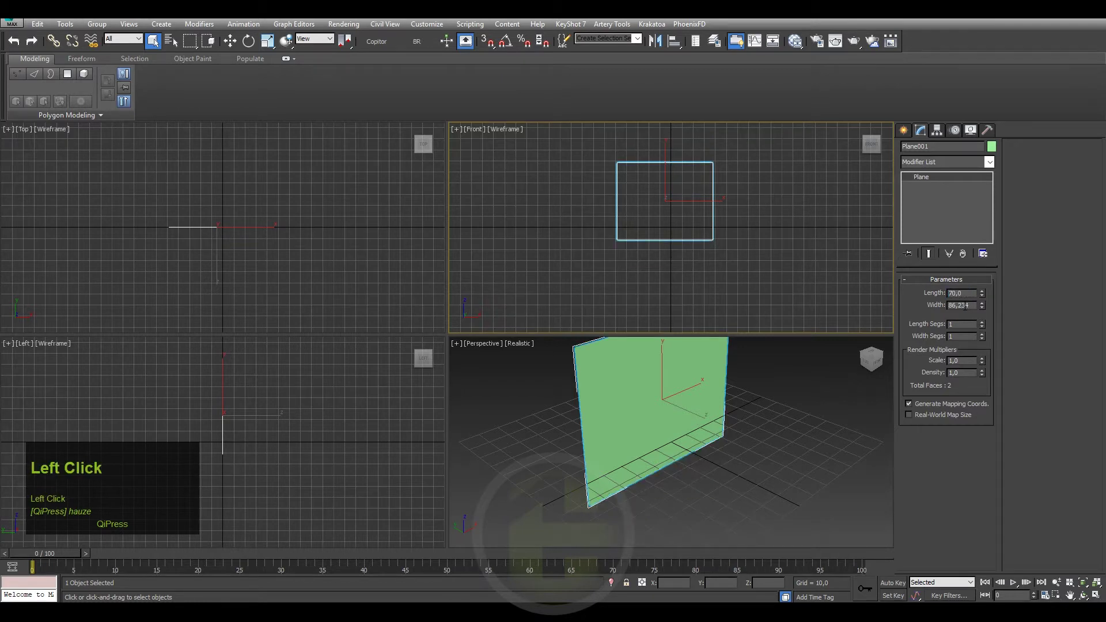
text(1)
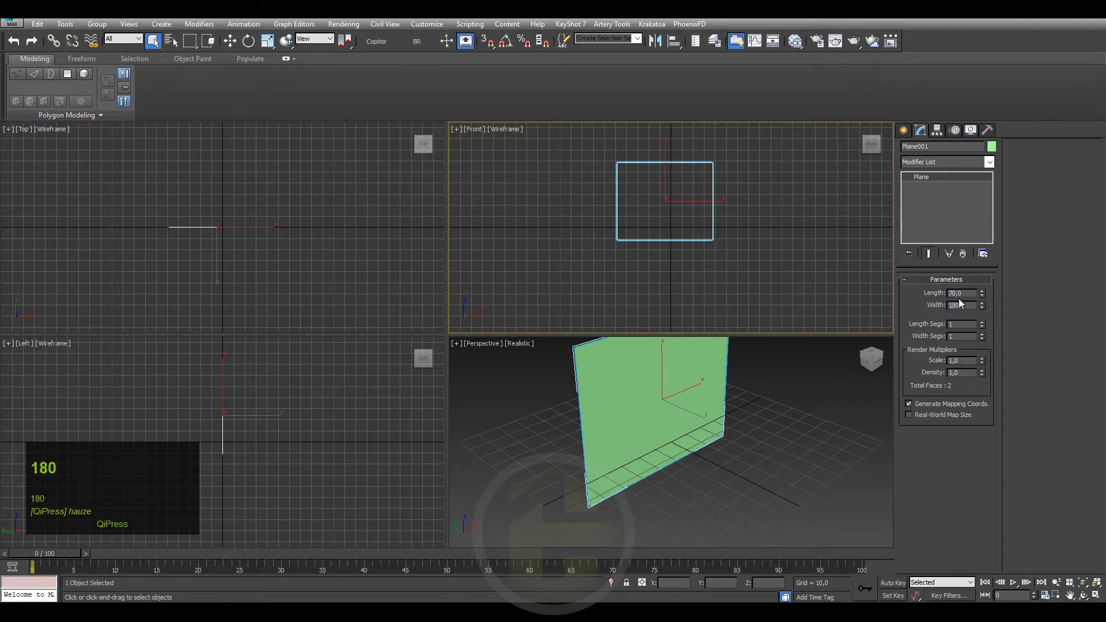
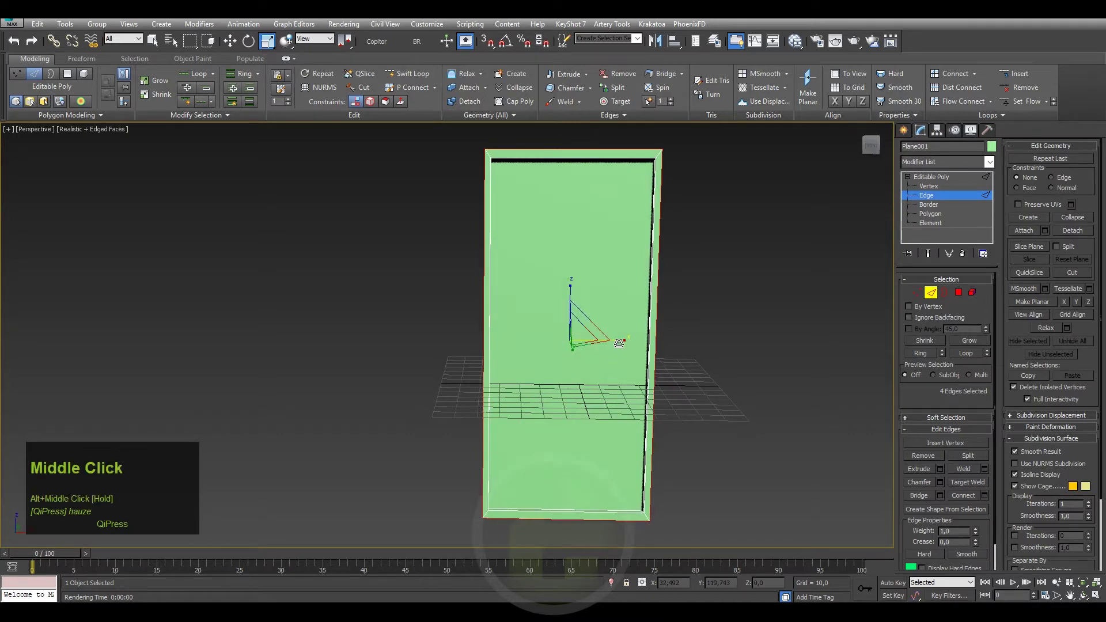
- Switch to the Move tool on the selected door edges
key(w)
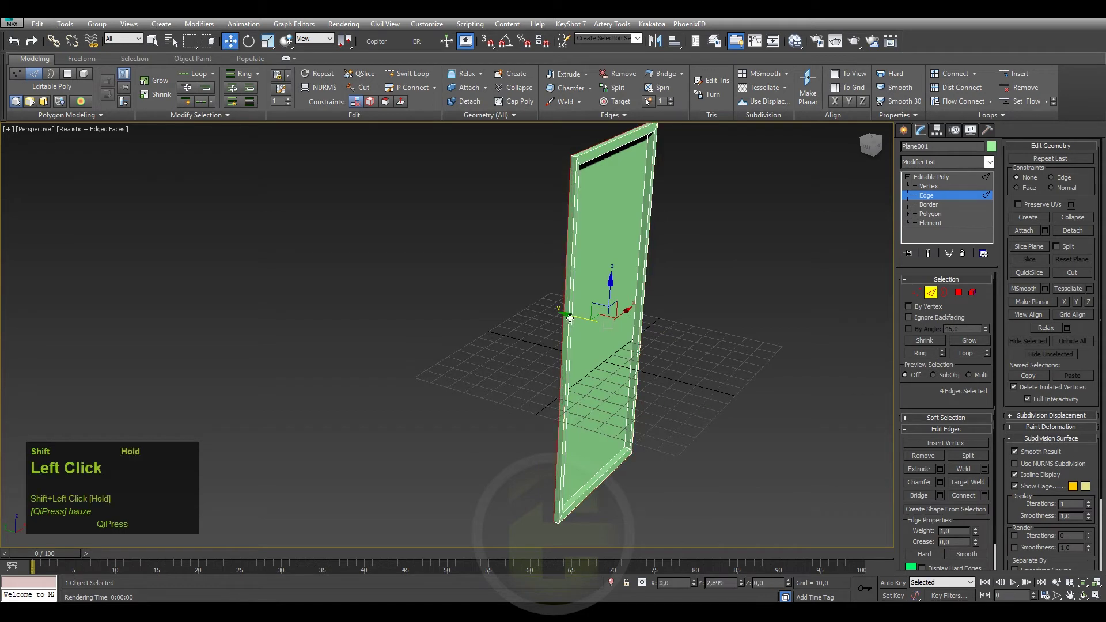
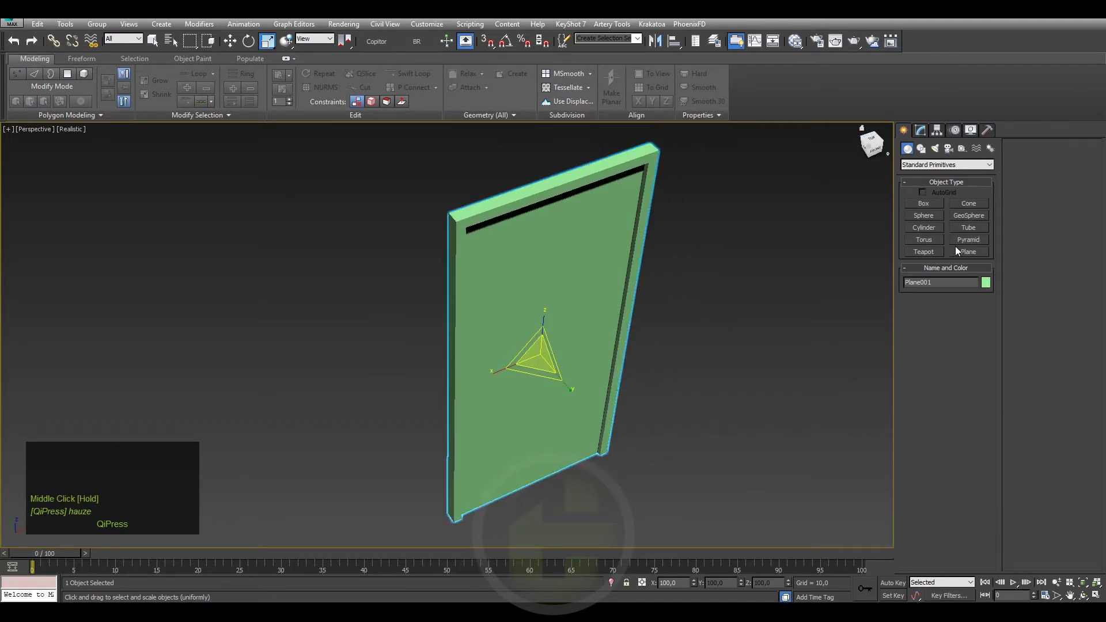
- Start a new Plane primitive for the floor beside the door
click(959, 251)
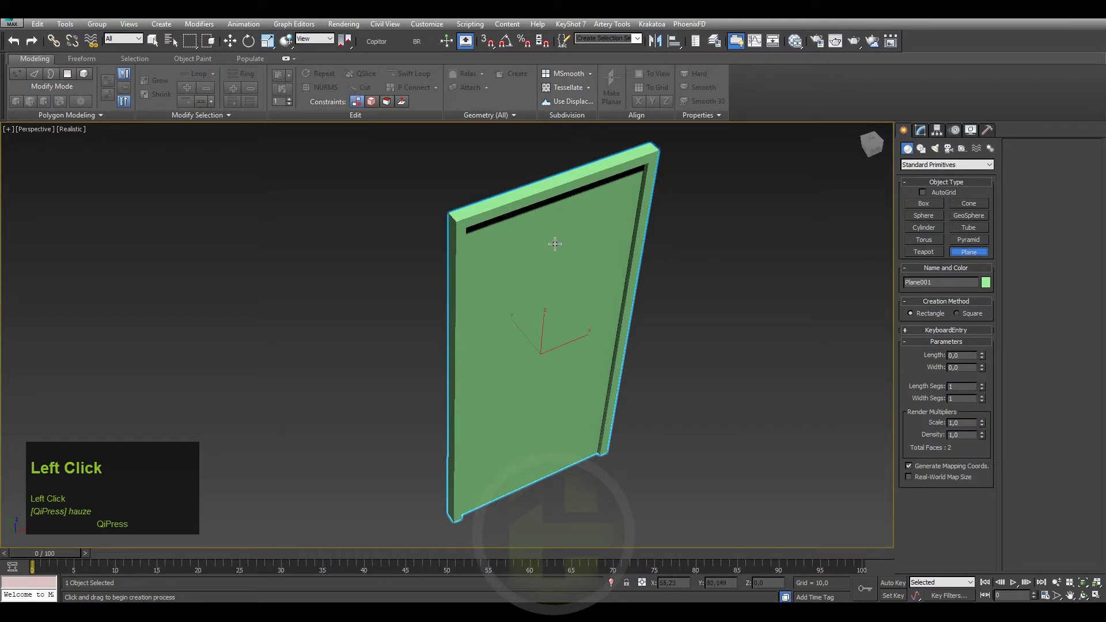
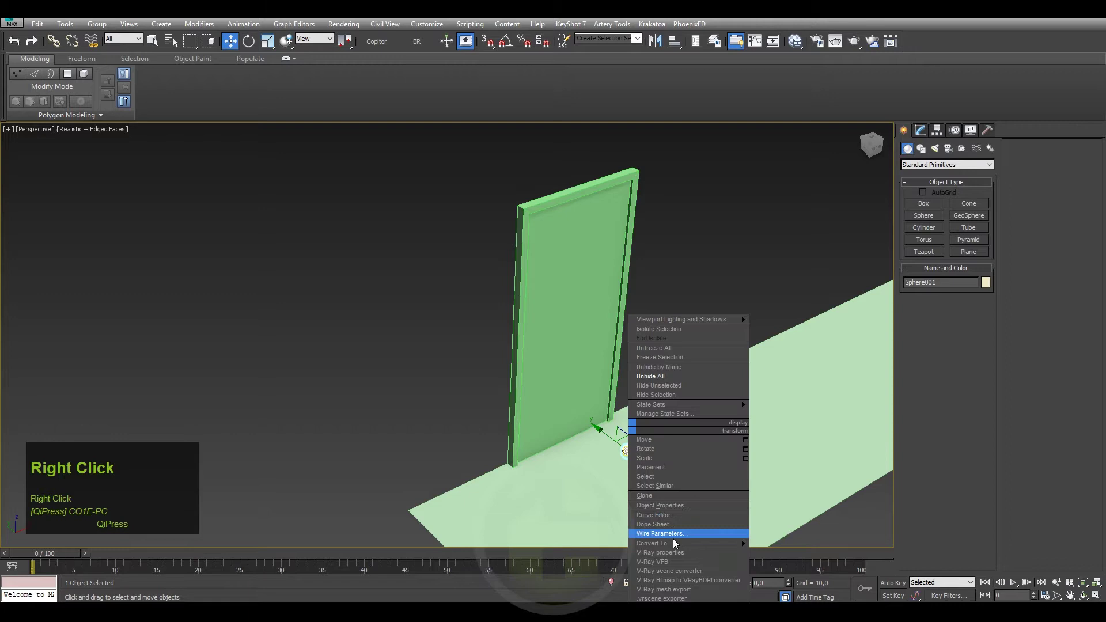
- Convert the 24-segment sphere into an Editable Poly
click(790, 536)
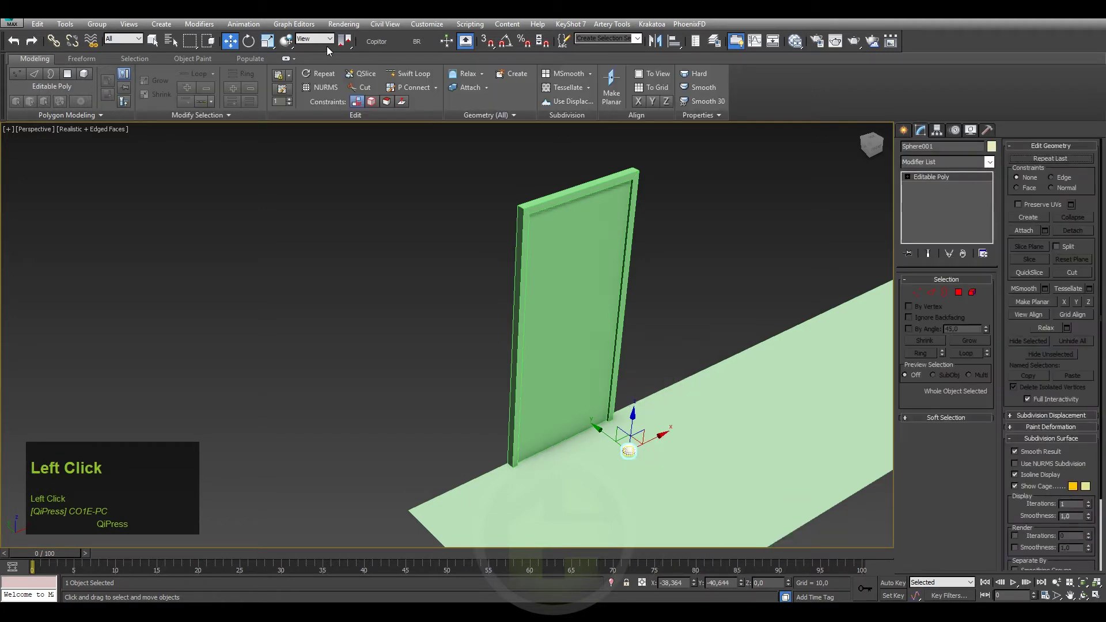
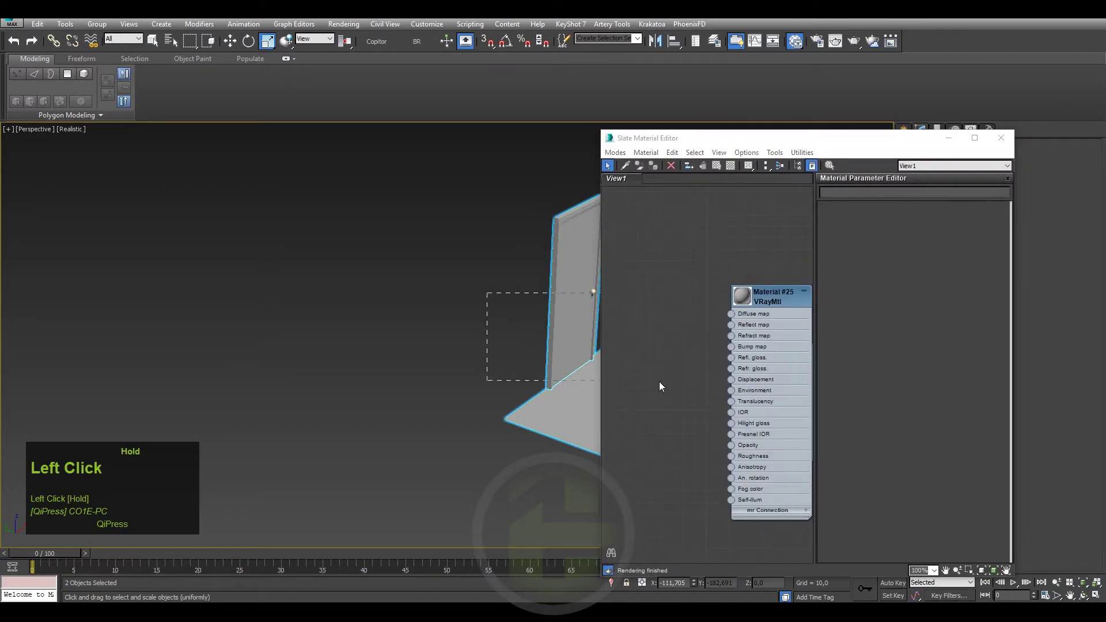
- Add a VRayMtl node from the V-Ray materials menu in the Slate Material Editor
right_click(784, 285)
click(788, 313)
right_click(732, 265)
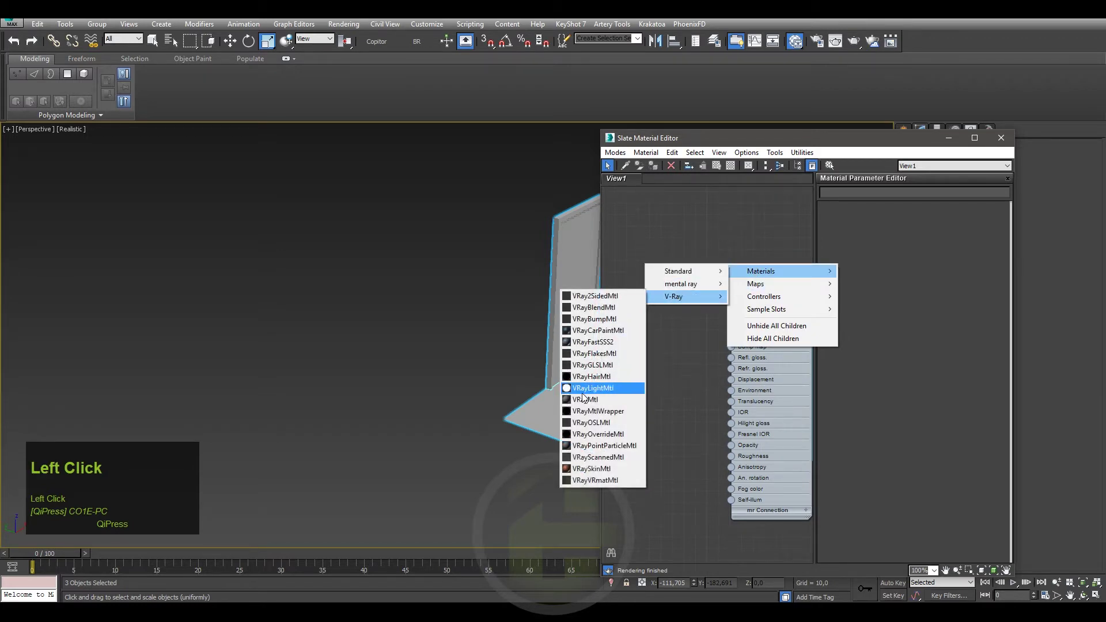
click(685, 389)
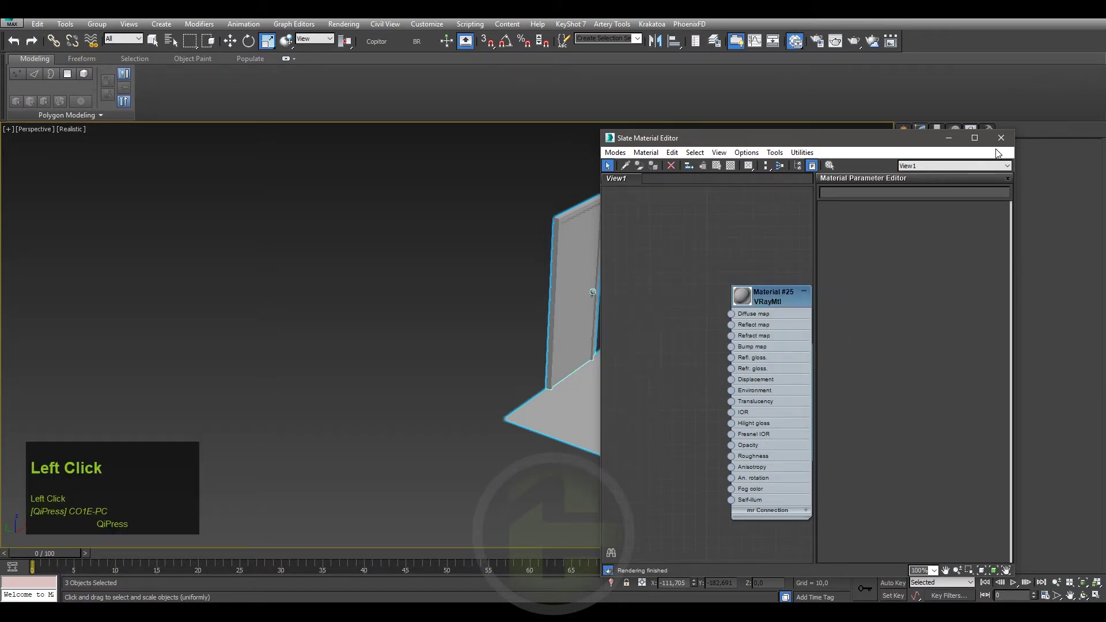
middle_click(613, 262)
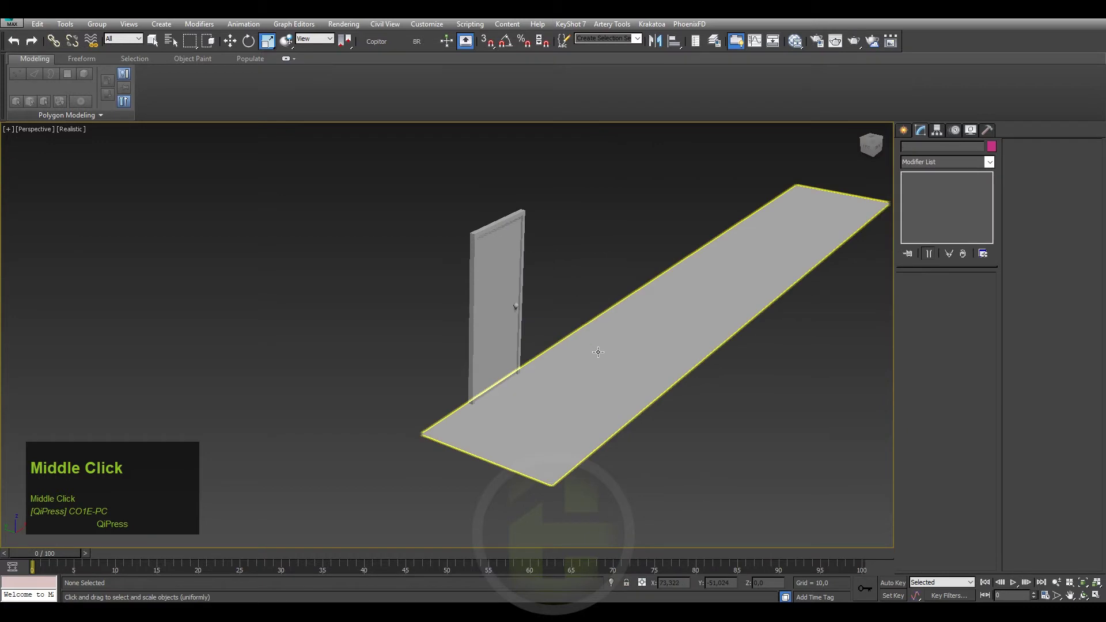
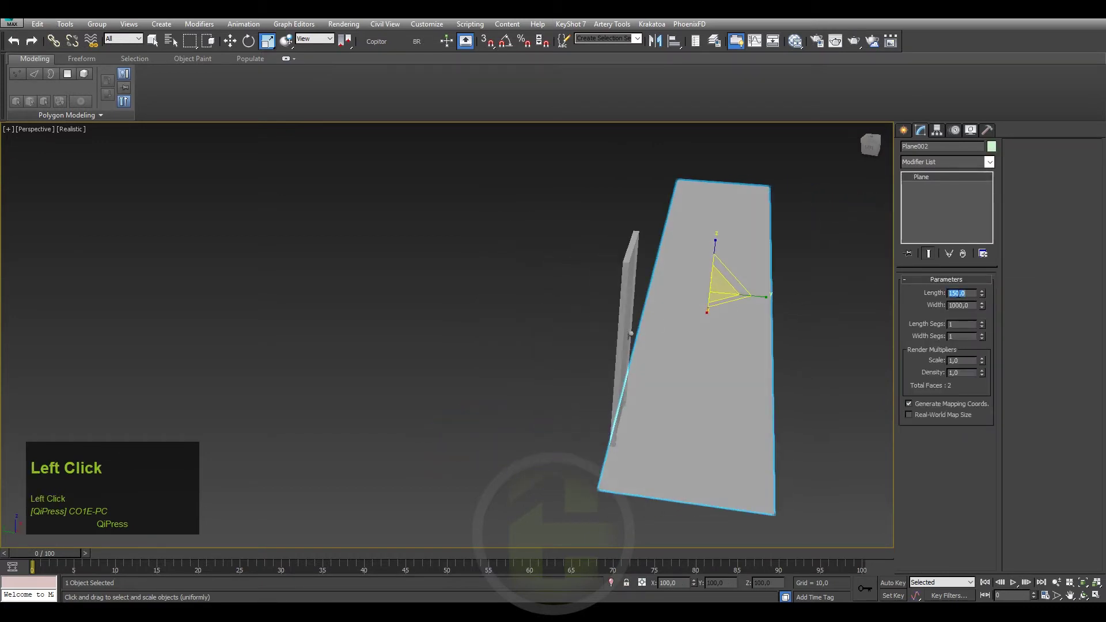
- Set the floor plane's length to 170 against its 1000 width
text(170)
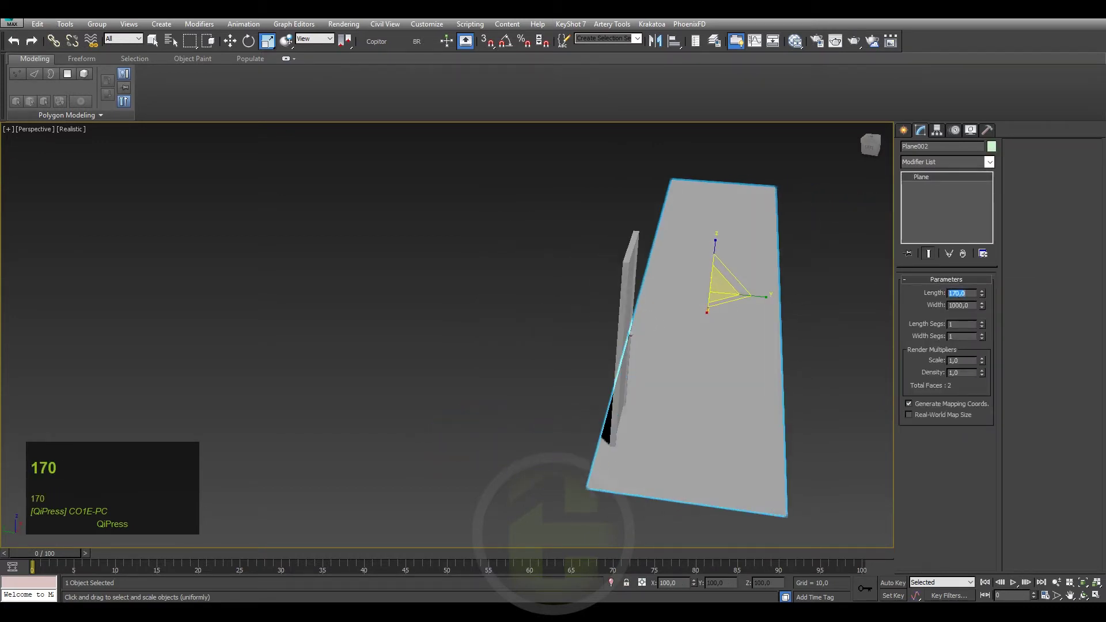
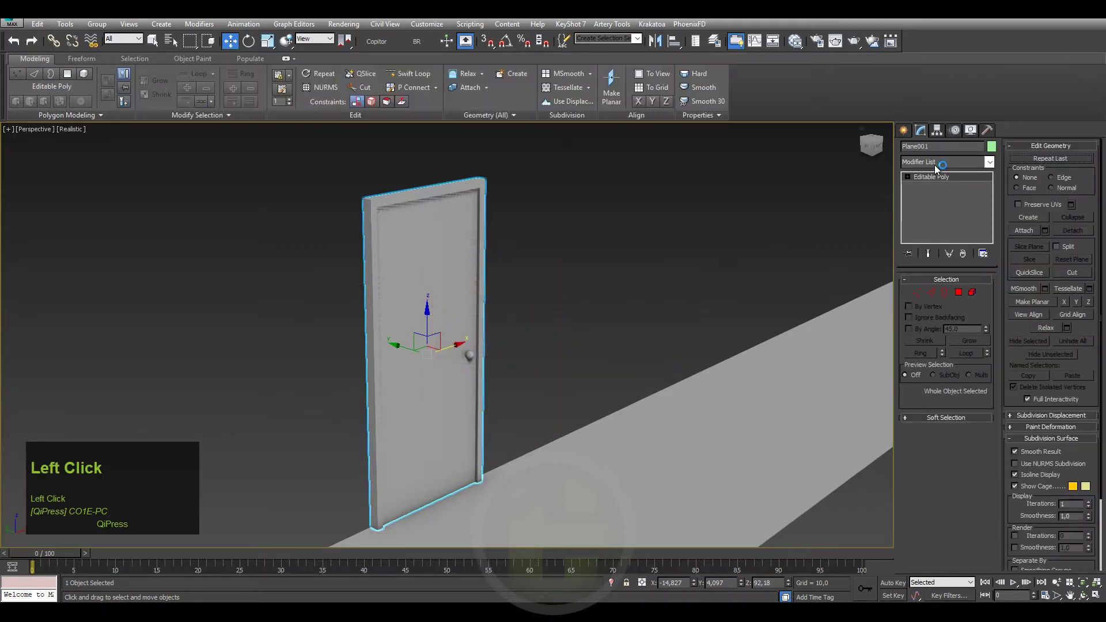
- Add an Unwrap UVW modifier to the door and bring up its UV editor
key(u)
key(Return)
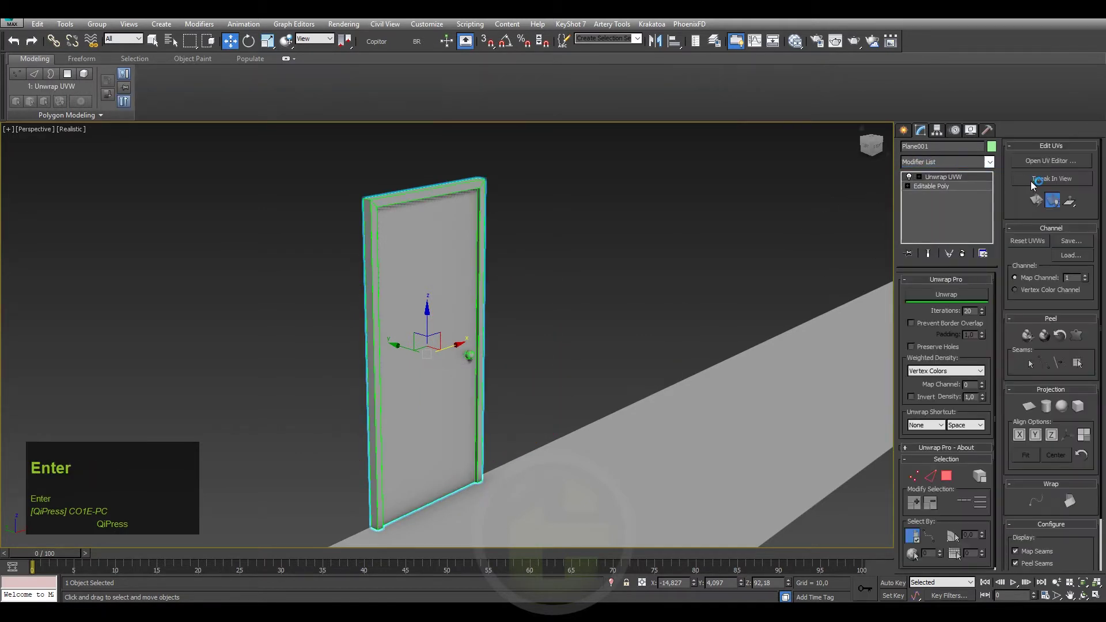
click(1051, 169)
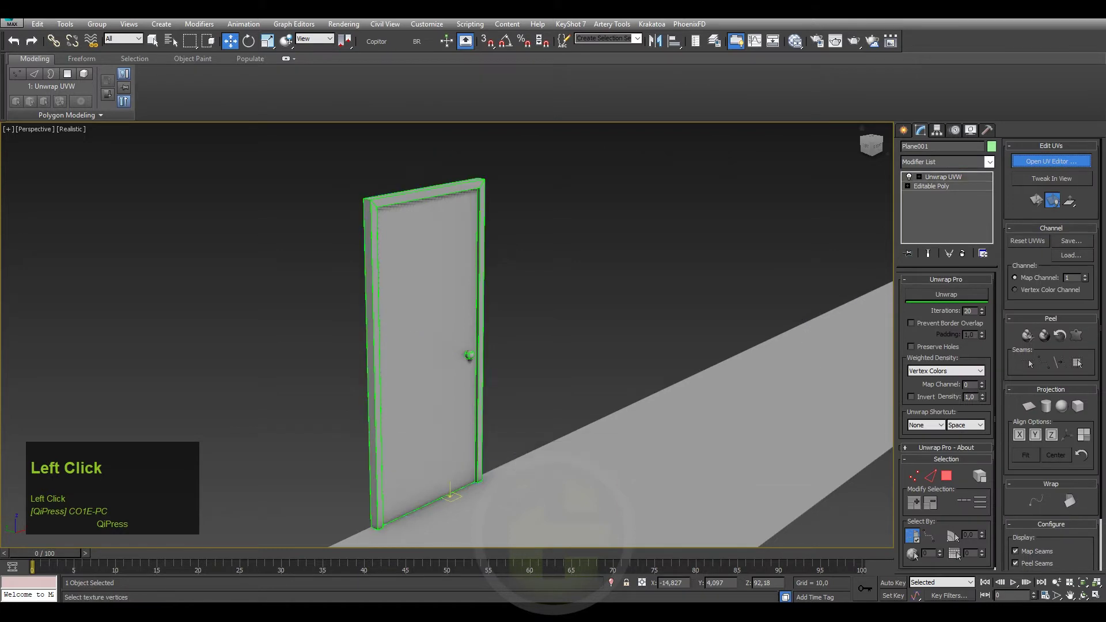
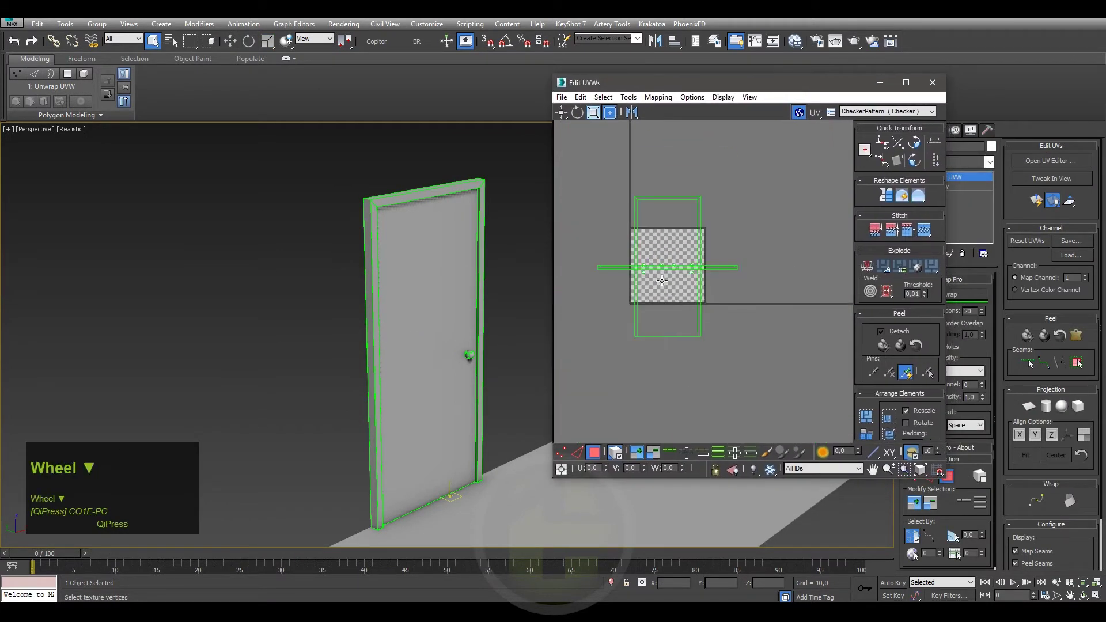
- Select the door's UV pieces and flatten them into separate laid-out islands
click(873, 417)
scroll(up, 3)
click(806, 114)
middle_click(708, 195)
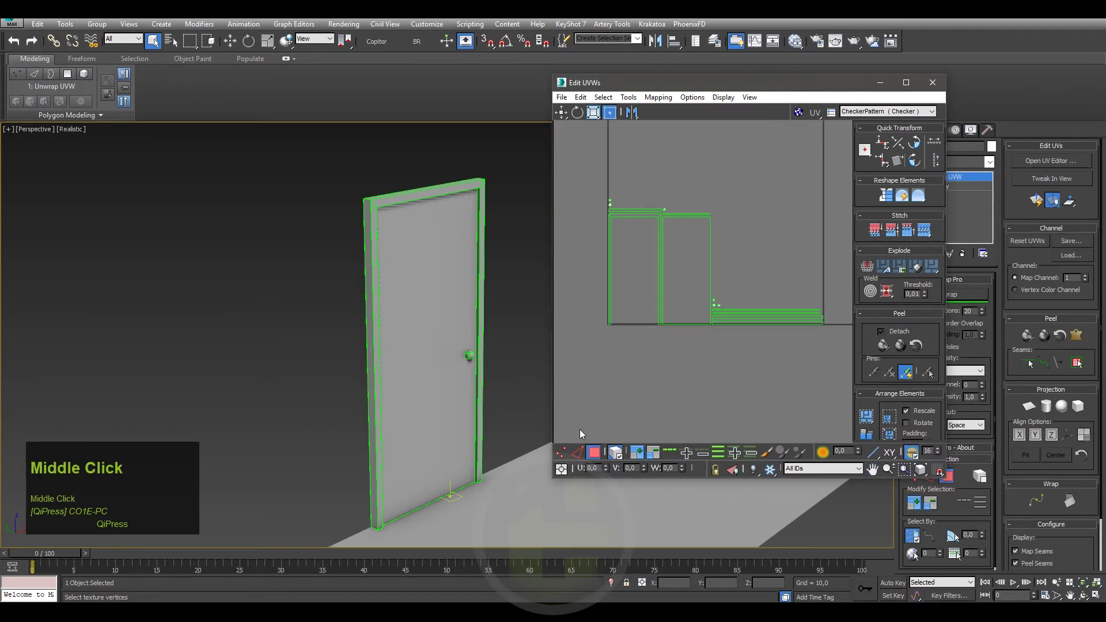
click(638, 303)
scroll(up, 3)
click(651, 205)
scroll(up, 3)
middle_click(695, 304)
click(772, 294)
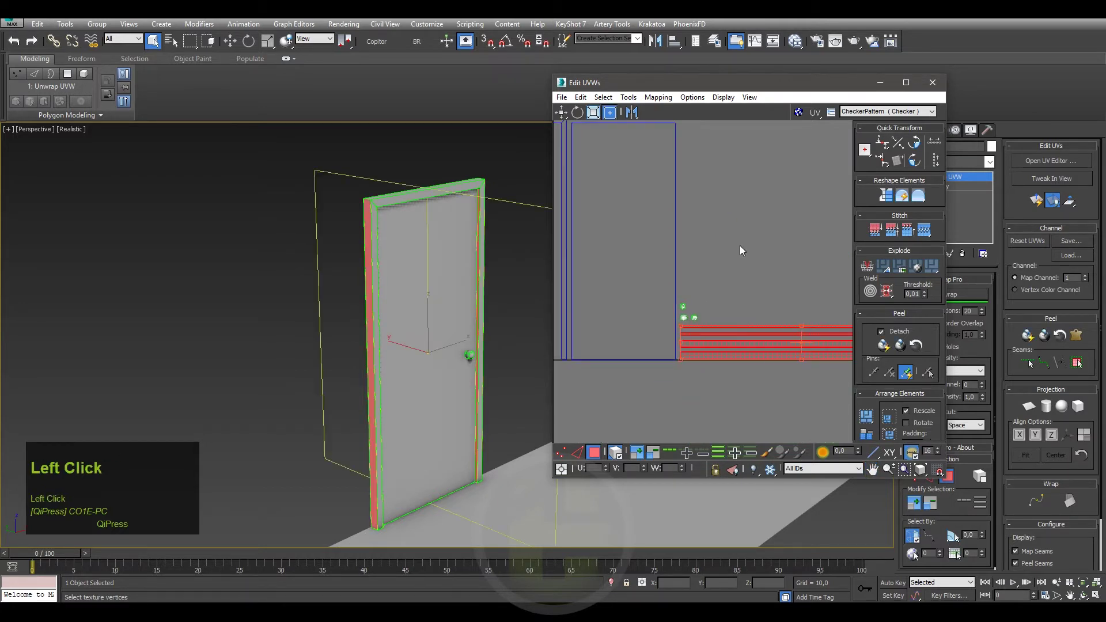
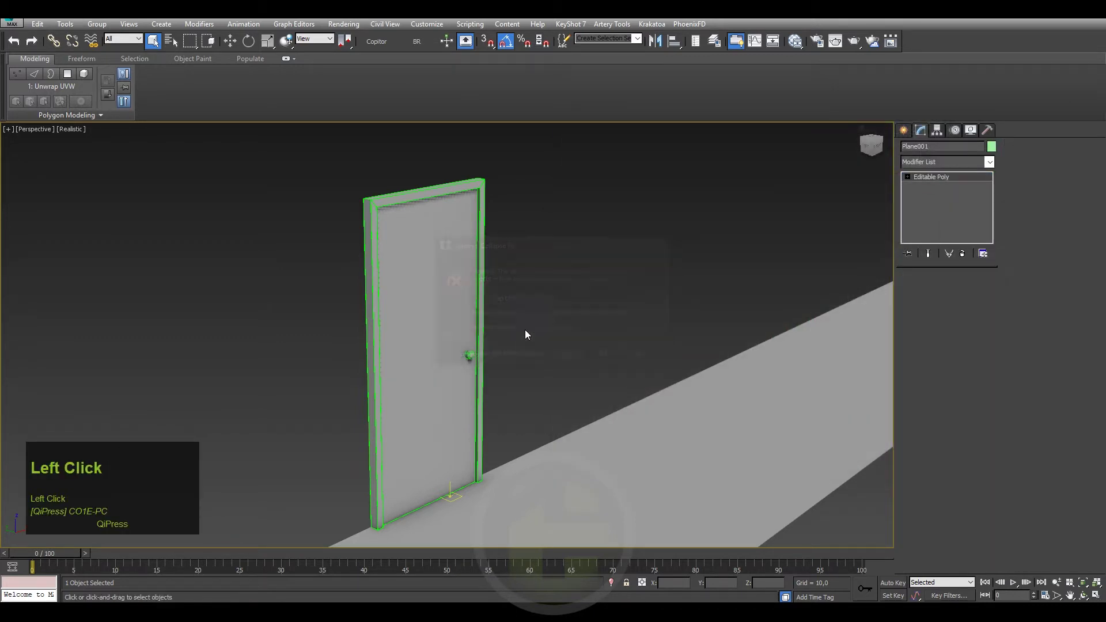
- Select the spherical handle and add UVW Map and Unwrap UVW modifiers to it
scroll(up, 3)
click(912, 174)
key(F4)
click(926, 165)
key(u)
key(Down)
key(Return)
click(928, 166)
key(u)
key(Return)
- Shrink and pack the handle's round UV islands, then bring up its modifier stack options
drag(1034, 162, 479, 499)
right_click(432, 309)
click(403, 334)
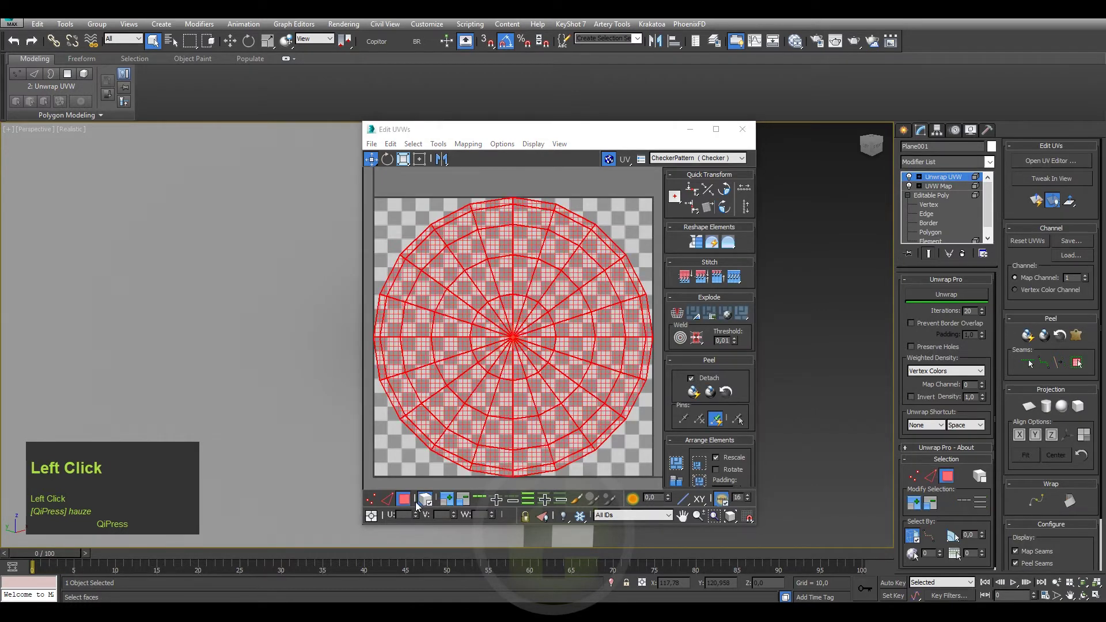
scroll(down, 3)
click(604, 459)
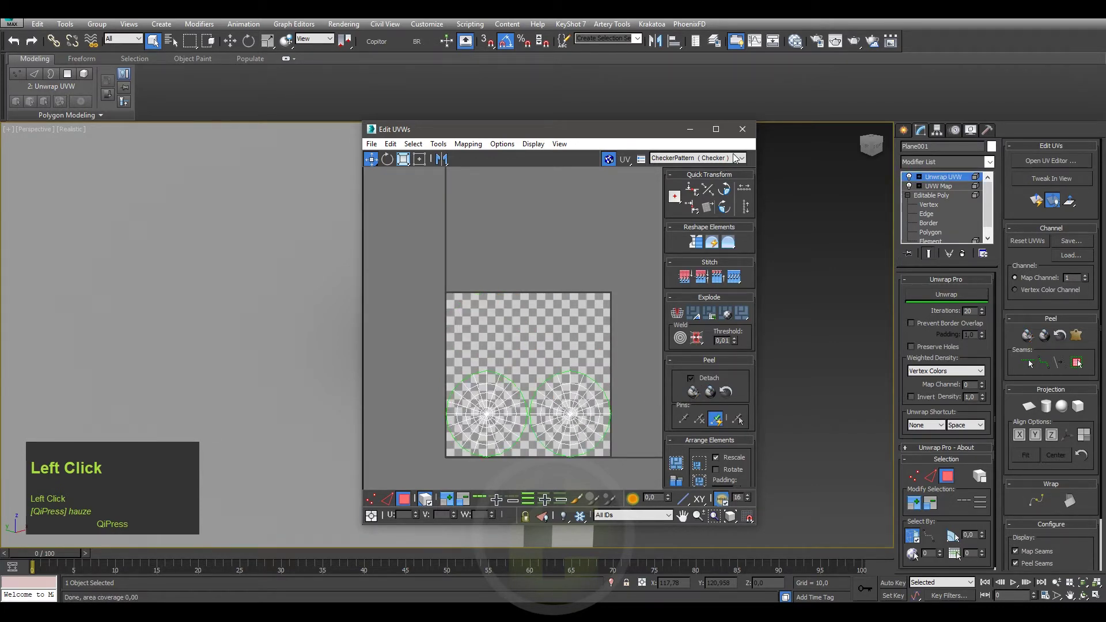
right_click(941, 180)
- Confirm collapsing the handle's modifier stack into the mesh
click(966, 281)
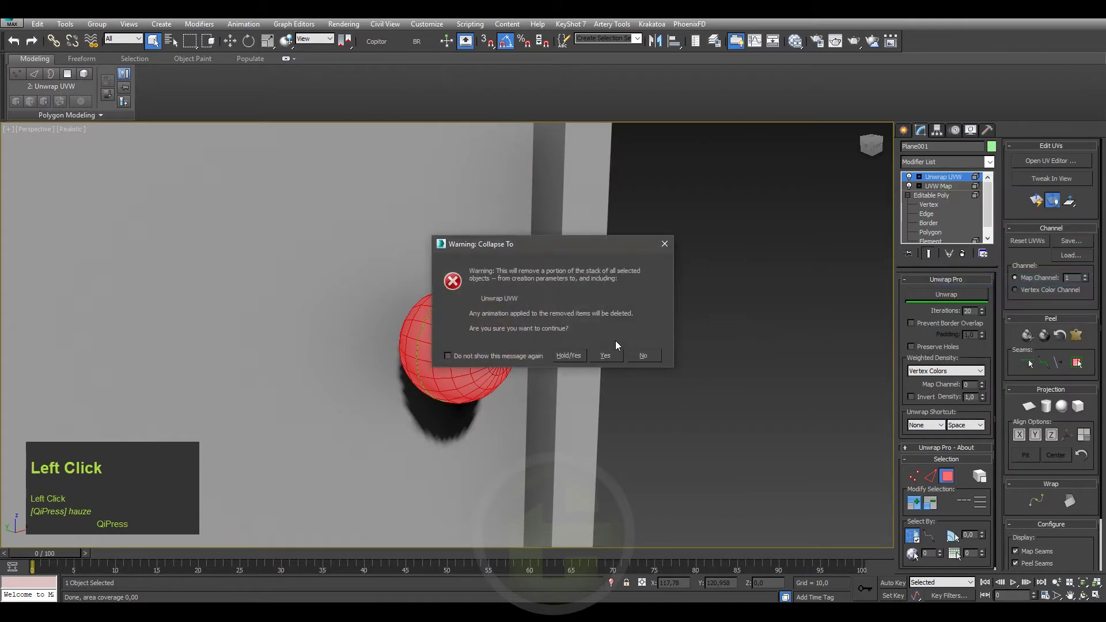
scroll(down, 3)
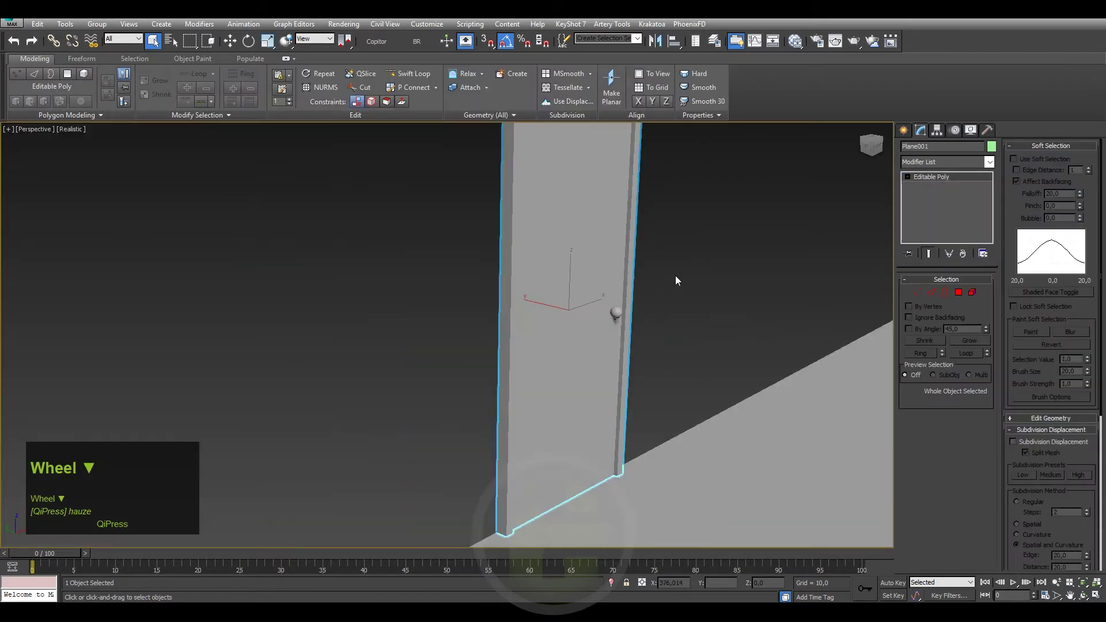
- Rename the Plane001 door object to 'door'
click(916, 165)
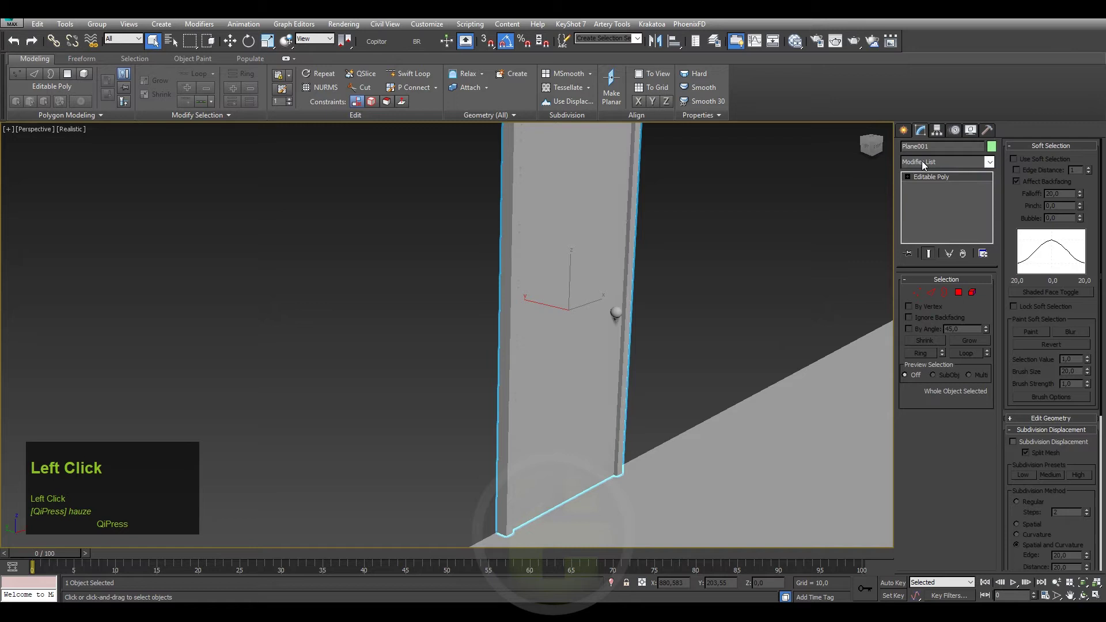
key(d)
text(door)
key(Return)
- Add an Unwrap UVW modifier to the door and bring up its UV editor
click(920, 164)
key(u)
key(Return)
click(1059, 164)
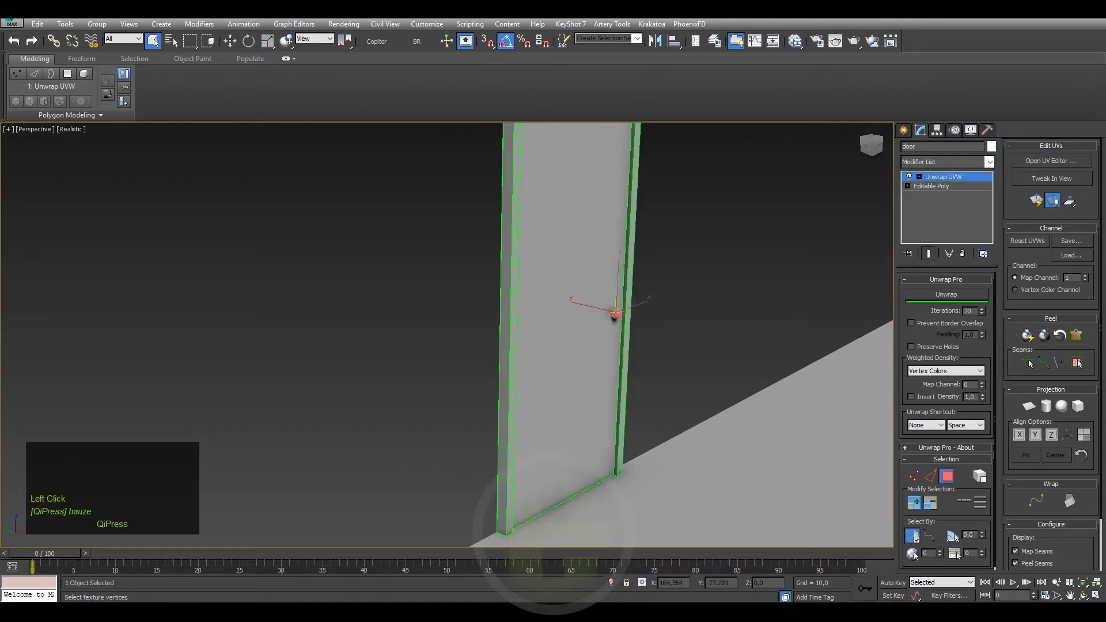
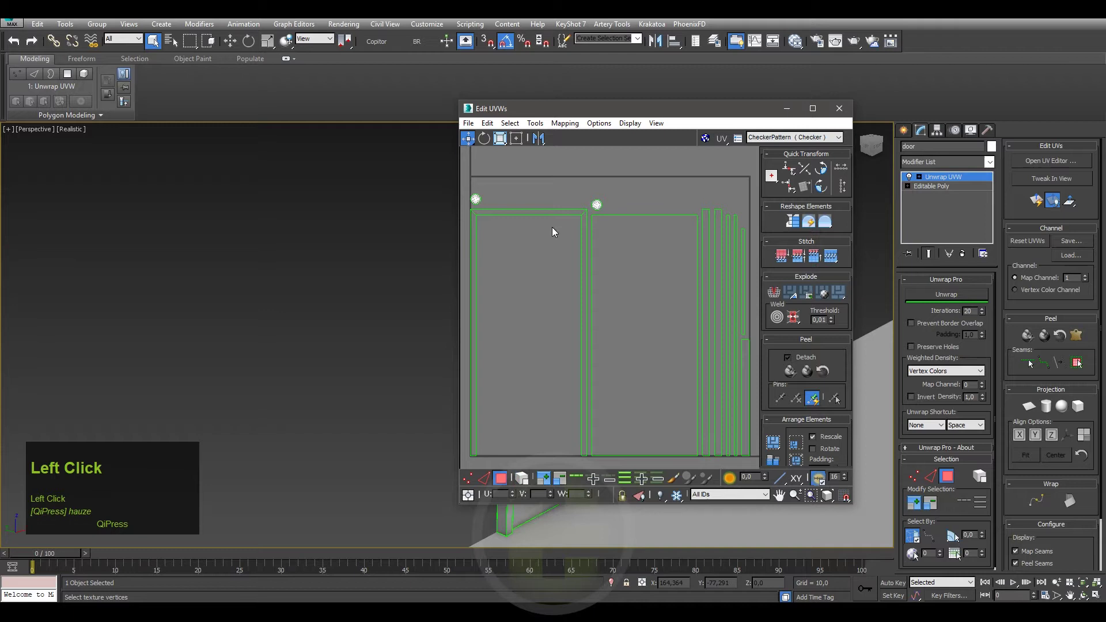
- Rearrange the door's UV islands, moving the large door-face island aside, then leave the editor
right_click(552, 219)
drag(529, 247, 526, 358)
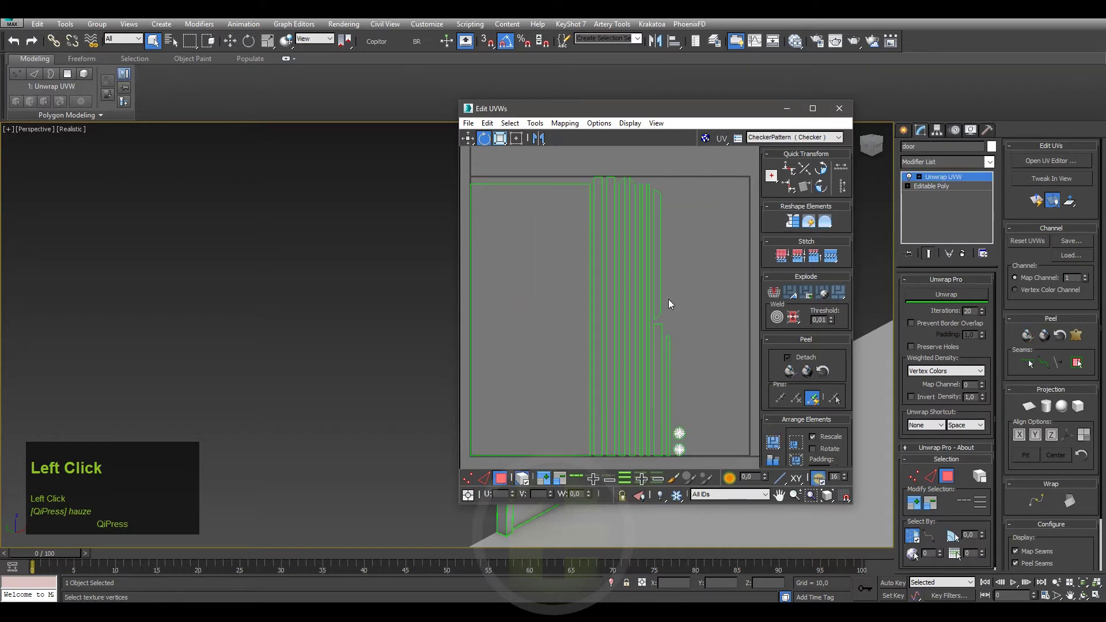
middle_click(673, 352)
click(505, 316)
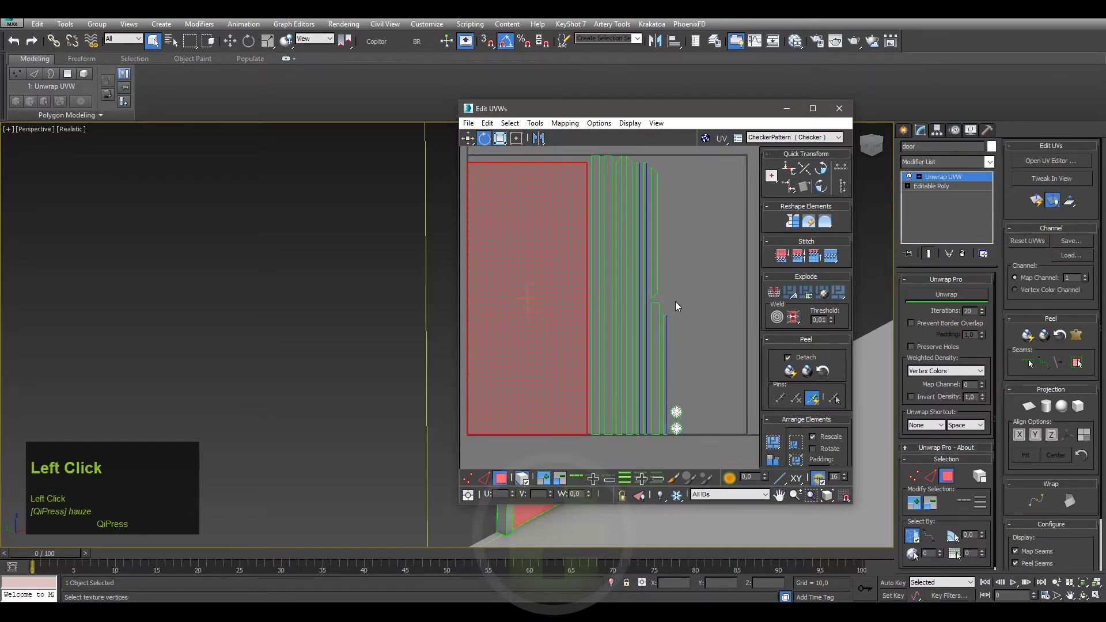
scroll(down, 3)
drag(841, 112, 953, 181)
right_click(953, 181)
click(965, 281)
middle_click(655, 347)
scroll(down, 3)
key(ctrl+s)
middle_click(624, 331)
scroll(up, 3)
click(590, 358)
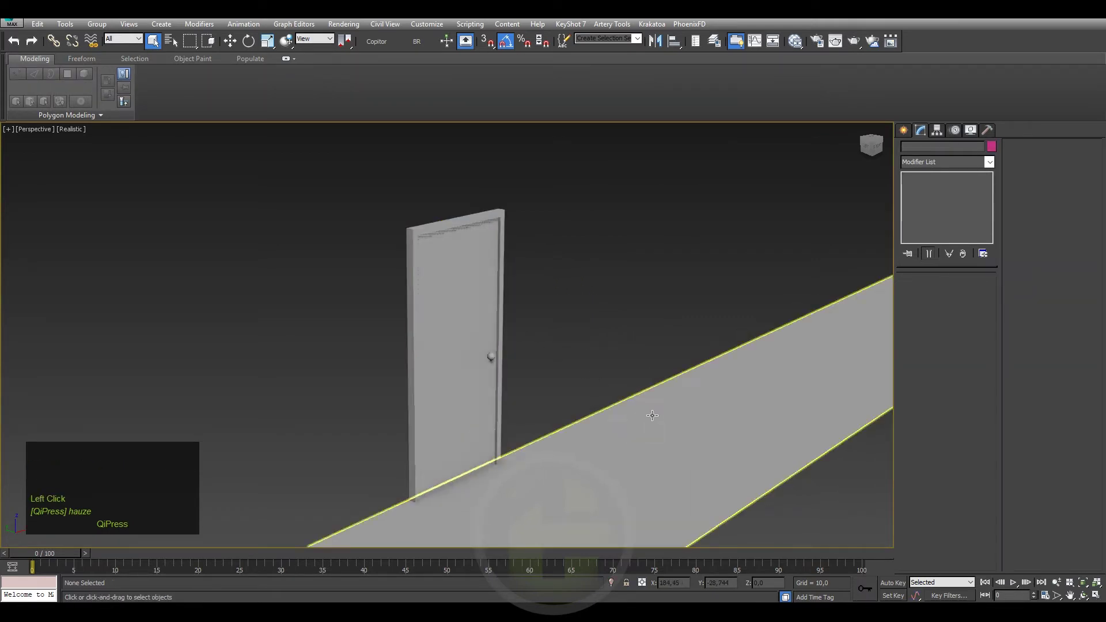
- Select the door object in the viewport ready for duplication
click(653, 413)
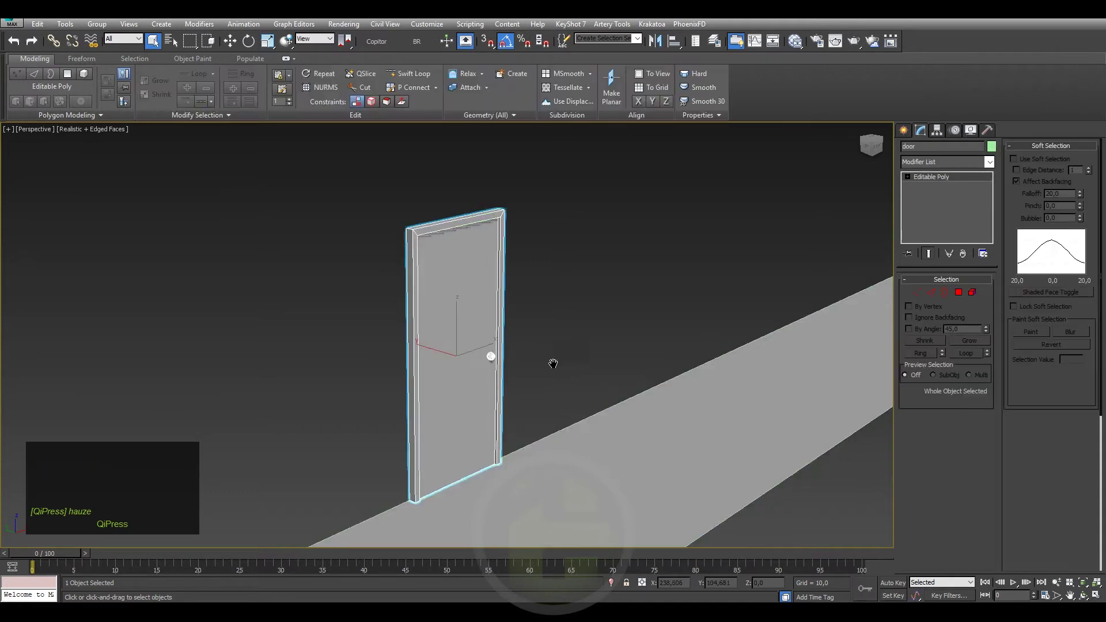
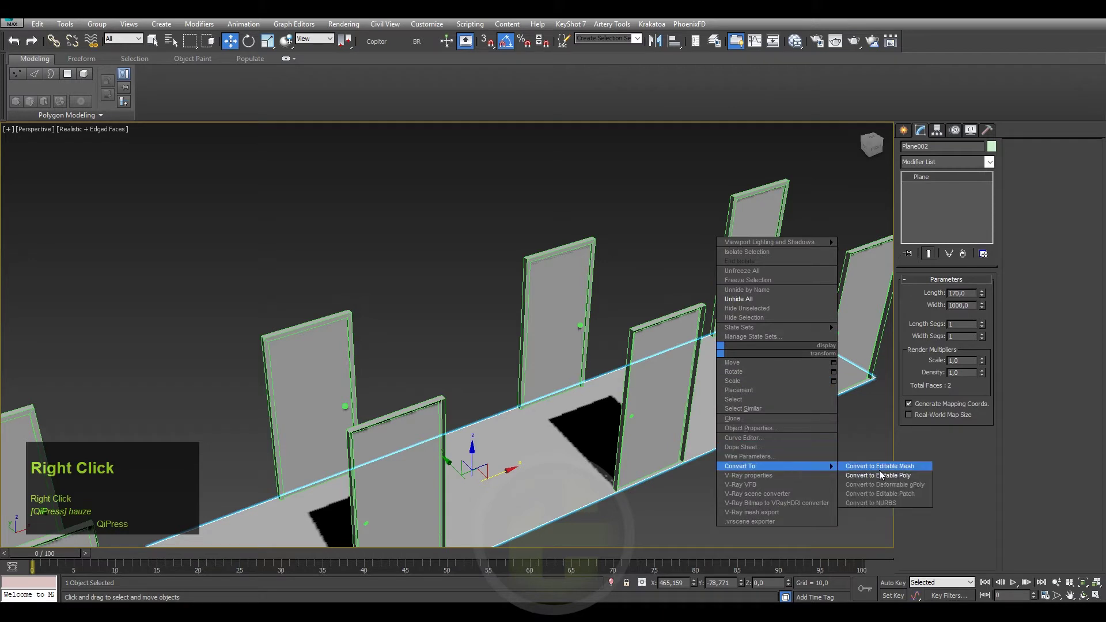
- Convert the 170 by 1000 floor plane into an editable poly
click(885, 475)
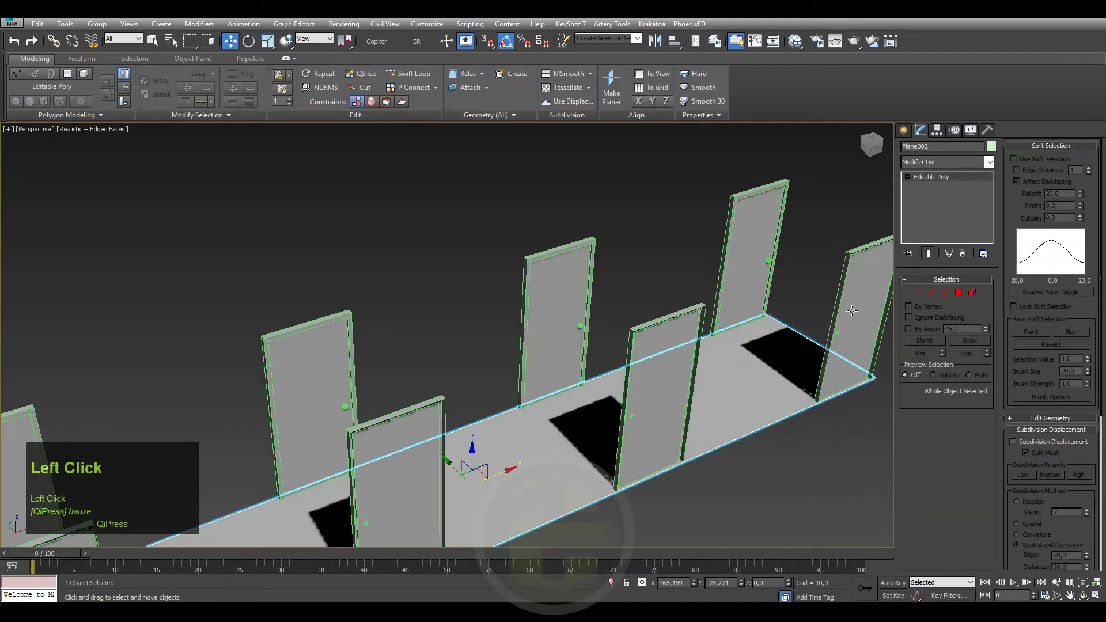
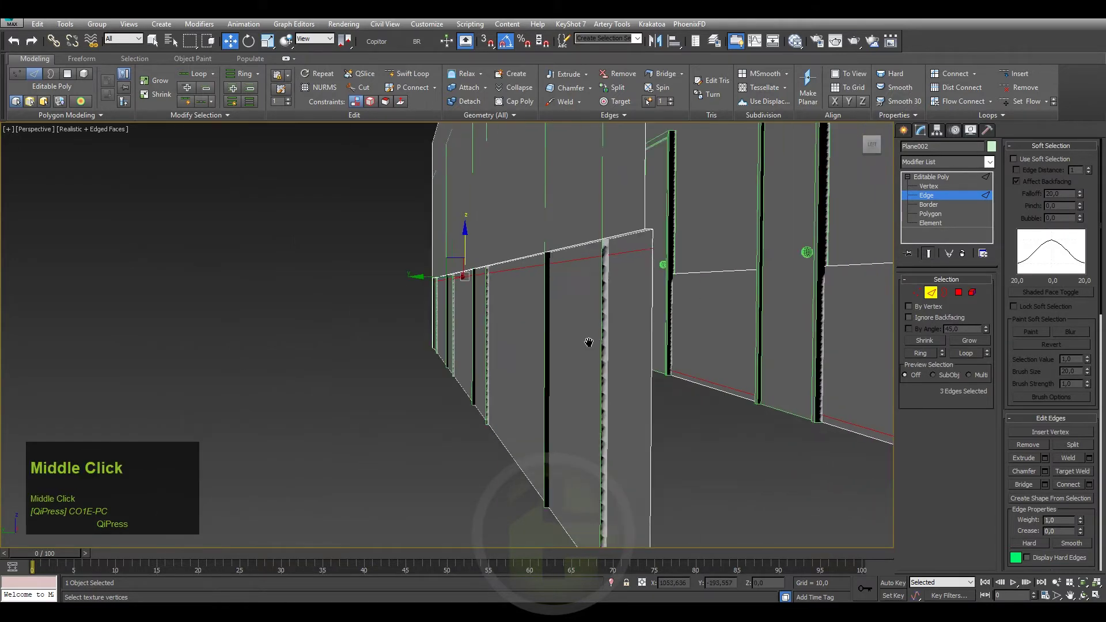
- Orbit beneath the corridor walls to inspect the door openings from below
scroll(down, 3)
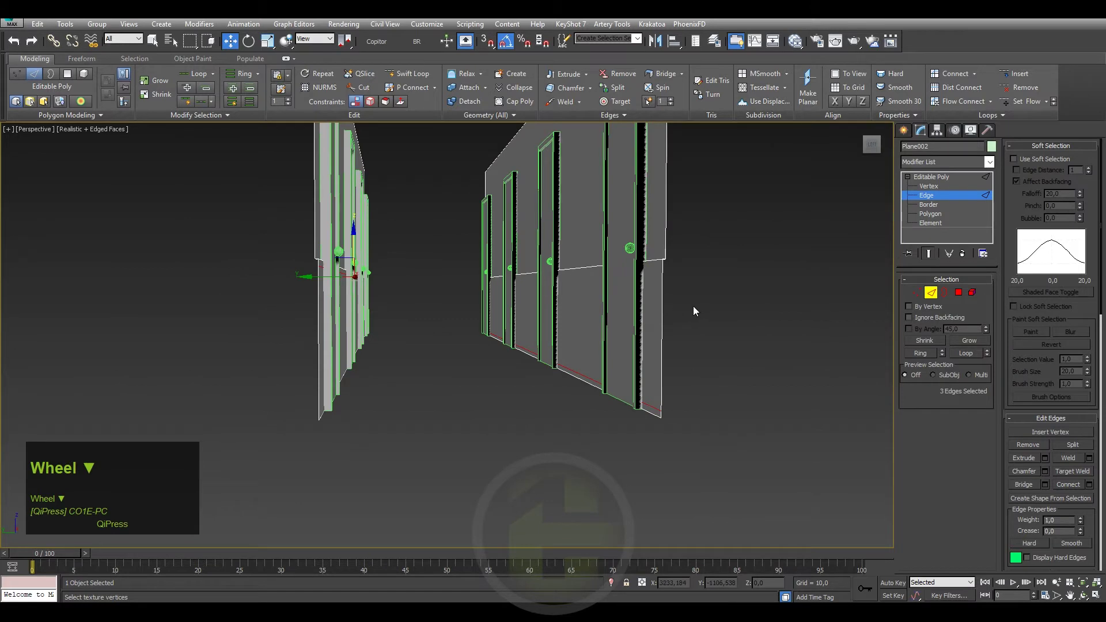
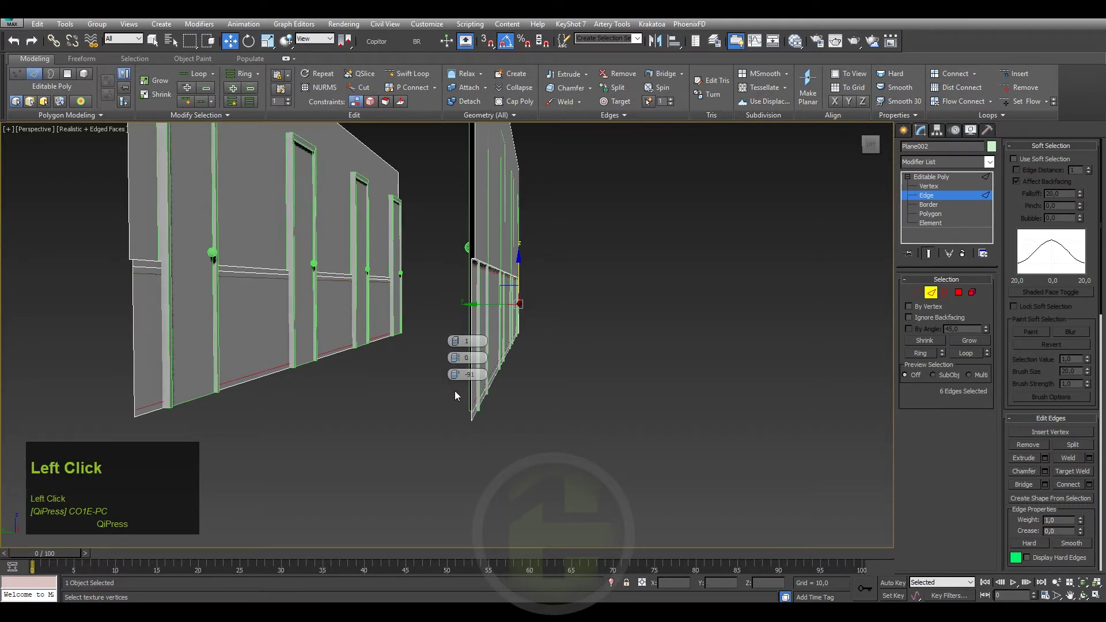
middle_click(311, 350)
scroll(down, 3)
drag(440, 316, 646, 289)
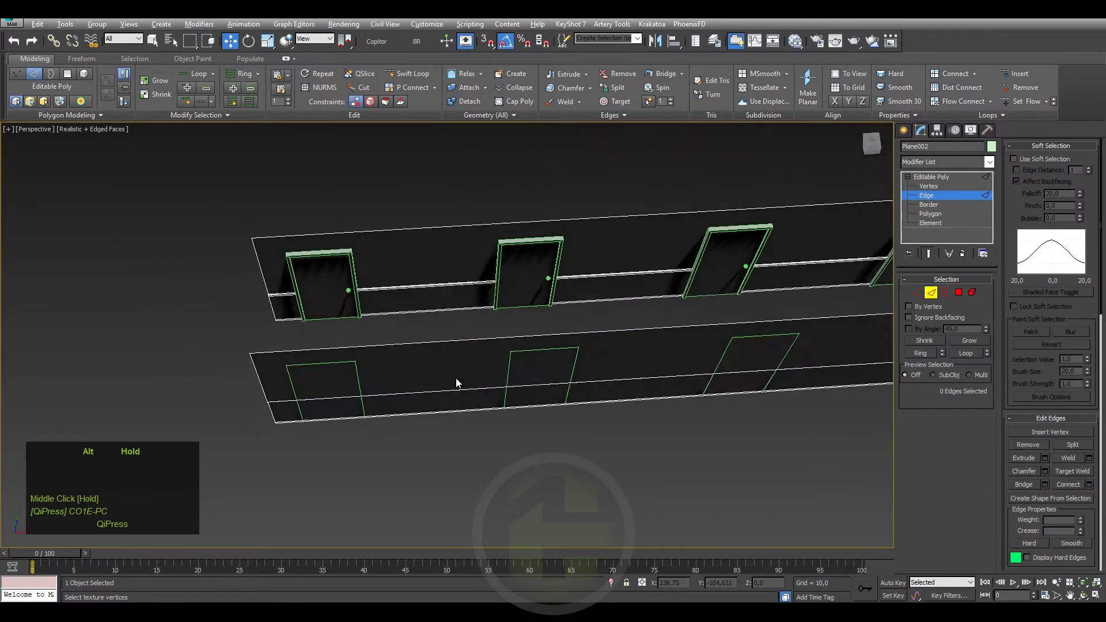
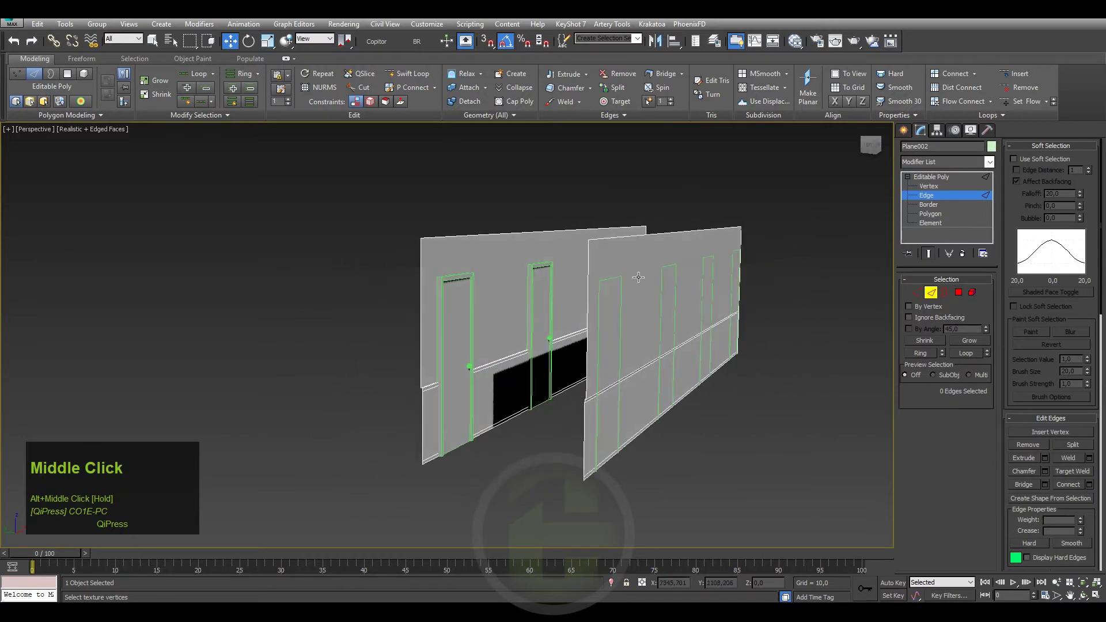
scroll(up, 3)
middle_click(456, 318)
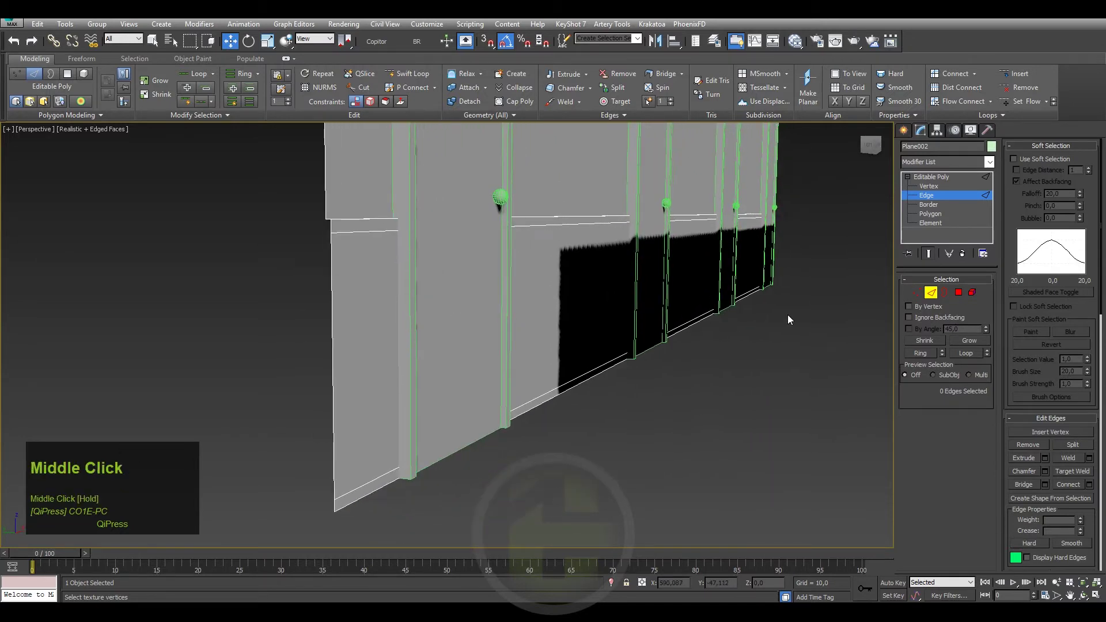
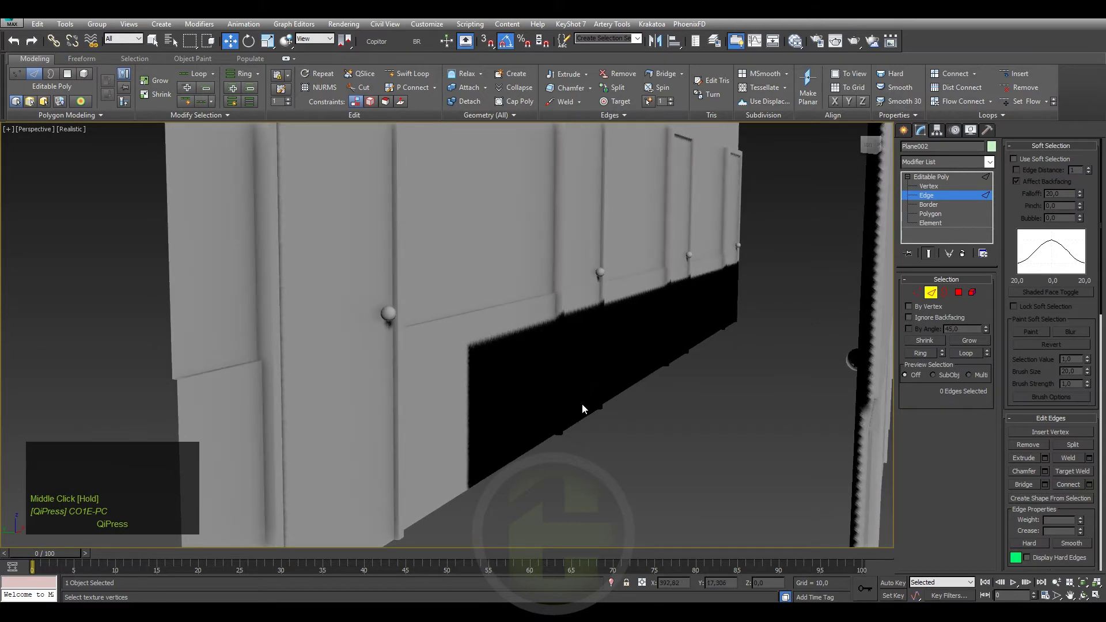
- Switch to shaded display with edged faces and select the corridor floor polygon
click(75, 135)
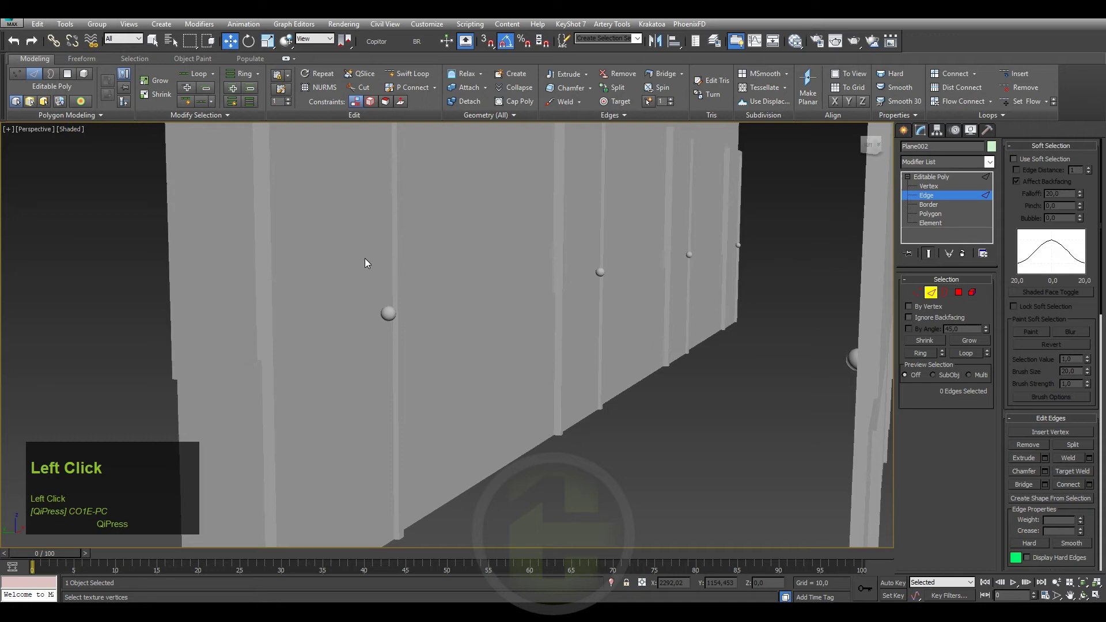
key(F4)
scroll(down, 3)
click(923, 213)
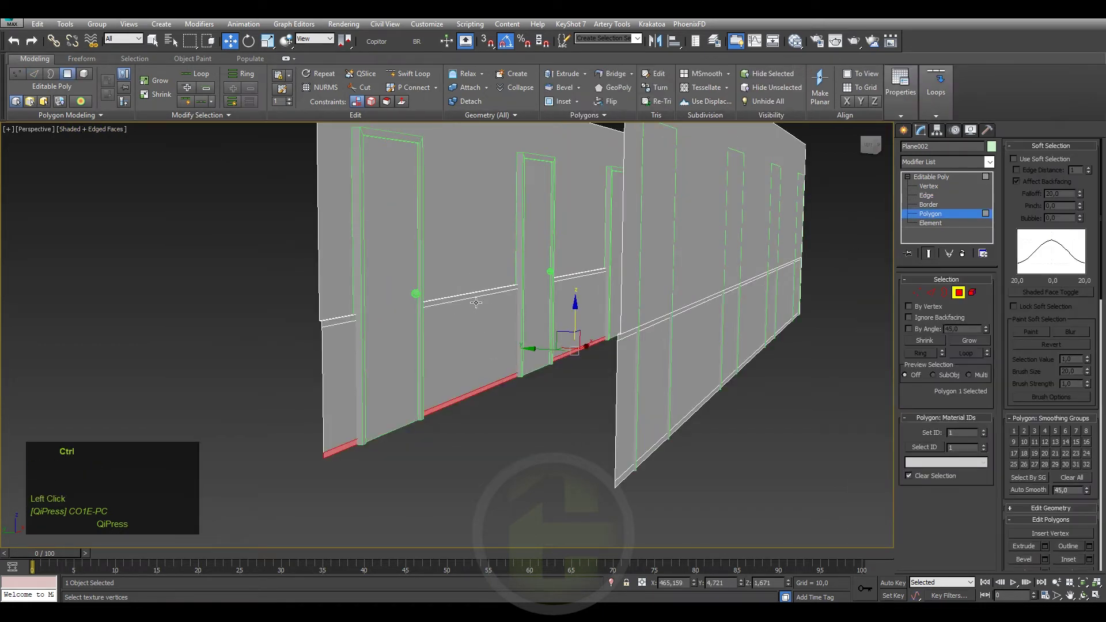
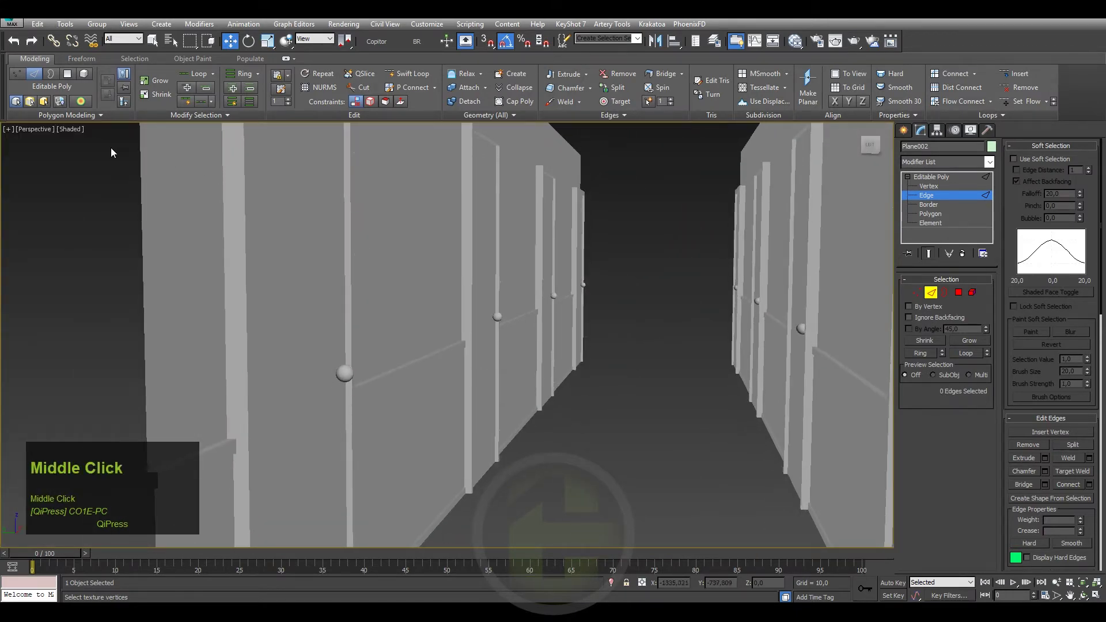
- Select the whole corridor walls object and bring up its Hierarchy Pivot settings
scroll(down, 3)
click(908, 133)
drag(599, 262, 598, 352)
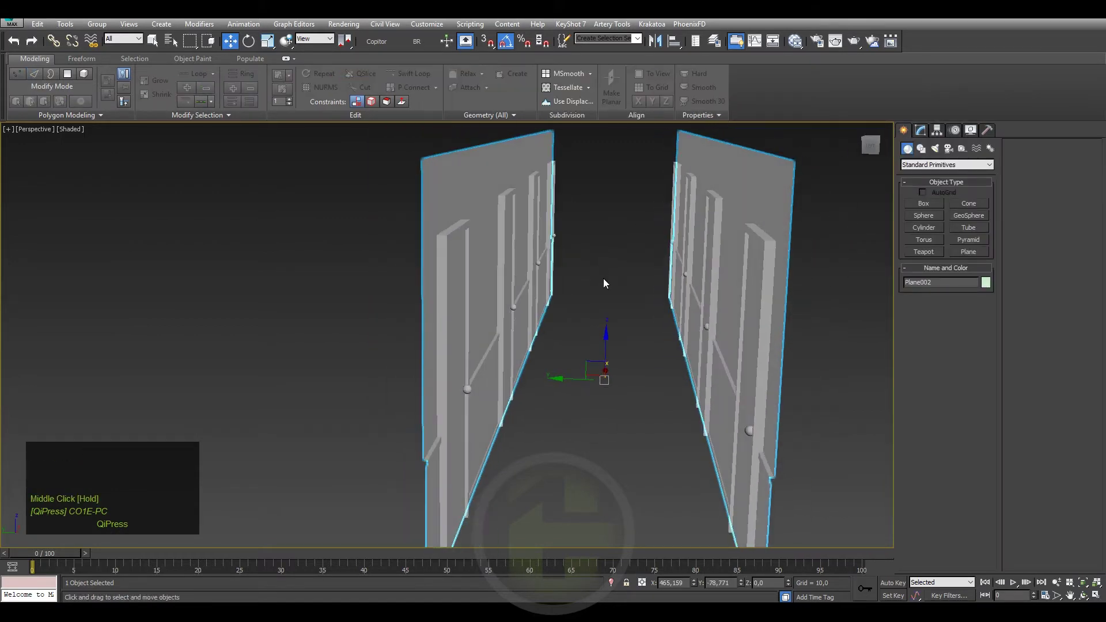
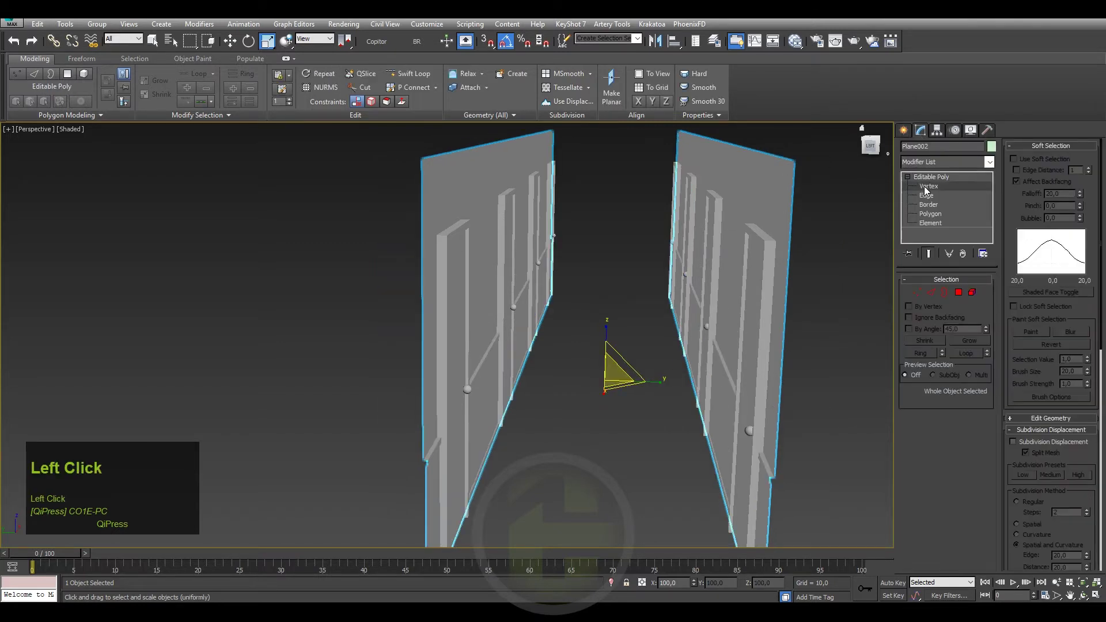
middle_click(728, 203)
click(943, 177)
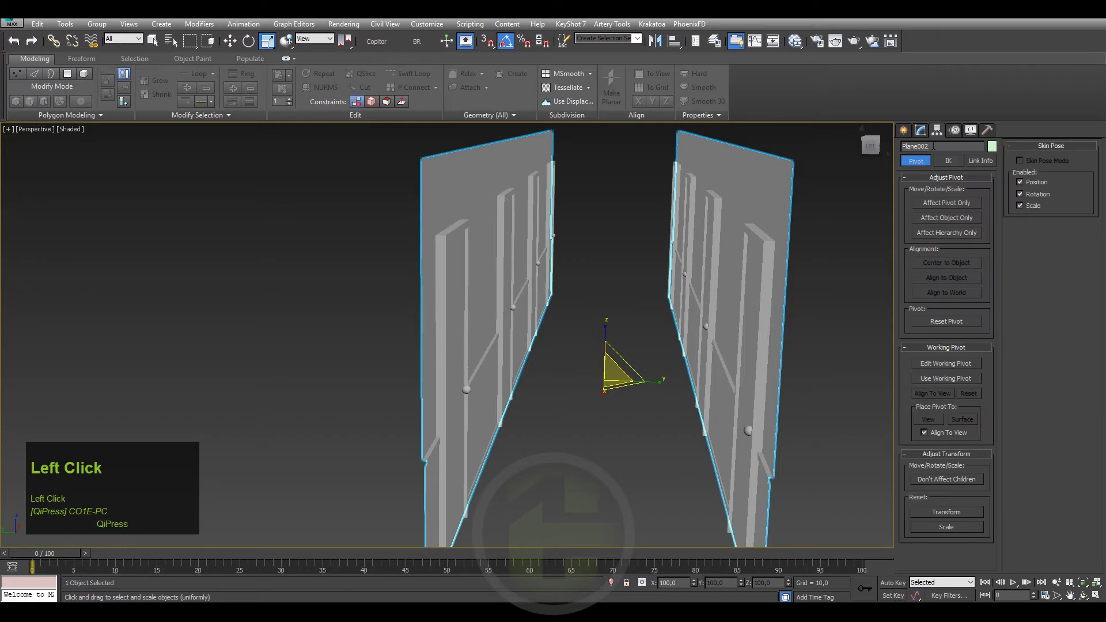
- Apply a Symmetry modifier to the corridor walls mirroring along the Y axis
key(s)
key(s)
key(s)
key(s)
key(s)
key(s)
key(s)
key(s)
key(s)
key(s)
key(s)
key(s)
key(s)
key(s)
key(s)
key(s)
click(918, 285)
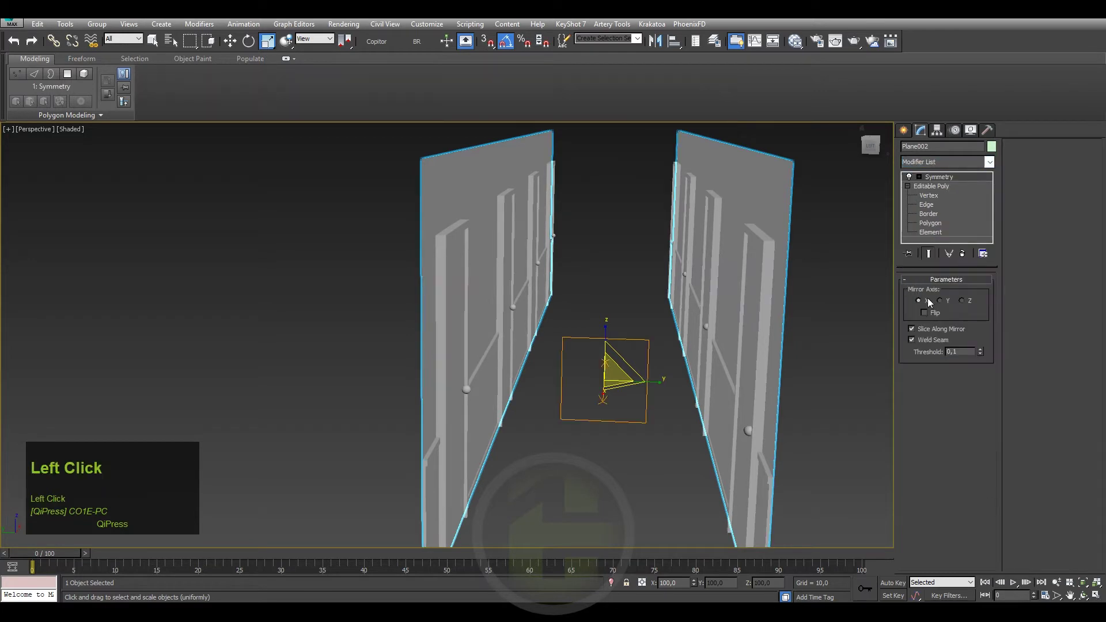
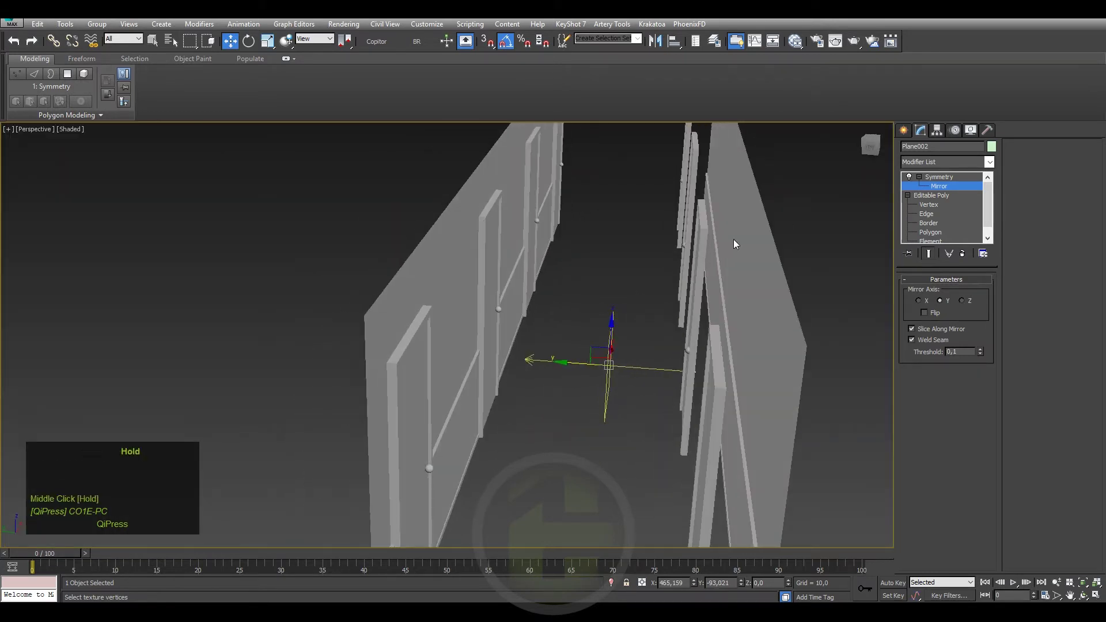
- Return to the walls' Editable Poly level and enable Attach
click(906, 129)
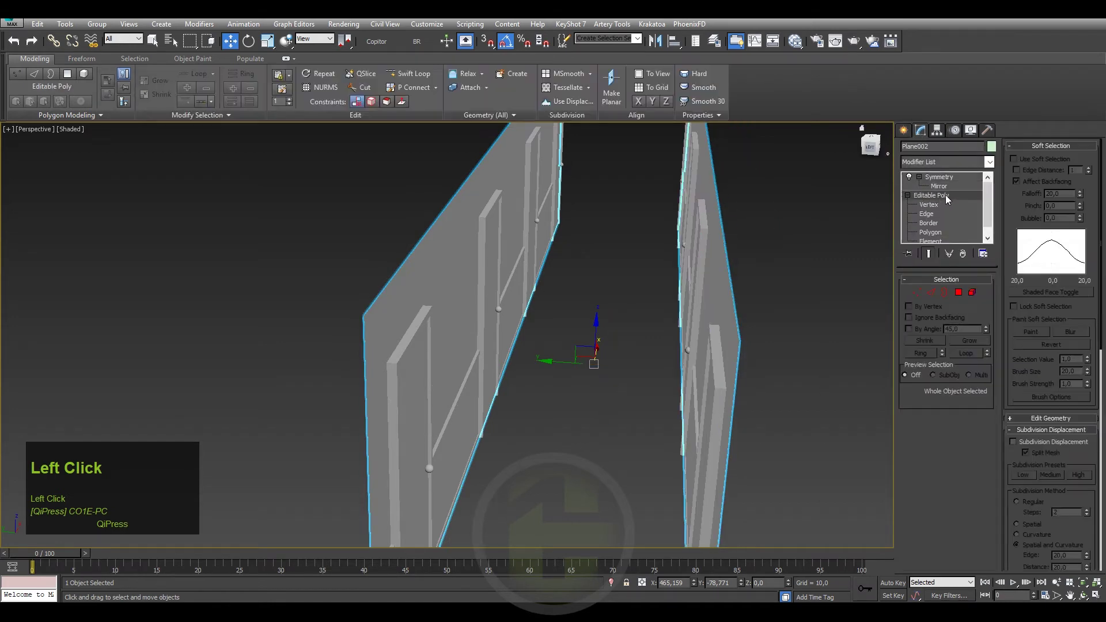
scroll(down, 3)
click(1022, 348)
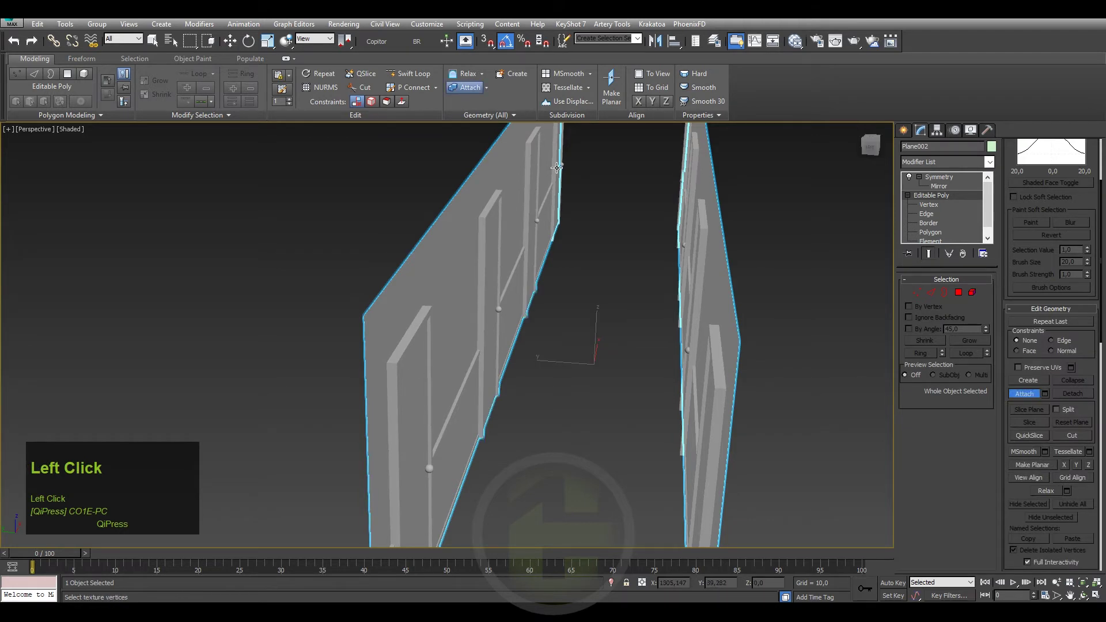
- Leave attach mode and return to the walls' Symmetry level showing doors on both sides
right_click(594, 266)
click(933, 181)
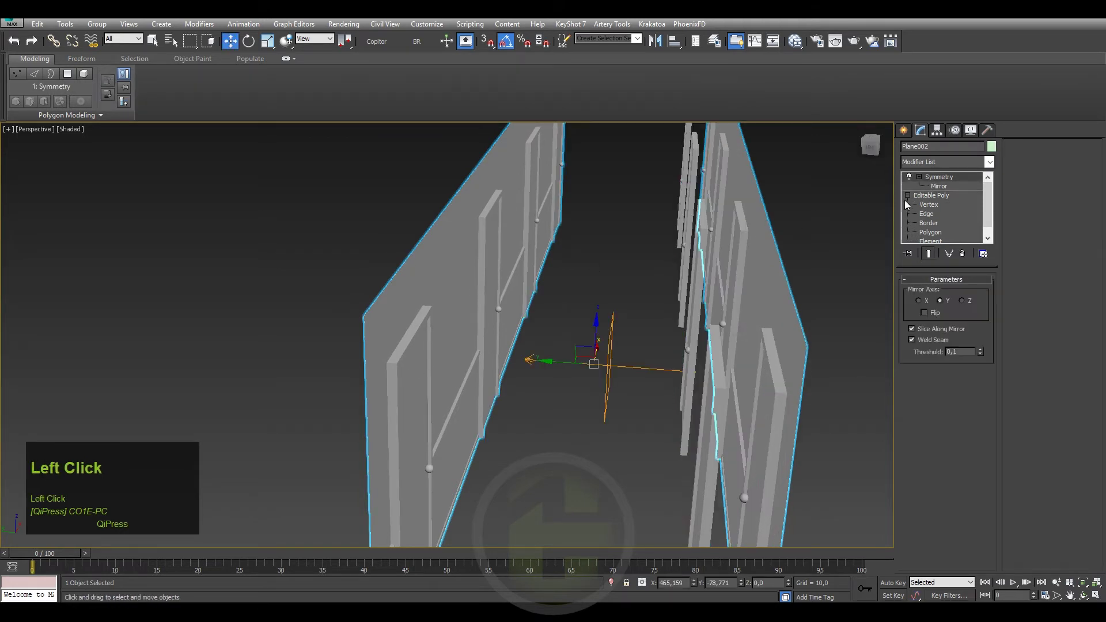
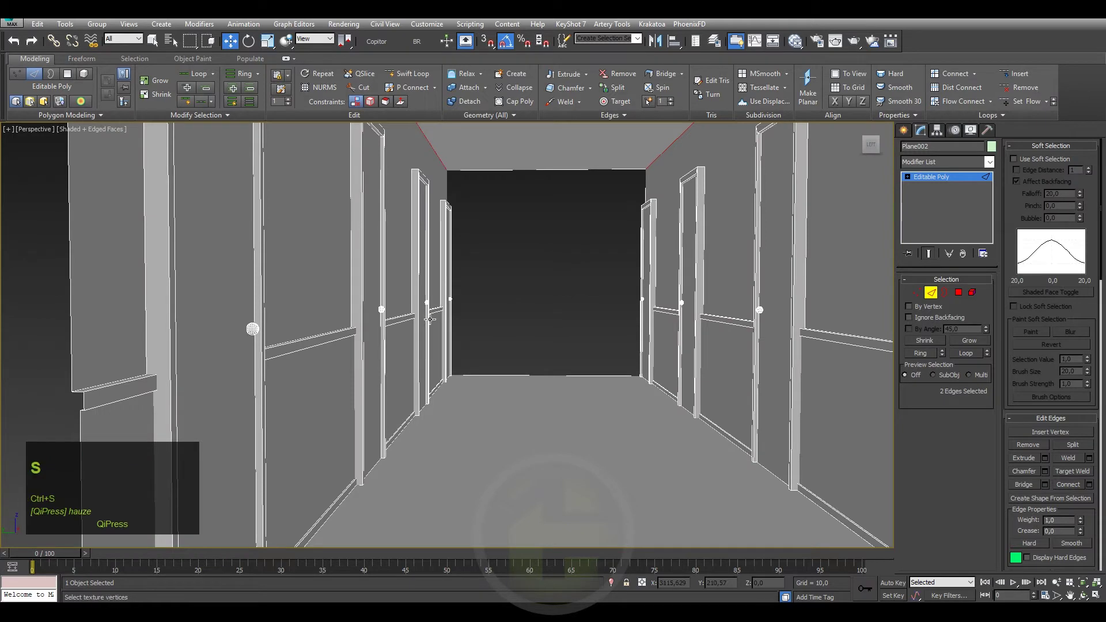
- Save the scene and pan along the corridor box toward its far end
right_click(638, 306)
click(477, 335)
key(ctrl+s)
click(910, 181)
scroll(down, 3)
middle_click(599, 239)
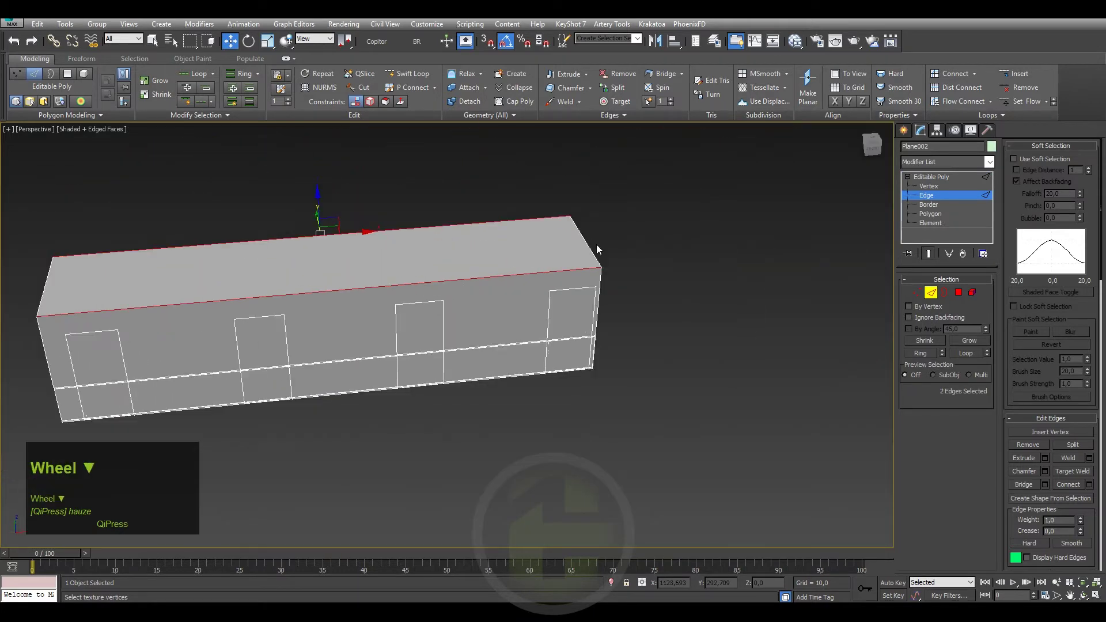
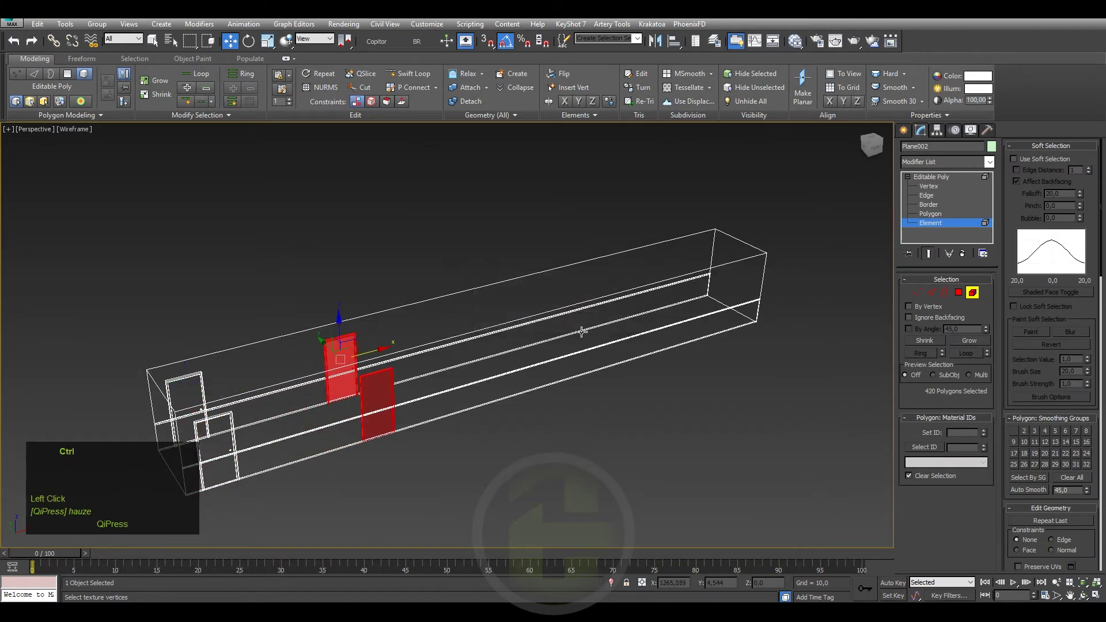
- Undo the test clone and confirm detaching the door pieces from the corridor shell
key(ctrl+z)
scroll(down, 3)
click(1067, 528)
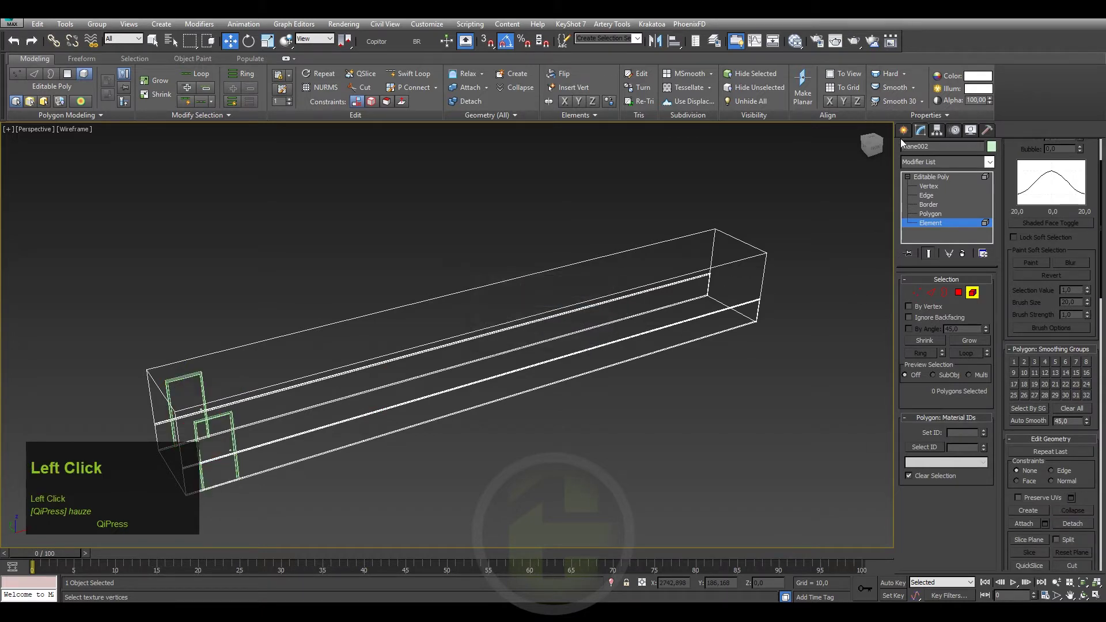
- Return to whole-object mode and confirm a copy of the door object
key(w)
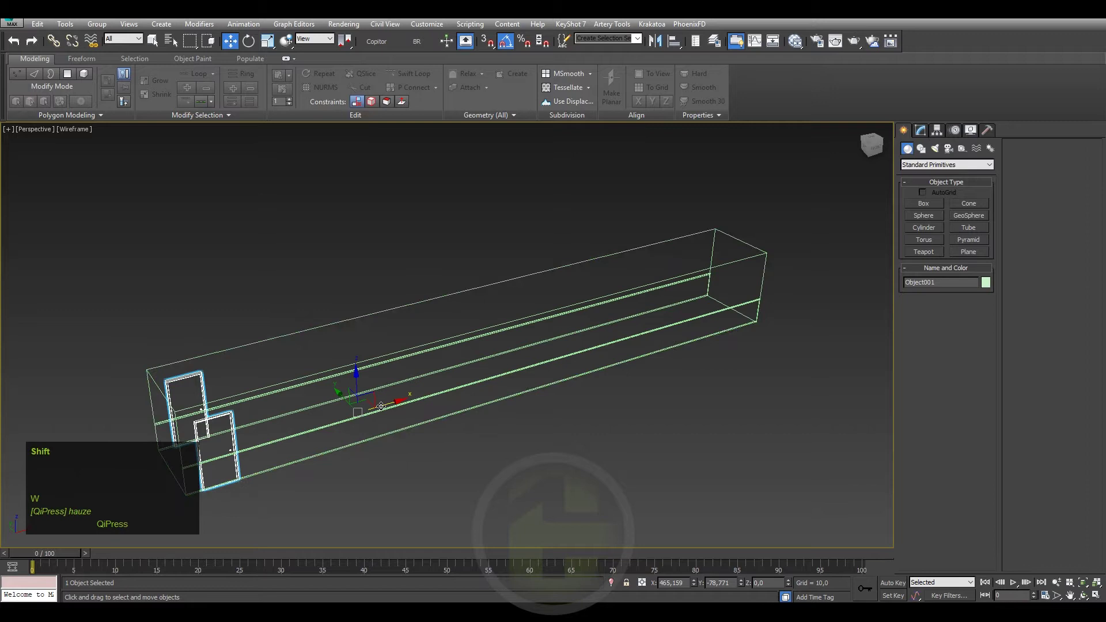
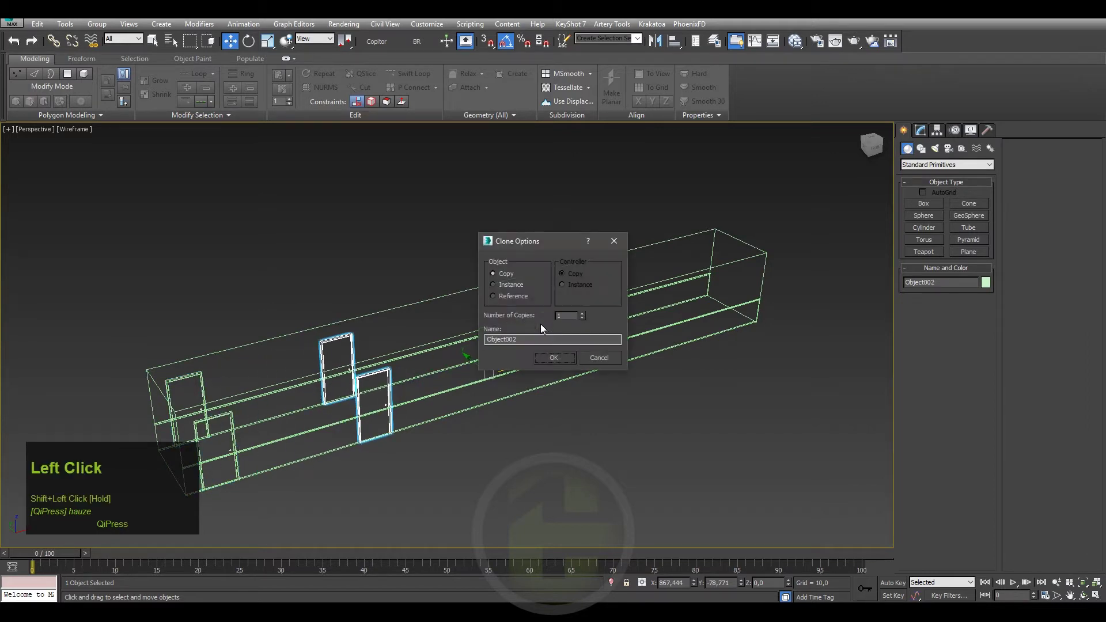
click(585, 317)
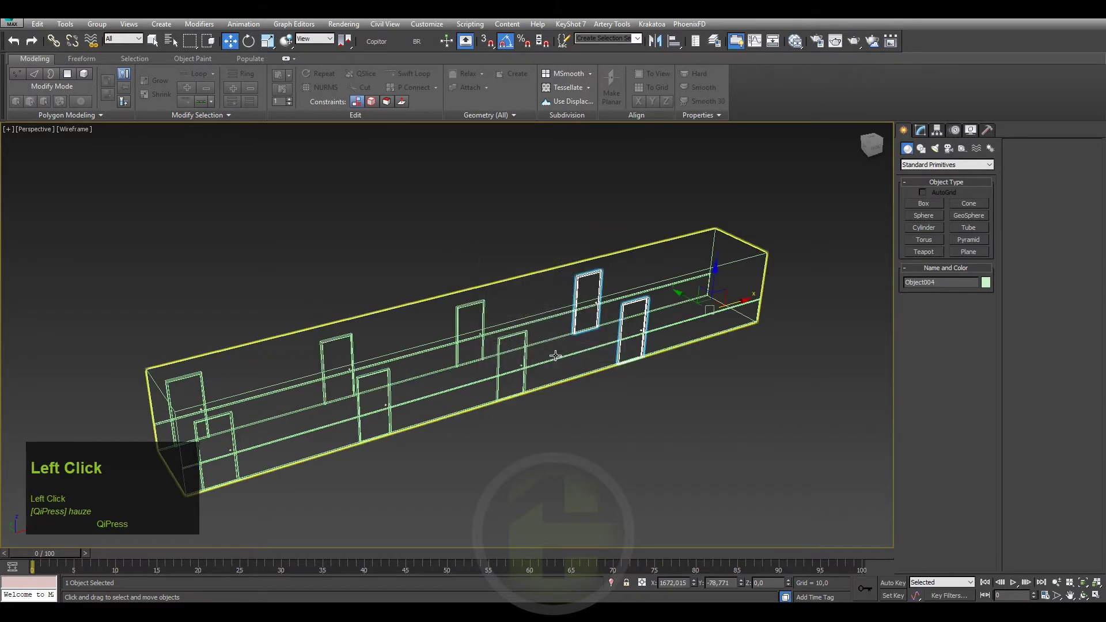
- Pan inside the corridor and select the corridor shell for edge editing
middle_click(539, 353)
scroll(up, 3)
middle_click(580, 307)
scroll(down, 3)
middle_click(579, 300)
click(213, 310)
- Switch to shaded edged-faces view and select the border edges around the corridor's end wall
key(F4)
middle_click(409, 303)
key(F3)
middle_click(348, 304)
scroll(up, 3)
drag(489, 276, 550, 315)
click(551, 315)
key(2)
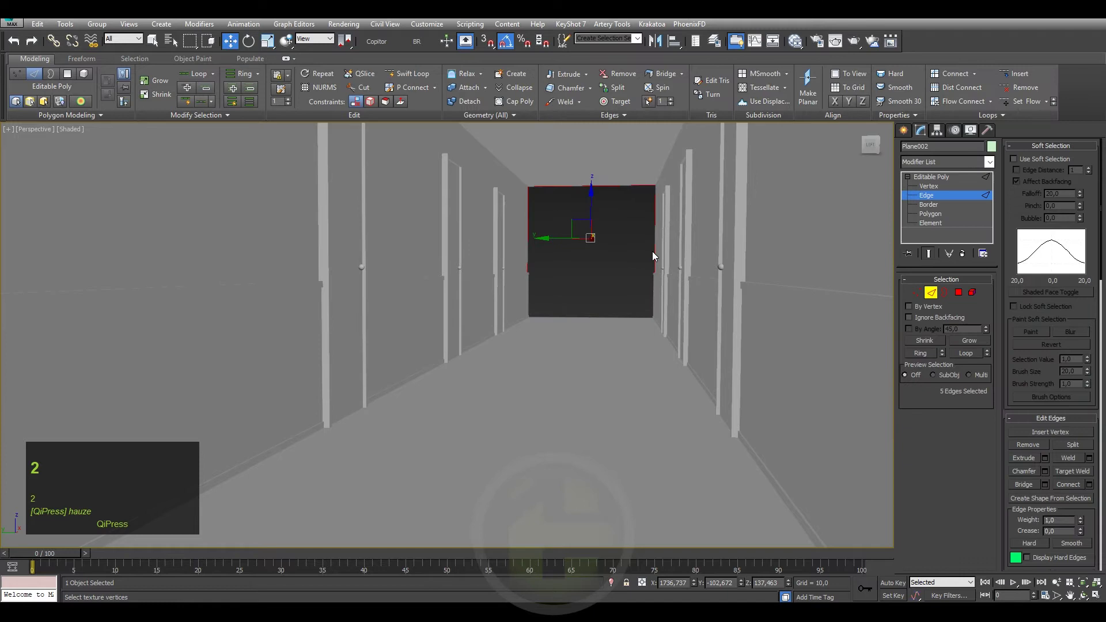
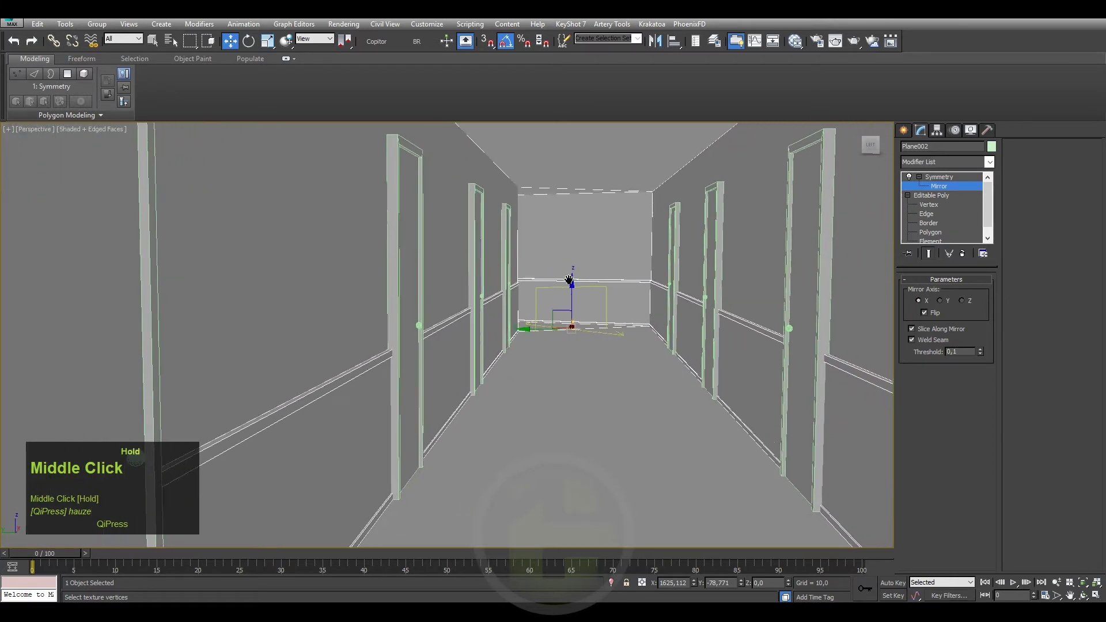
- Delete the two doors nearest the end wall, then undo to restore them
click(909, 133)
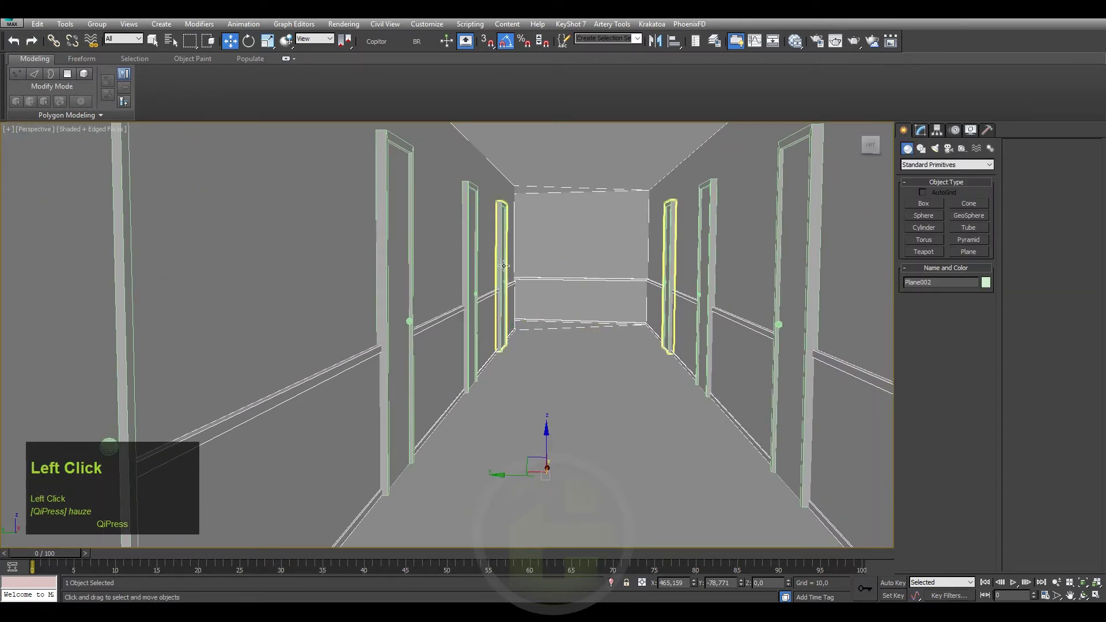
key(Delete)
key(F4)
scroll(down, 3)
scroll(up, 3)
key(ctrl+z)
- Rotate the Symmetry mirror plane down the corridor so both mirrored halves line up
middle_click(411, 289)
middle_click(473, 293)
scroll(up, 3)
drag(525, 275, 659, 279)
click(659, 279)
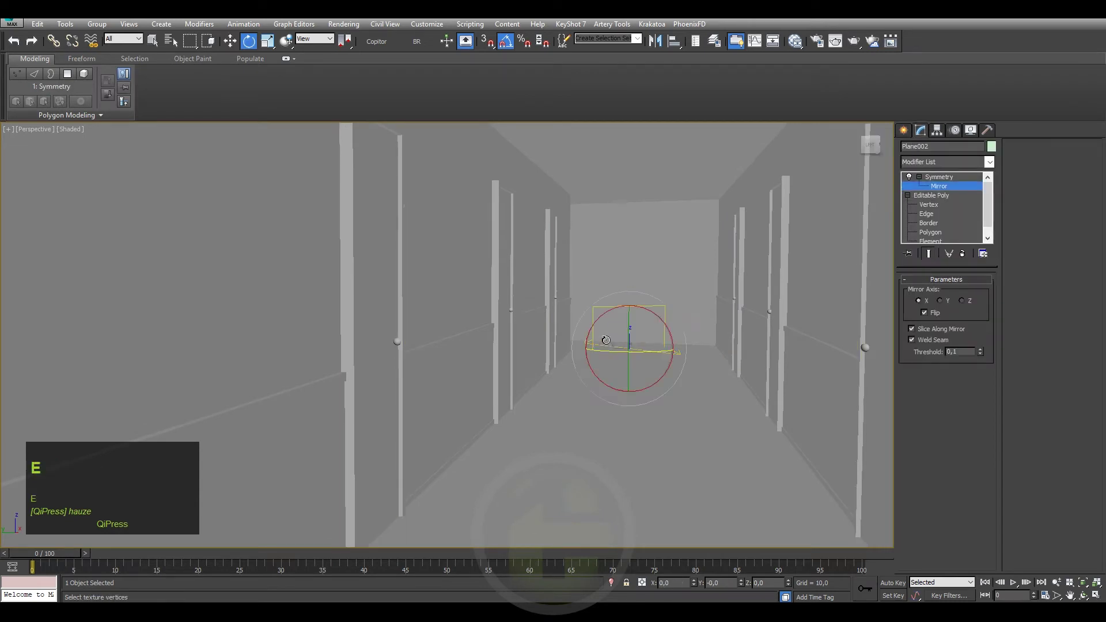
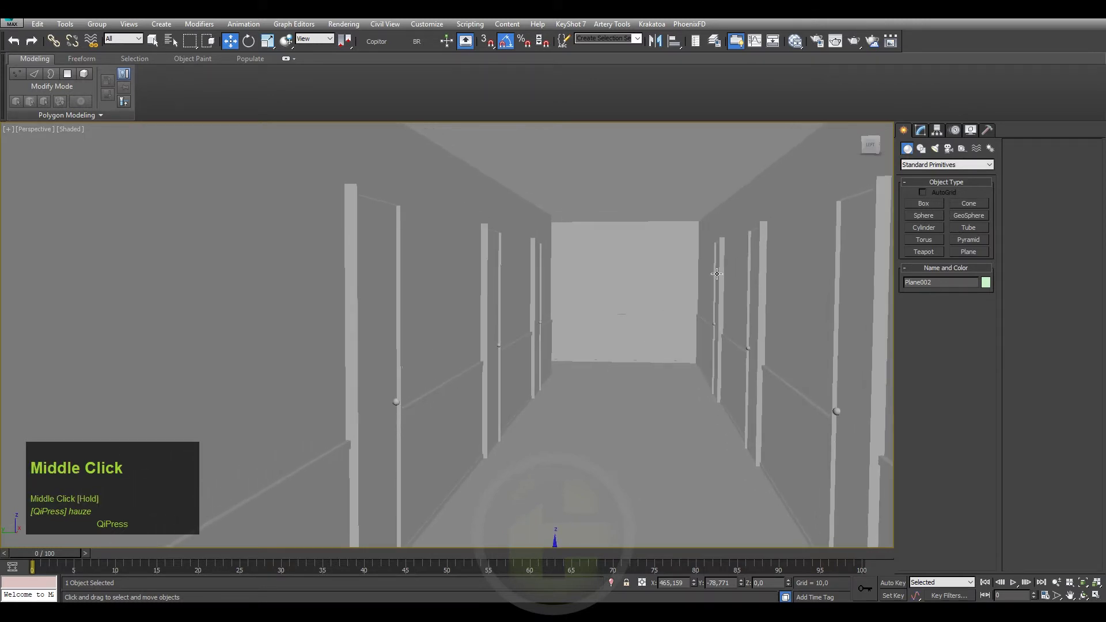
- Select the doors nearest the end wall and enter the door object's sub-object editing
click(715, 274)
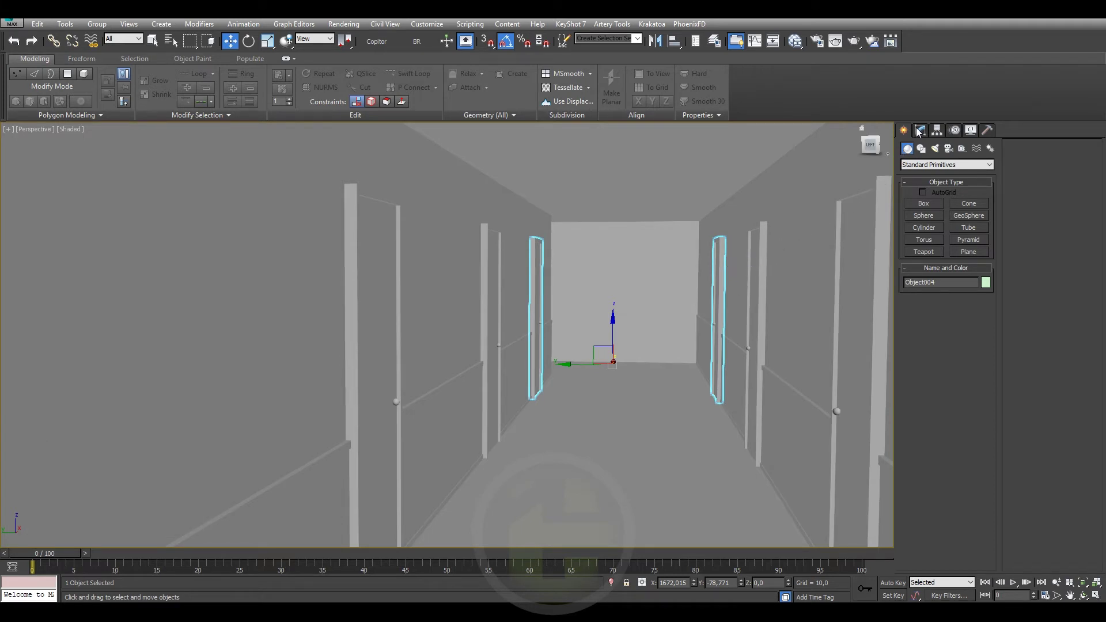
click(919, 132)
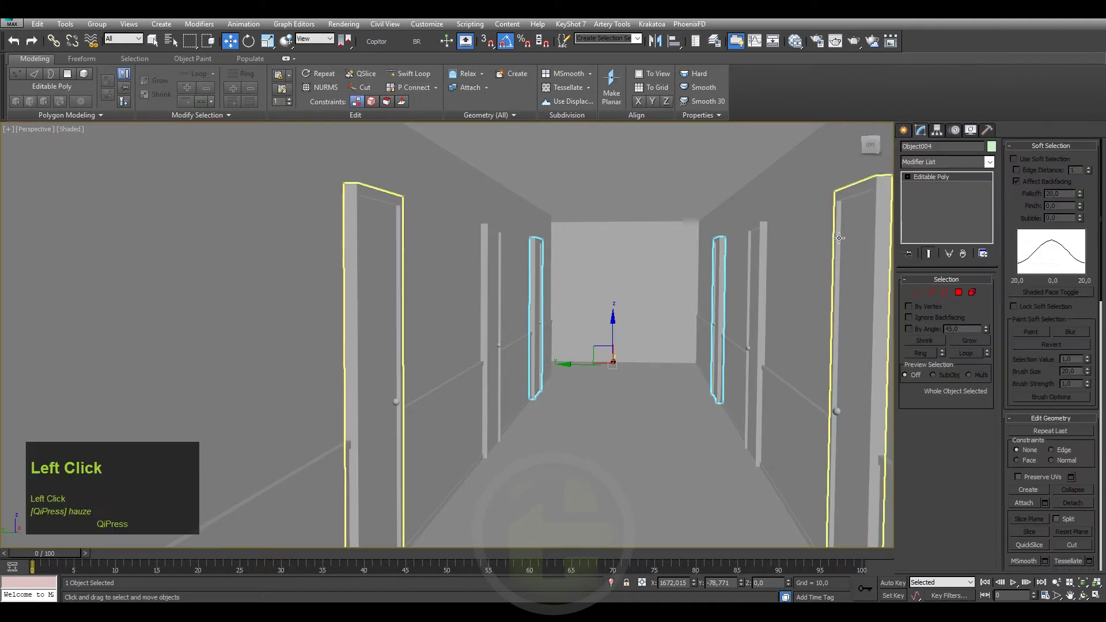
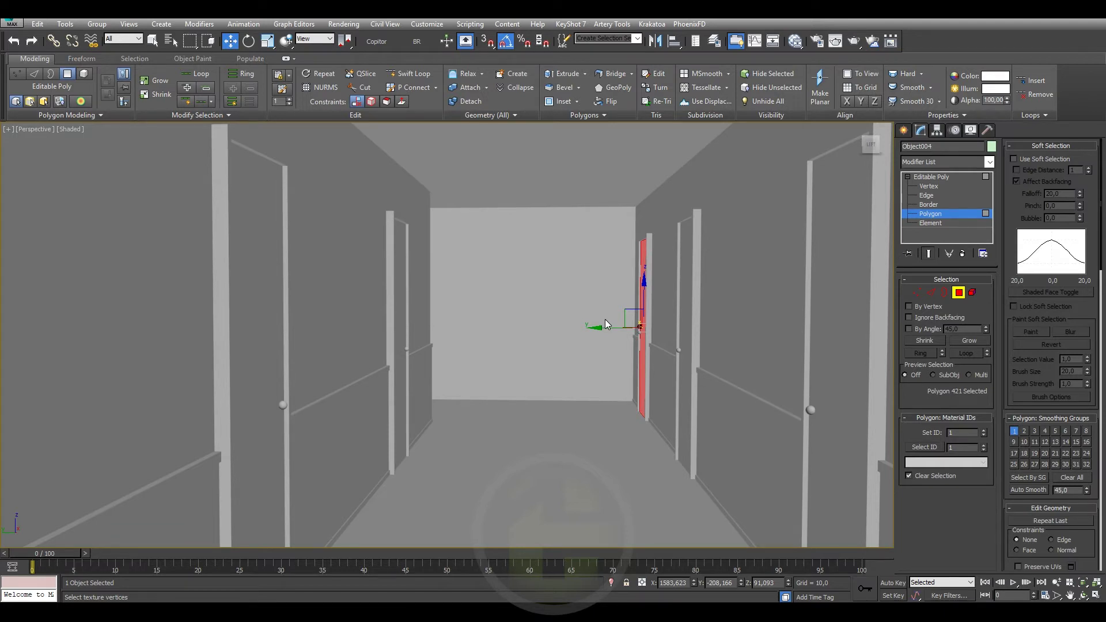
scroll(up, 3)
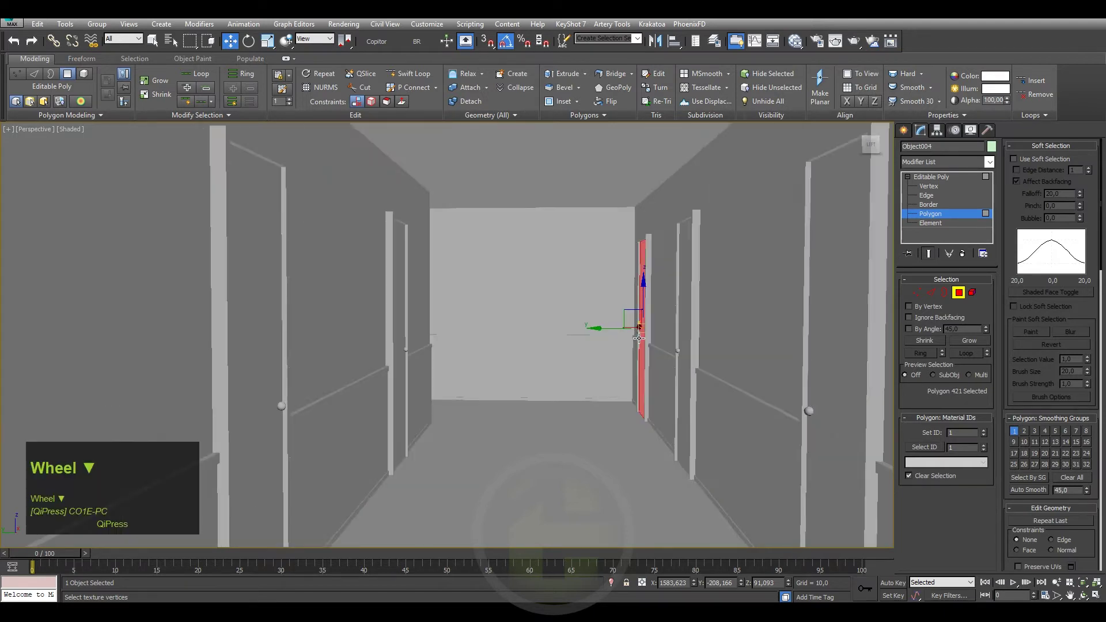
drag(630, 367, 911, 132)
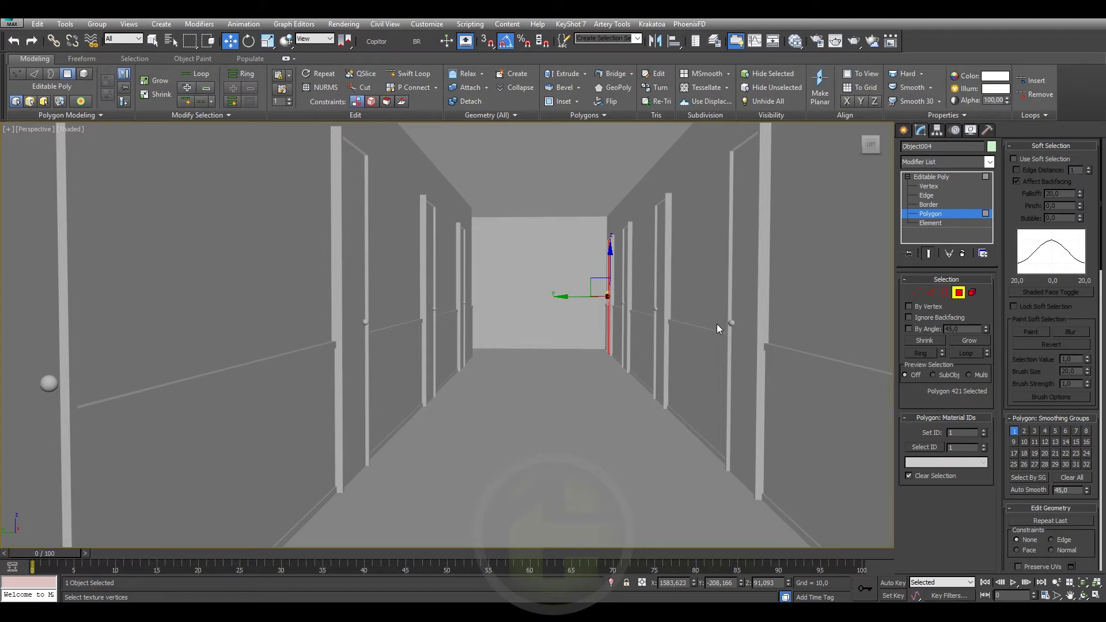
- At Element level, pick out a single door panel of the doors object
click(912, 132)
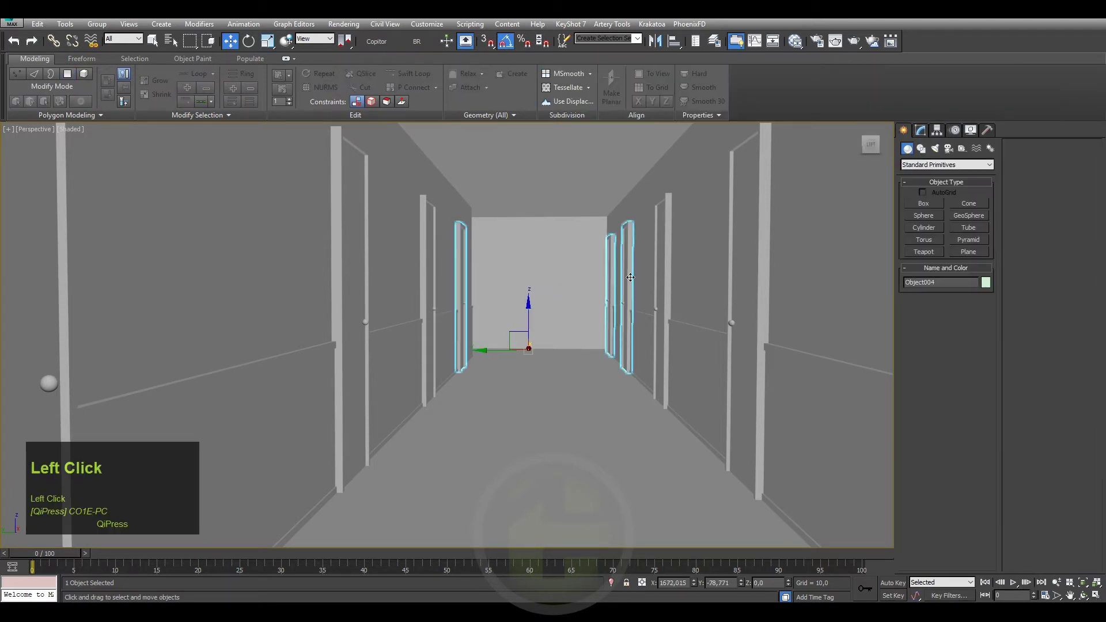
scroll(up, 3)
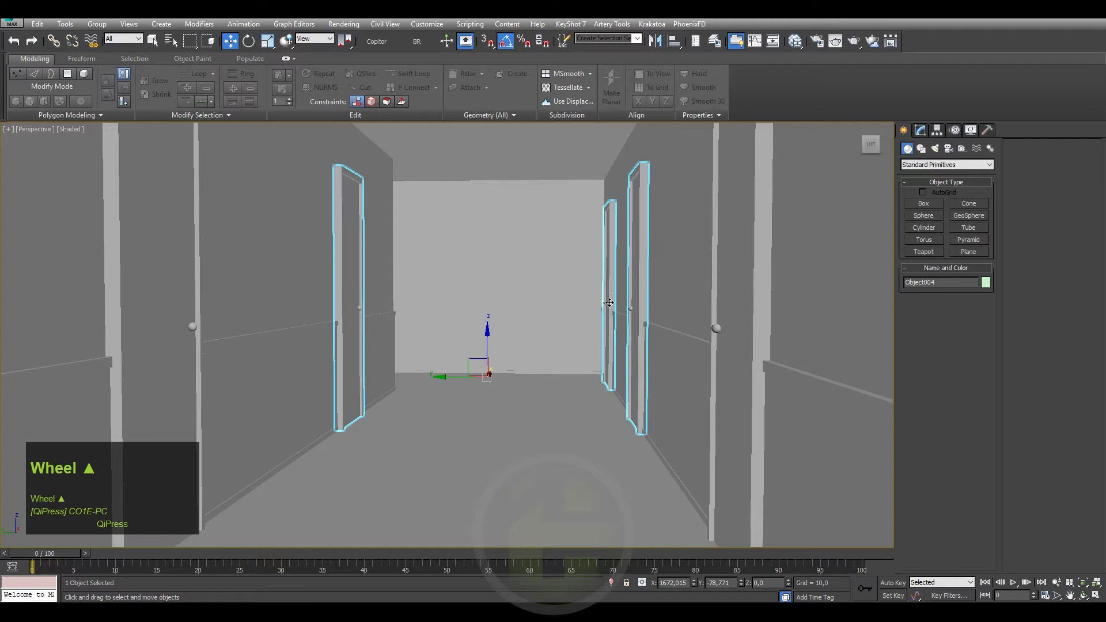
scroll(up, 3)
click(922, 136)
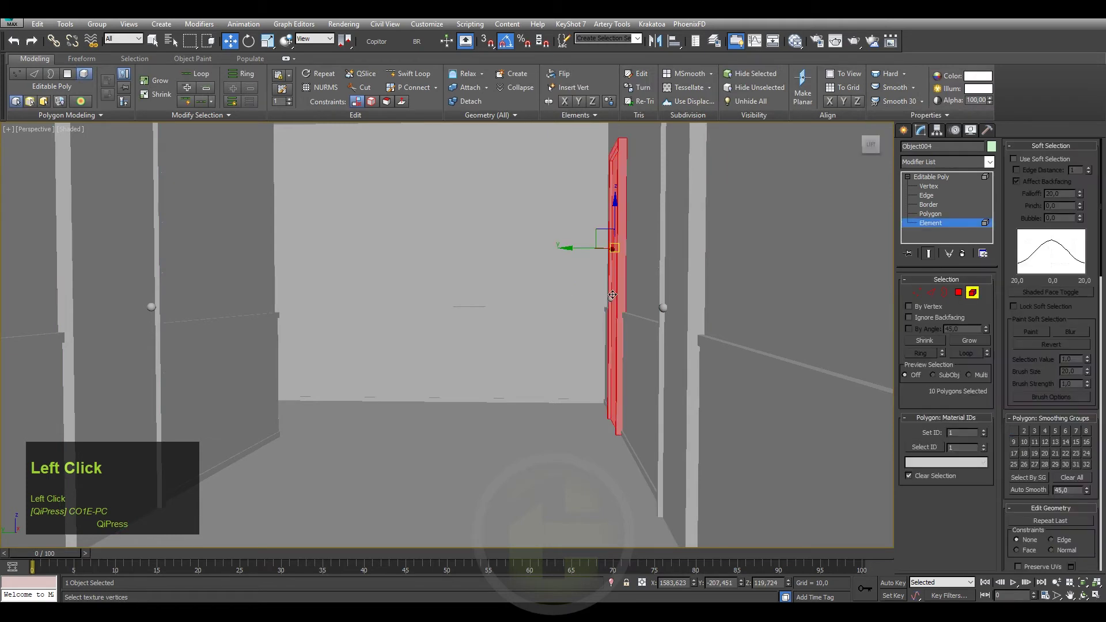
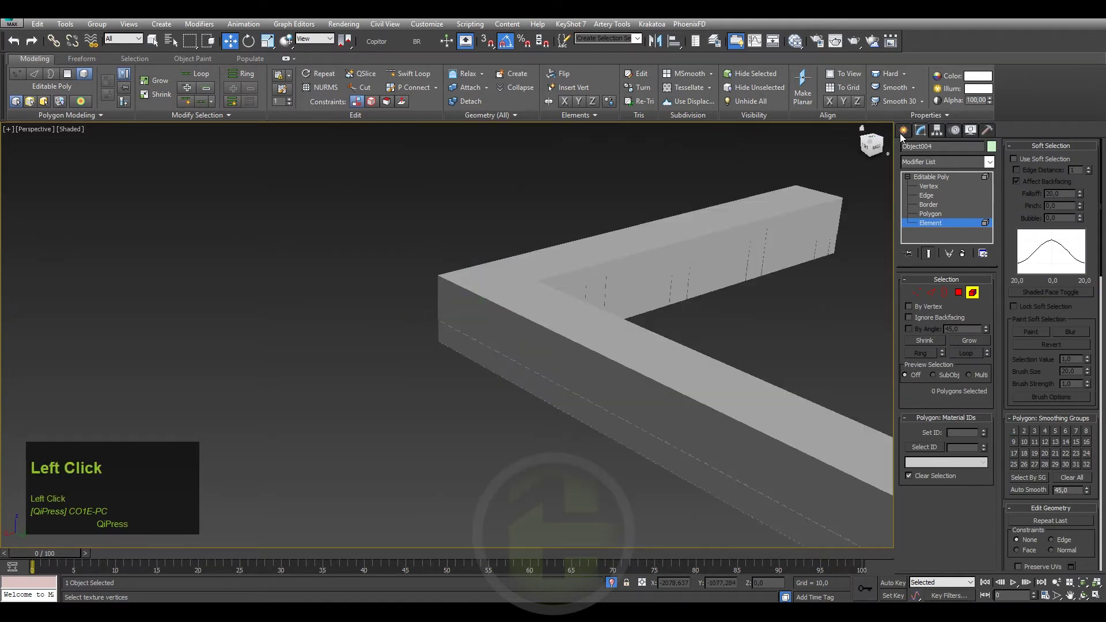
- Attach the remaining door copies into Object004 to form one combined door object
right_click(635, 342)
click(645, 311)
scroll(up, 3)
click(460, 294)
middle_click(653, 222)
click(920, 130)
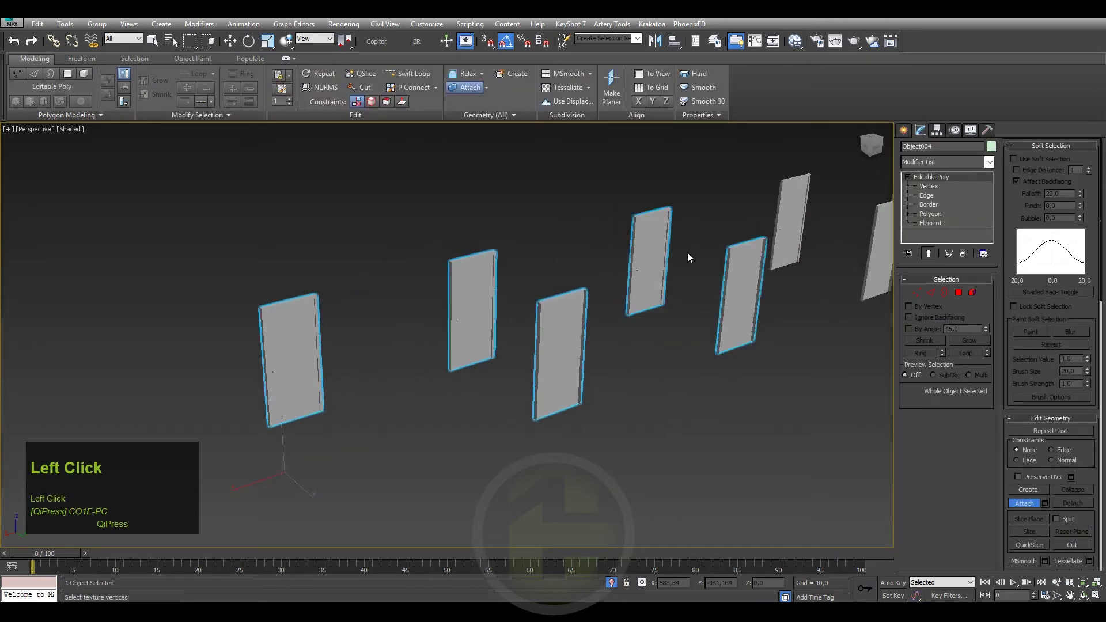
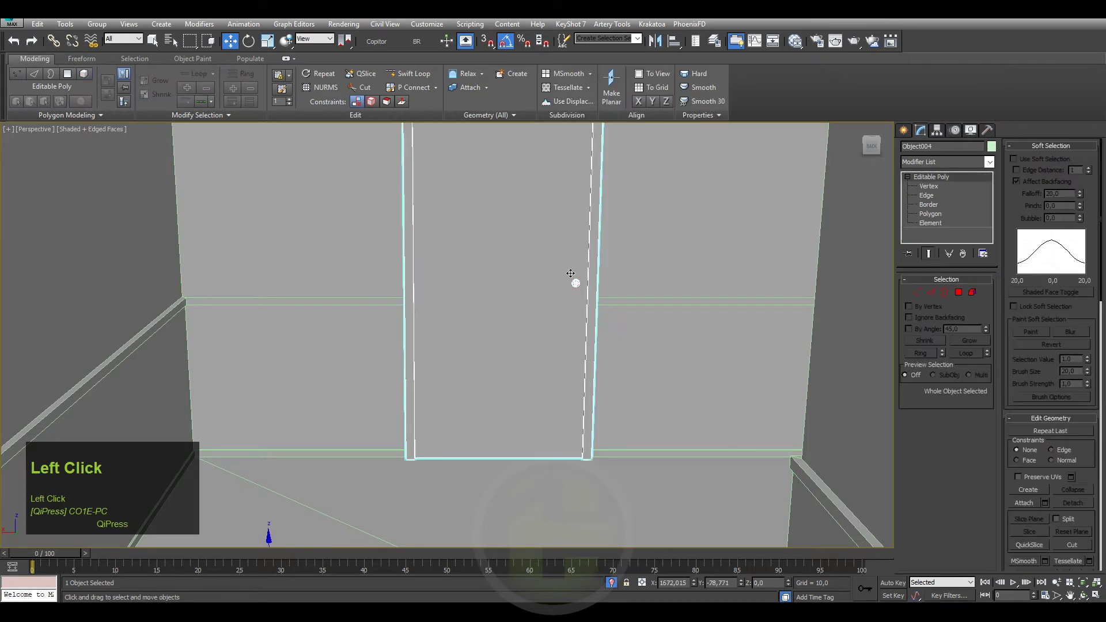
- Detach the selected door pieces into their own object and save the scene
click(579, 282)
scroll(down, 3)
click(1061, 509)
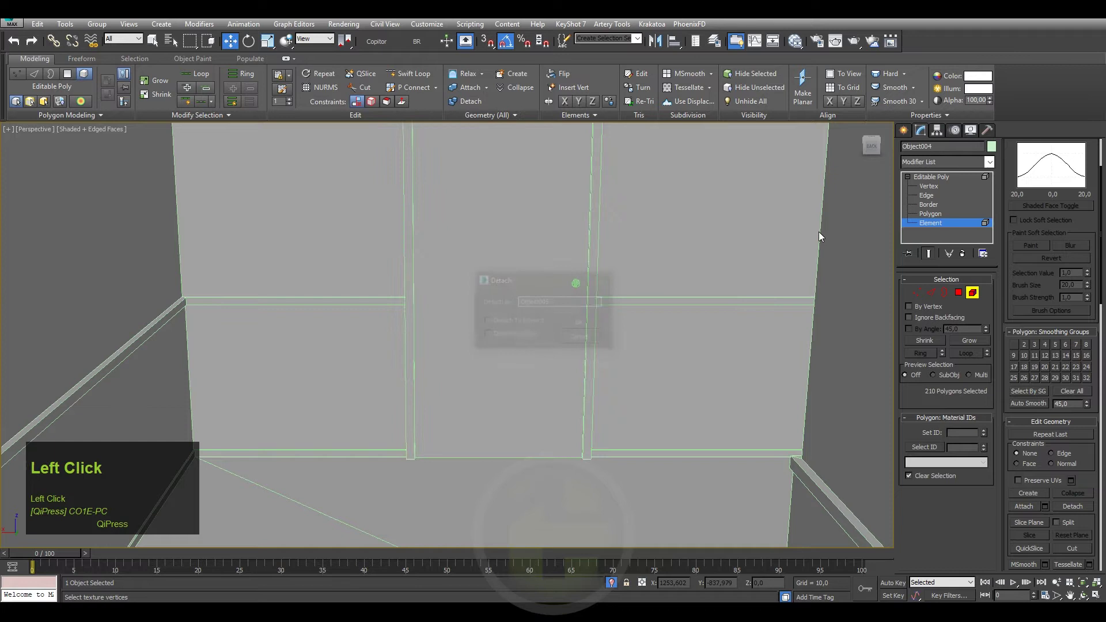
key(ctrl+s)
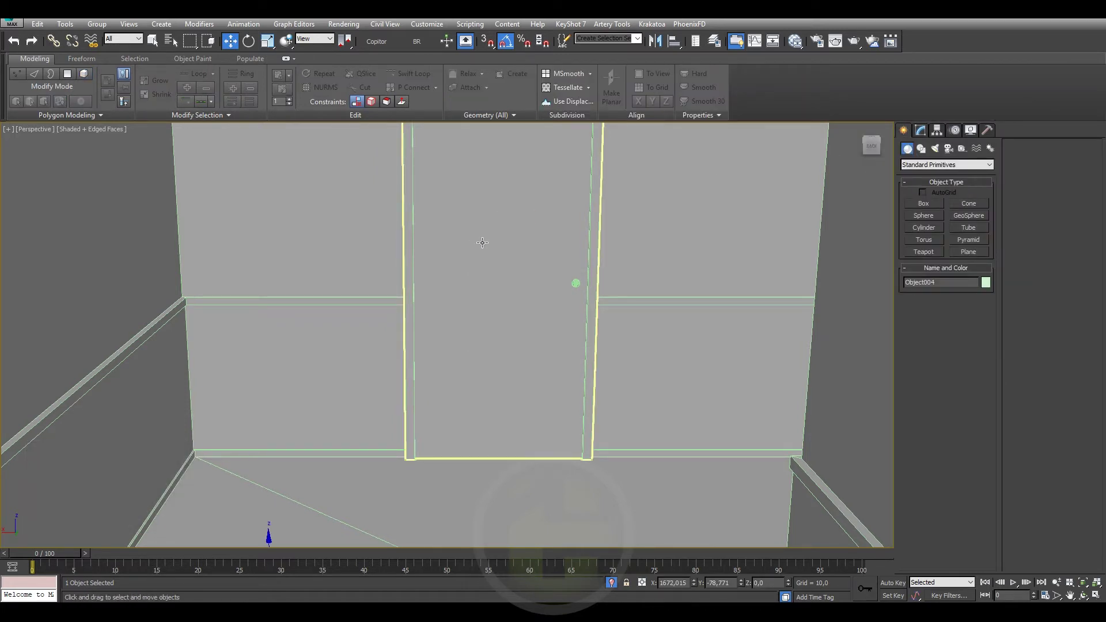
middle_click(468, 238)
key(ctrl+s)
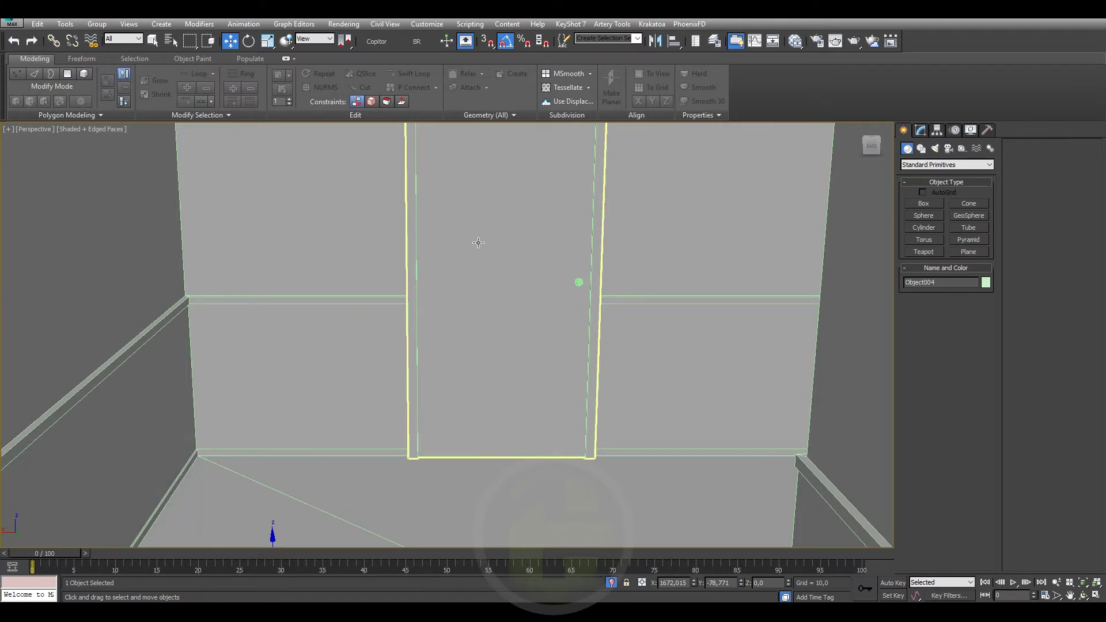
- Detach the middle door panel's face, then return the doors object to Element level
click(479, 241)
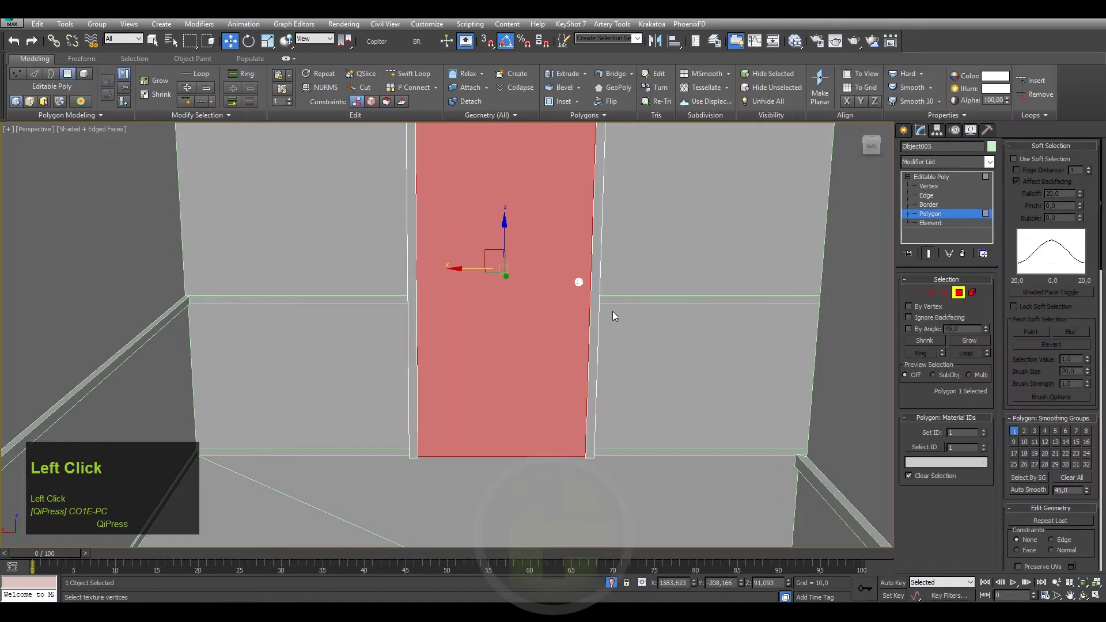
scroll(down, 3)
click(1078, 544)
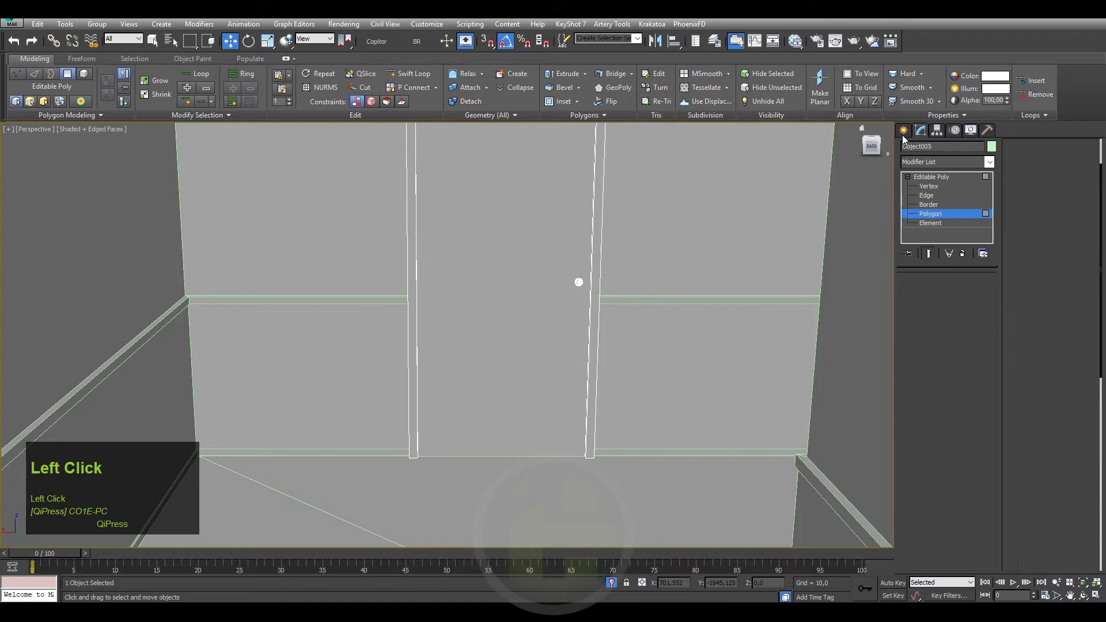
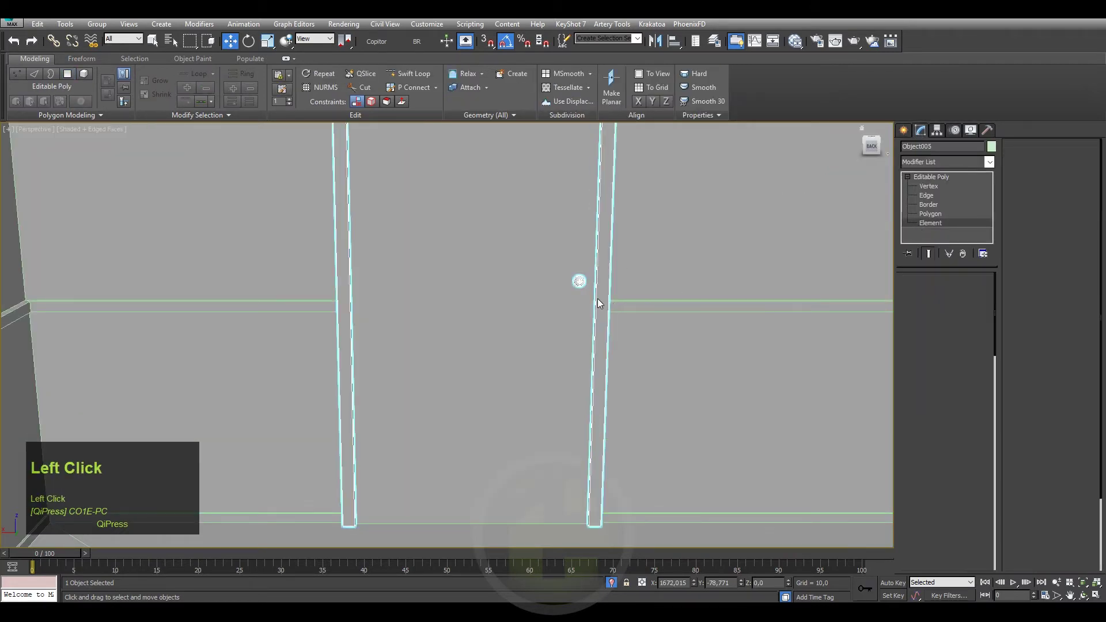
scroll(down, 3)
click(1082, 545)
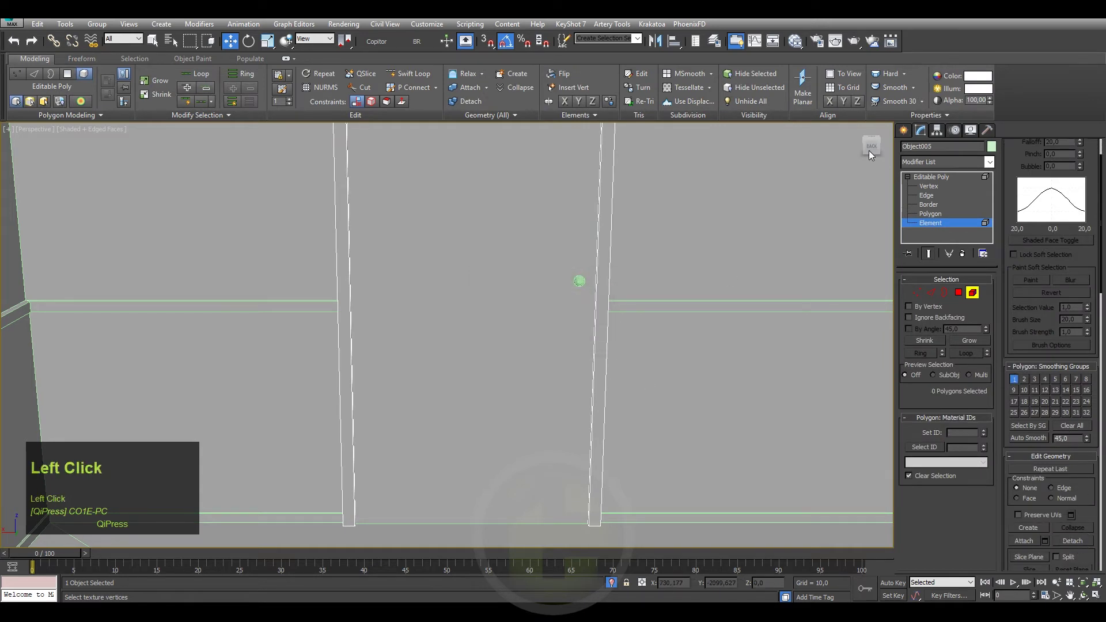
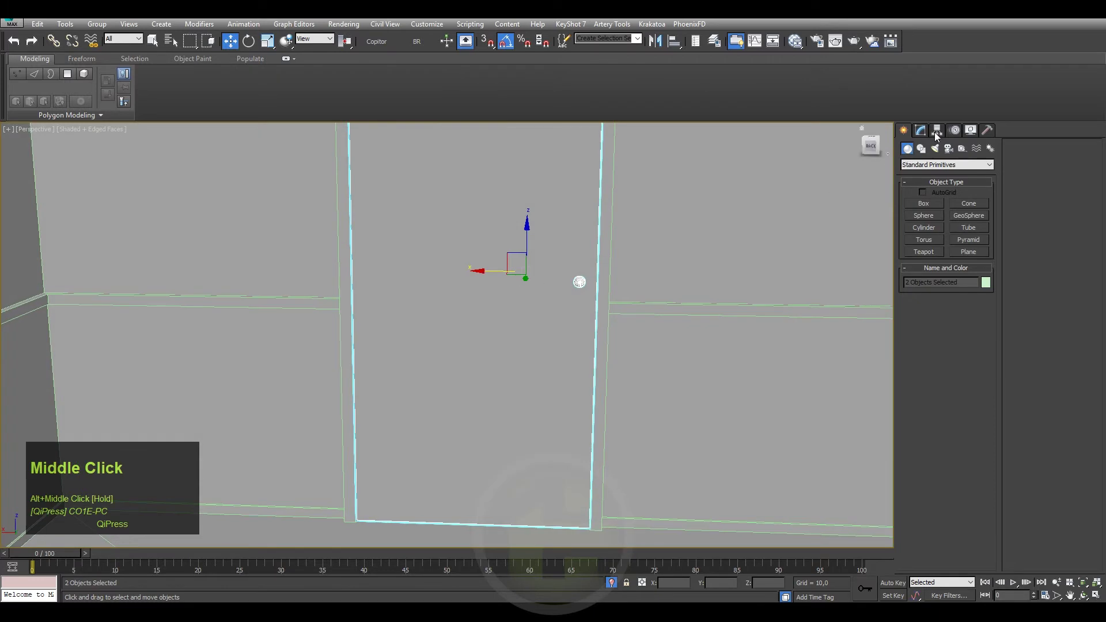
- Add a Shell modifier to the detached strip object and reframe it in shaded view
click(940, 134)
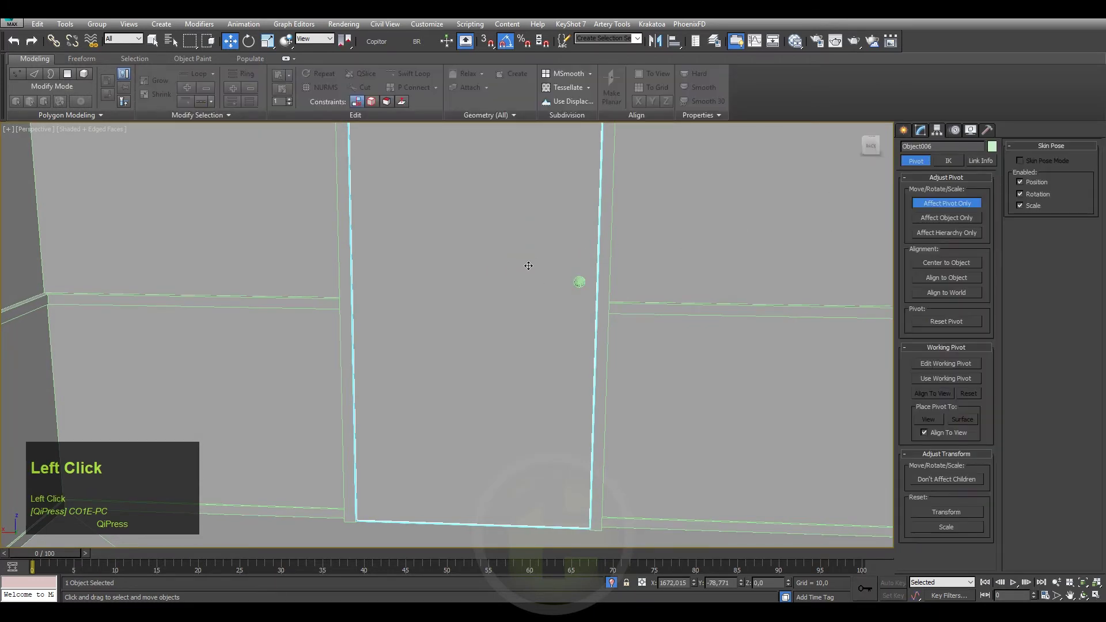
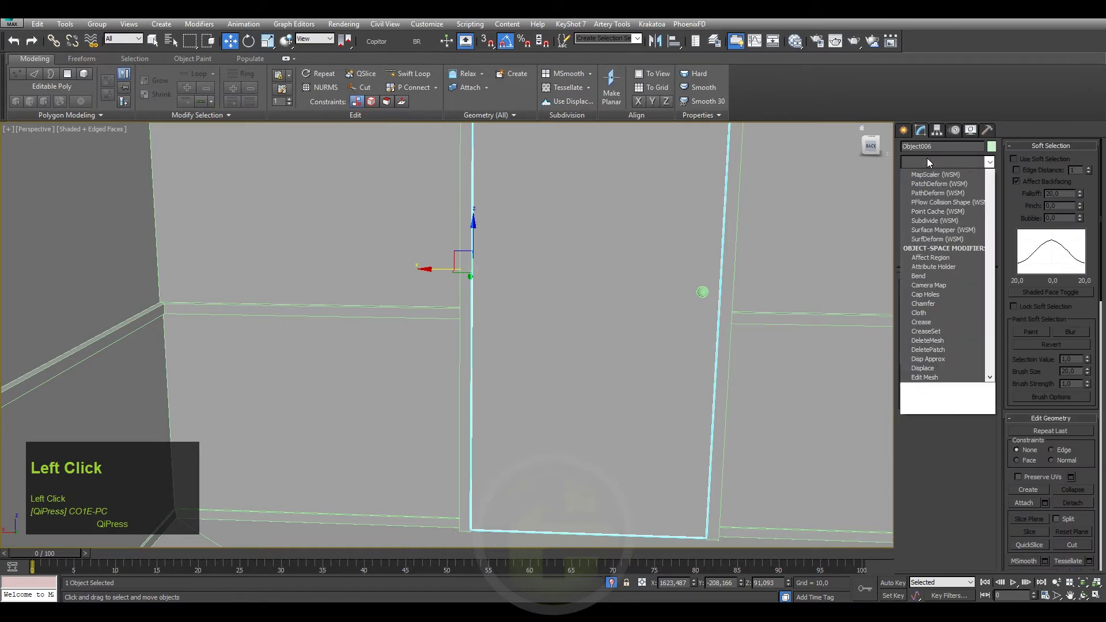
text(sssss)
key(F3)
middle_click(703, 241)
scroll(up, 3)
key(F3)
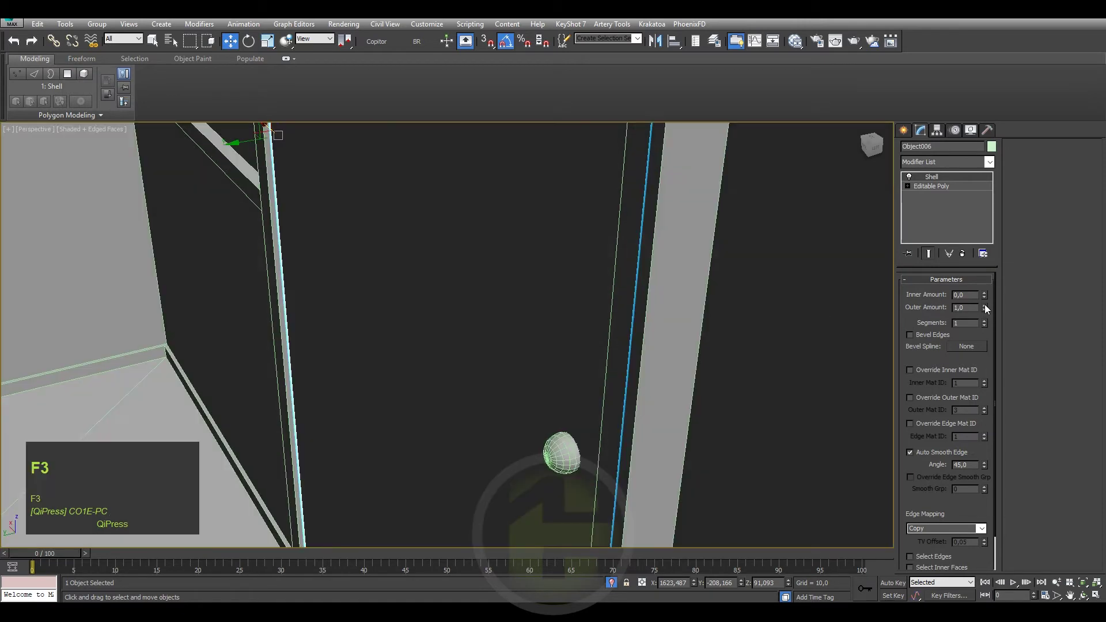
- Set the Shell outer amount to 0 and inner to 0.69, then collapse it into the strip mesh
right_click(986, 308)
click(987, 308)
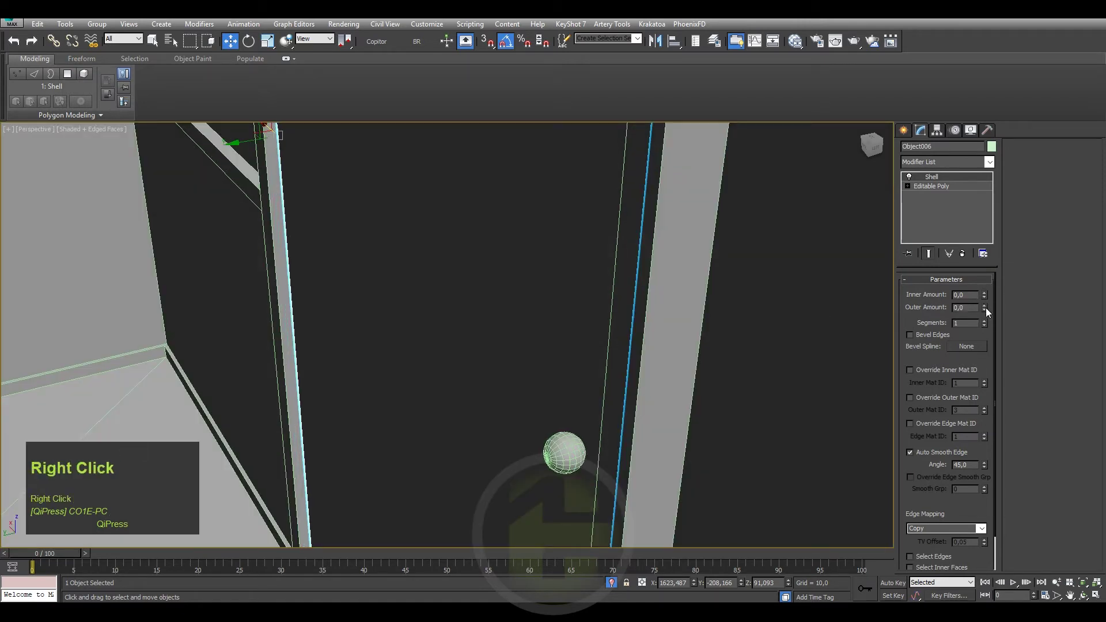
drag(986, 300, 944, 177)
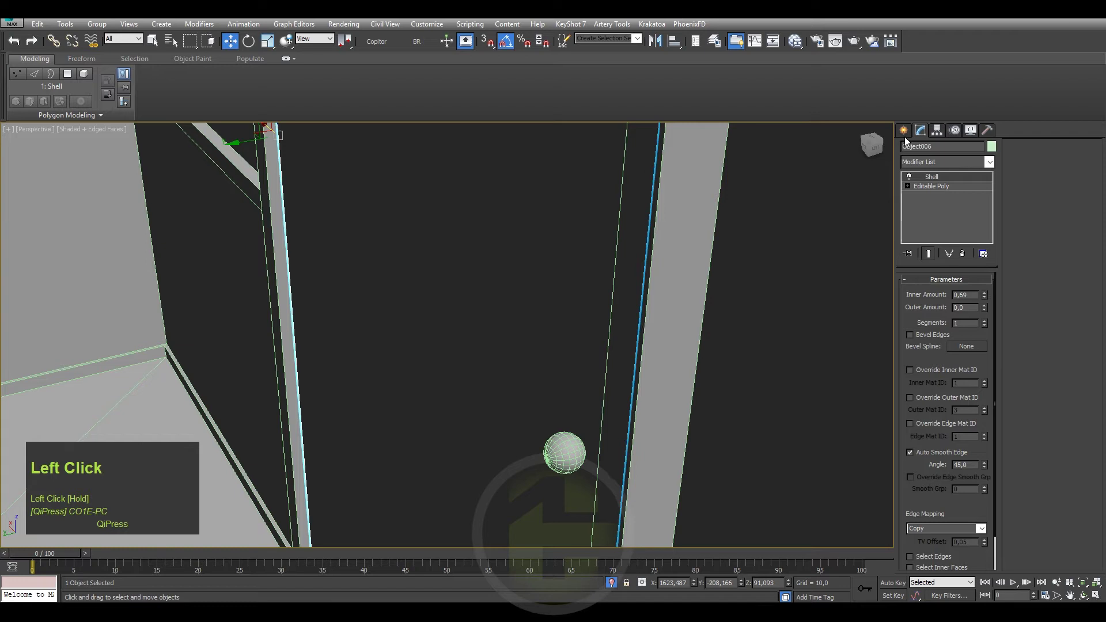
right_click(943, 178)
click(971, 276)
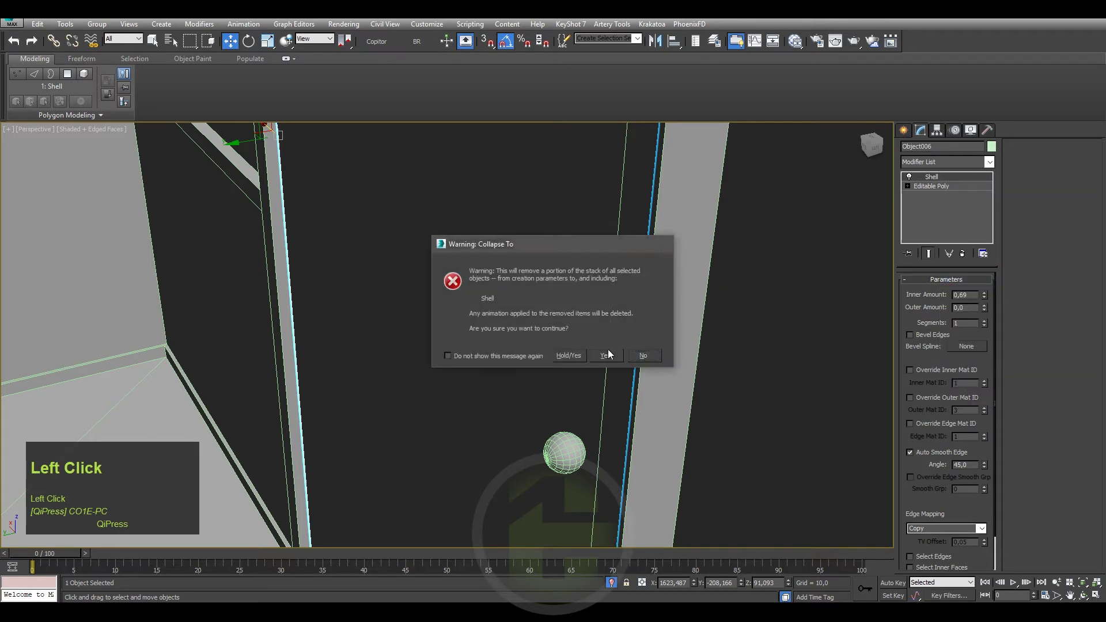
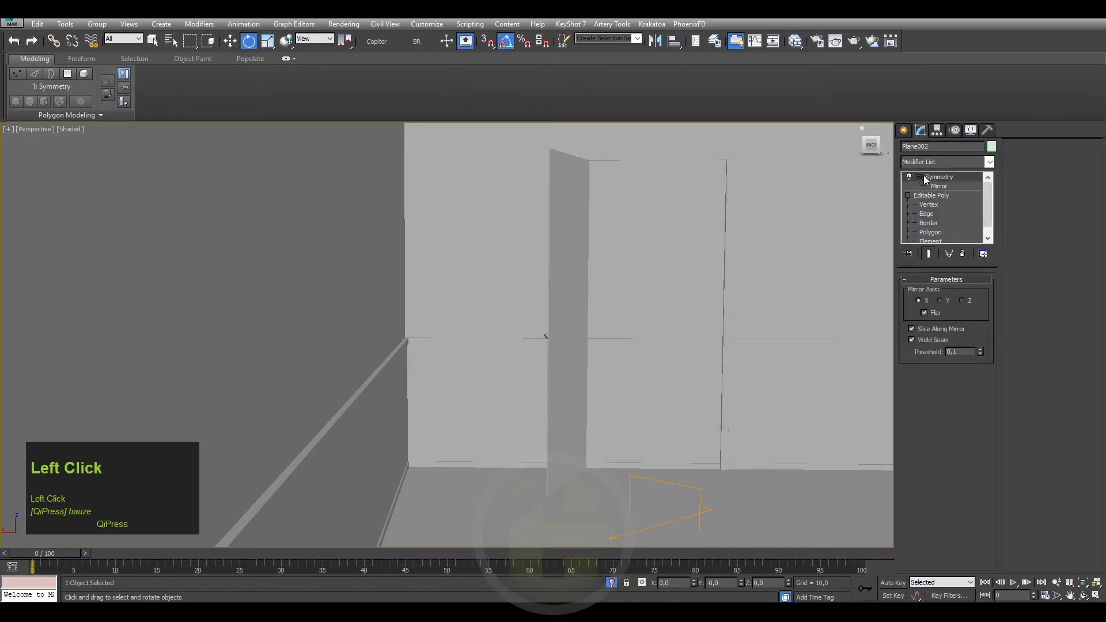
- Collapse the Symmetry modifier into the wall mesh and enter Edge sub-object mode
right_click(937, 184)
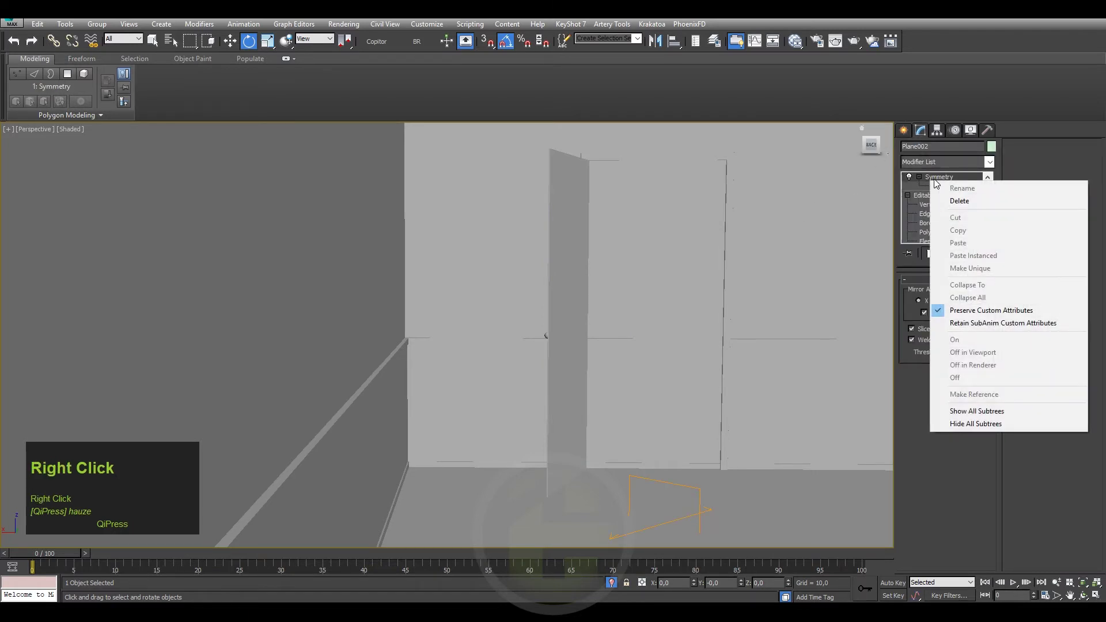
click(969, 280)
key(F4)
click(913, 180)
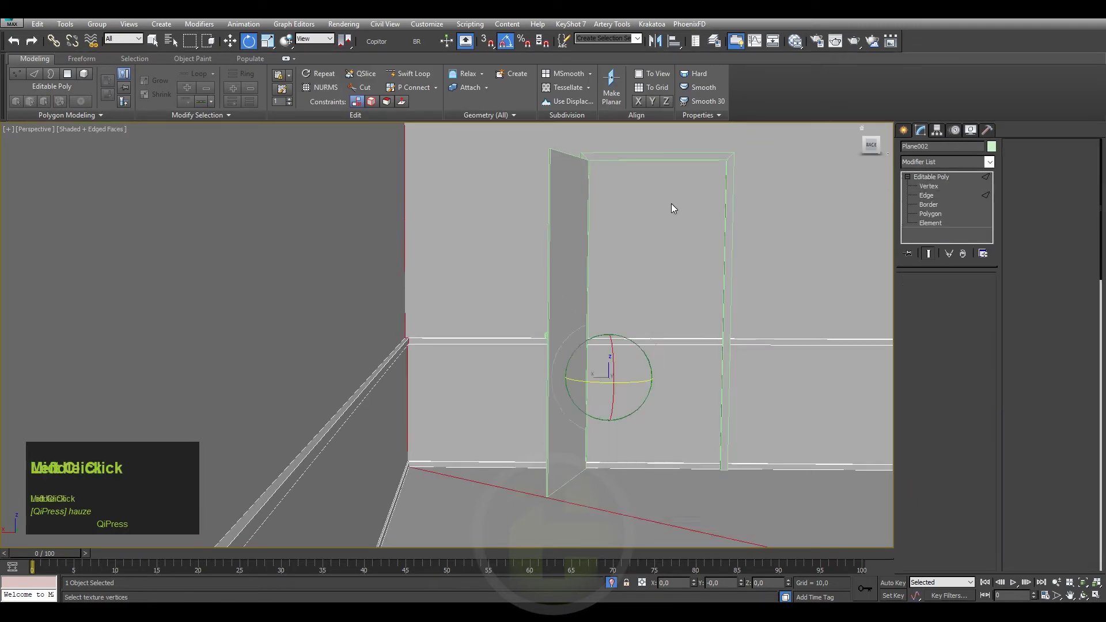
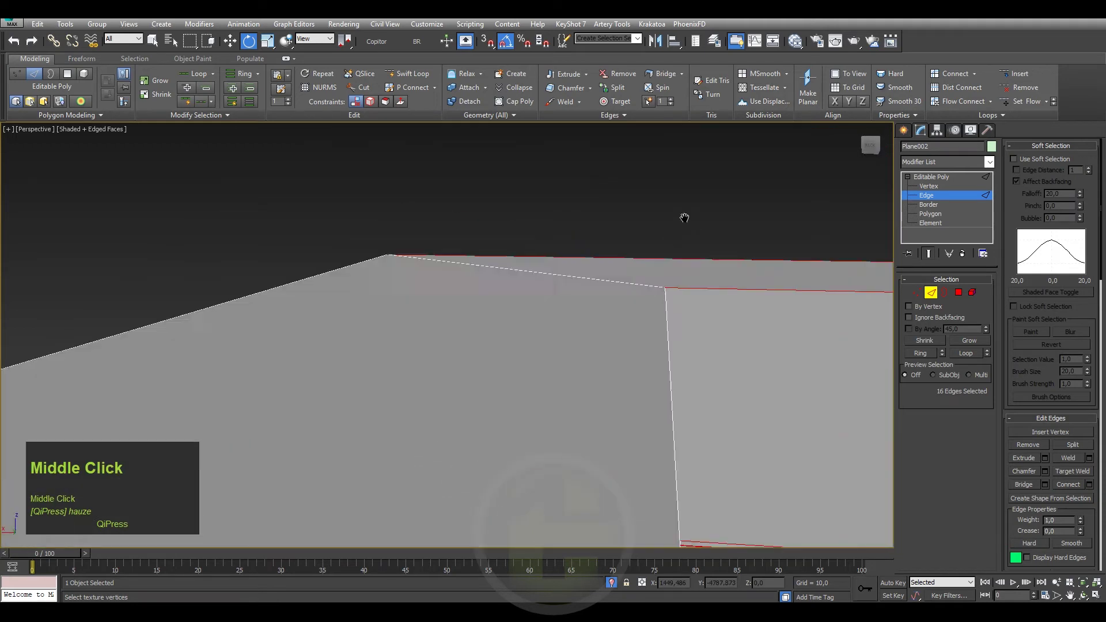
- Connect the 16 selected wall edges with a single segment slid to 79 beside the door frame
scroll(up, 3)
middle_click(612, 325)
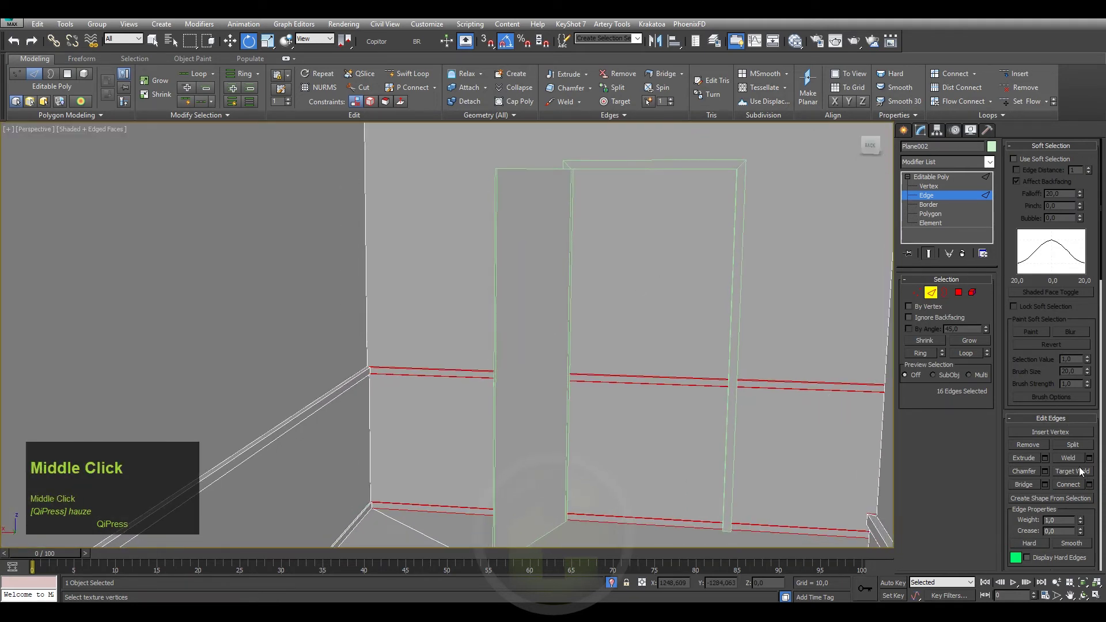
drag(1090, 485, 461, 371)
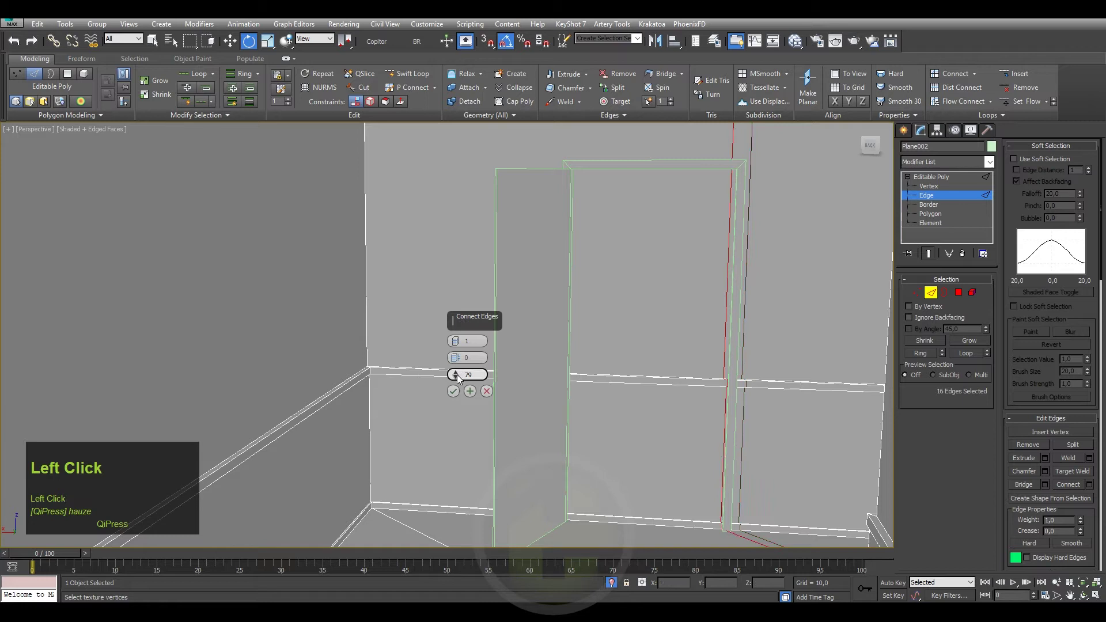
click(461, 379)
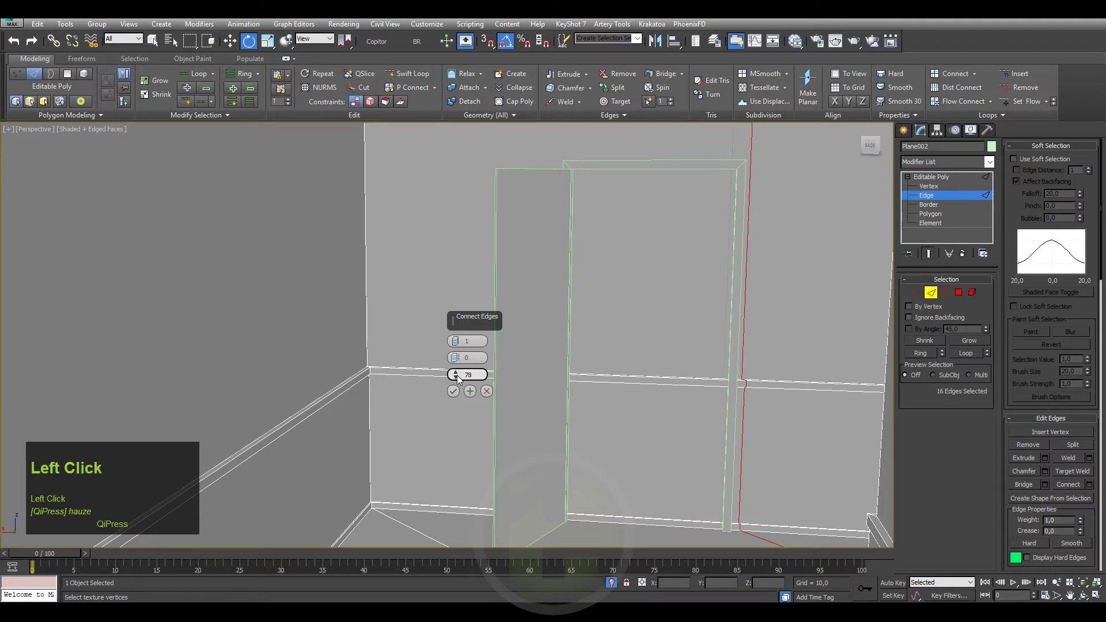
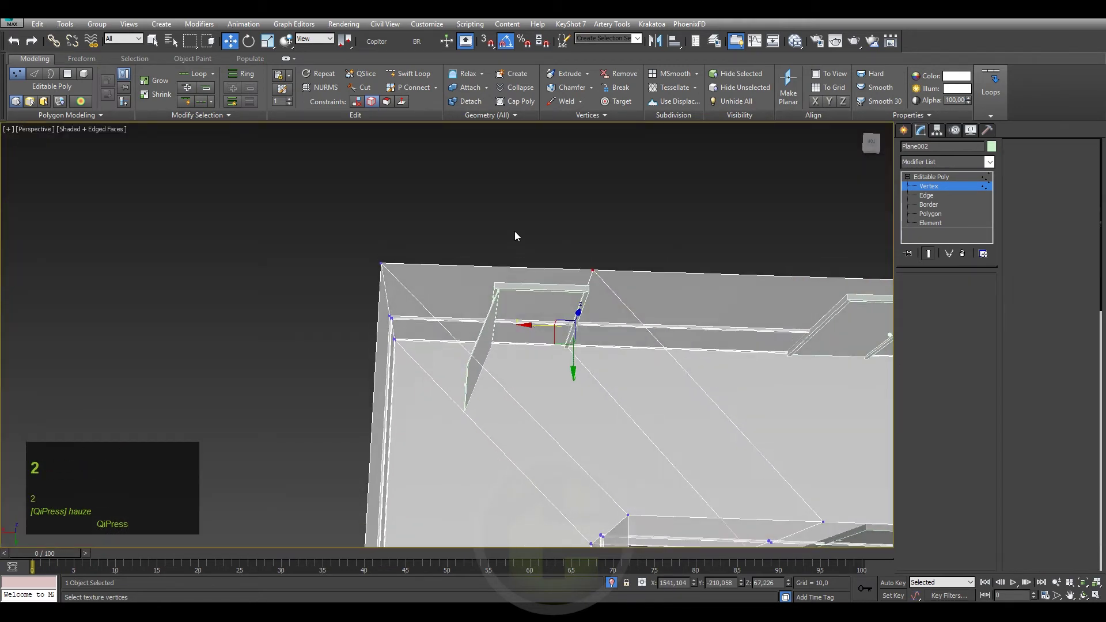
- Select the eight wall edges along the upper wall at the door frame
click(522, 232)
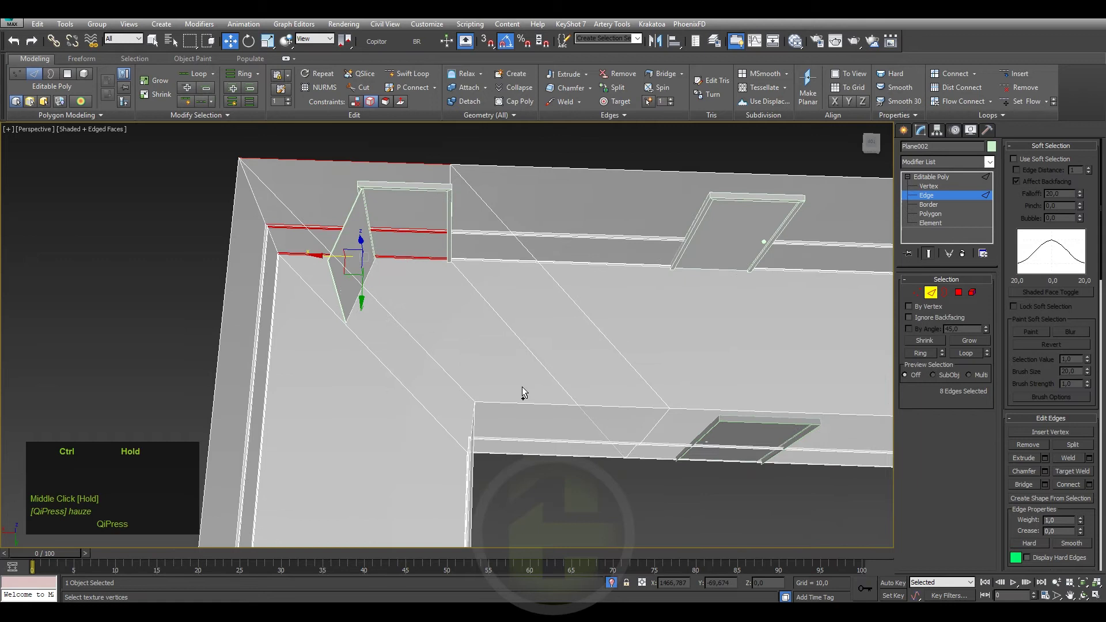
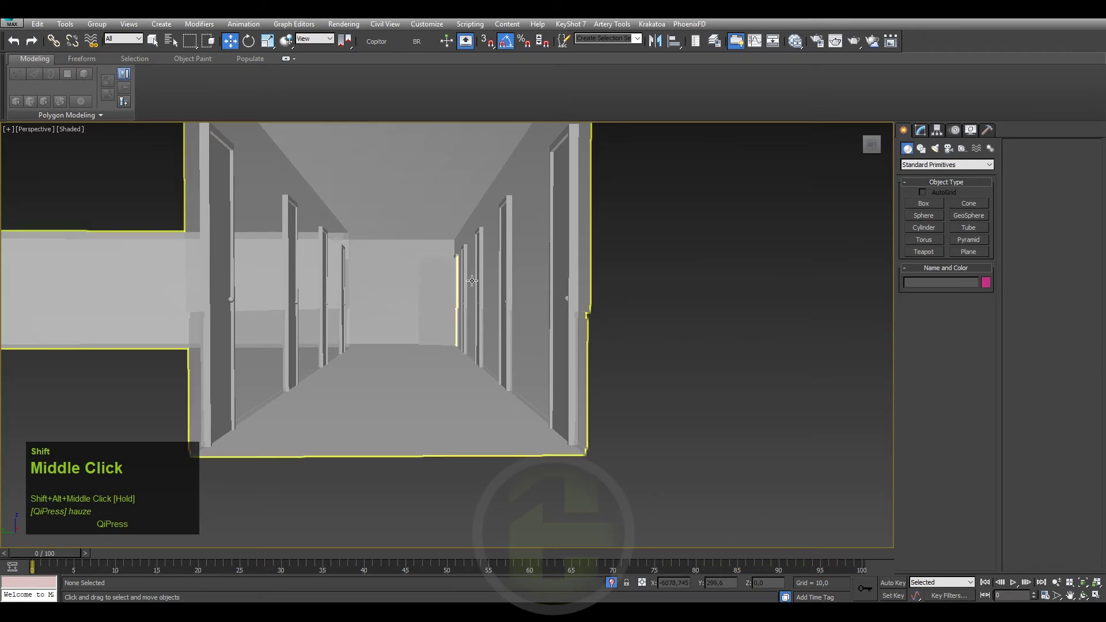
- Reframe the view down the corridor and save the scene with its door frames on both walls
scroll(up, 3)
middle_click(460, 288)
key(ctrl+shift+s)
scroll(up, 3)
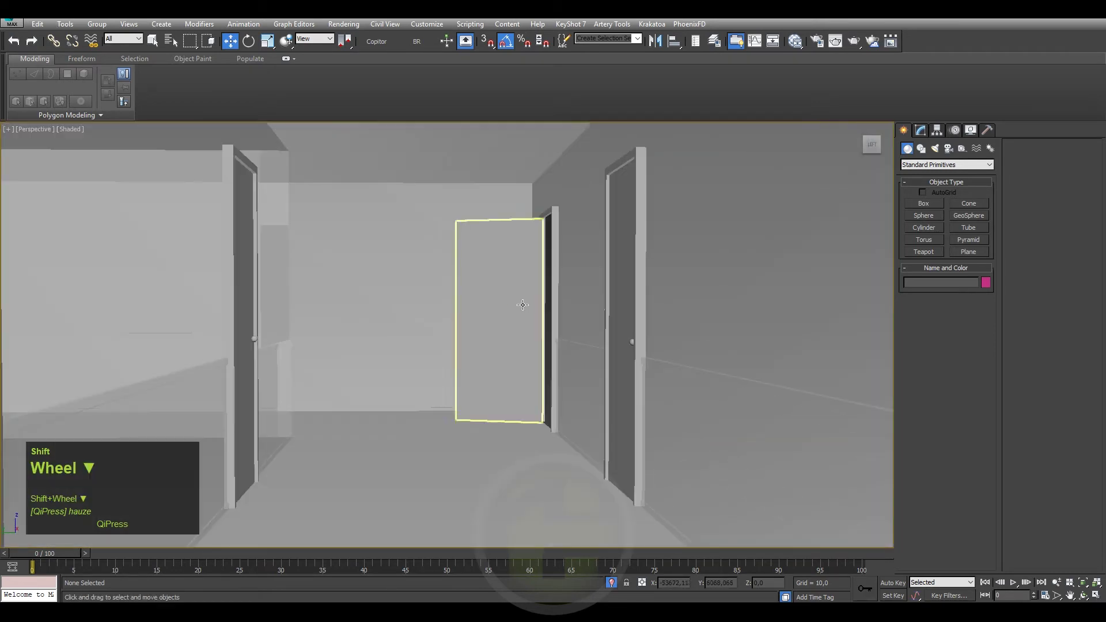
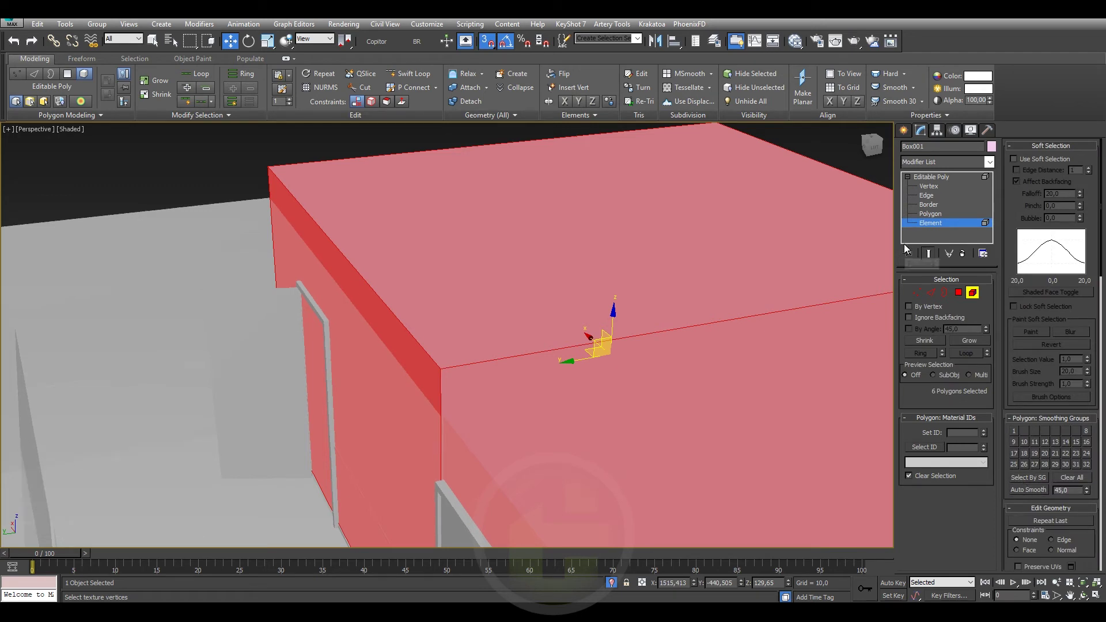
- Exit editing the pink box and delete it, leaving only the corridor wall
click(905, 131)
key(shift+Delete)
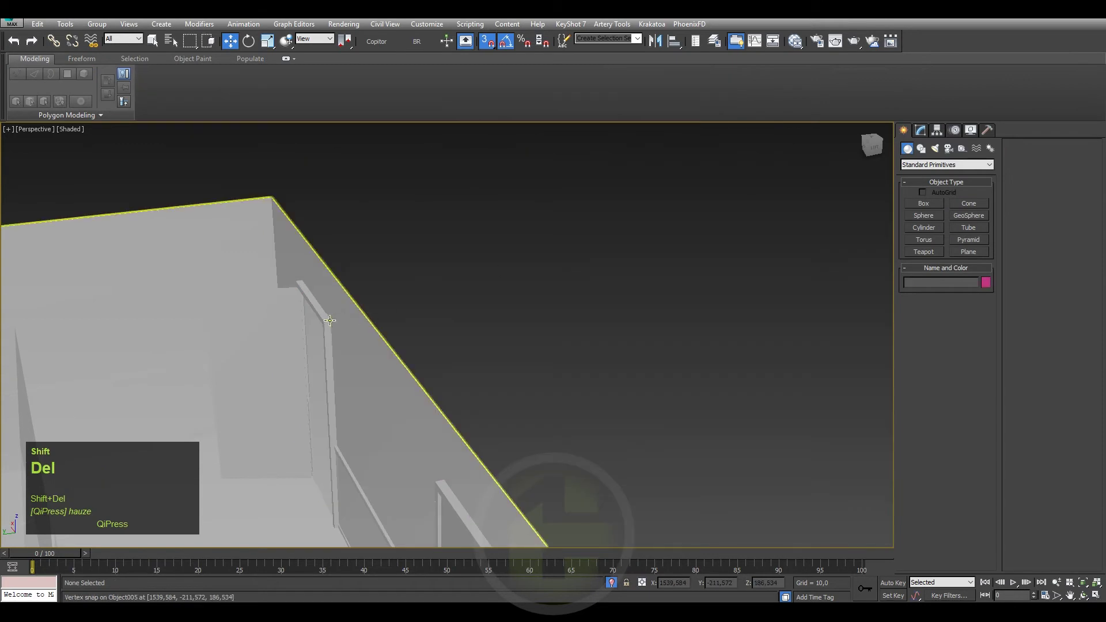
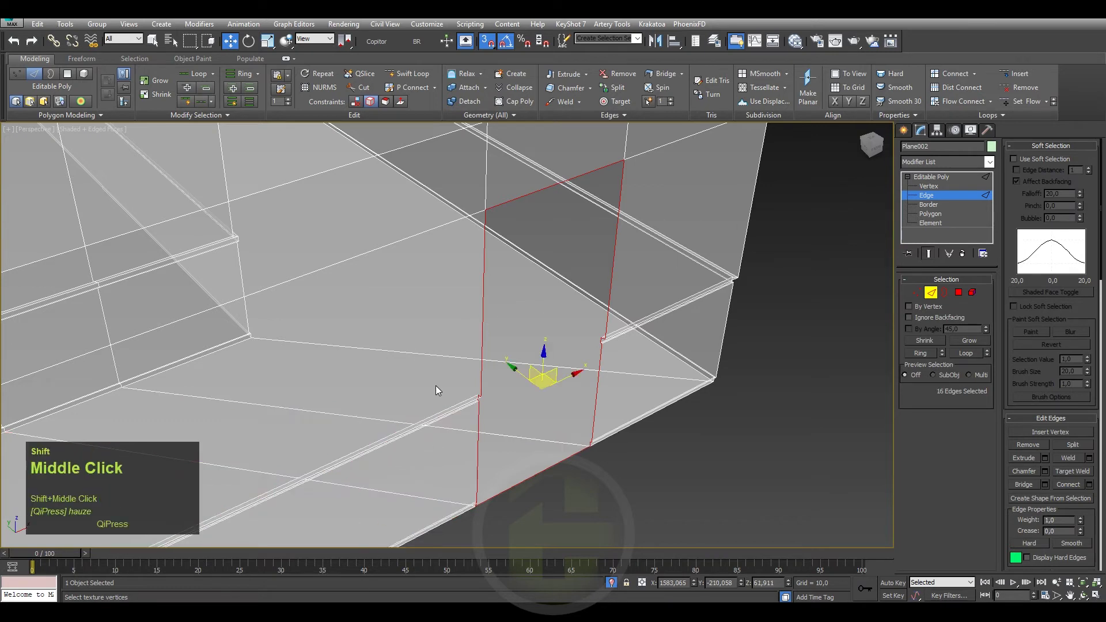
- Move the doorway's vertical edge loop onto the door frame with snaps active
key(shift+w)
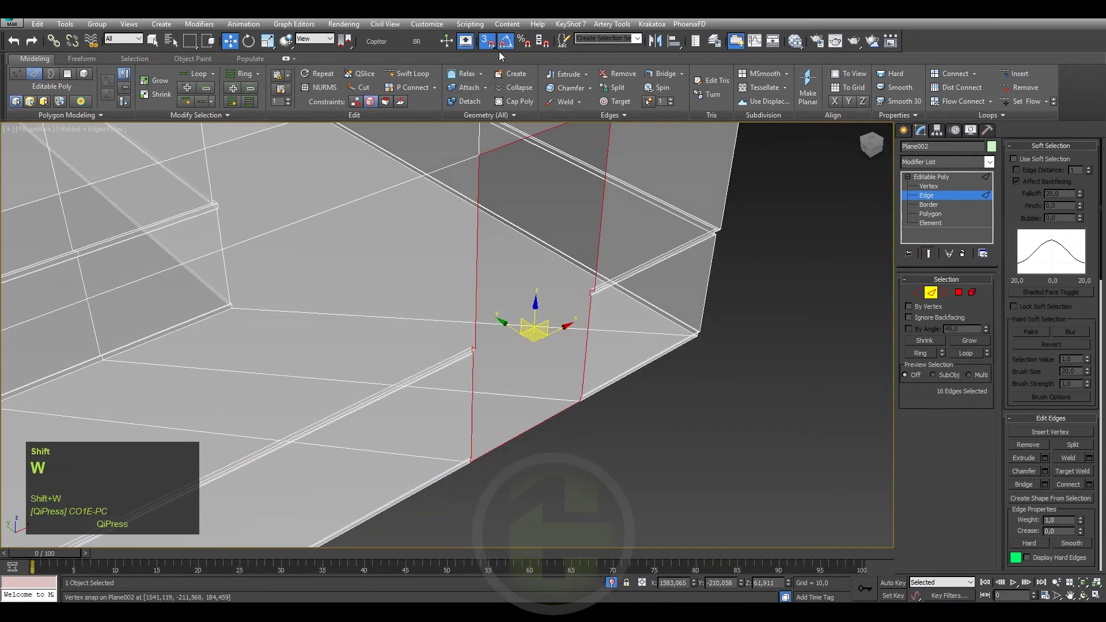
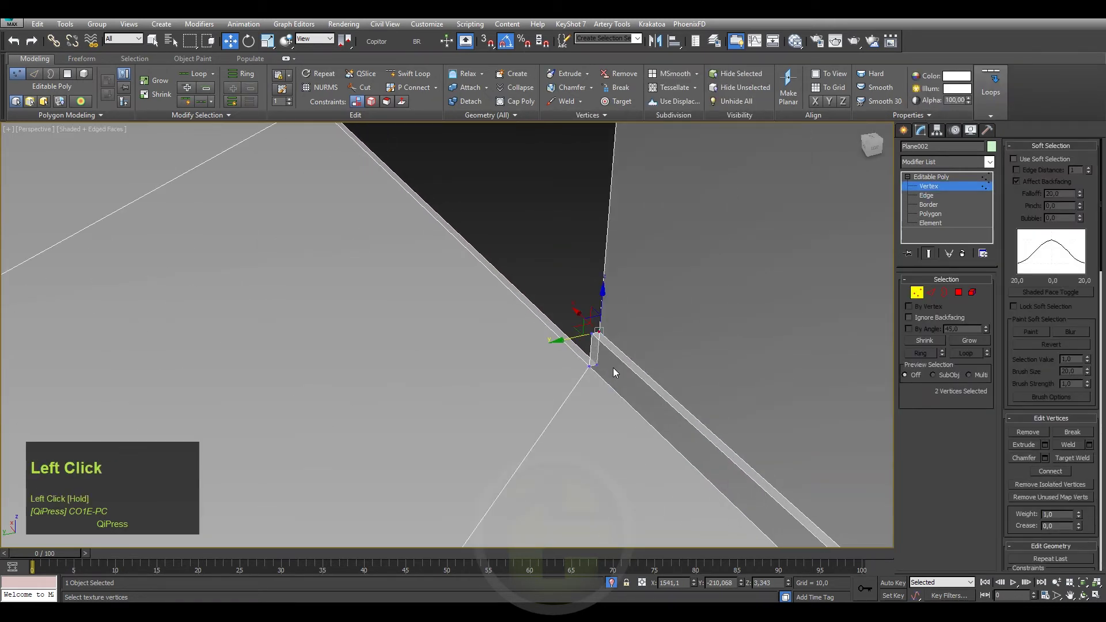
- Select the baseboard corner edges at the doorway in Edge mode for welding to the frame
key(ctrl+c)
drag(527, 269, 489, 341)
key(2)
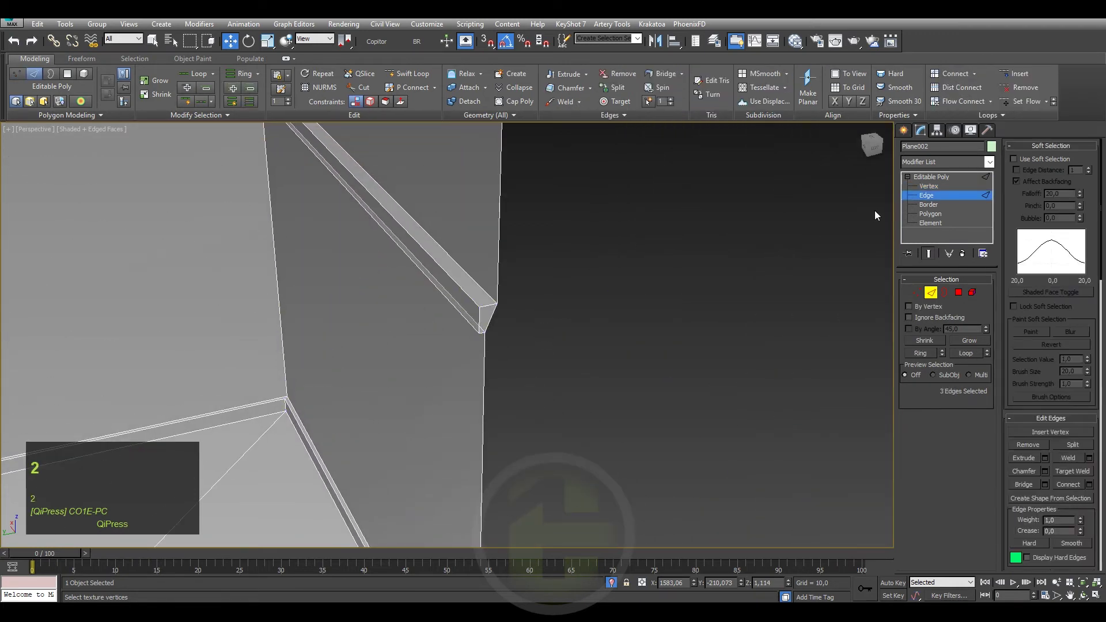
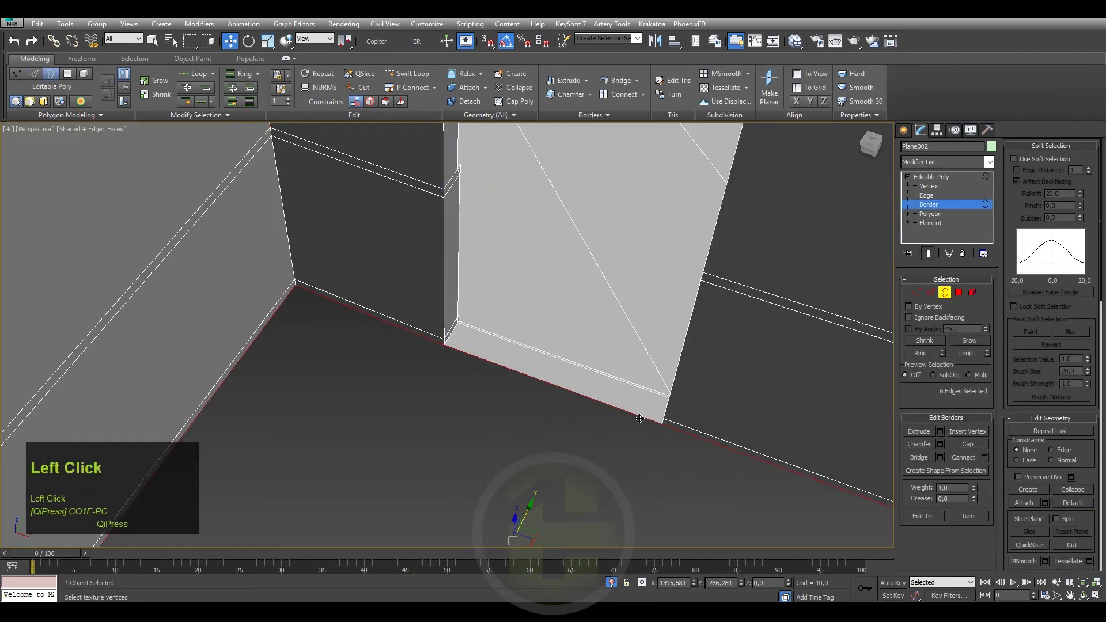
- Bring the corridor floor's border corner into view and target it for editing
text(er)
middle_click(554, 502)
middle_click(529, 388)
scroll(down, 3)
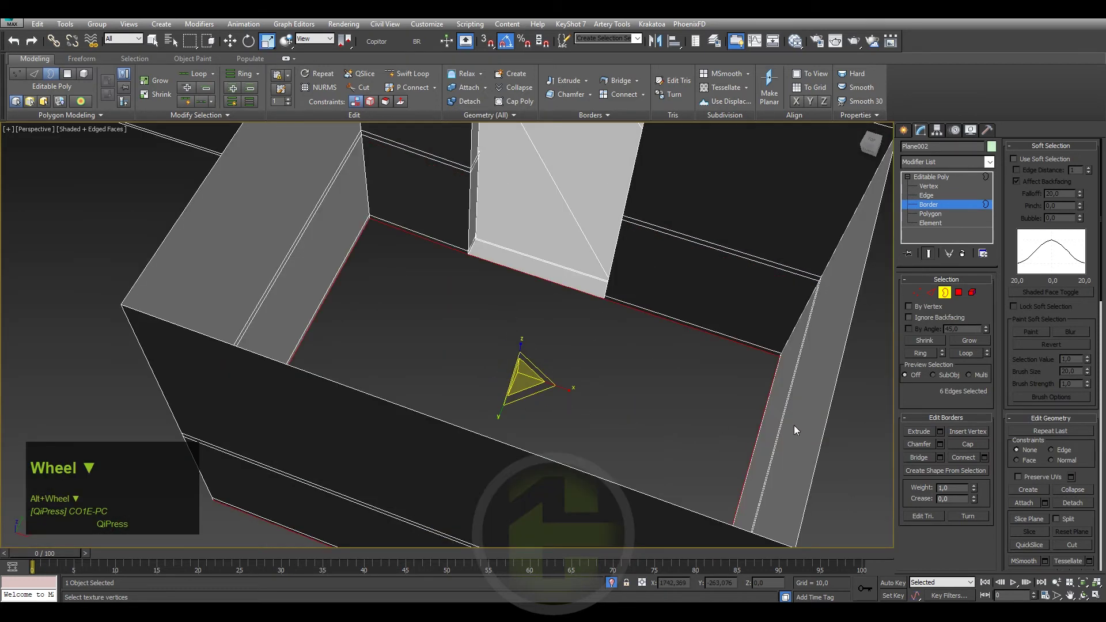
click(962, 446)
- Switch the floor to Vertex level and start the Cut tool for the slab outline
key(1)
right_click(617, 374)
click(572, 264)
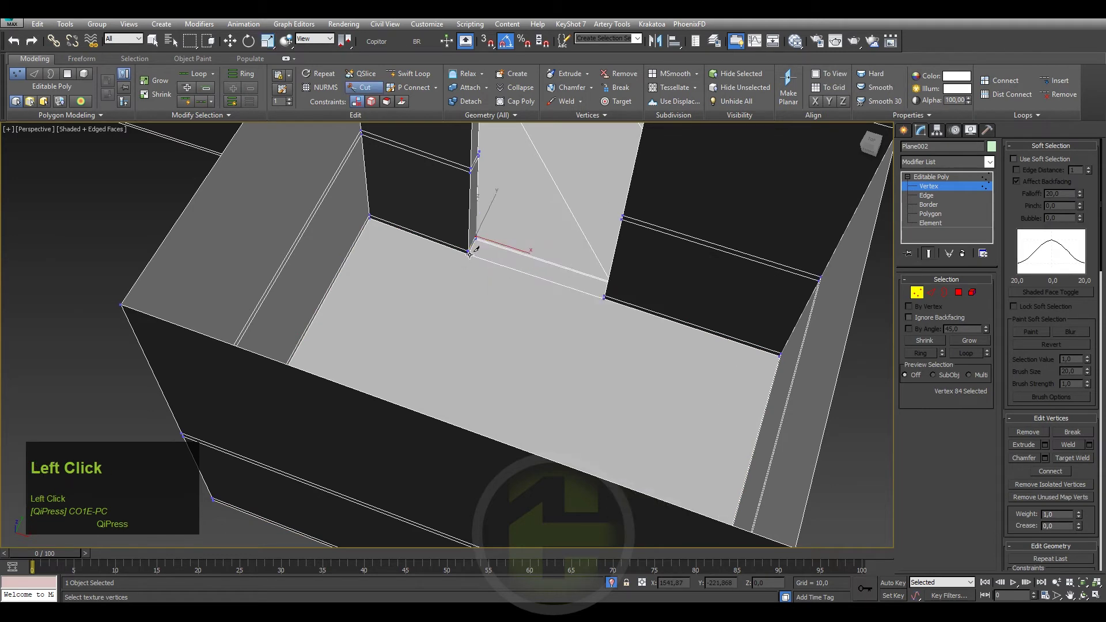
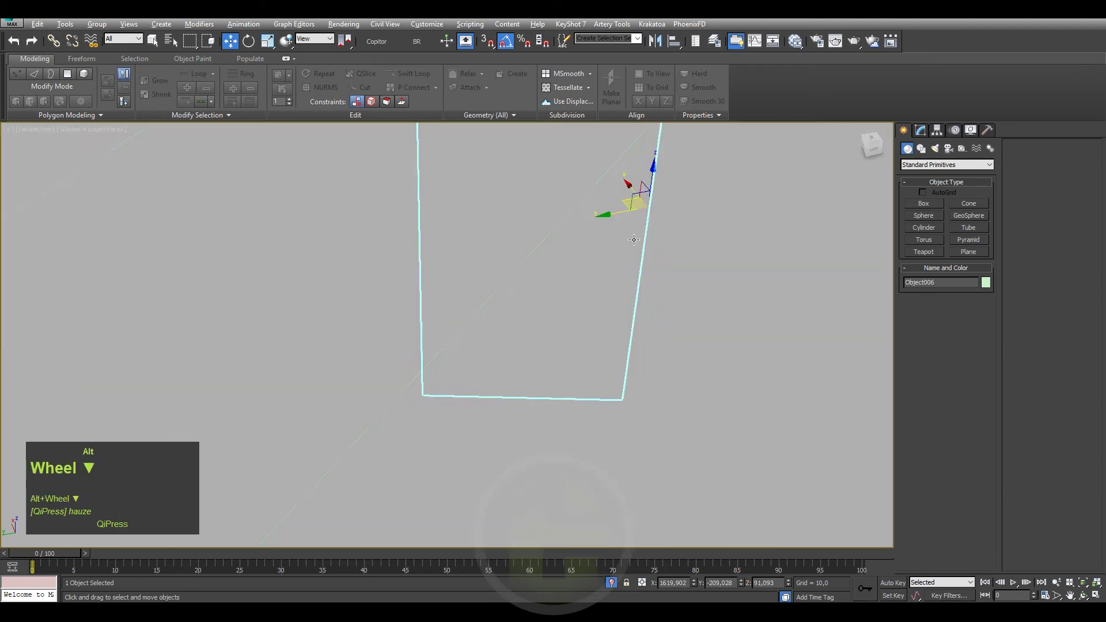
- Zoom out and return to the shaded Perspective viewport showing the whole corridor
scroll(up, 3)
text(p)
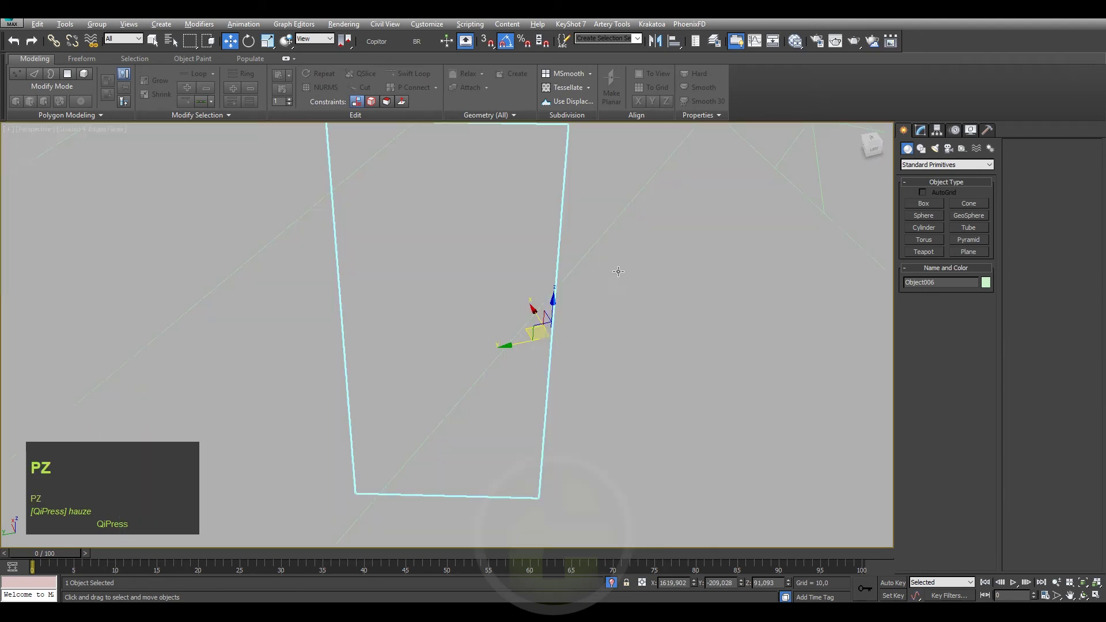
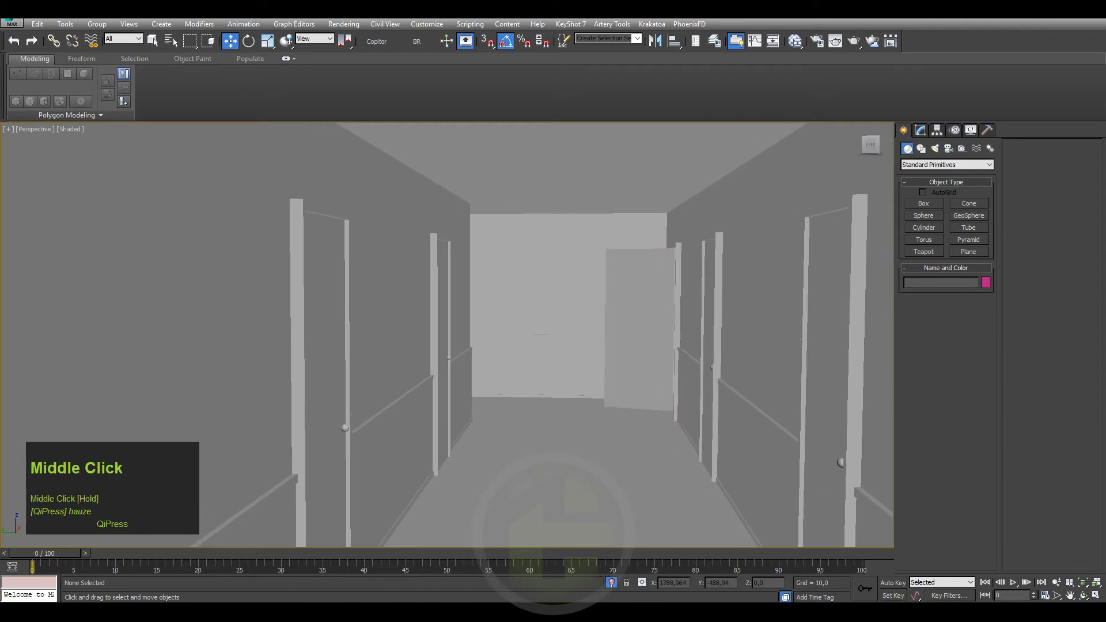
key(BackSpace)
text(corrCORRIDor)
key(Return)
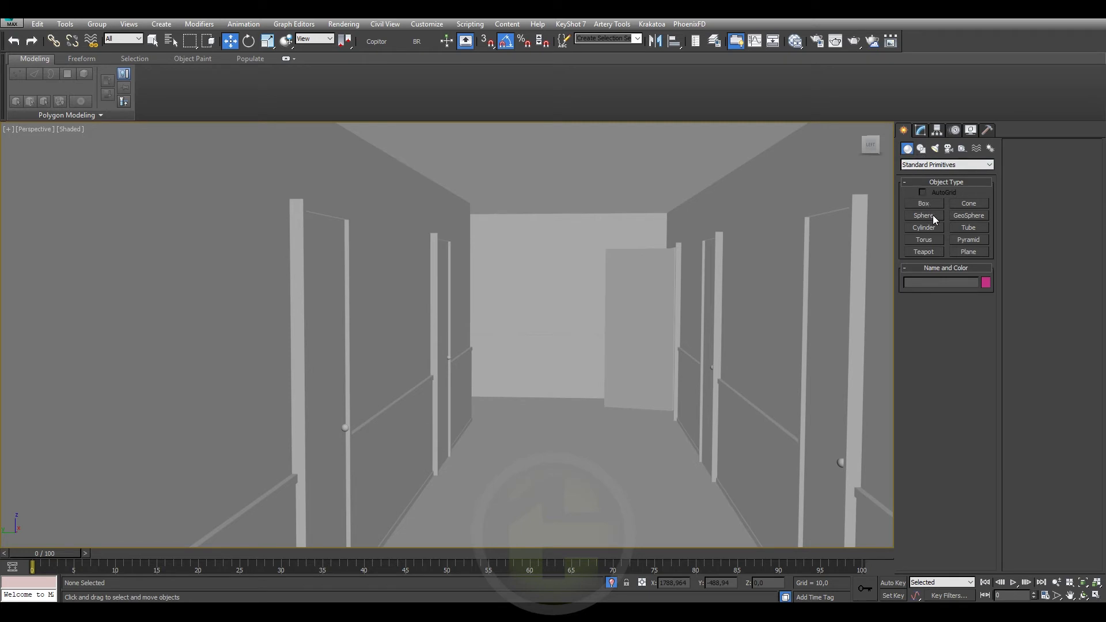
- Create Cylinder001, about radius 42 and height 20, beside the corridor and begin converting it to Editable Poly
click(938, 217)
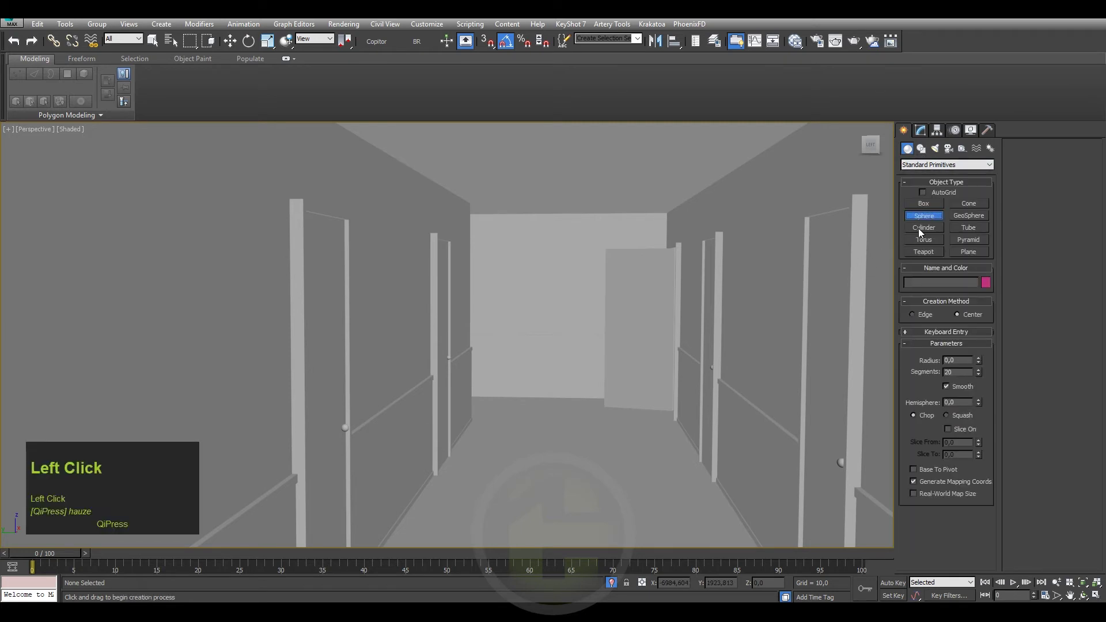
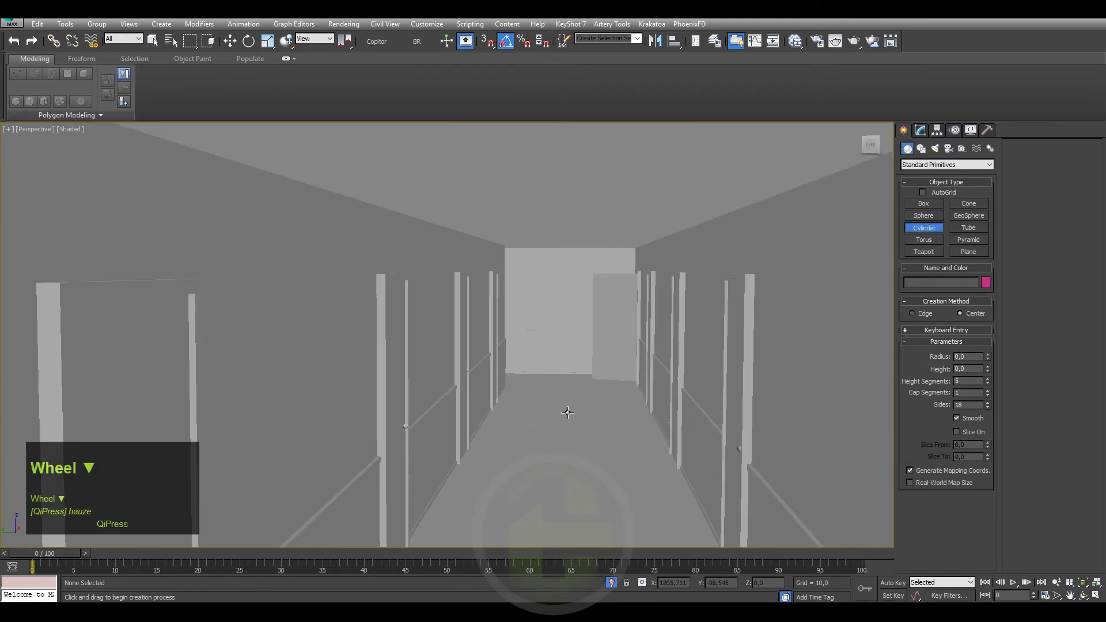
middle_click(559, 457)
middle_click(584, 475)
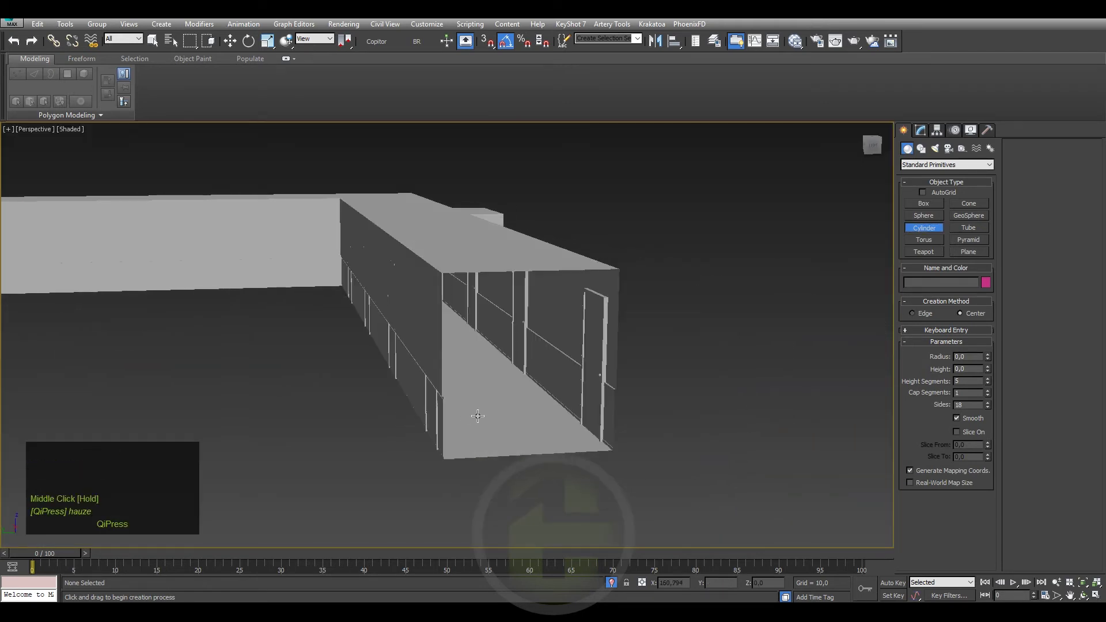
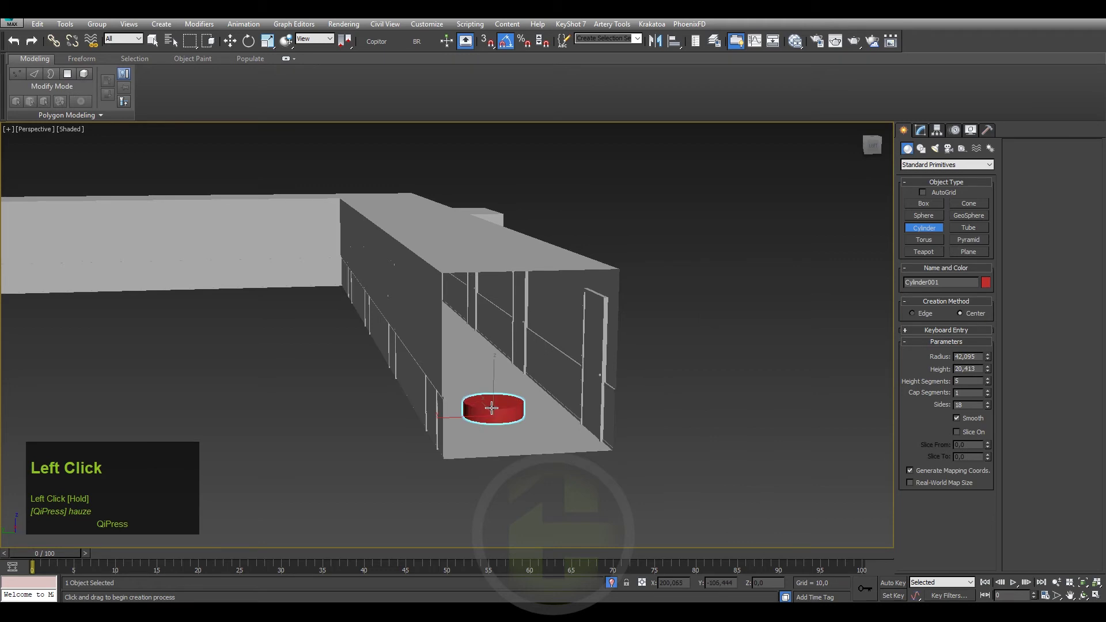
right_click(519, 435)
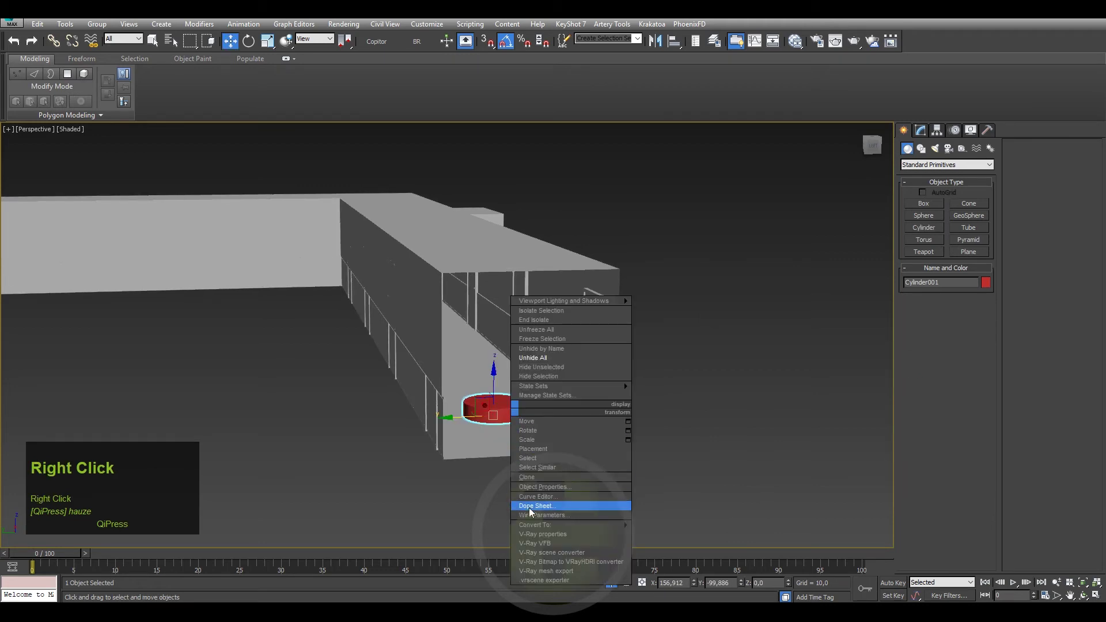
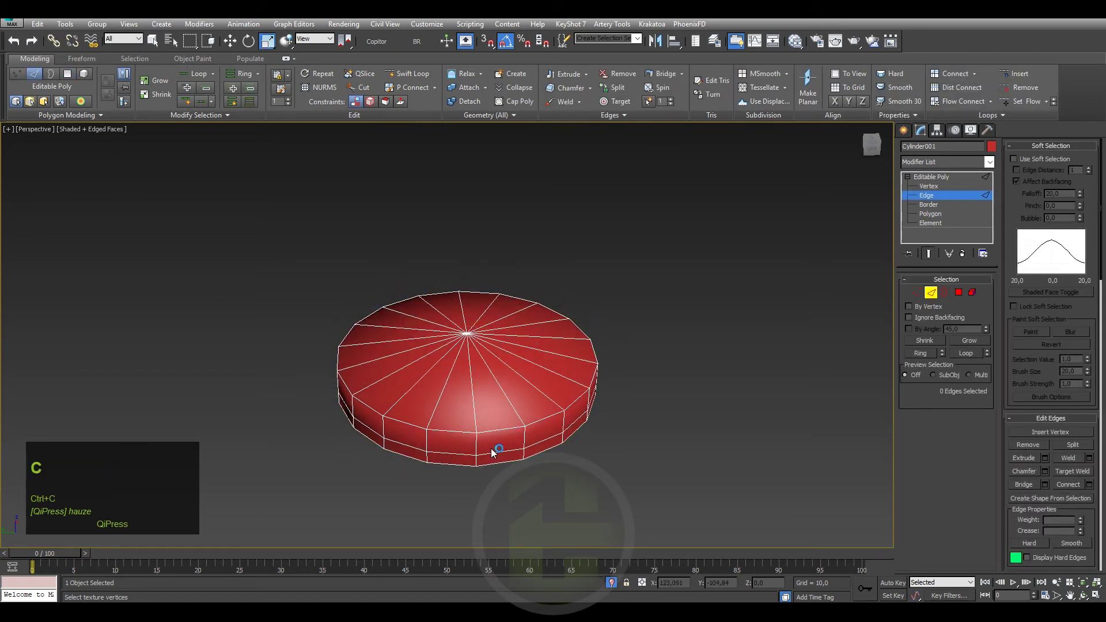
- Select the edges around the cylinder's top centre to shape the dome
click(495, 427)
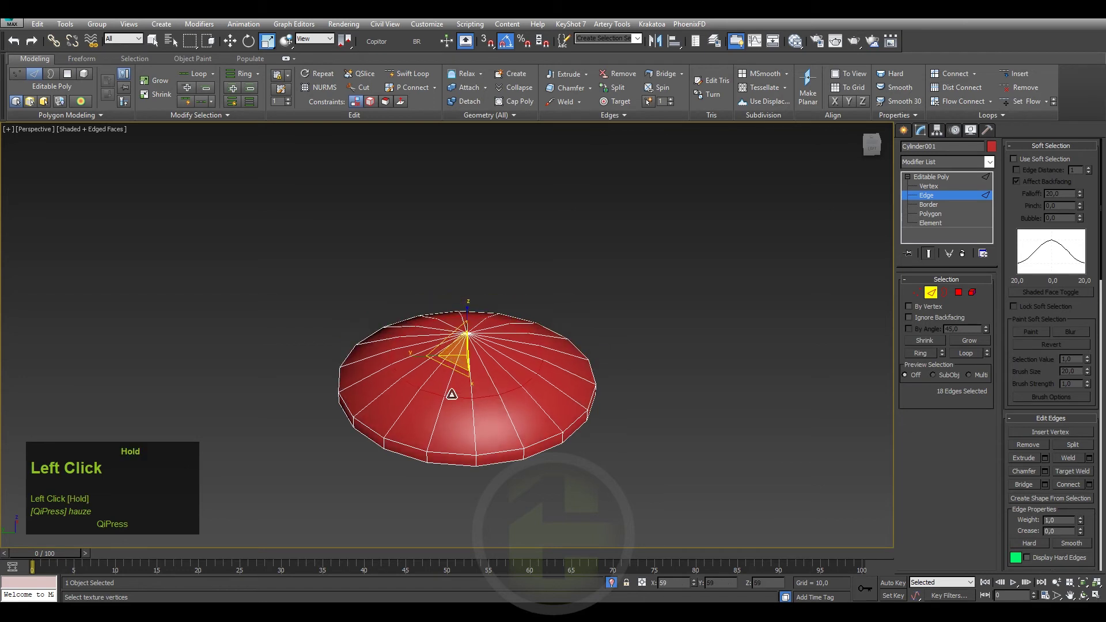
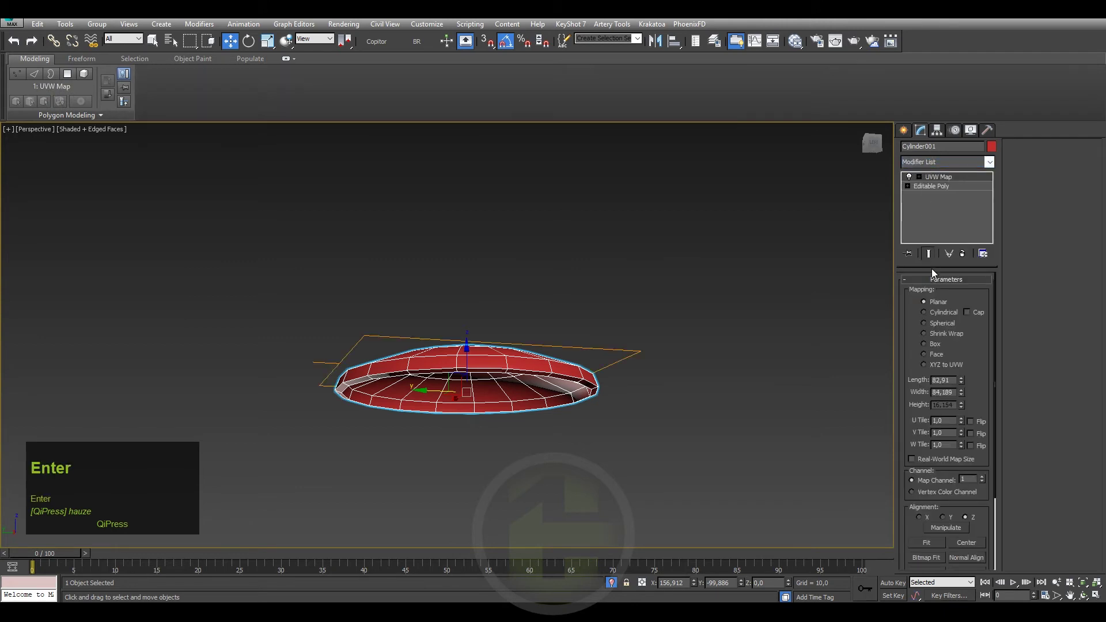
- Set the shade's UVW Map to Box, add Unwrap UVW and launch its UV editor
click(941, 351)
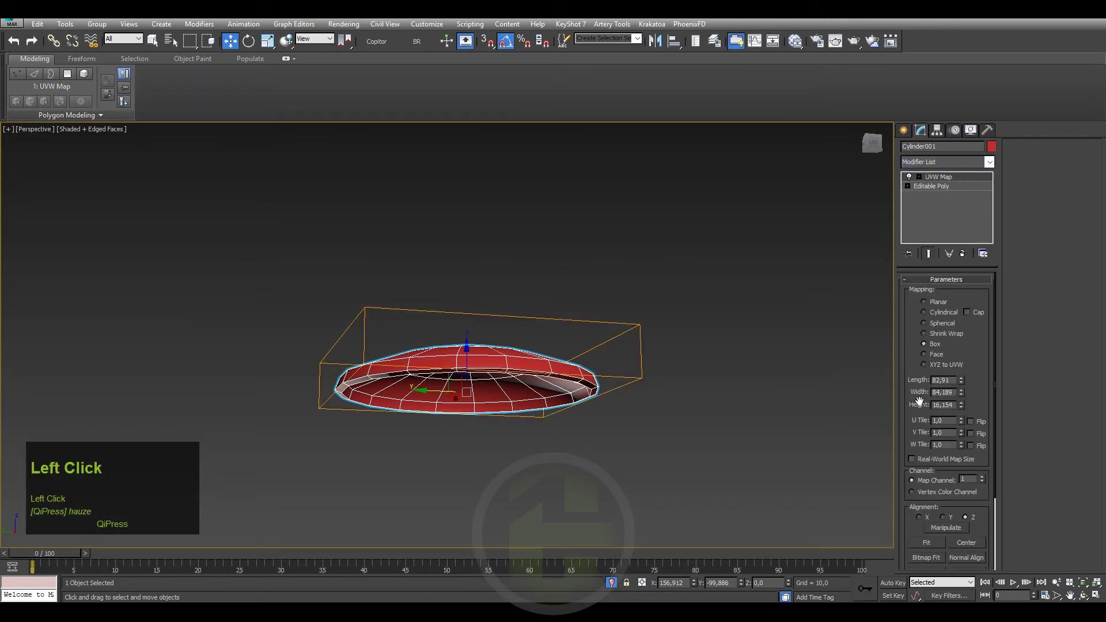
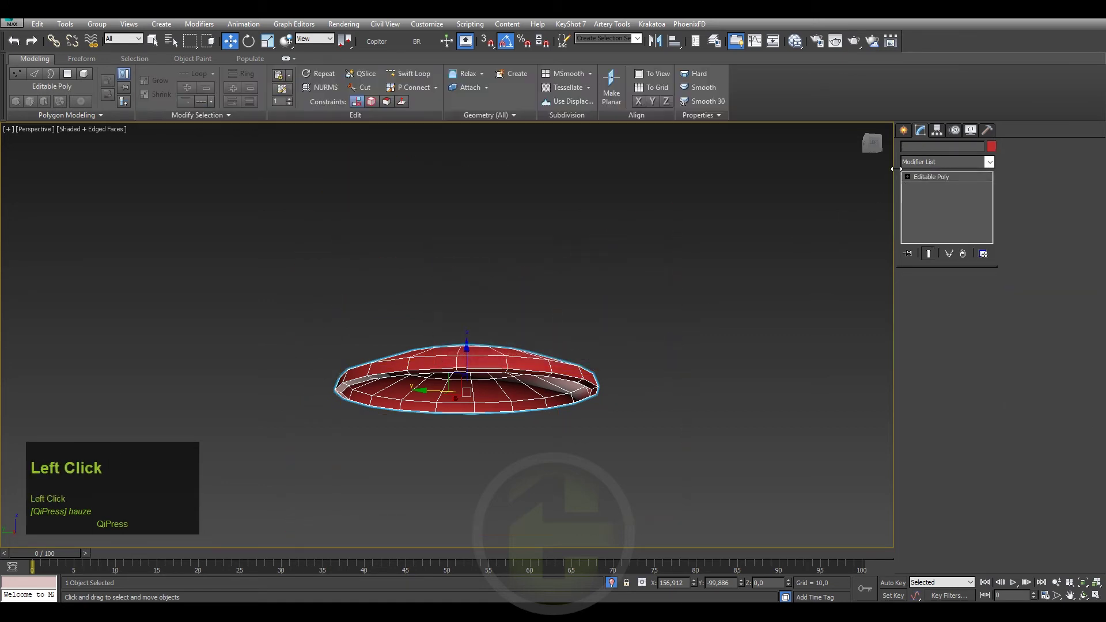
key(u)
key(Return)
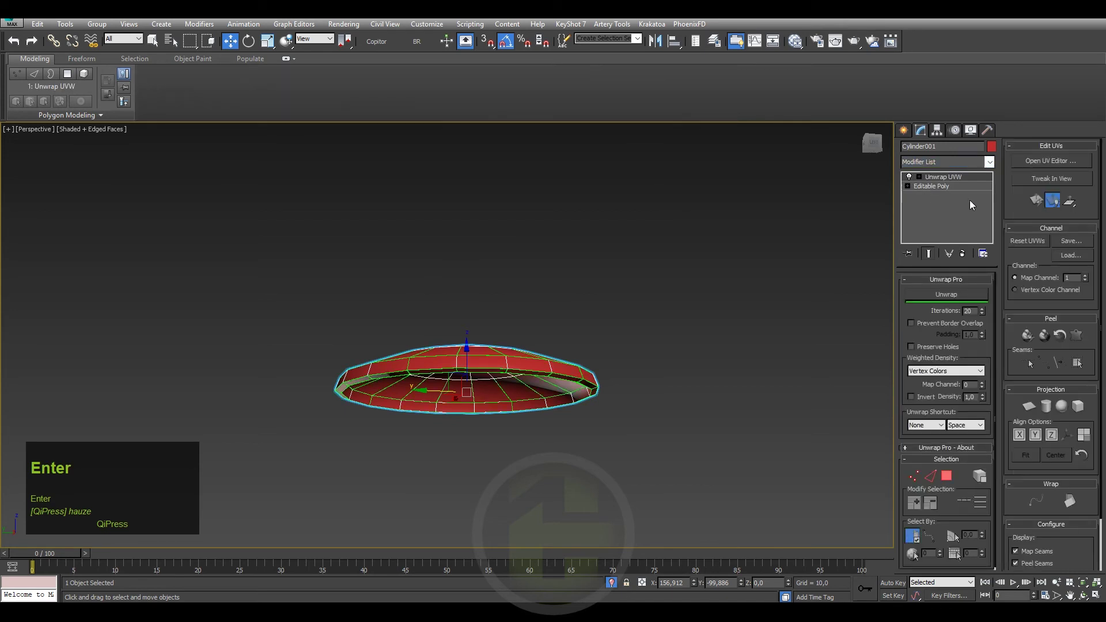
drag(1050, 158, 901, 131)
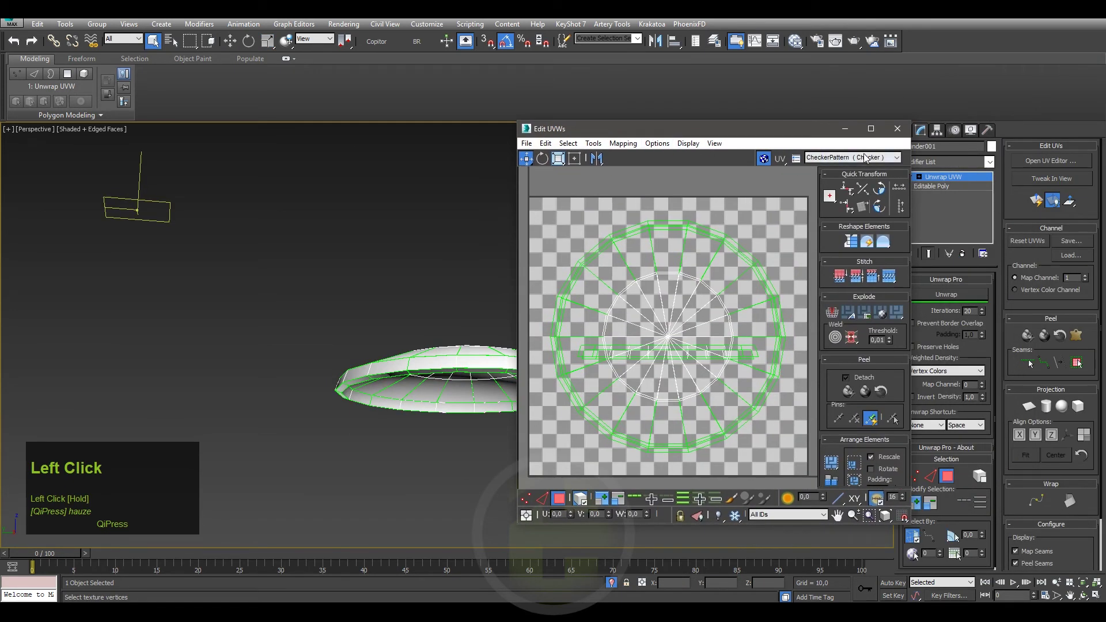
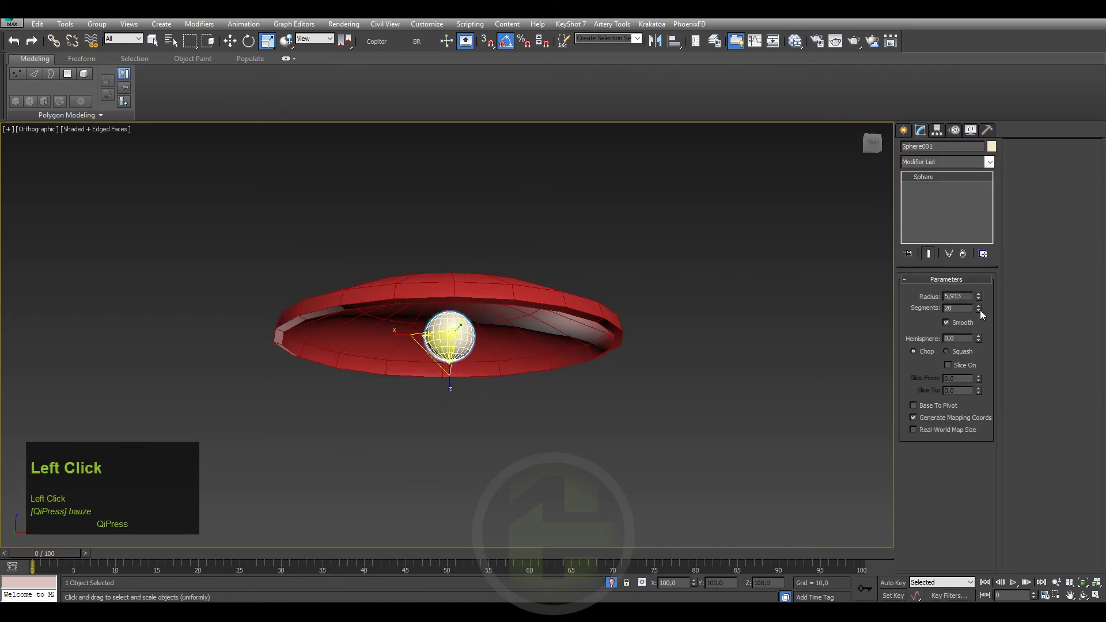
- Convert Sphere001 to Editable Poly and enable soft selection to pull its top into a teardrop
right_click(458, 328)
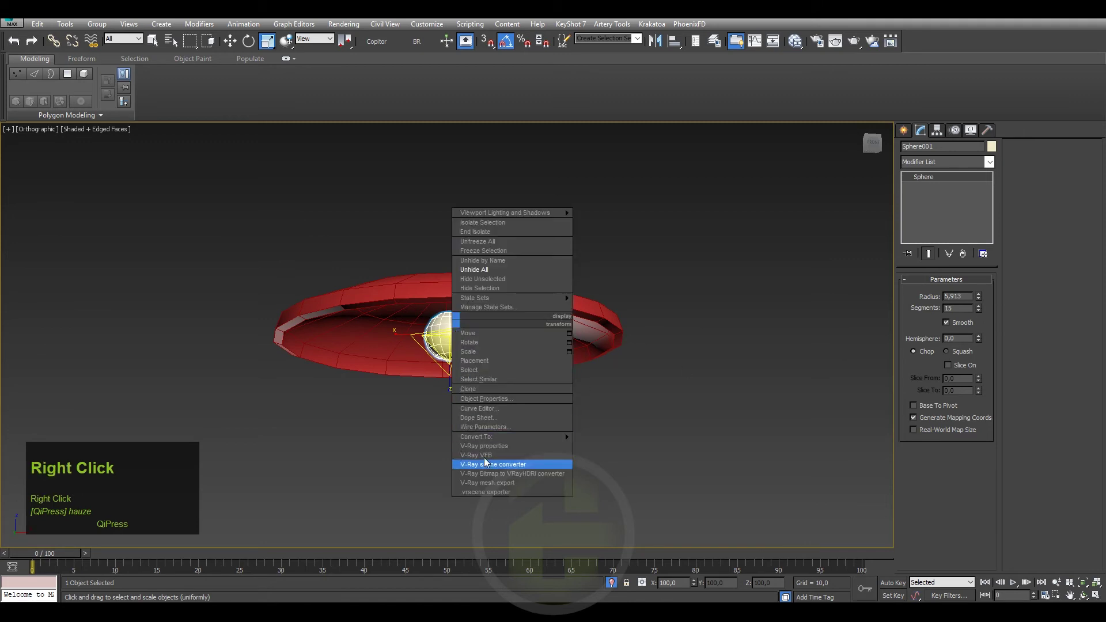
click(600, 445)
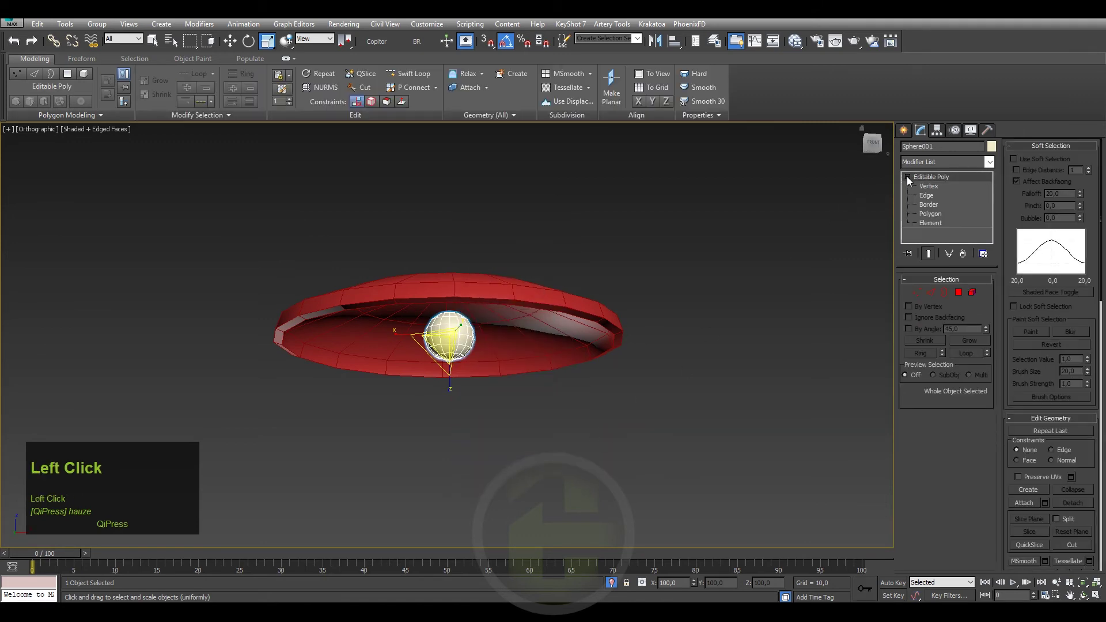
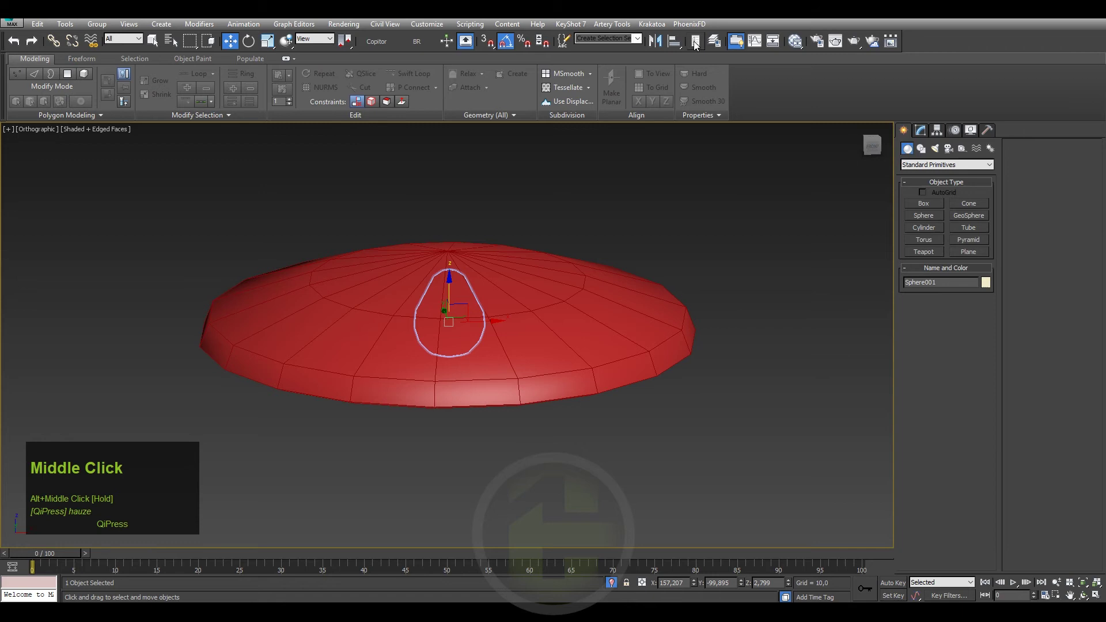
click(683, 42)
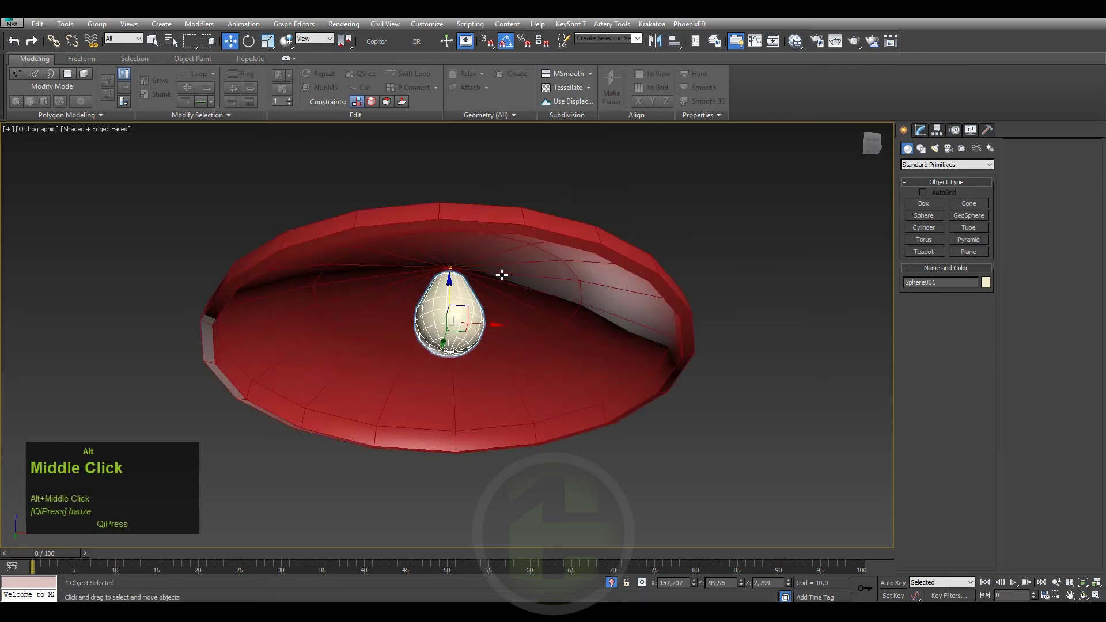
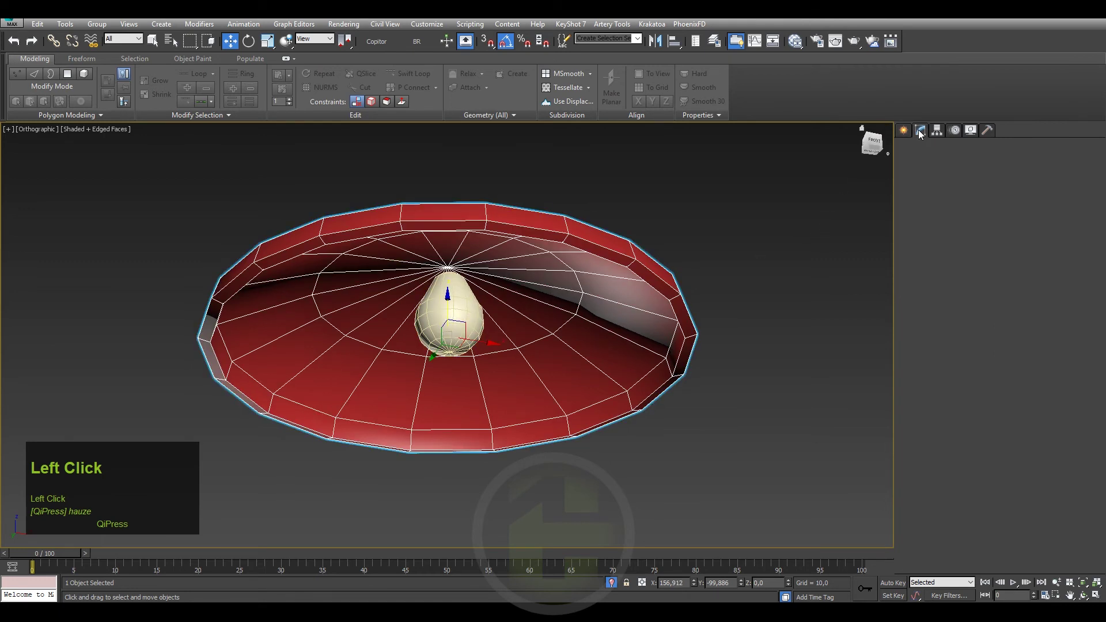
- Add UVW Map and Unwrap UVW to the shade and launch its UV layout editor
key(u)
key(Down)
key(Return)
click(931, 165)
key(u)
key(Return)
click(1042, 166)
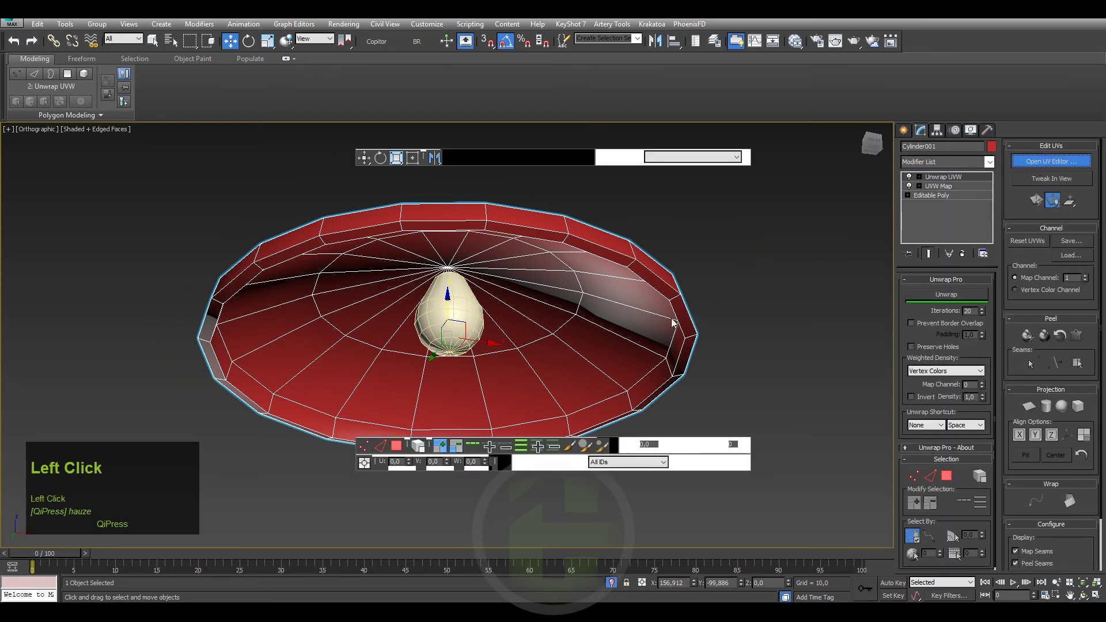
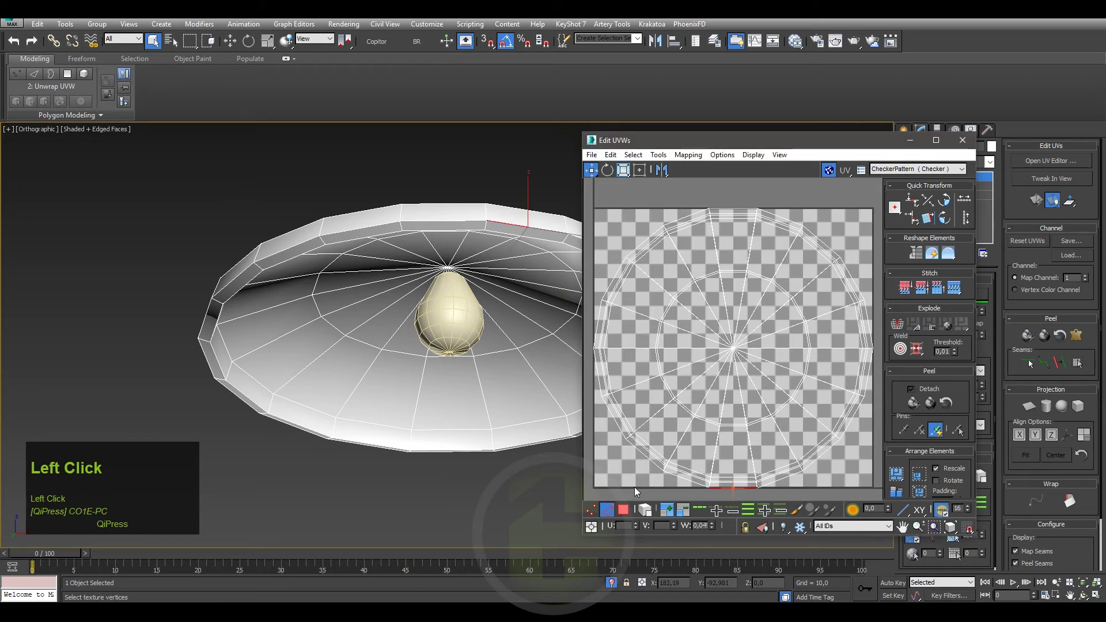
- Select the shade's rim edge loop in the UV editor as a seam
right_click(718, 293)
click(690, 324)
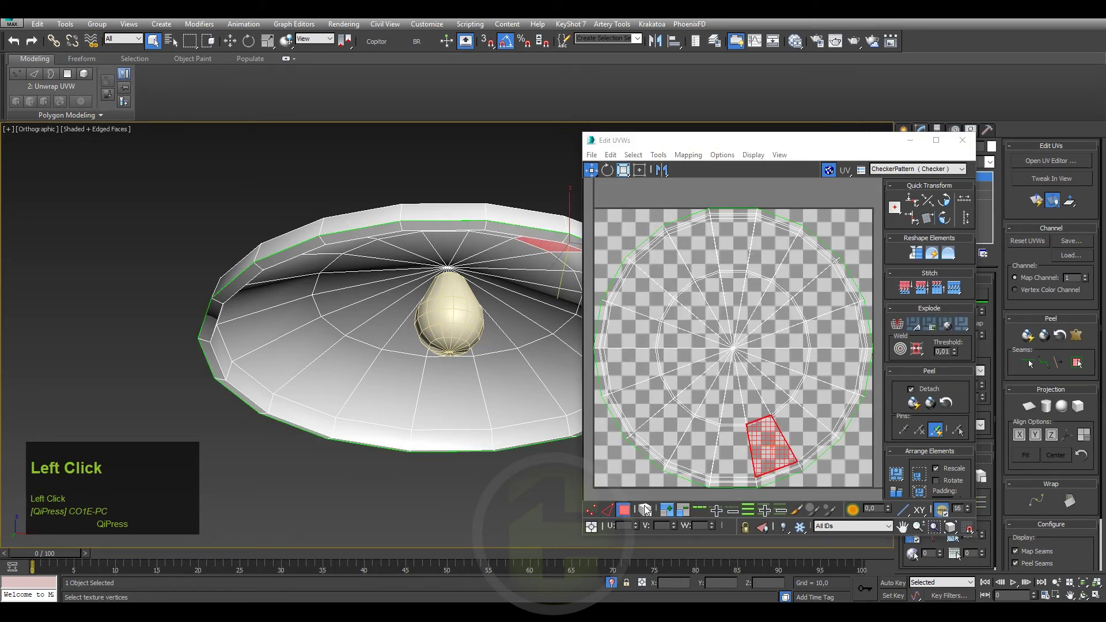
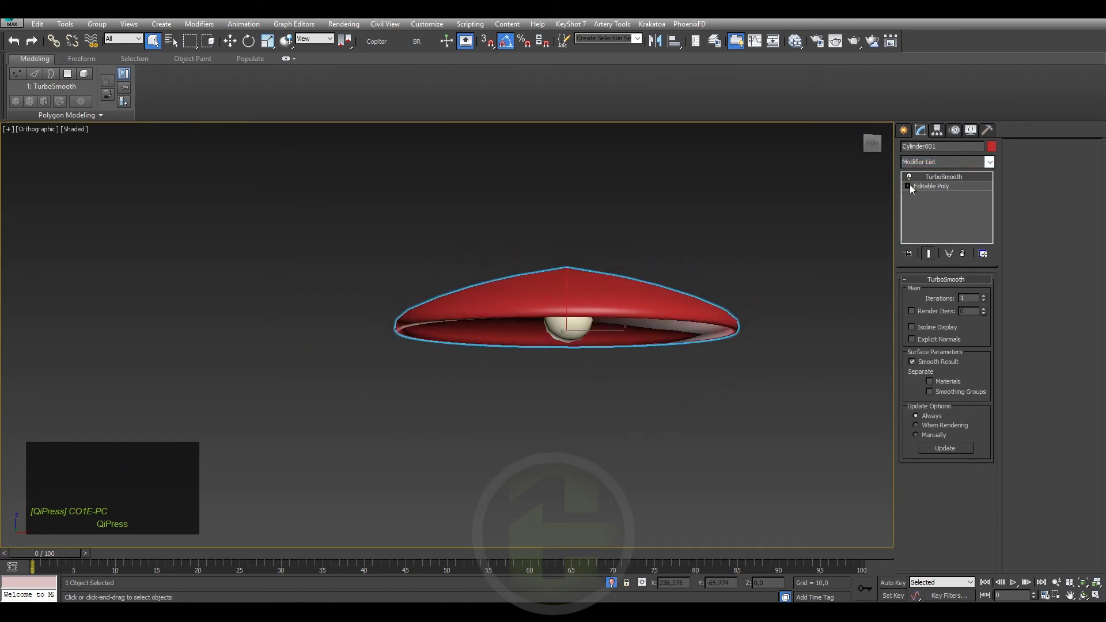
- Expand Cylinder001's editable poly stack to add a second TurboSmooth level
click(919, 180)
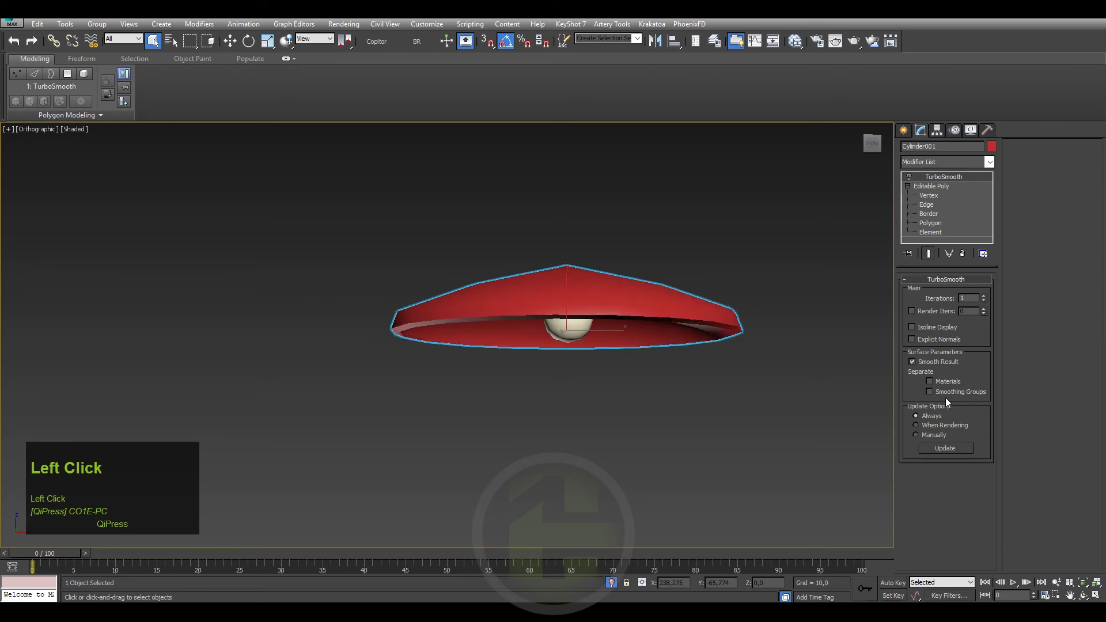
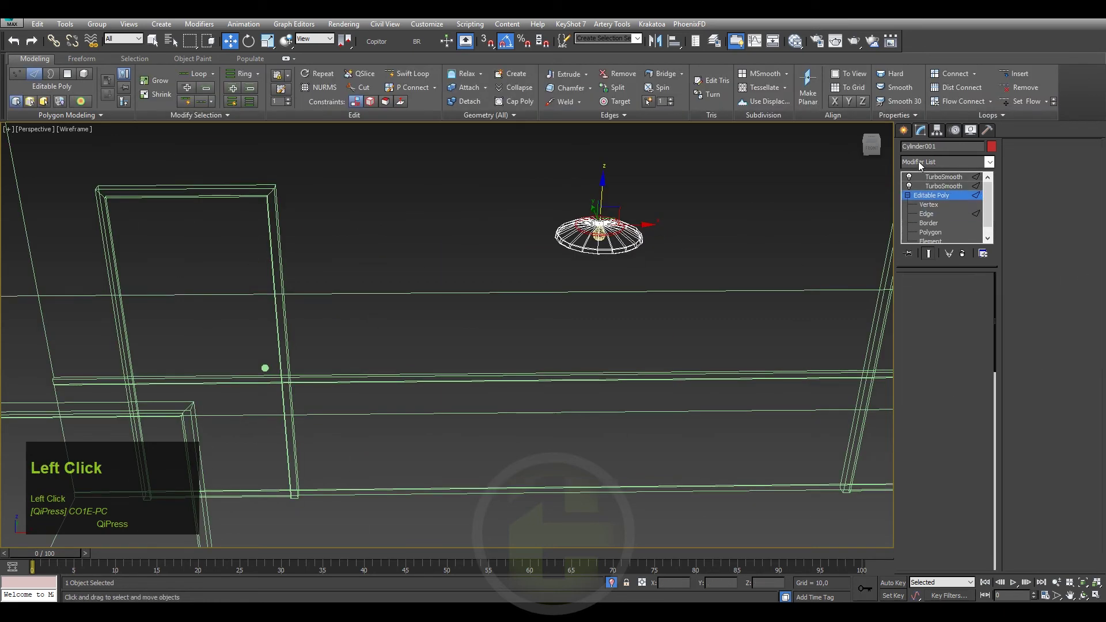
- Insert an Unwrap UVW modifier above the lamp shade's Editable Poly
key(u)
key(Return)
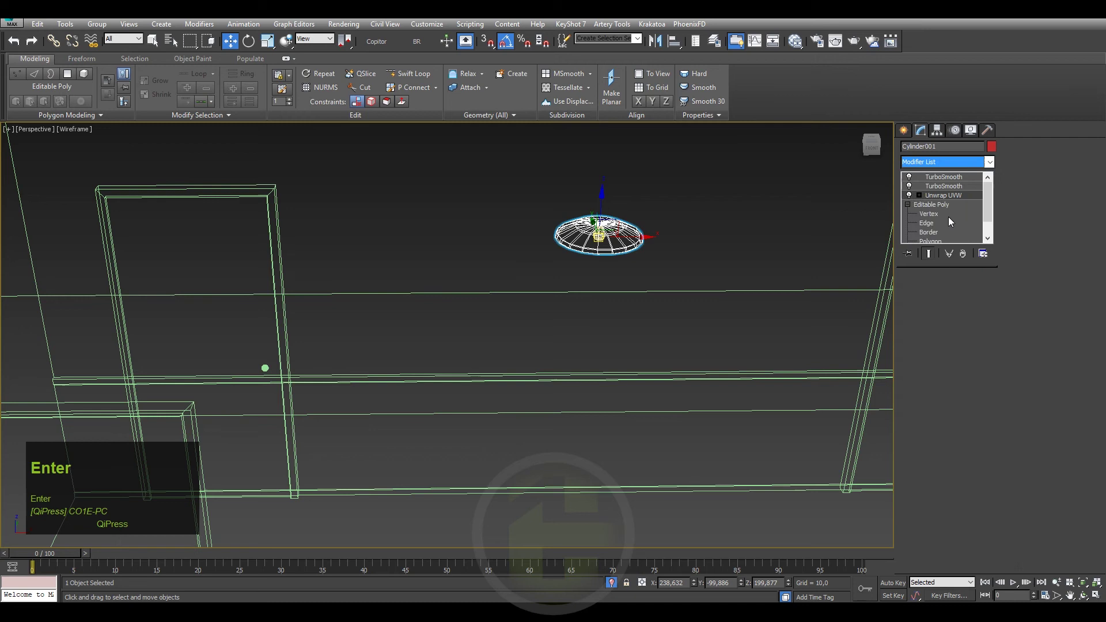
click(1058, 165)
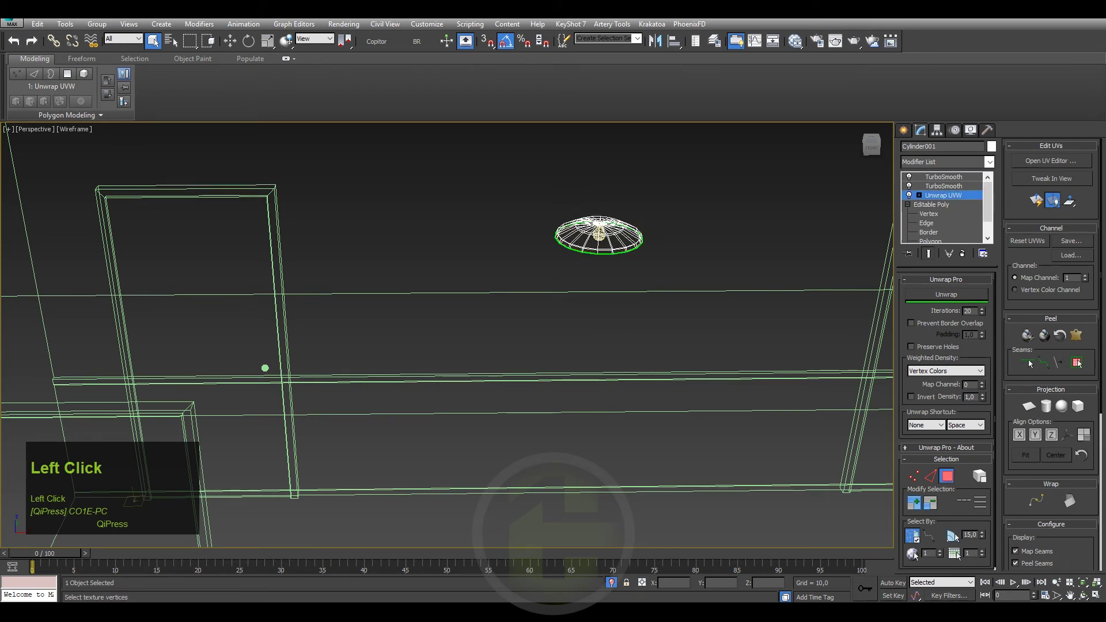
- Collapse the stack down through Unwrap UVW into the Editable Poly, leaving both TurboSmooths on top
right_click(946, 181)
click(976, 297)
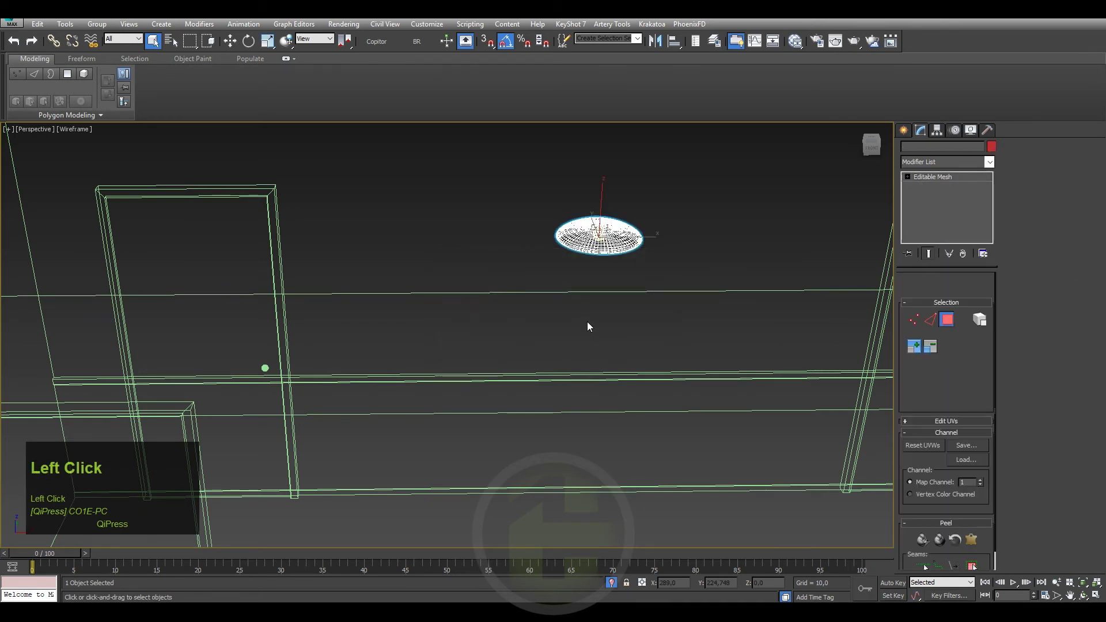
key(ctrl+z)
click(944, 196)
right_click(944, 195)
click(978, 299)
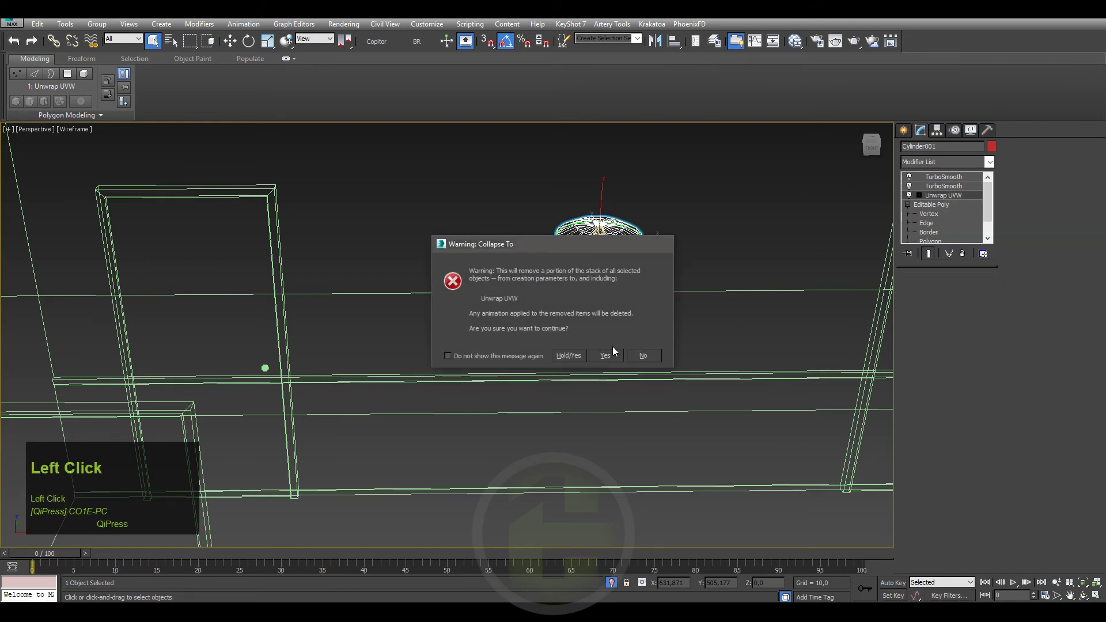
middle_click(576, 285)
middle_click(645, 255)
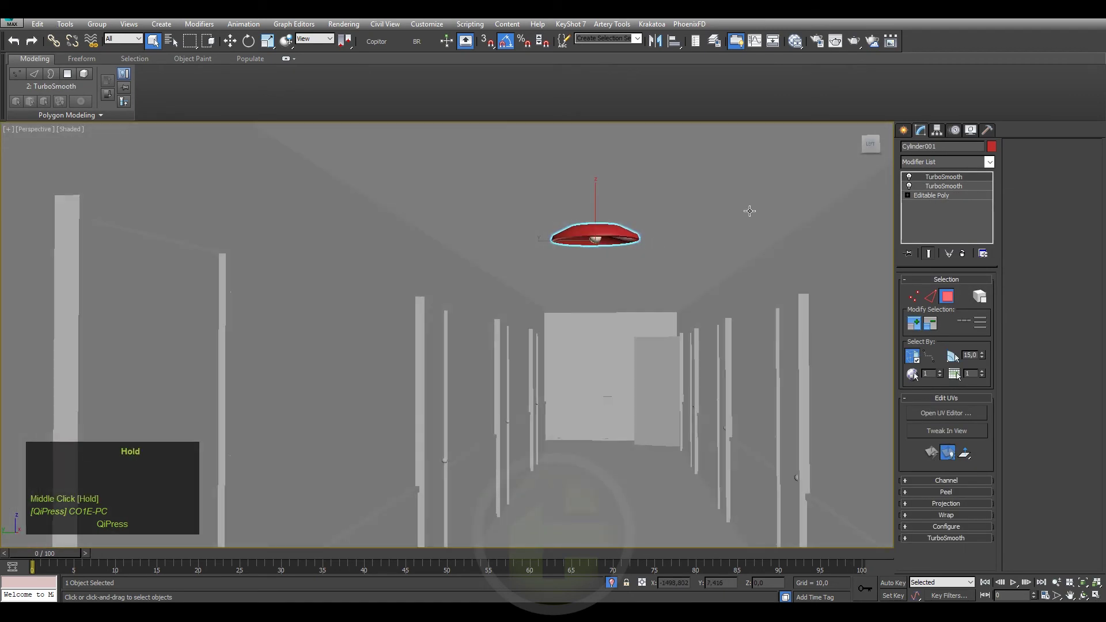
key(F4)
- Create Cylinder002 above the shade as the cord: radius 0.33, height about -23.3, 8 sides
click(910, 134)
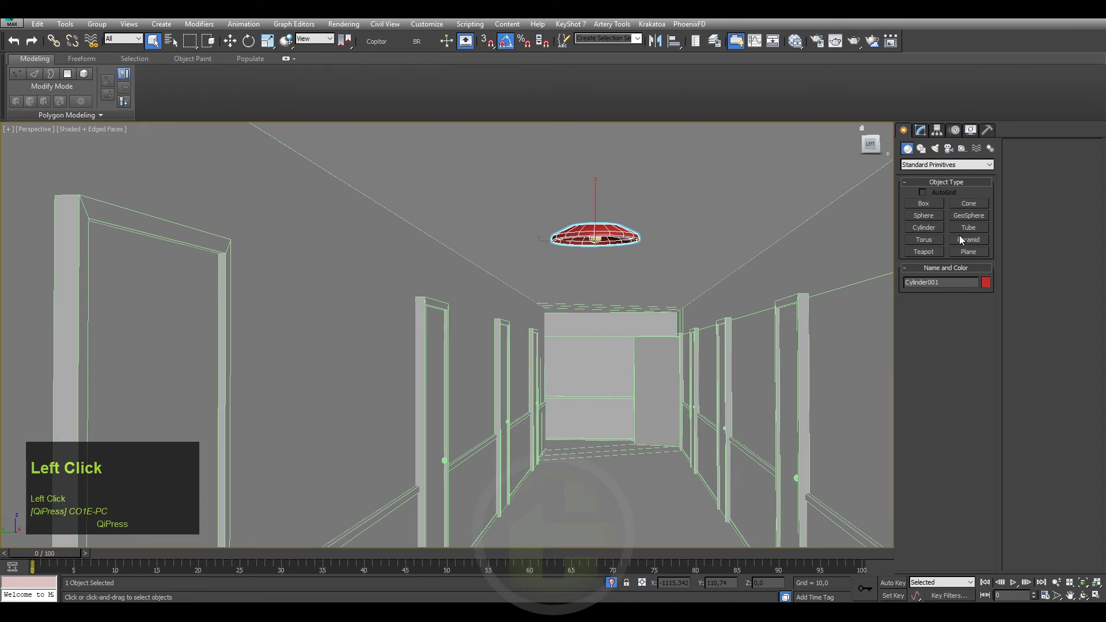
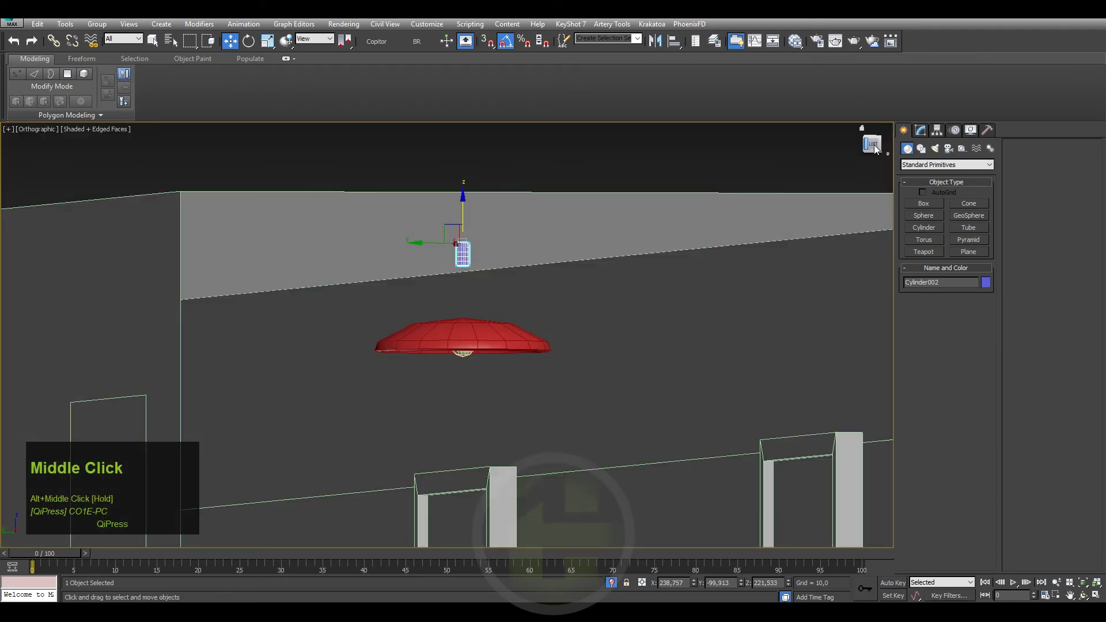
click(918, 136)
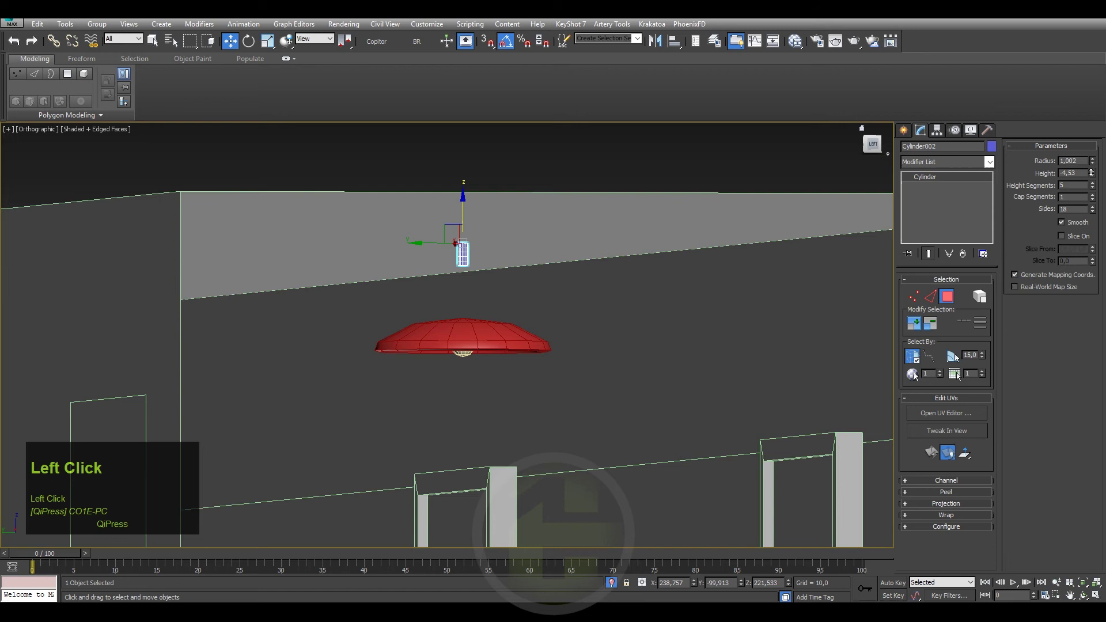
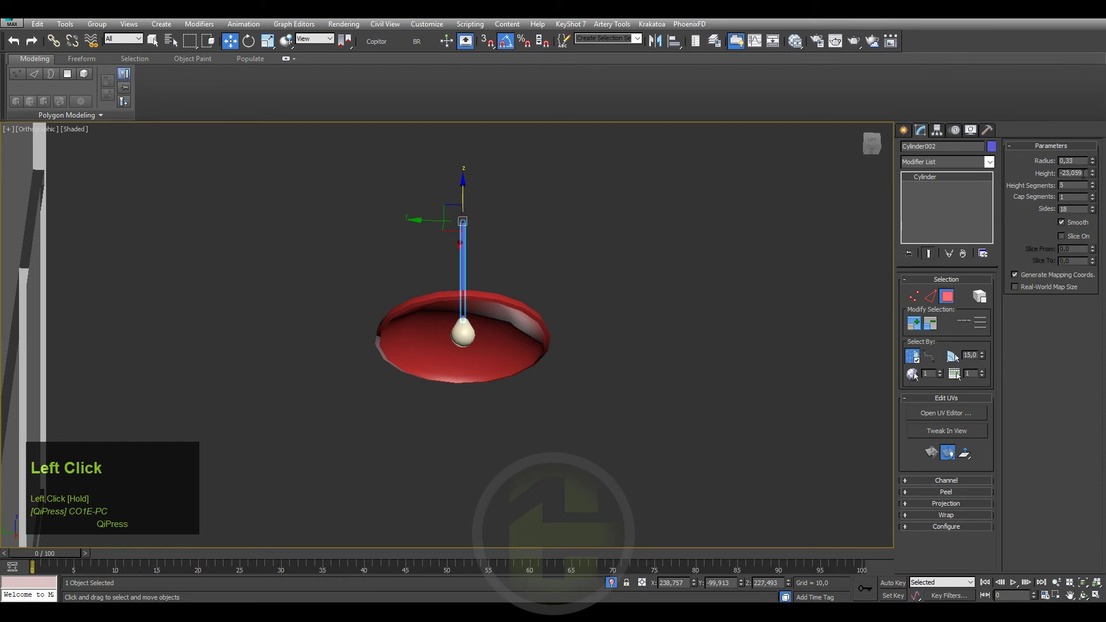
click(1094, 178)
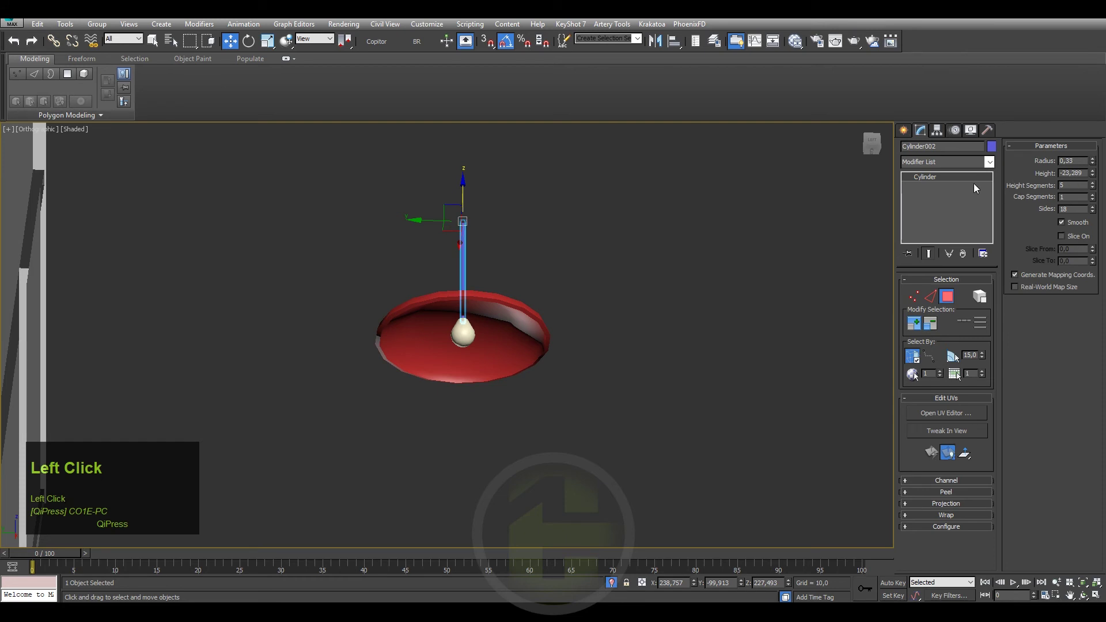
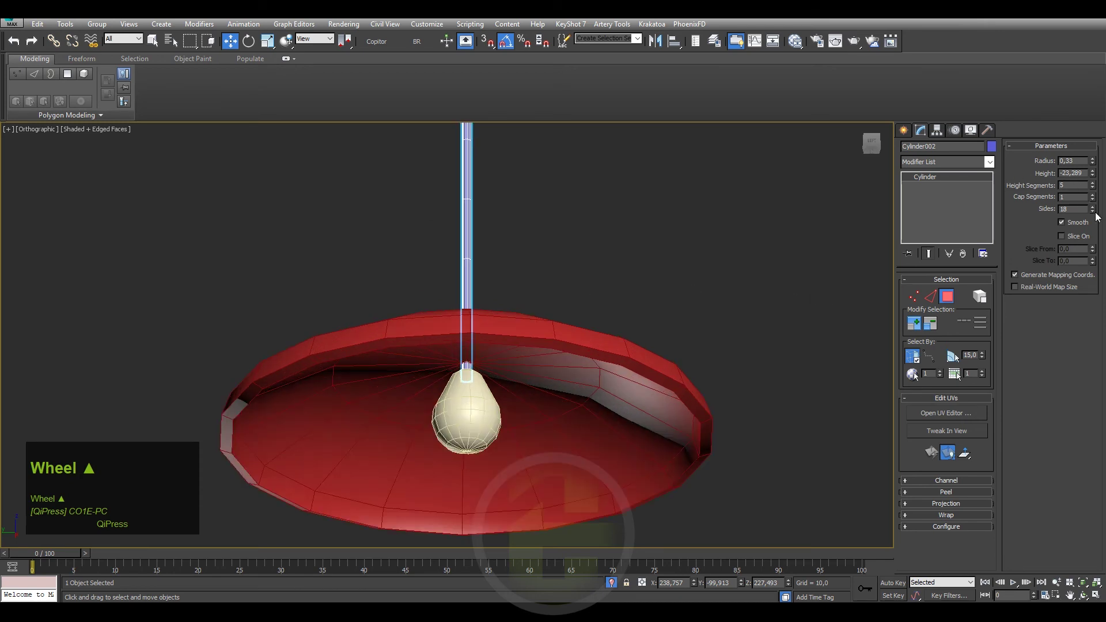
click(1095, 213)
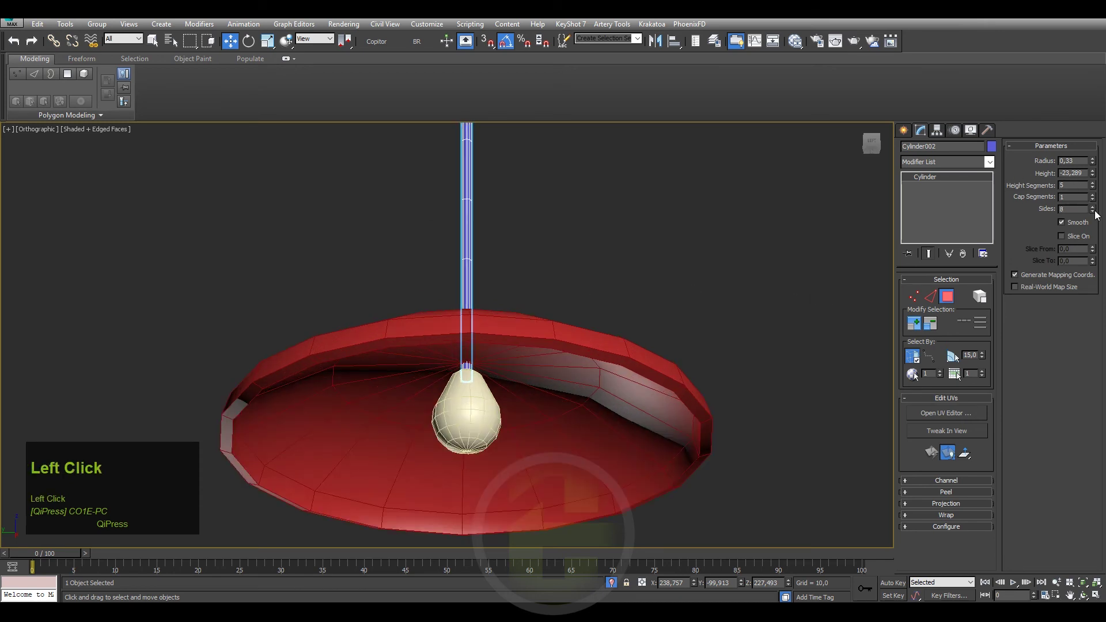
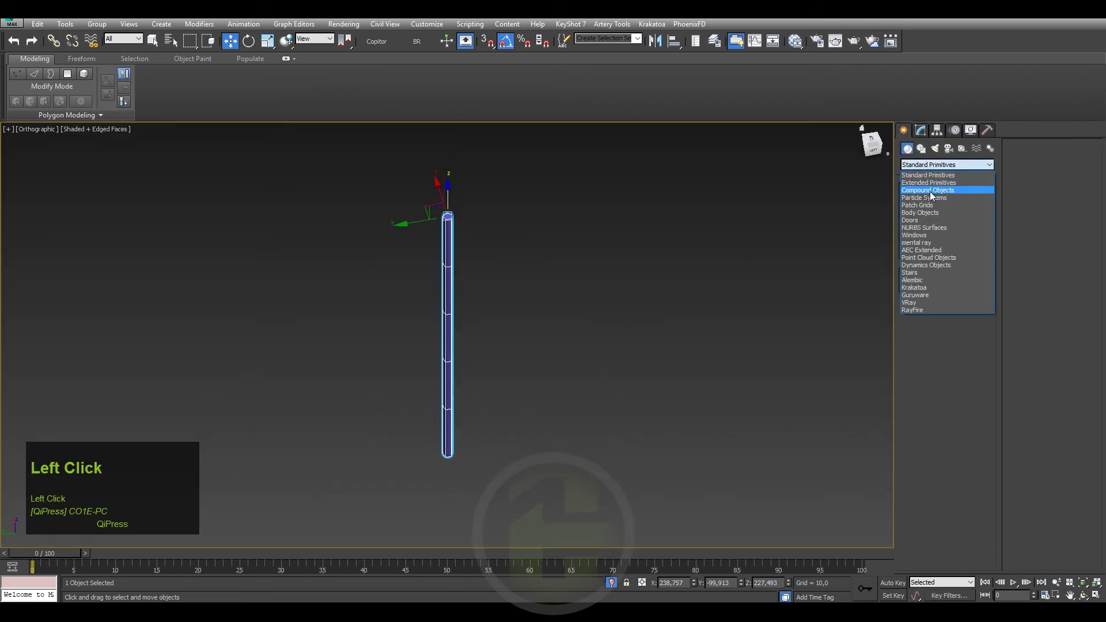
- Navigate the Perspective view to frame the pendant lamp and the corridor ceiling
click(486, 303)
middle_click(485, 303)
right_click(509, 278)
click(518, 218)
scroll(down, 3)
middle_click(528, 346)
scroll(down, 3)
key(F4)
- Move the lamp up under the corridor ceiling and look further along the hallway
middle_click(537, 382)
scroll(down, 3)
middle_click(577, 311)
text(pz)
scroll(down, 3)
middle_click(560, 367)
drag(505, 324, 558, 245)
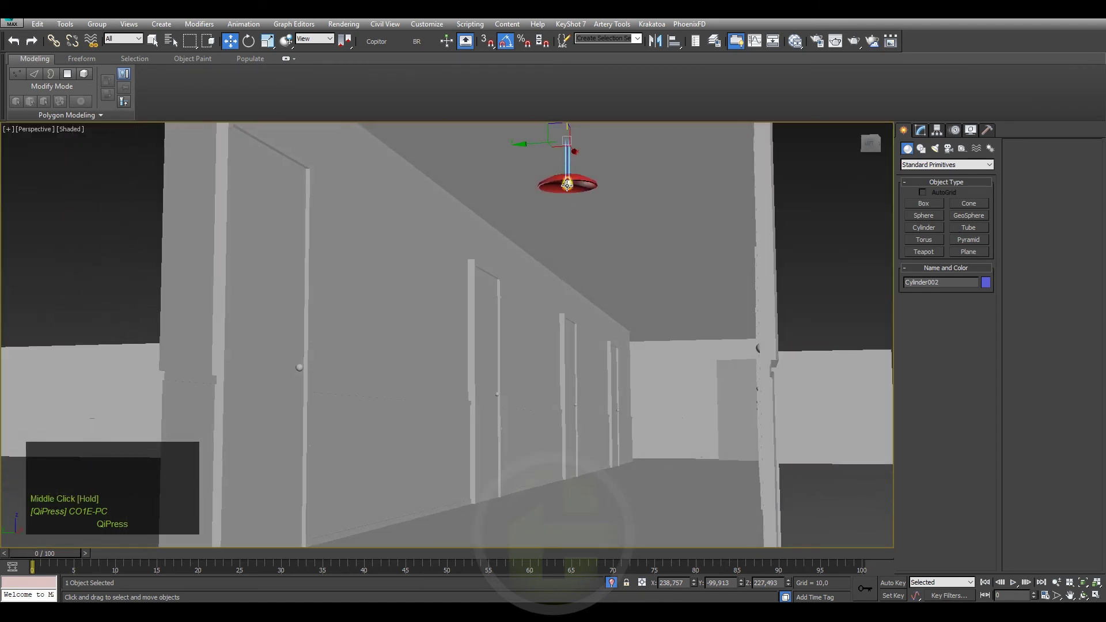
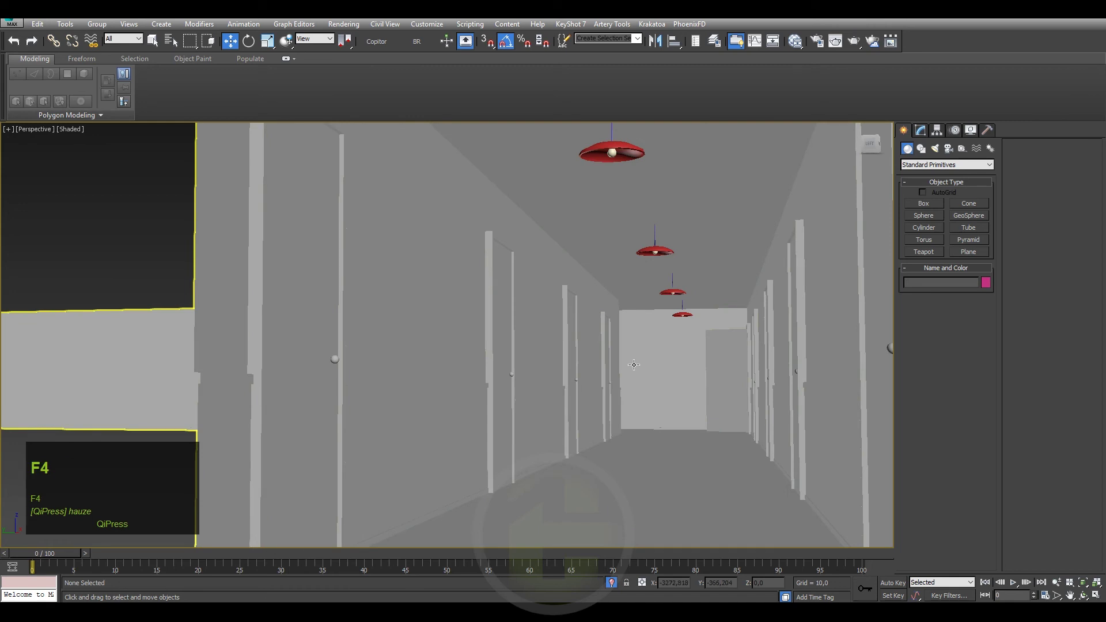
drag(628, 354, 669, 332)
scroll(up, 3)
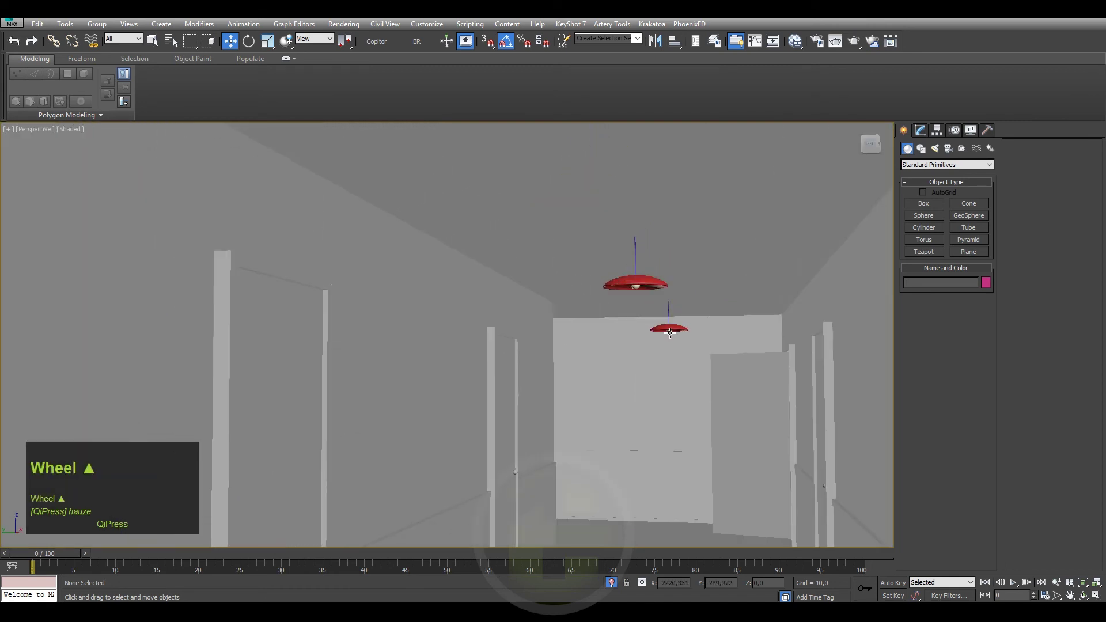
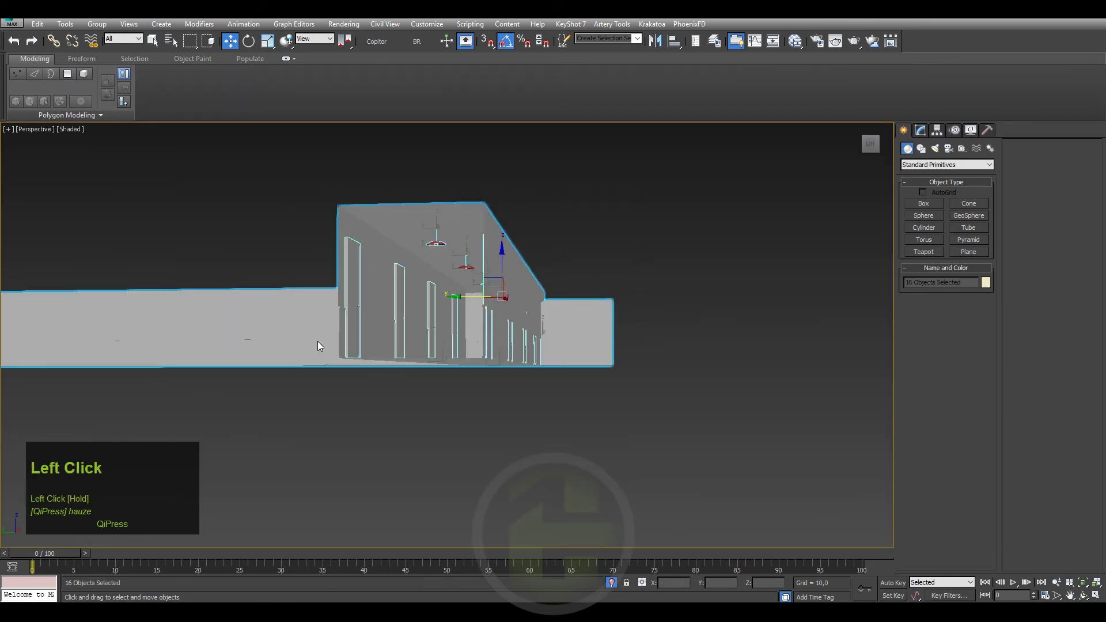
- Select the nearest lamp shade together with its cord and bulb
key(m)
right_click(759, 302)
click(777, 317)
scroll(up, 3)
middle_click(510, 266)
scroll(up, 3)
drag(548, 282, 728, 277)
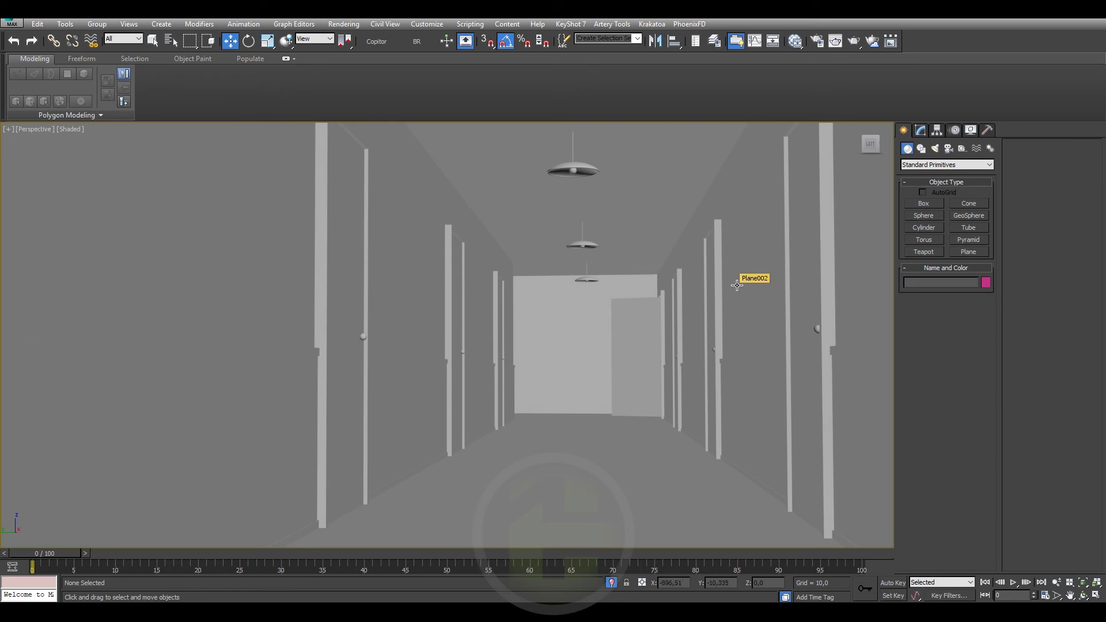
drag(728, 278, 497, 247)
click(470, 210)
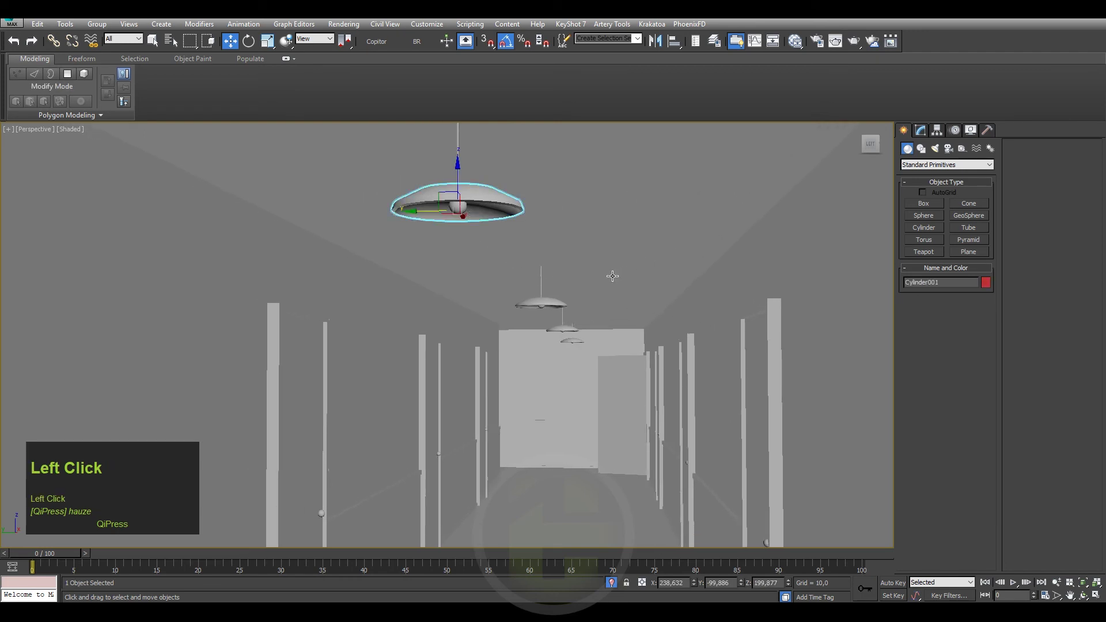
key(ctrl+z)
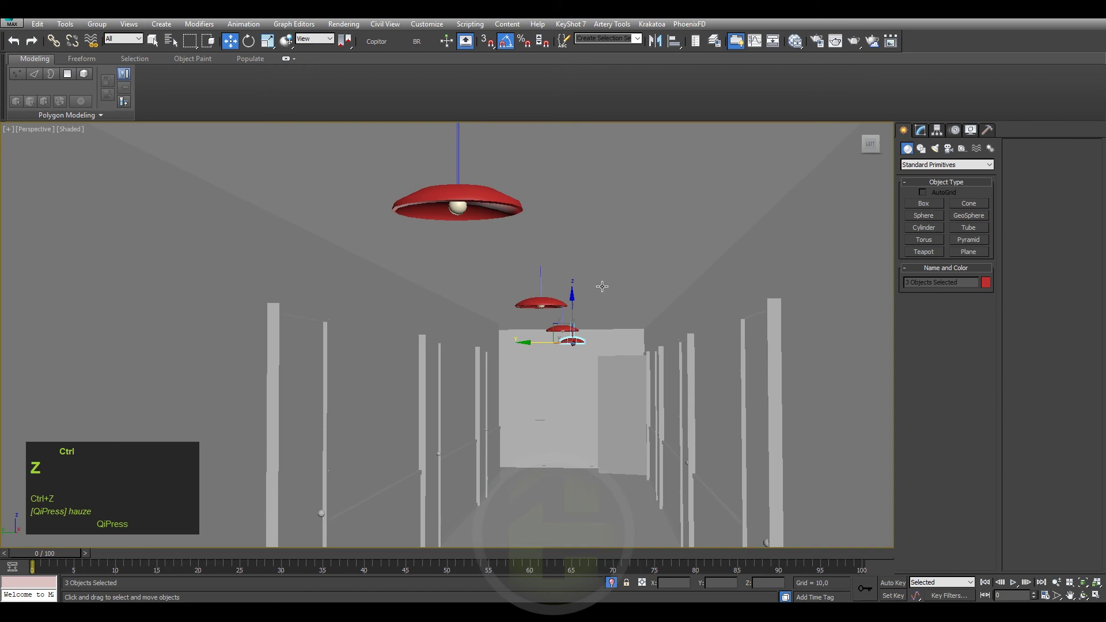
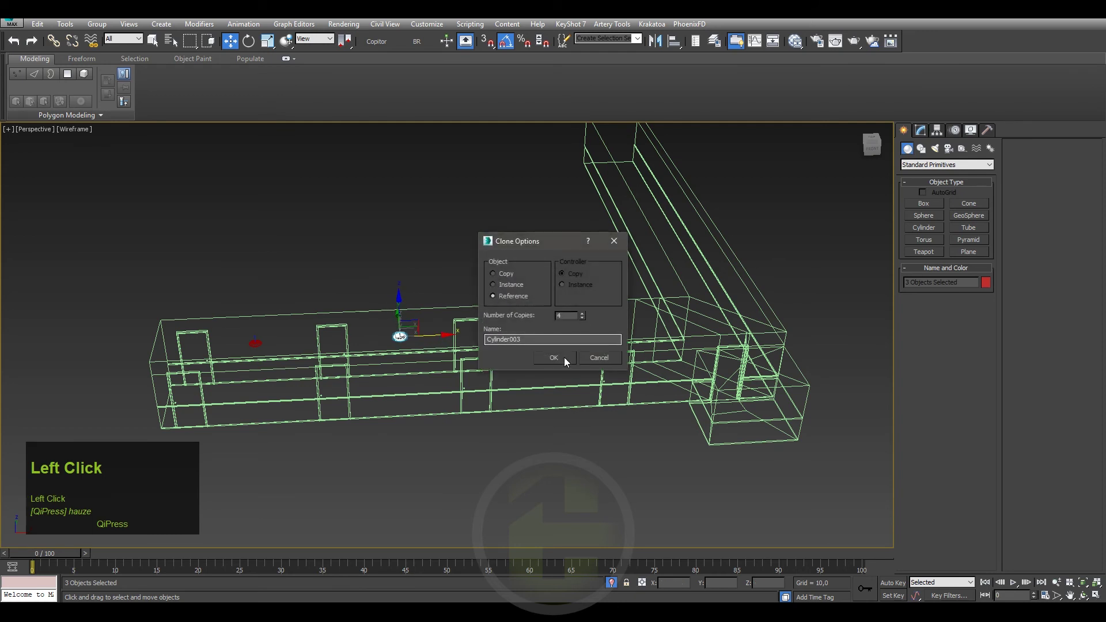
- Confirm Clone Options to create the four referenced lamp copies, then close the material editor
middle_click(740, 345)
click(729, 301)
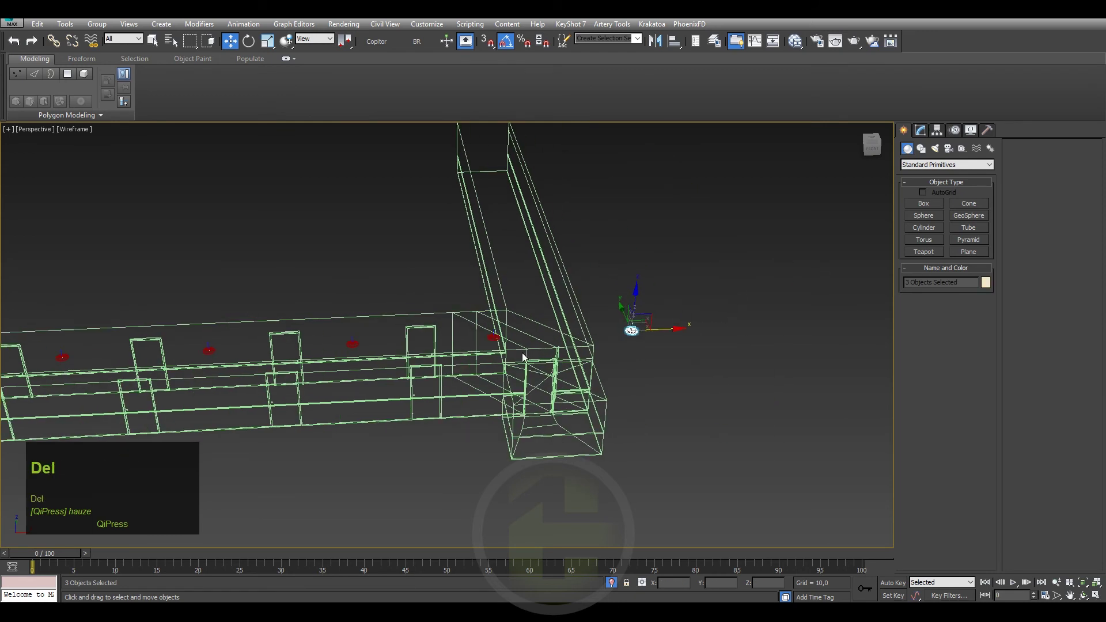
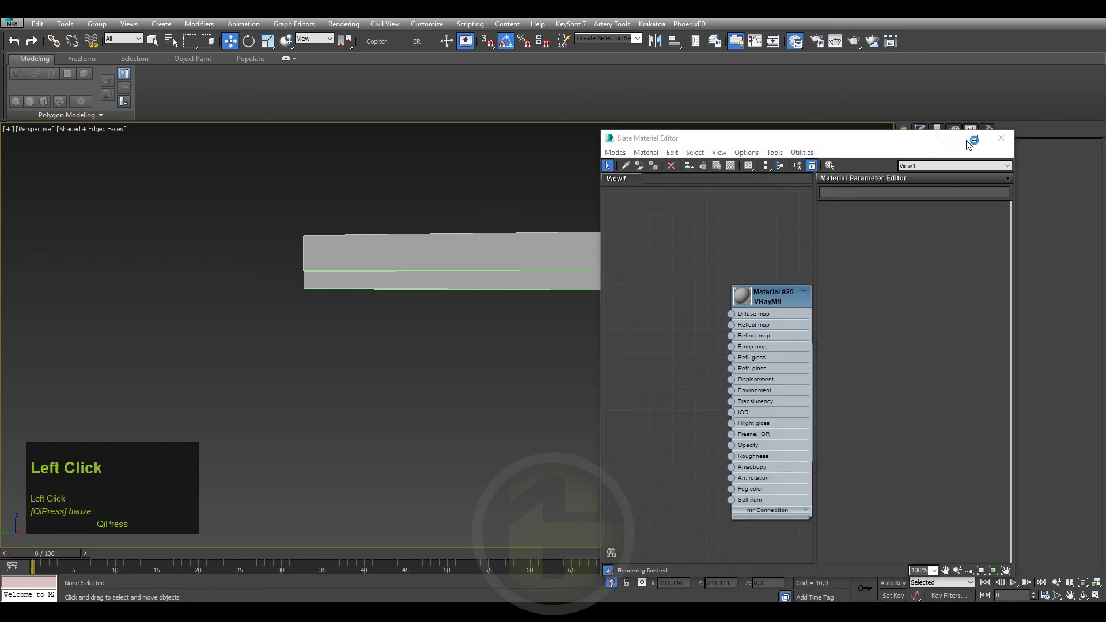
scroll(up, 3)
click(749, 197)
key(F4)
- Save the scene with Ctrl+S
middle_click(682, 216)
middle_click(677, 212)
key(ctrl+s)
scroll(up, 3)
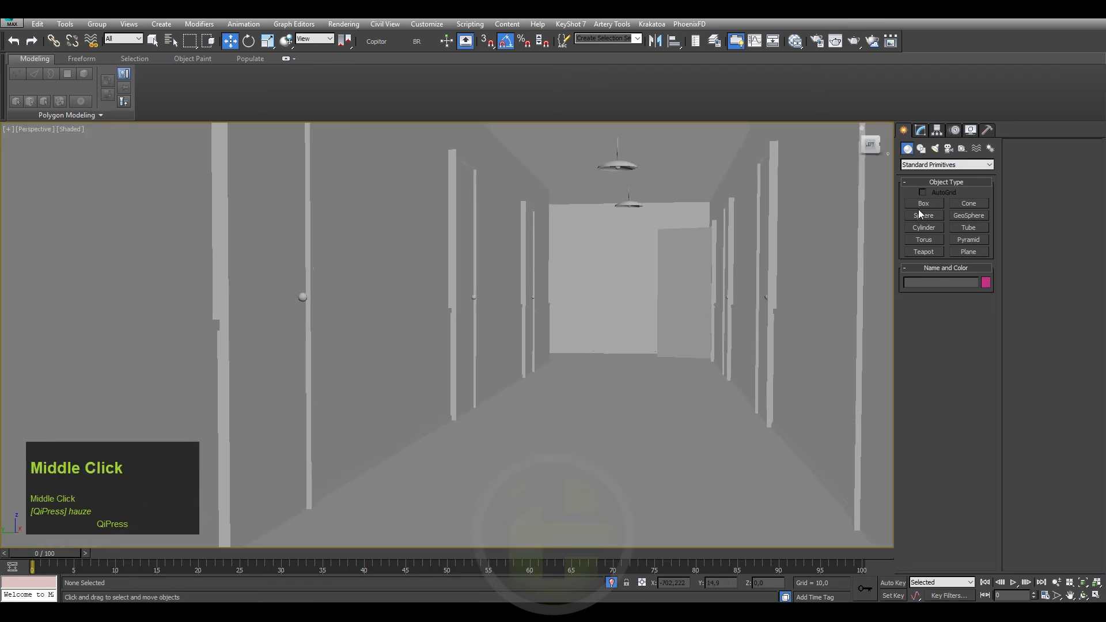
middle_click(976, 257)
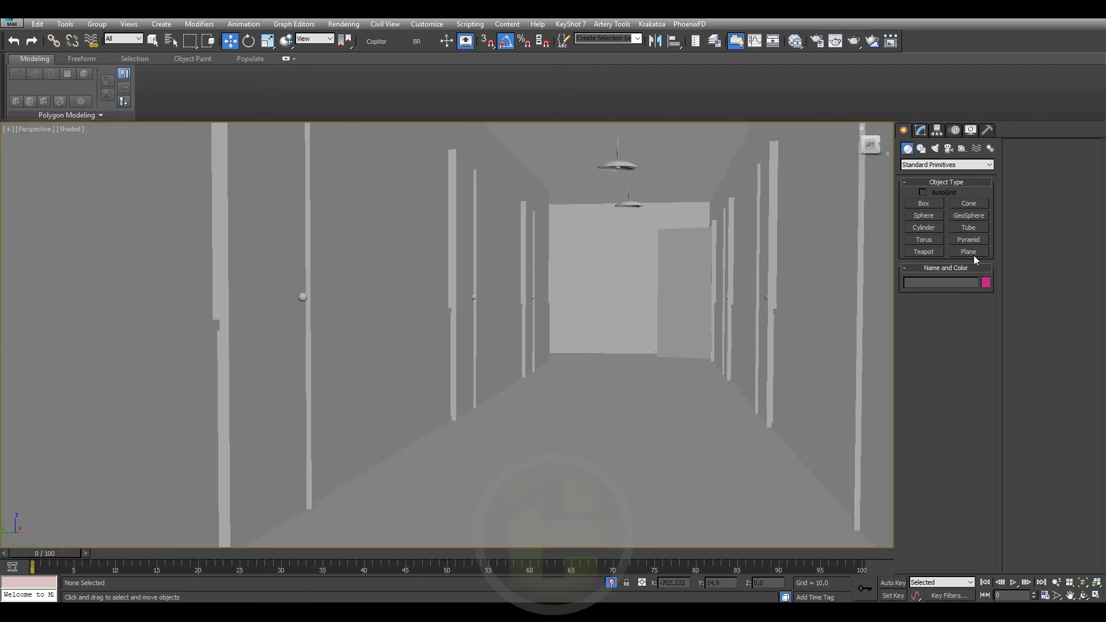
- Start a Plane primitive and switch to the Top view over the corridor floor
click(925, 205)
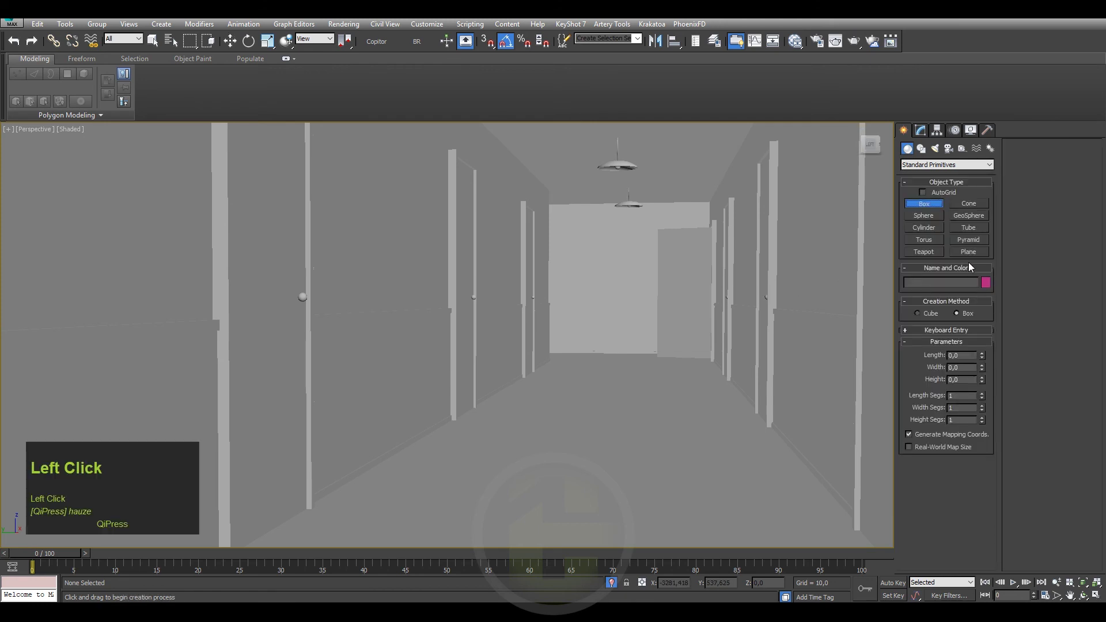
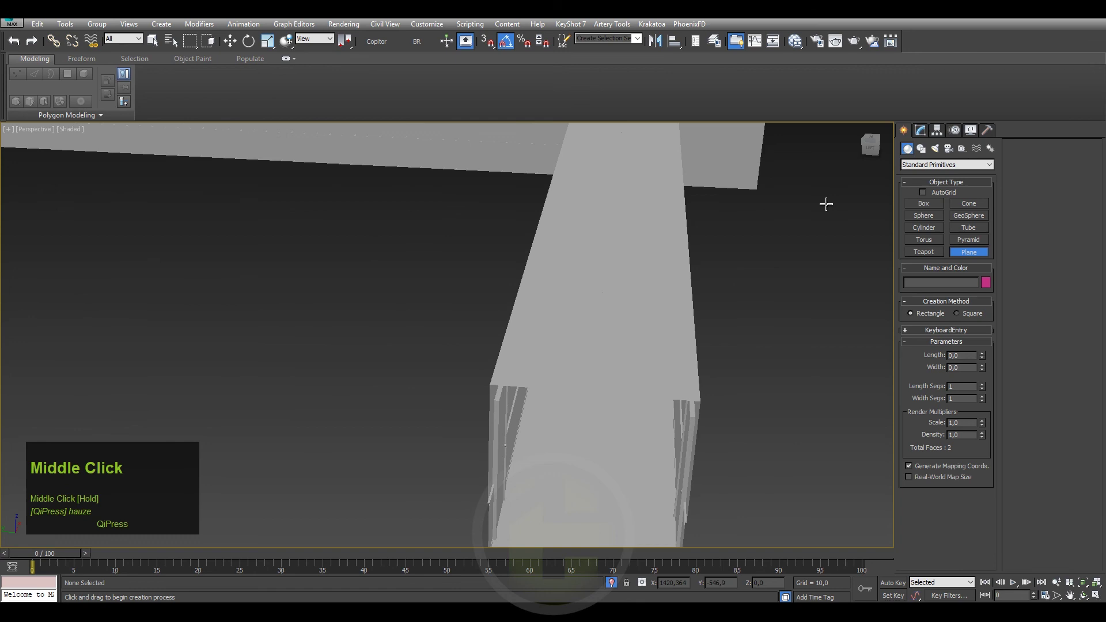
key(t)
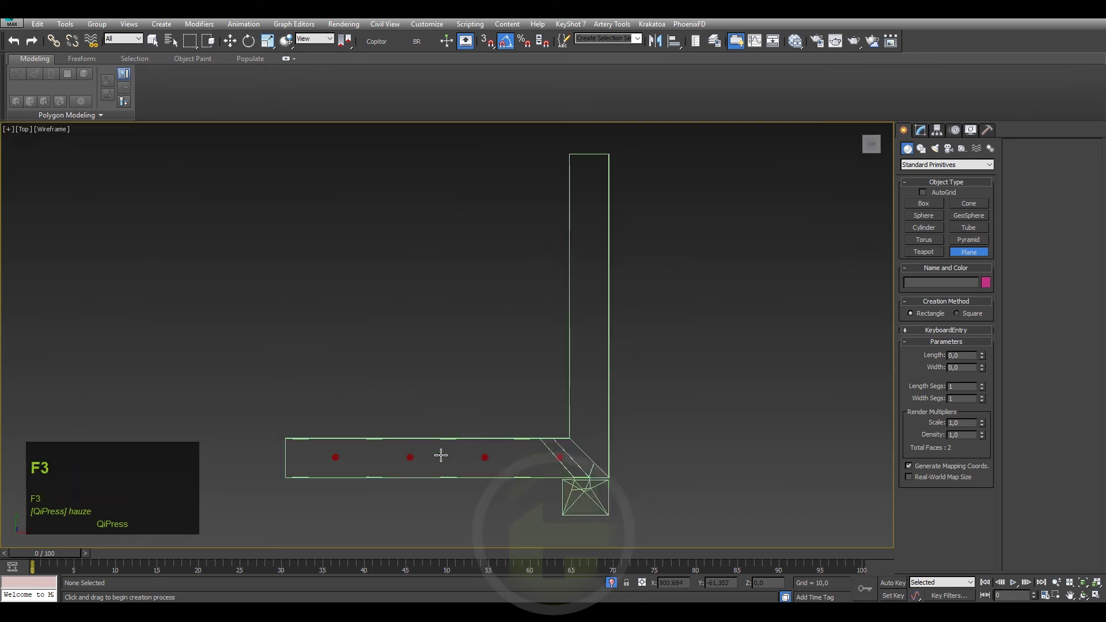
scroll(up, 3)
middle_click(348, 448)
scroll(up, 3)
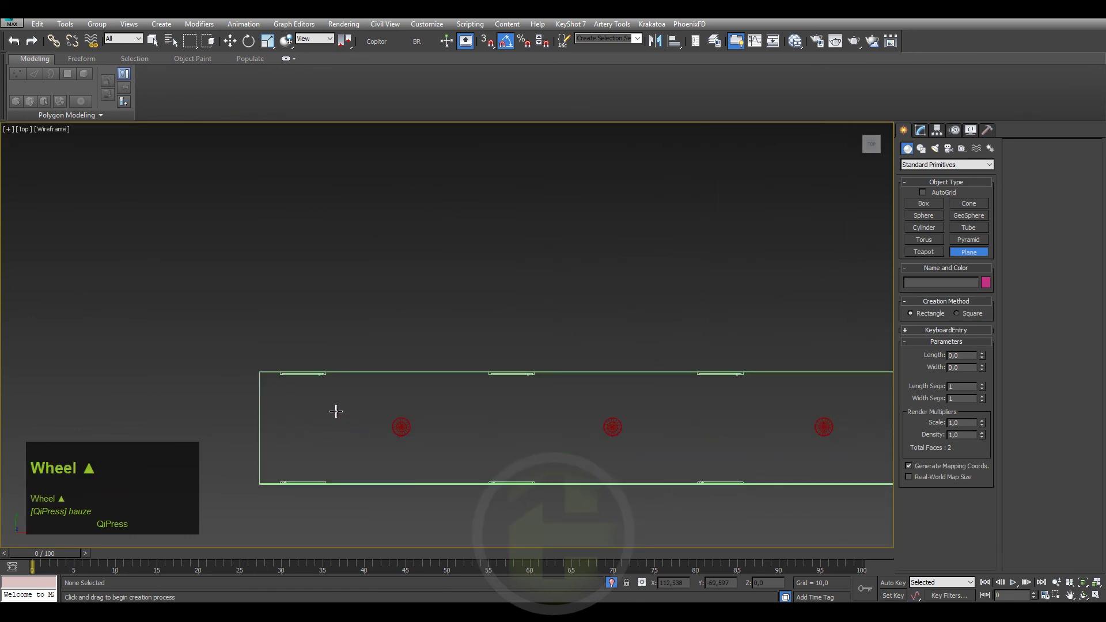
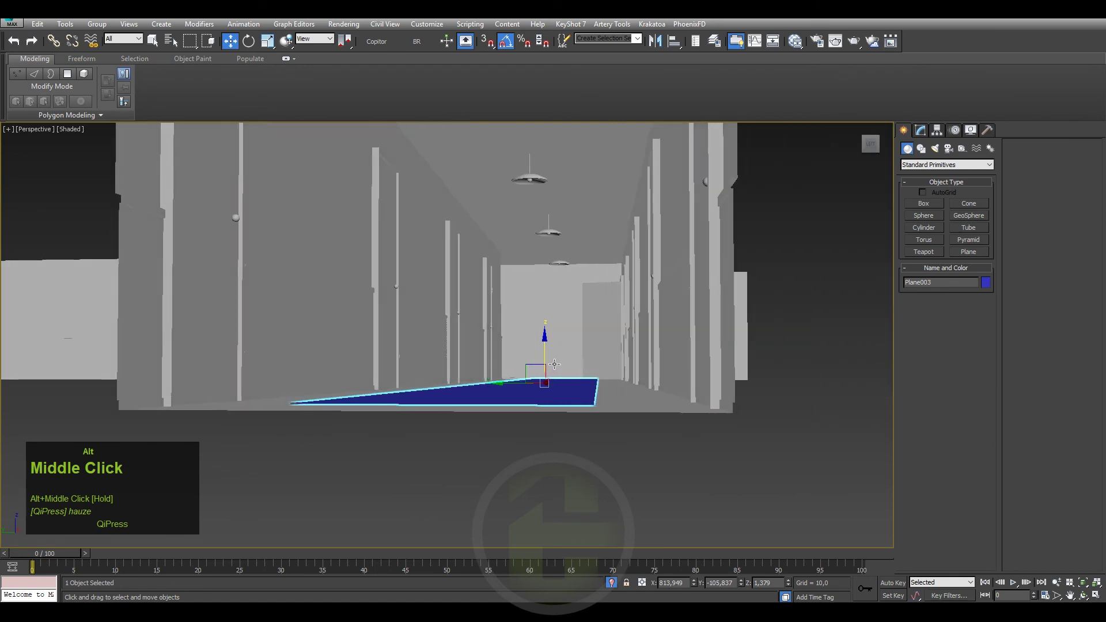
- Set the new runner plane's object colour to grey
click(986, 287)
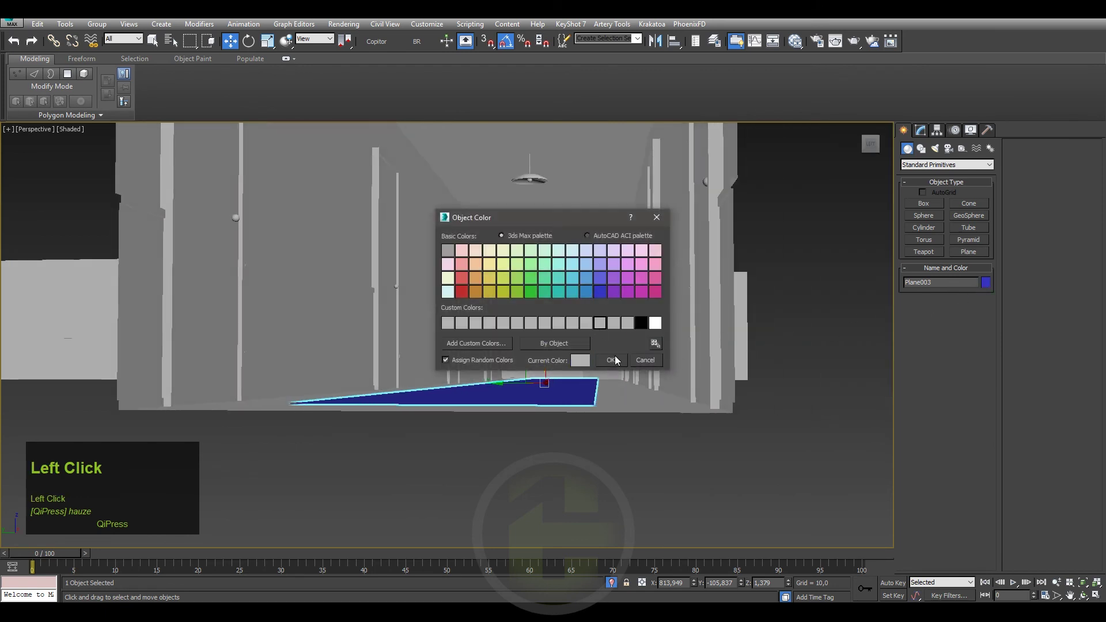
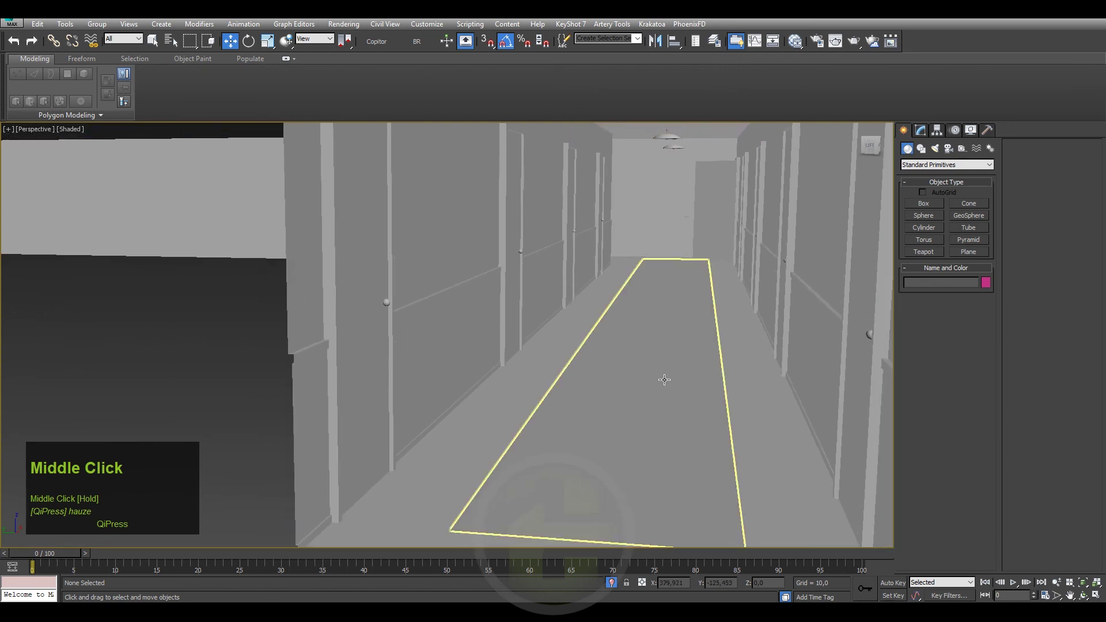
double_click(662, 377)
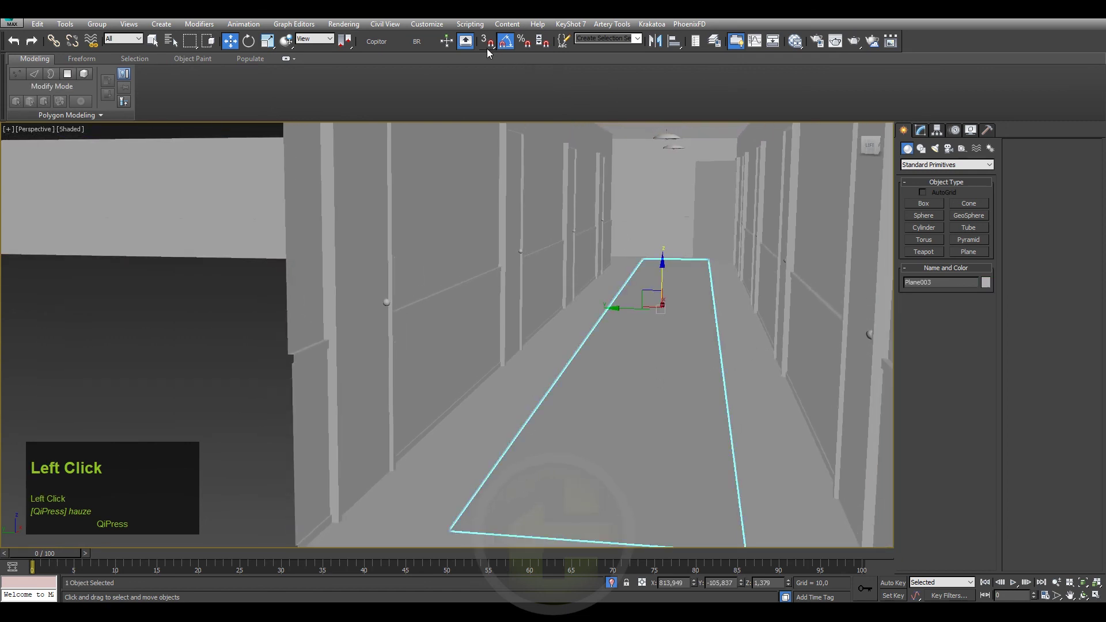
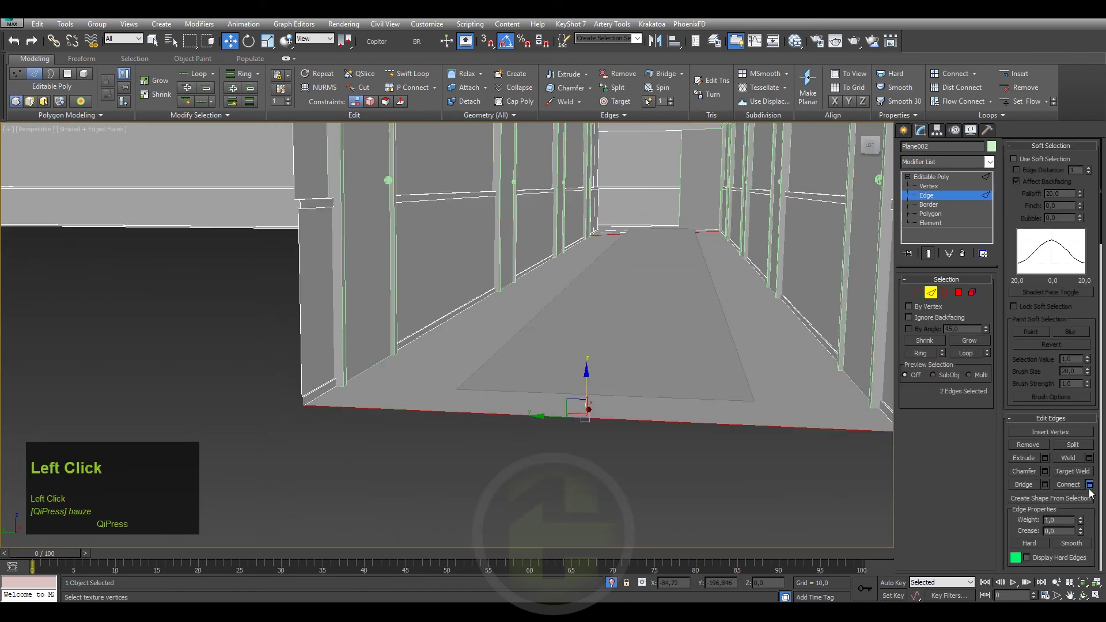
- Bring up the Connect Edges settings for the two selected floor edges
right_click(459, 374)
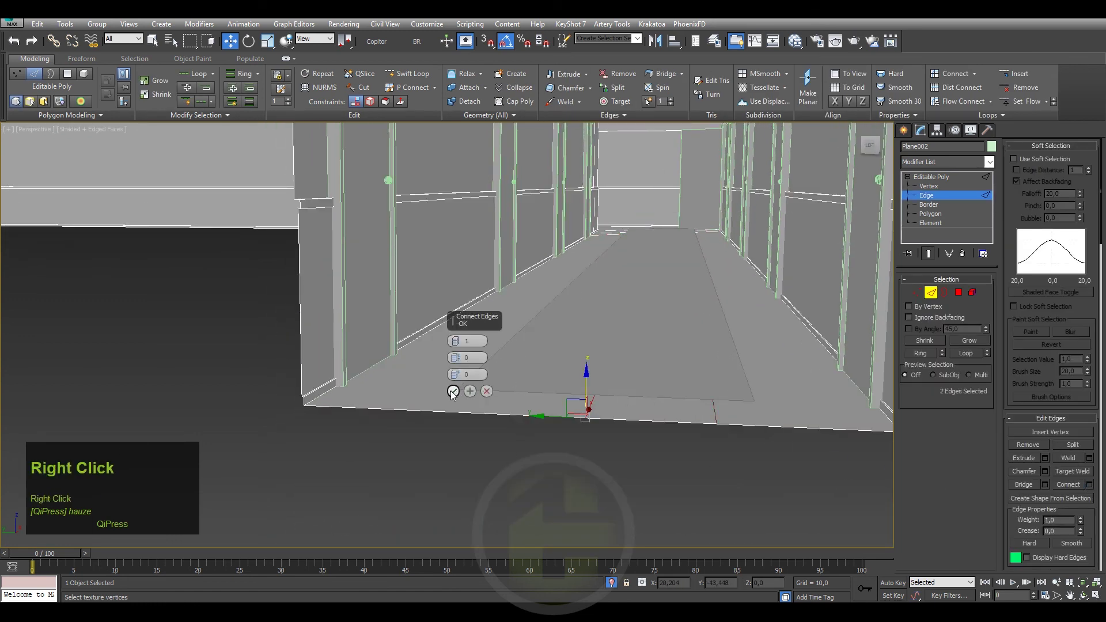
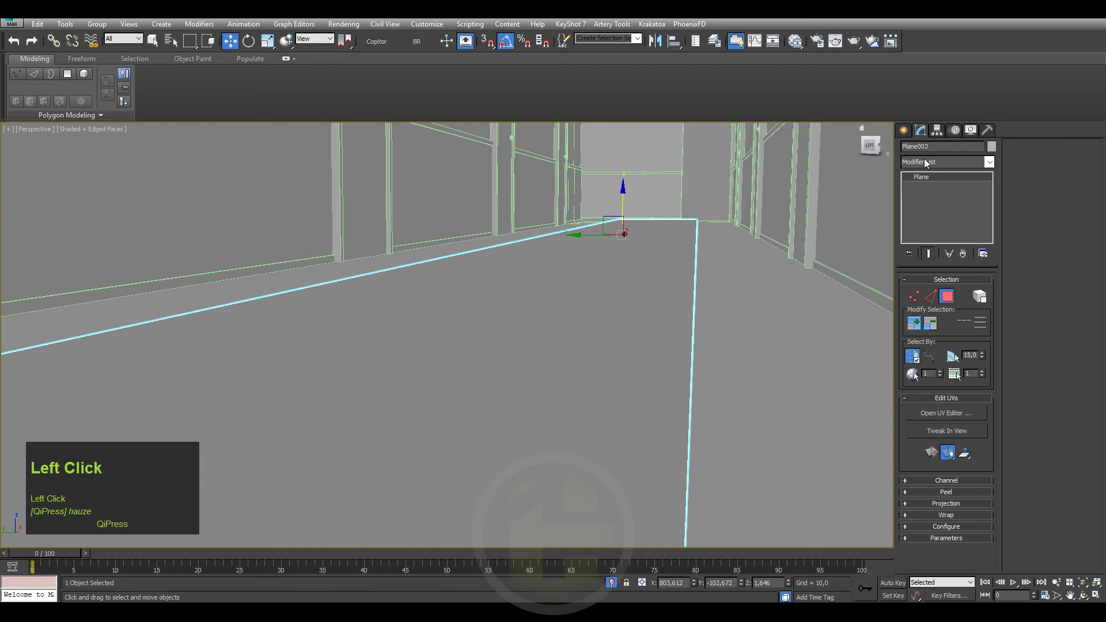
- Add a Shell modifier to the runner plane from the Modifier List
key(s)
key(s)
key(s)
key(s)
key(s)
key(s)
key(s)
key(s)
key(s)
key(s)
scroll(up, 3)
key(s)
click(927, 183)
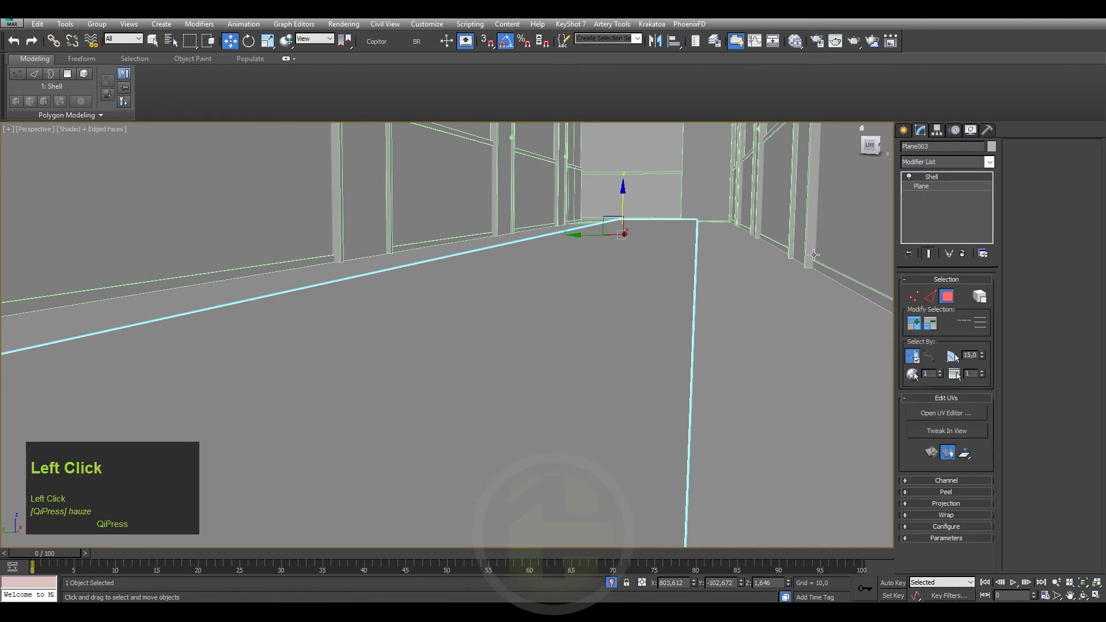
- Check the slab's new thickness and convert the runner's base plane to Editable Poly
drag(787, 263, 931, 180)
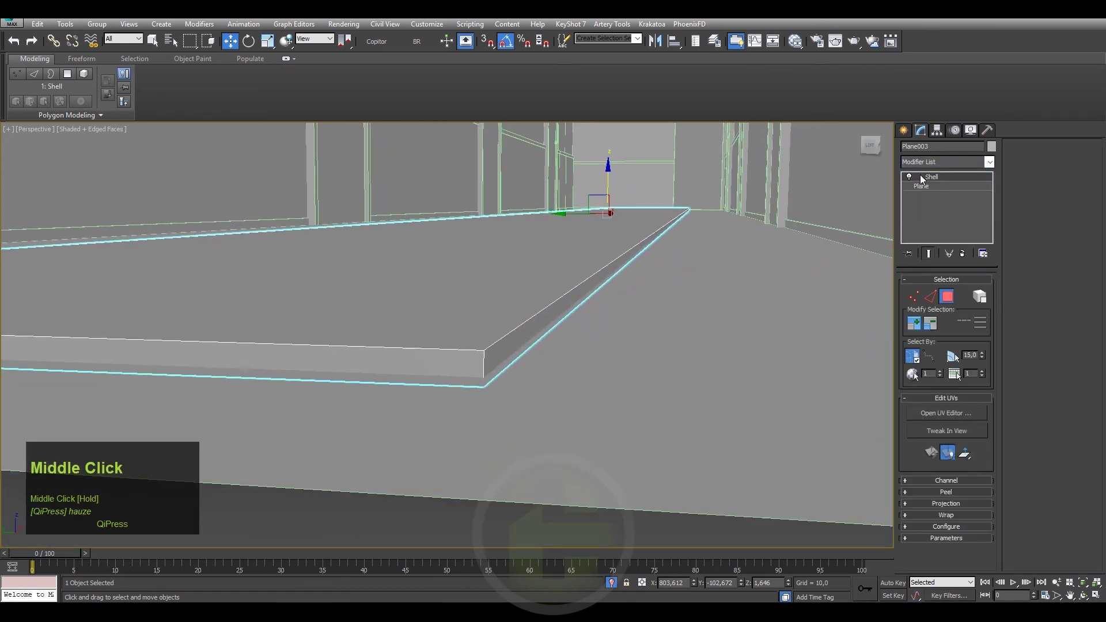
click(931, 180)
scroll(down, 3)
scroll(up, 3)
click(932, 192)
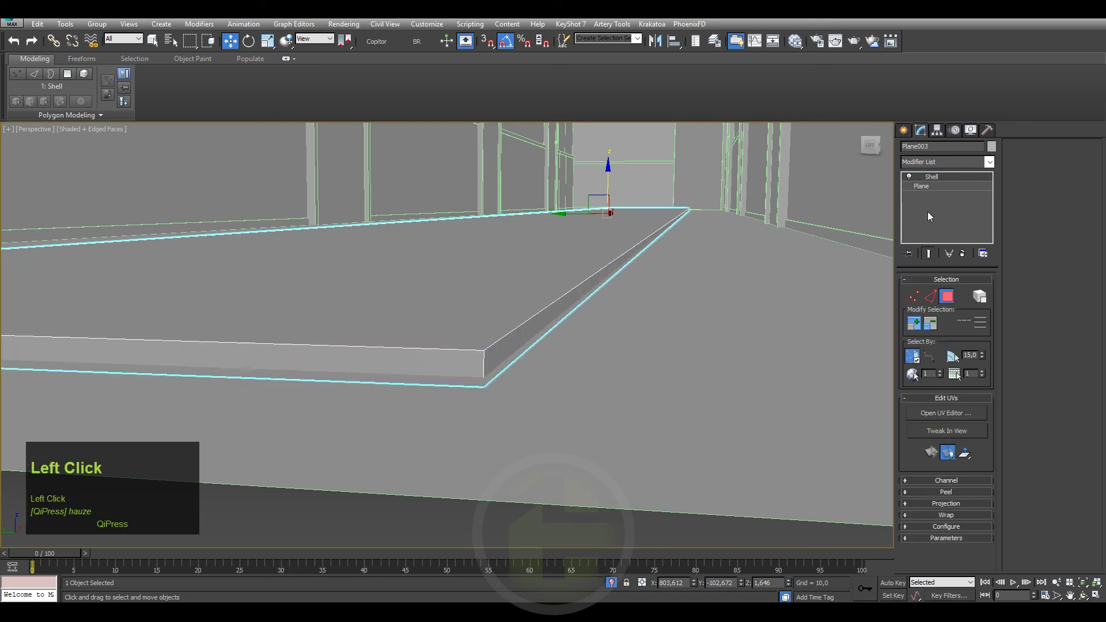
scroll(down, 3)
drag(903, 429, 966, 256)
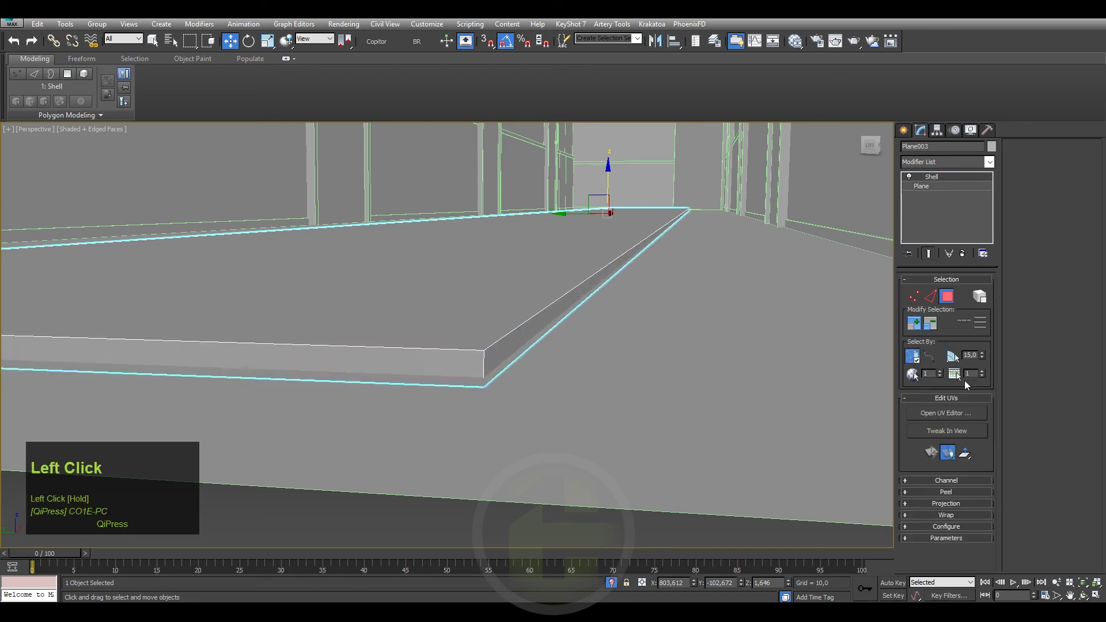
click(966, 256)
right_click(602, 292)
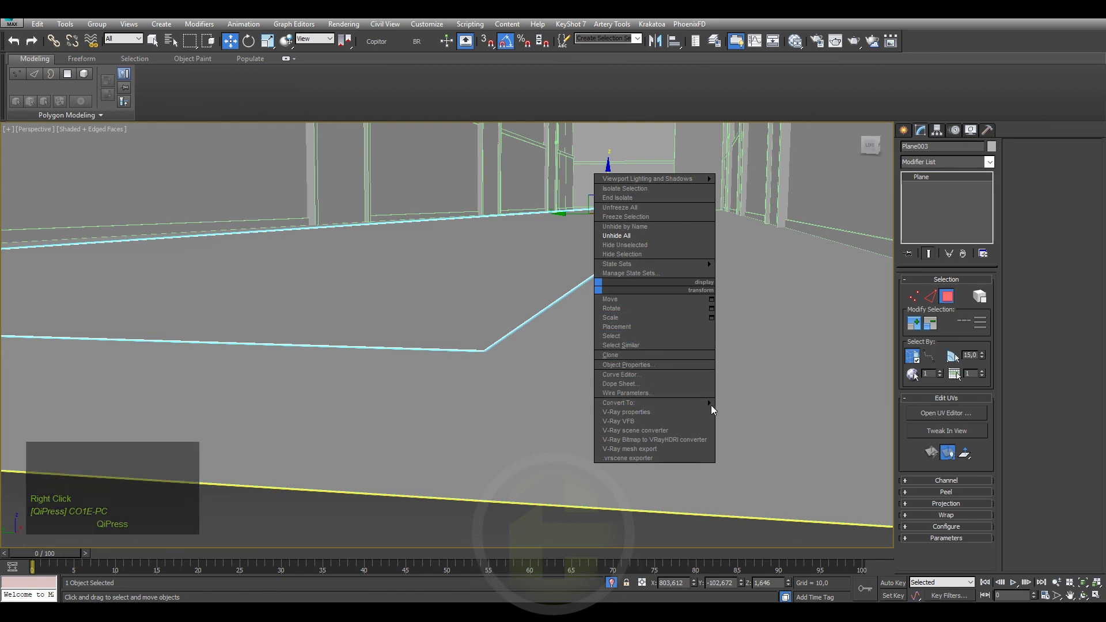
click(730, 406)
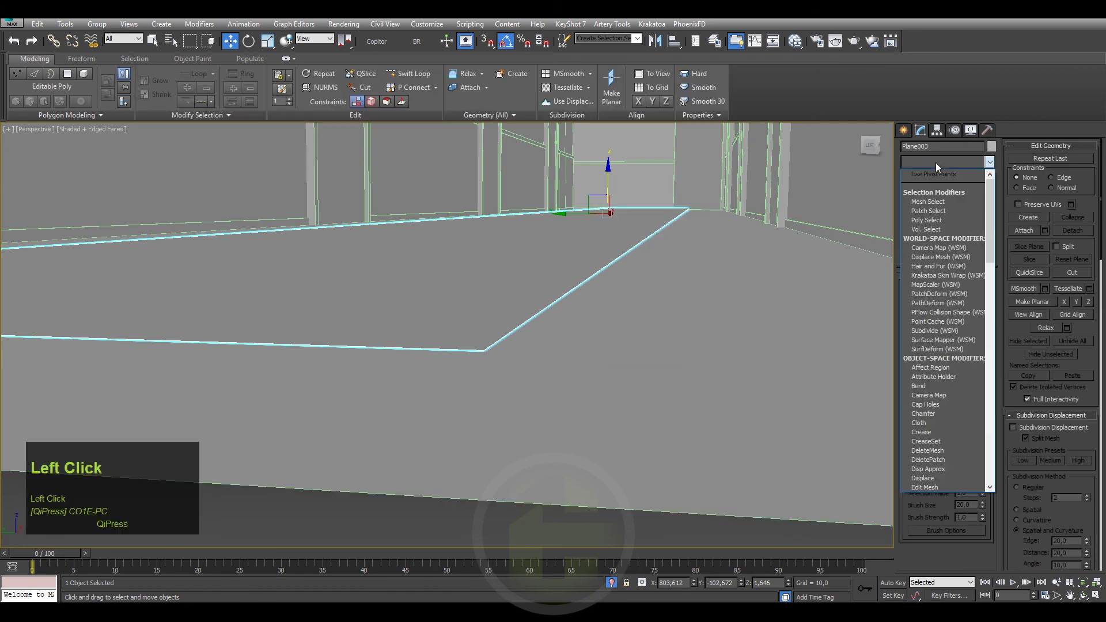
- Collapse the Shell into the runner's Editable Poly as a single solid slab
key(e)
click(940, 166)
key(s)
key(s)
key(s)
key(s)
key(s)
click(937, 174)
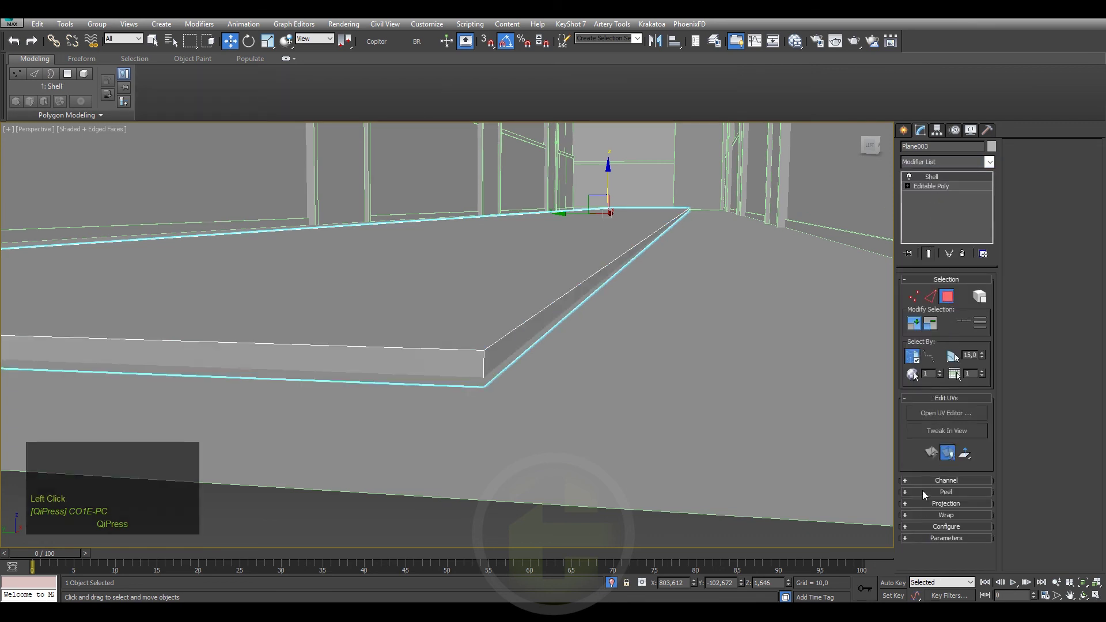
click(929, 183)
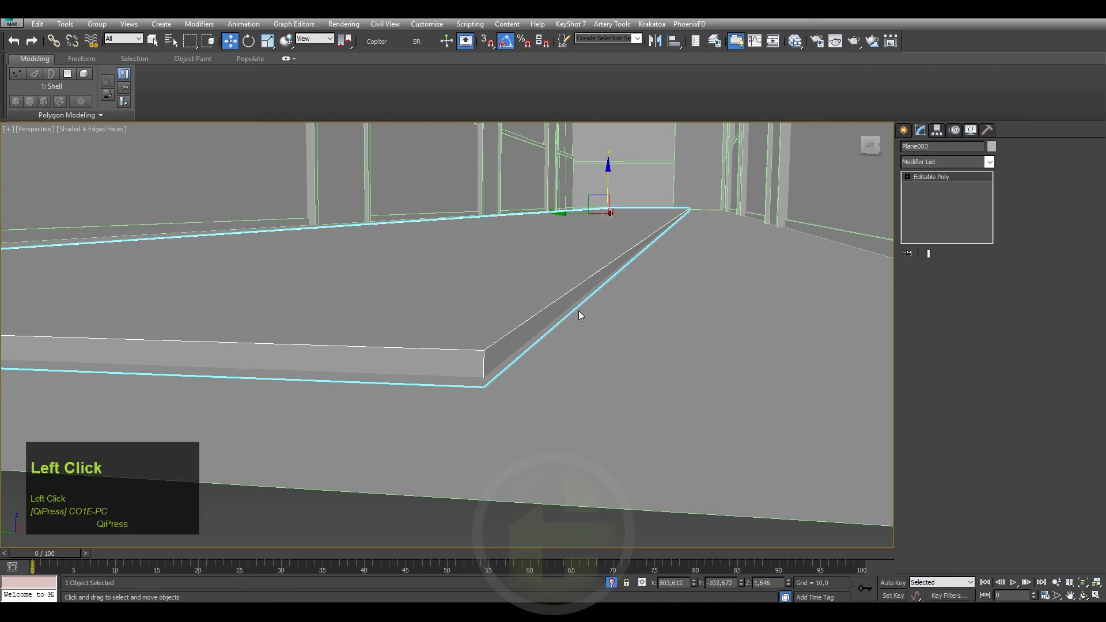
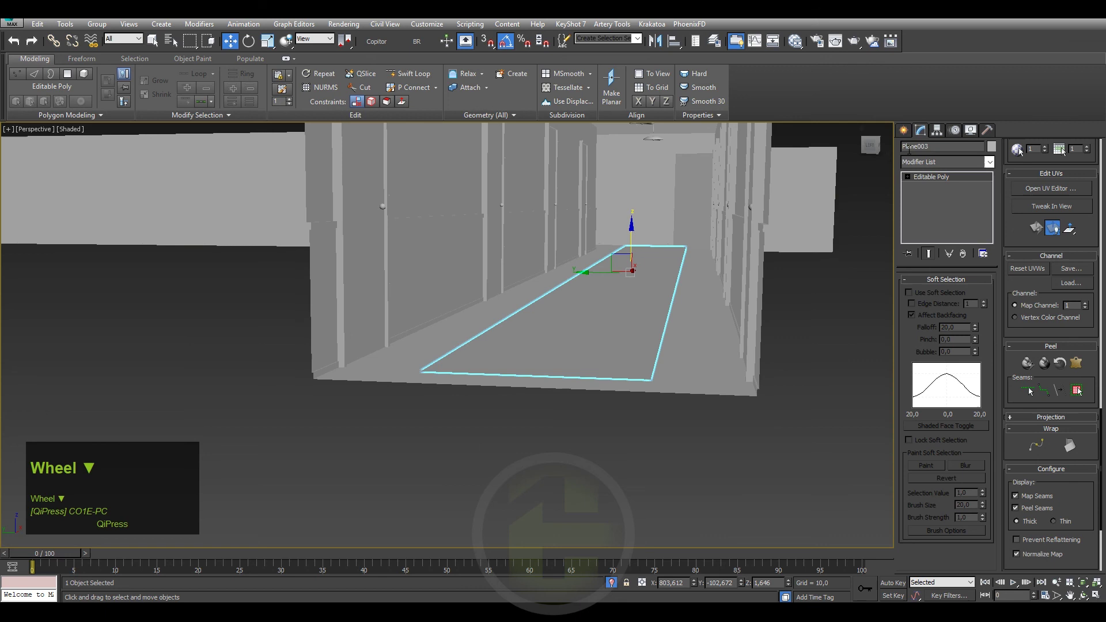
- Switch to the Create panel and navigate back to the view down the corridor
click(907, 132)
drag(712, 295, 668, 352)
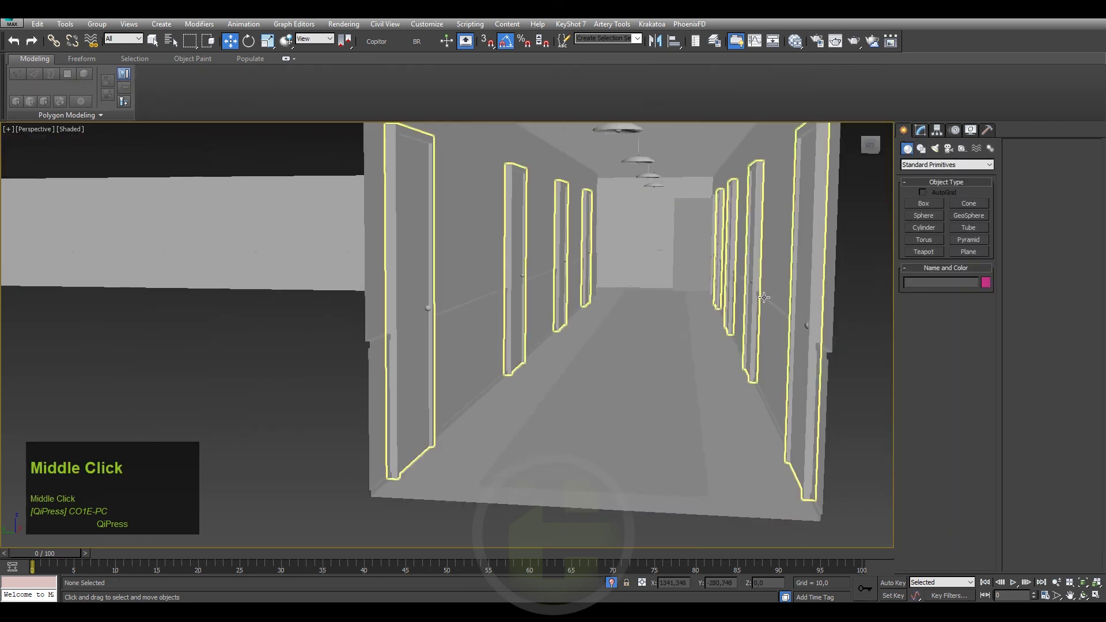
scroll(up, 3)
middle_click(677, 312)
scroll(up, 3)
drag(679, 311, 680, 307)
scroll(down, 3)
middle_click(668, 301)
scroll(up, 3)
drag(665, 317, 686, 303)
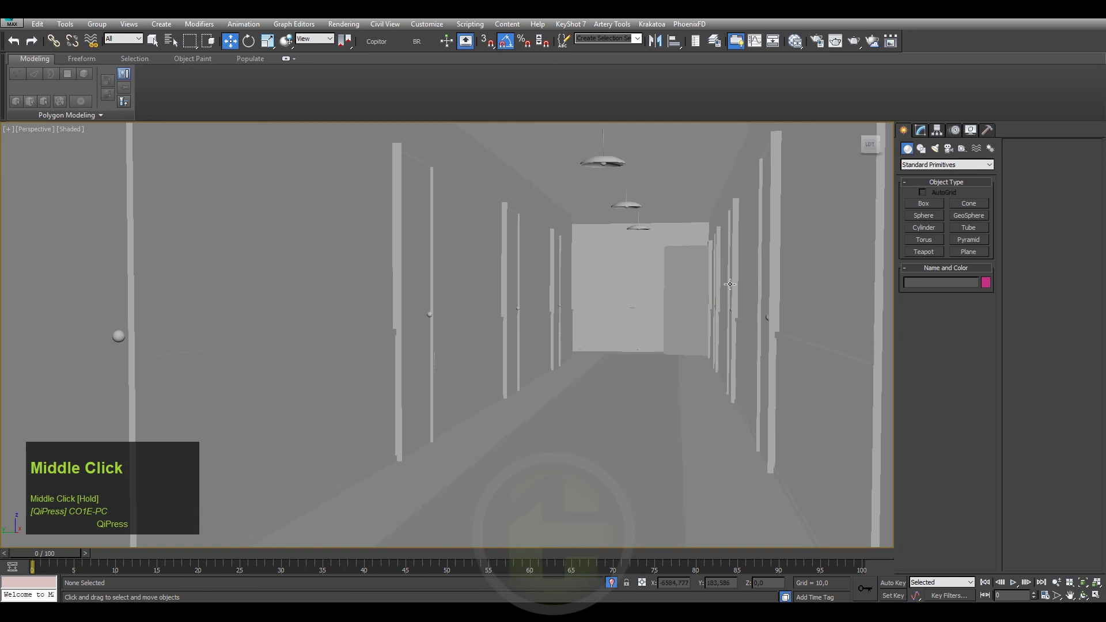
scroll(down, 3)
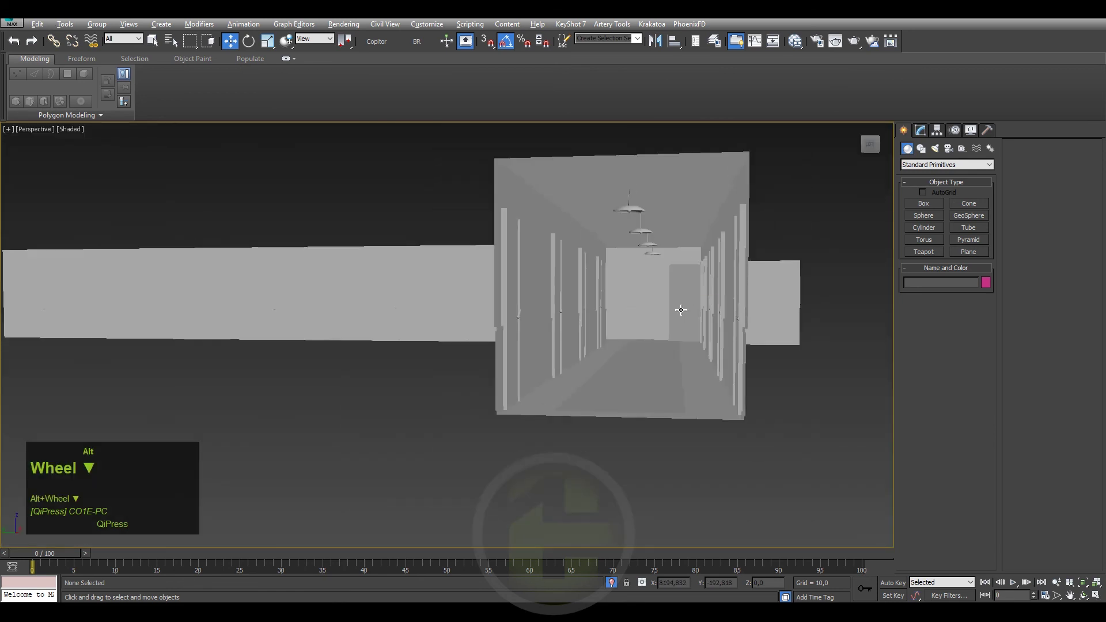
scroll(up, 3)
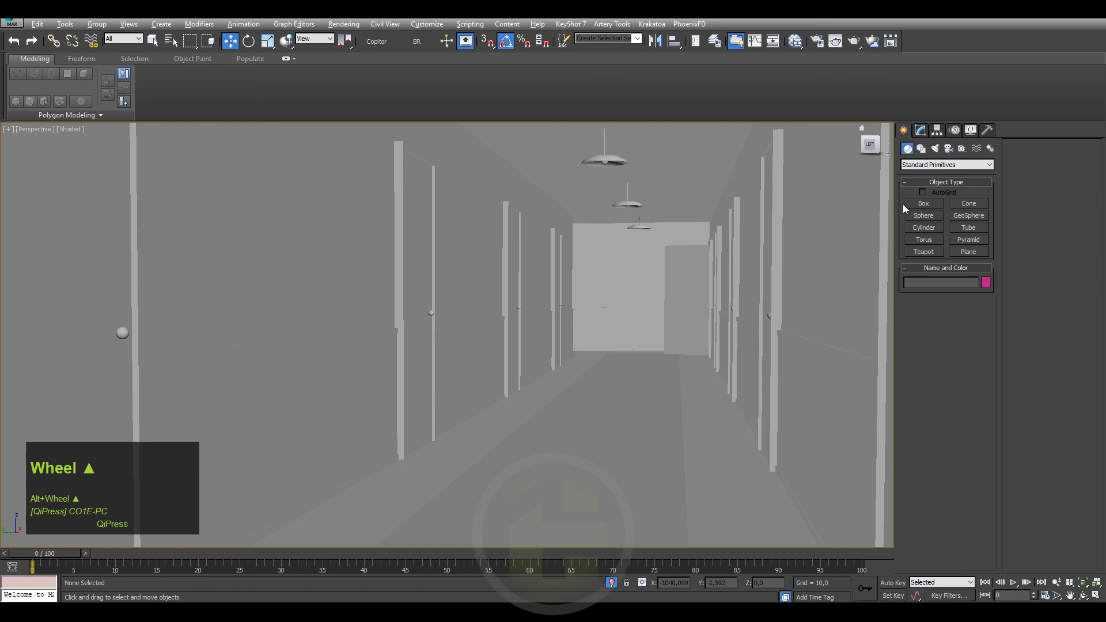
- Start a targeted Physical camera (40 mm) and frame the corridor in Top wireframe view to place it
click(954, 152)
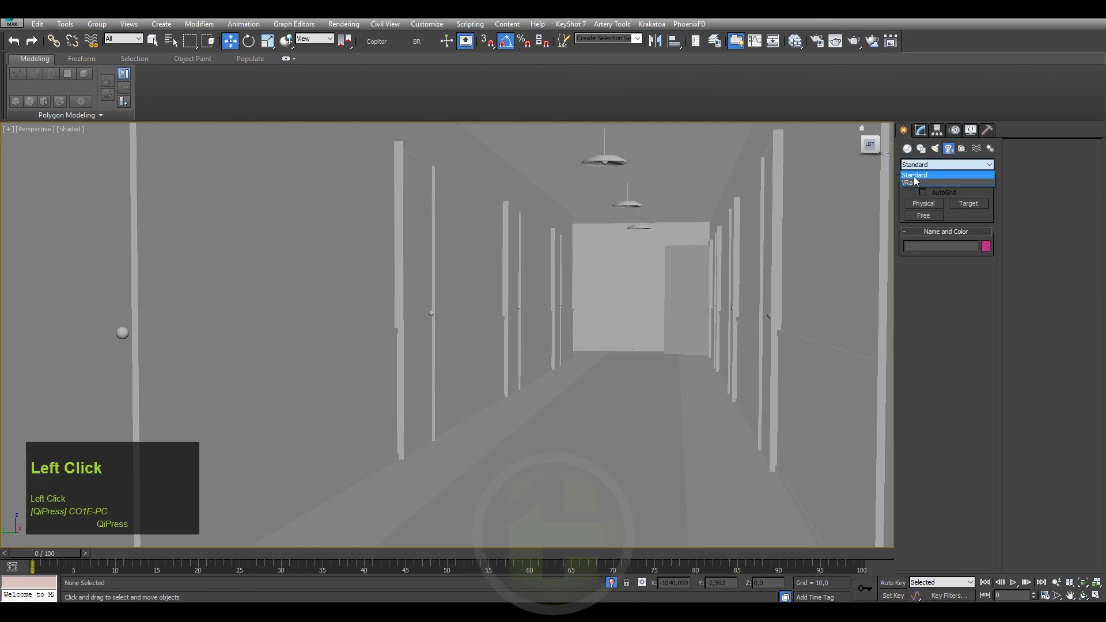
scroll(down, 3)
middle_click(710, 366)
scroll(down, 3)
middle_click(596, 360)
scroll(down, 3)
text(tz)
scroll(down, 3)
key(F3)
scroll(up, 3)
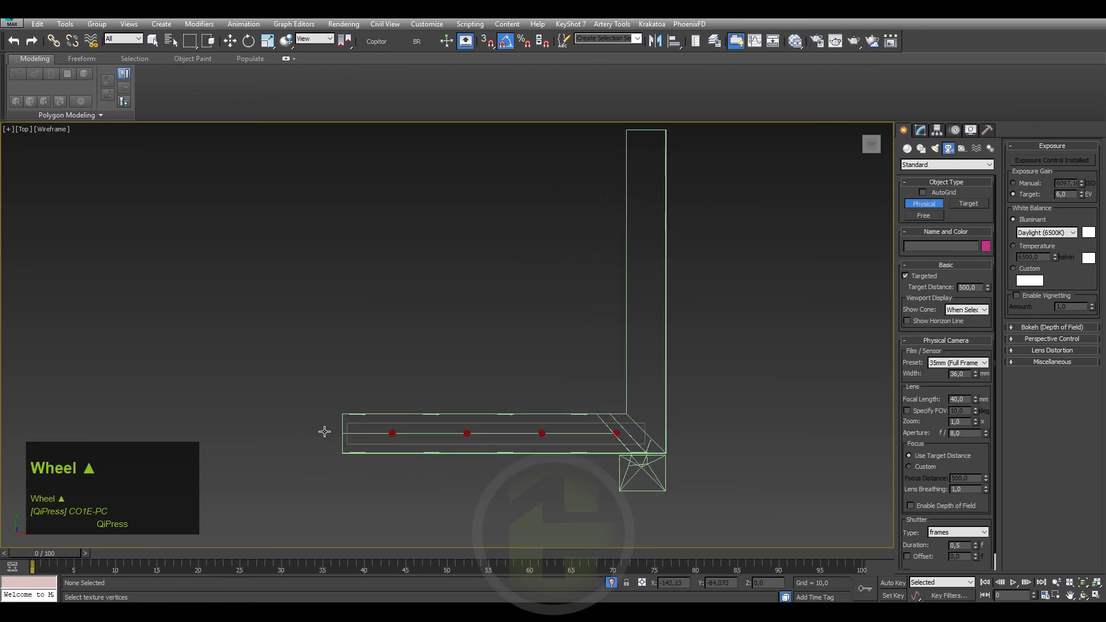
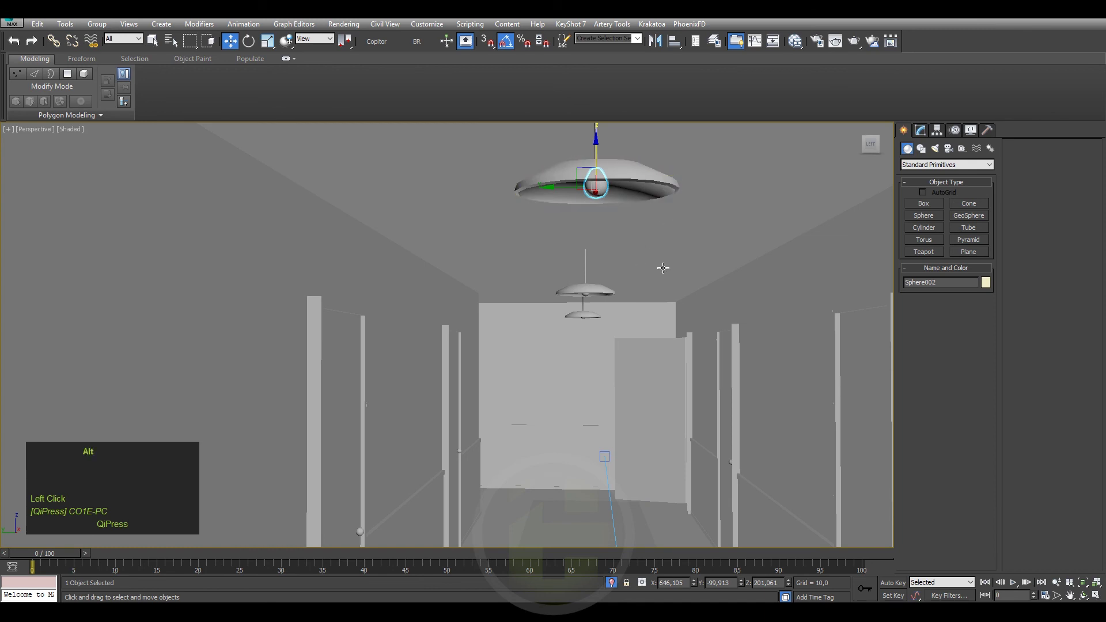
- Create VRayLight001 as a plane light under the pendant bulb, deselect it and save the scene
click(935, 149)
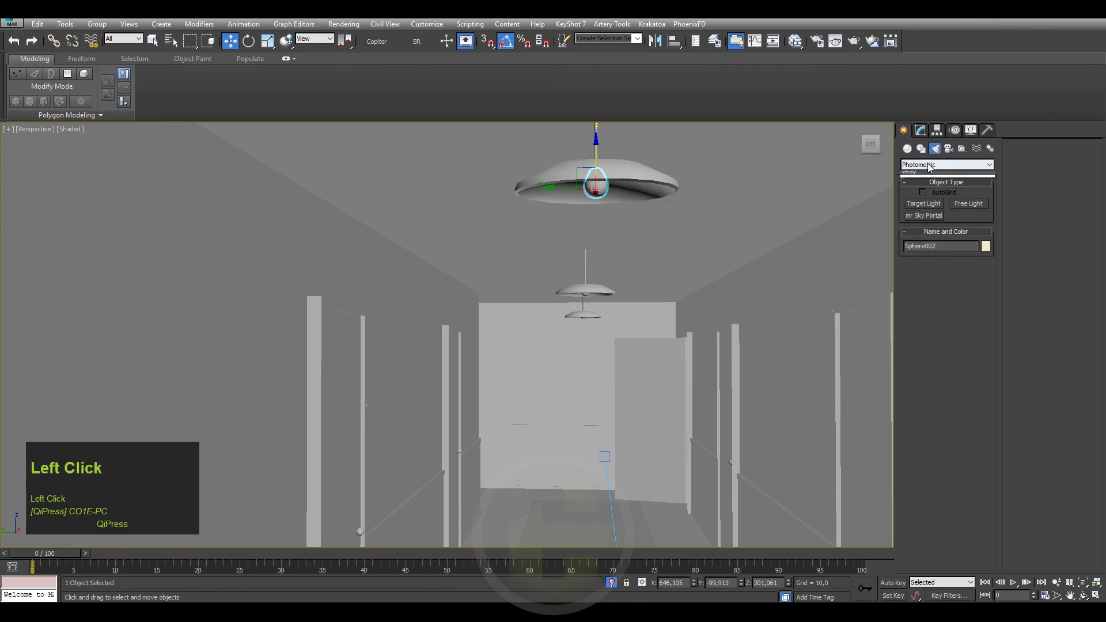
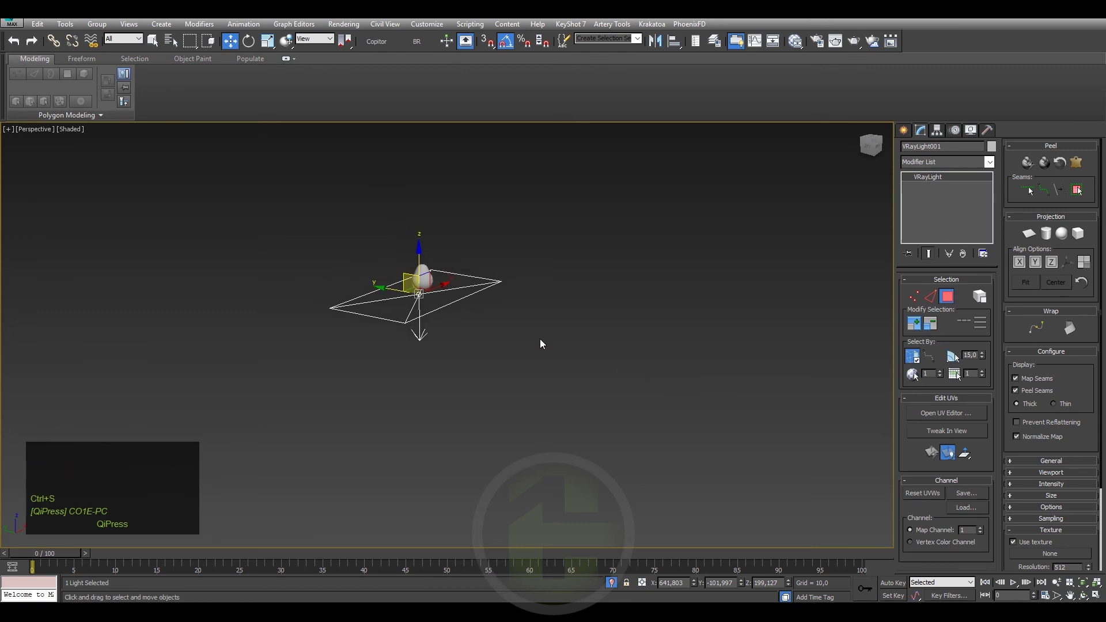
key(ctrl+s)
click(517, 356)
key(ctrl+s)
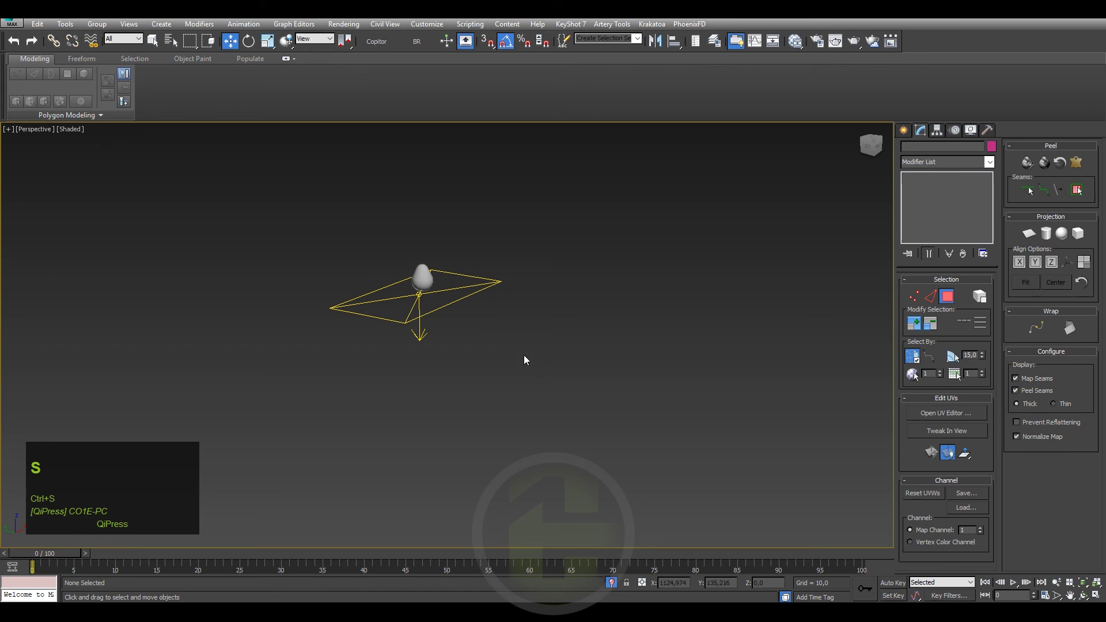